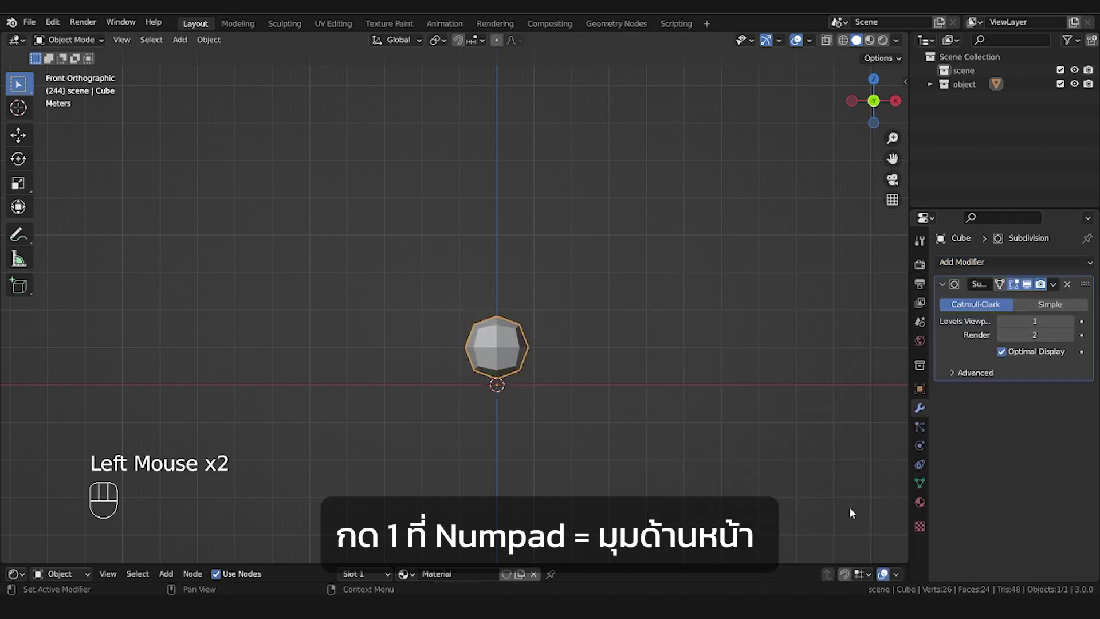
Try a higher subdivision preview level on the body, then remove the modifier
{"action": "left_click", "coordinate": [1072, 324]}
{"action": "double_click", "coordinate": [1072, 324]}
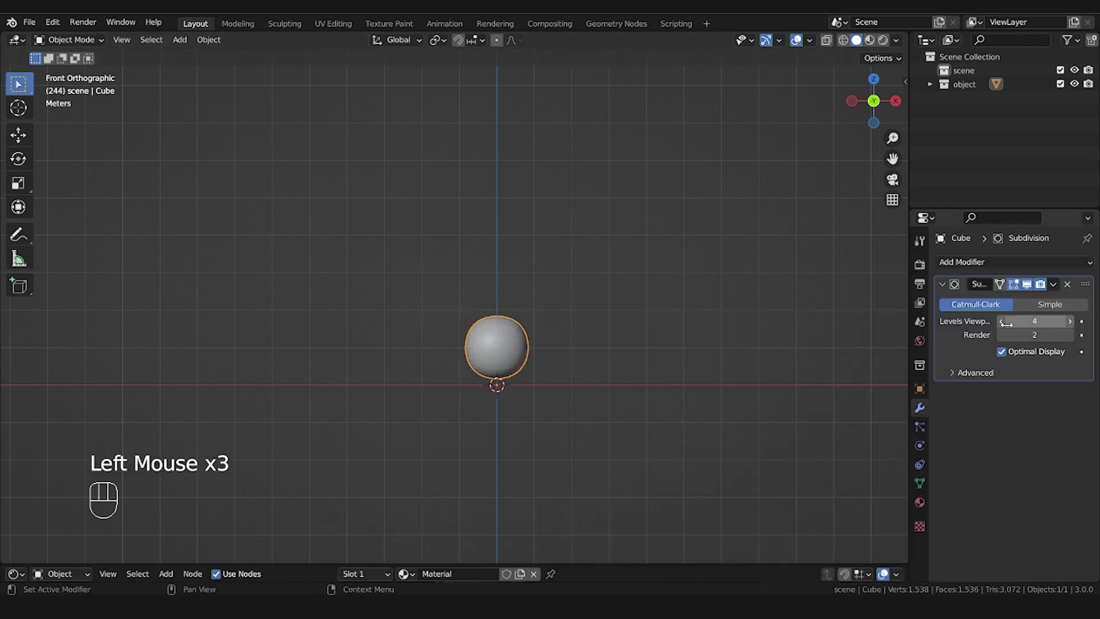
{"action": "left_click", "coordinate": [1005, 327]}
Squash the sphere along the Y axis from side view into a flatter fish body
{"action": "left_click_drag", "start_coordinate": [1056, 288], "coordinate": [1049, 305]}
{"action": "left_click_drag", "start_coordinate": [651, 374], "coordinate": [696, 378]}
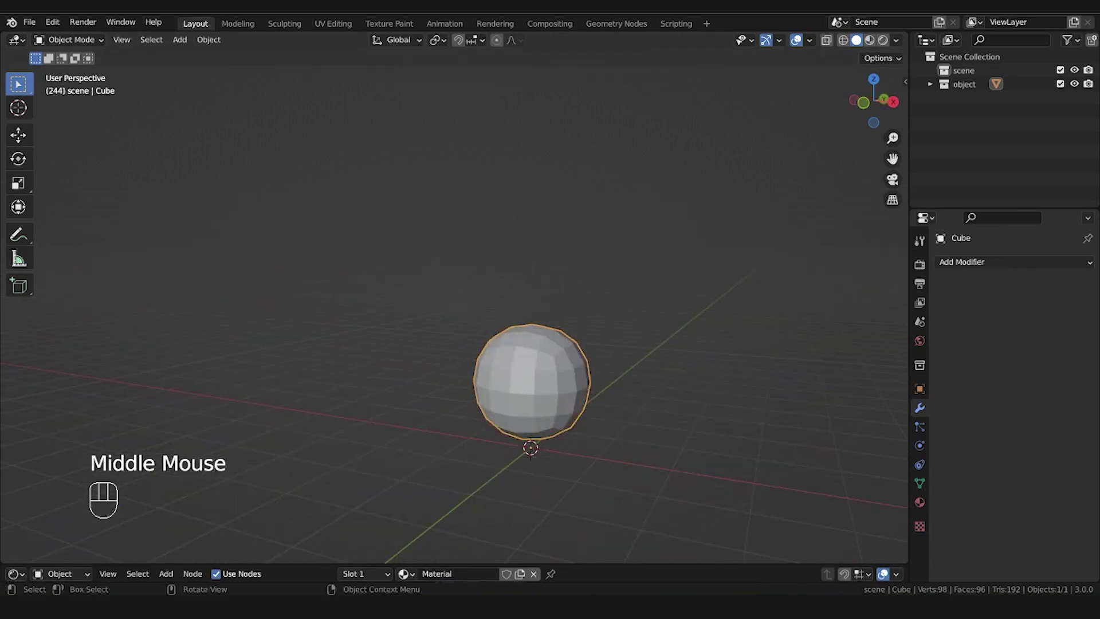
{"action": "key", "text": "KP_3"}
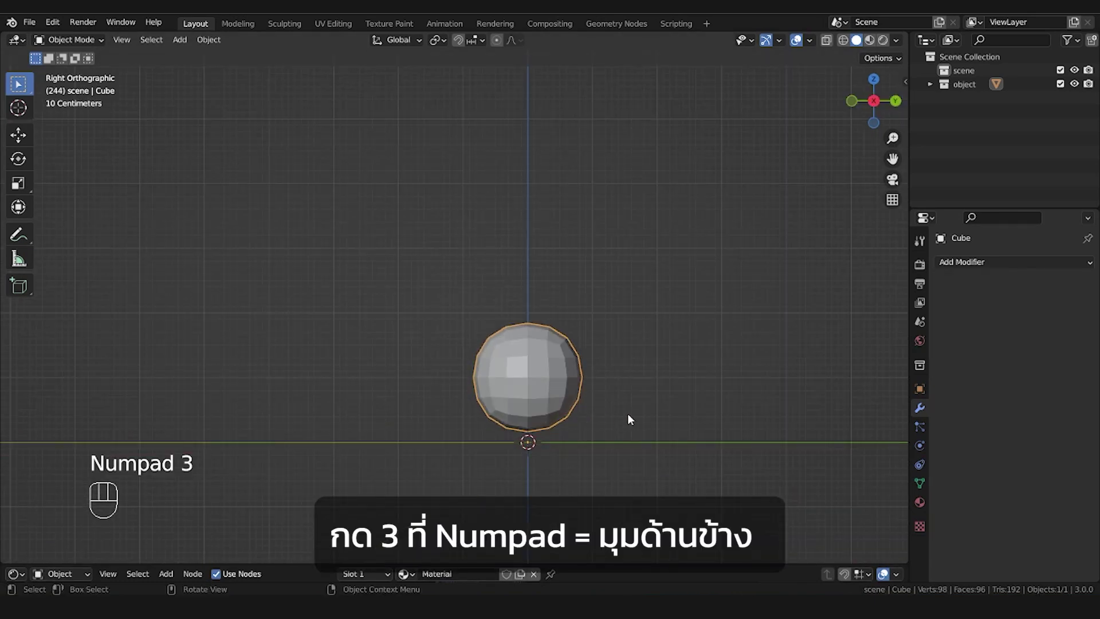
{"action": "key", "text": "s"}
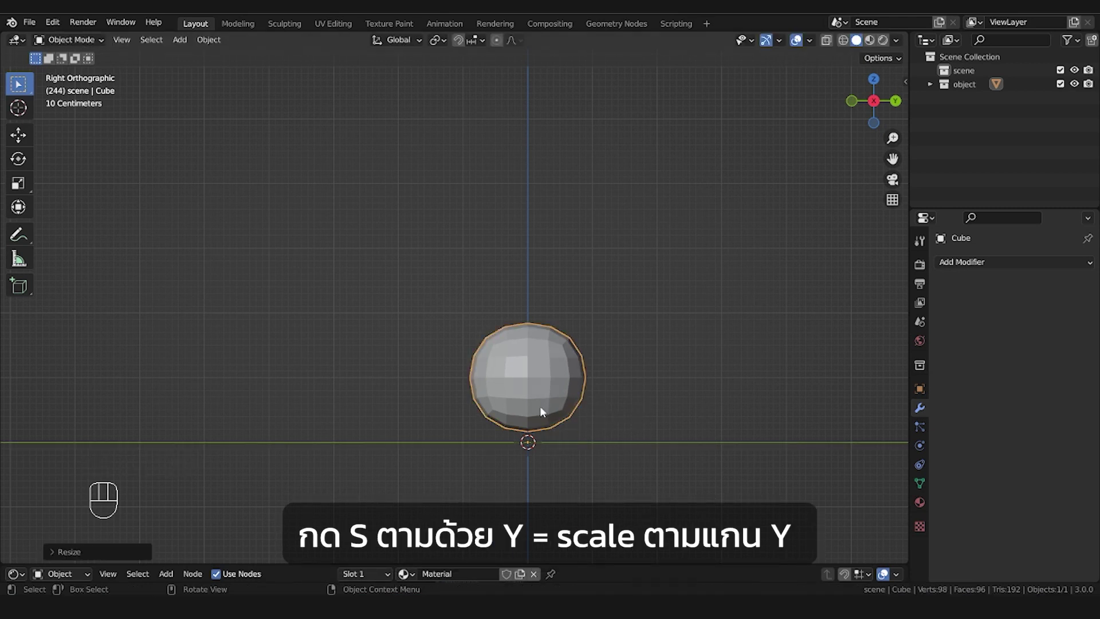
{"action": "middle_click", "coordinate": [548, 419]}
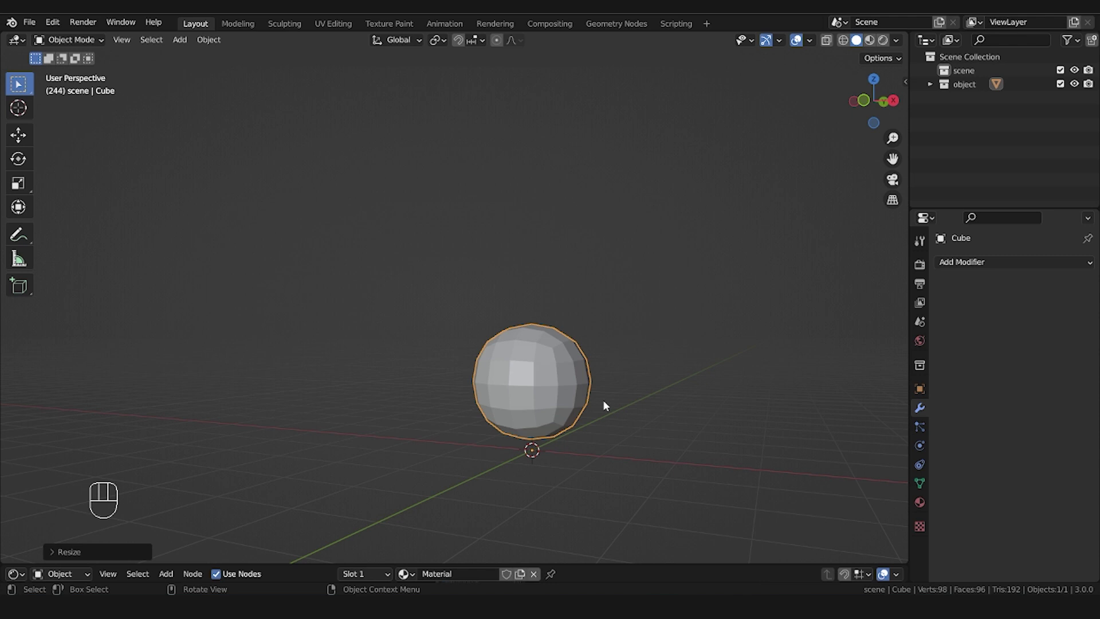
Give the body a new Subdivision modifier at viewport level 2
{"action": "left_click_drag", "start_coordinate": [551, 395], "coordinate": [1008, 273]}
{"action": "left_click_drag", "start_coordinate": [1008, 269], "coordinate": [867, 507]}
{"action": "left_click", "coordinate": [1072, 325]}
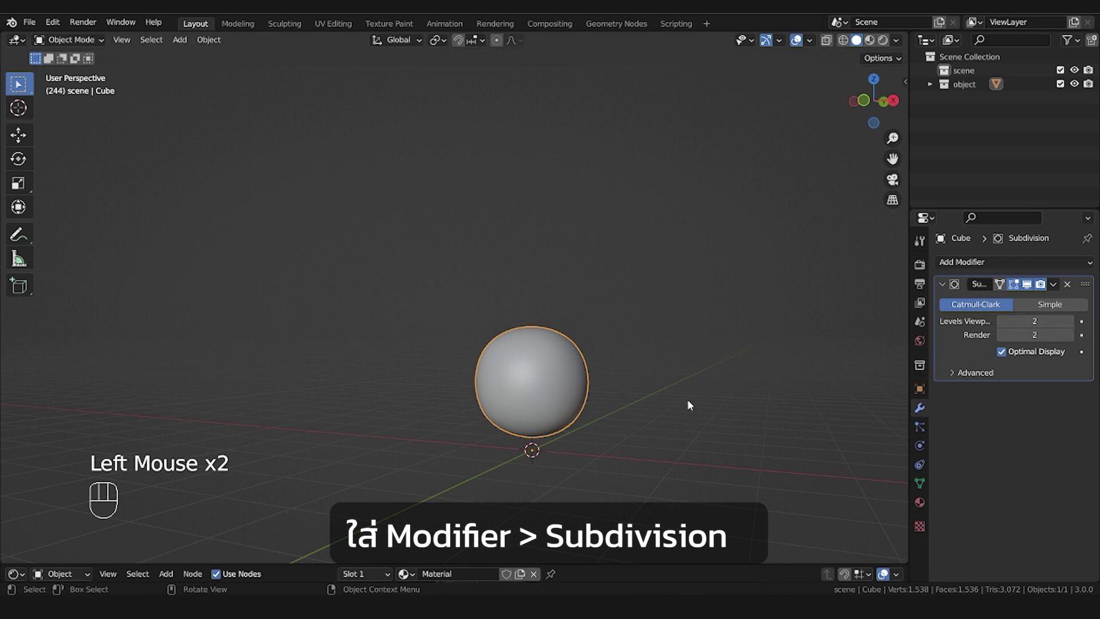
{"action": "left_click_drag", "start_coordinate": [585, 411], "coordinate": [574, 409]}
Add a low-segment torus and shrink it to a small ring
{"action": "scroll", "scroll_direction": "up", "scroll_amount": 3}
{"action": "key", "text": "shift+a"}
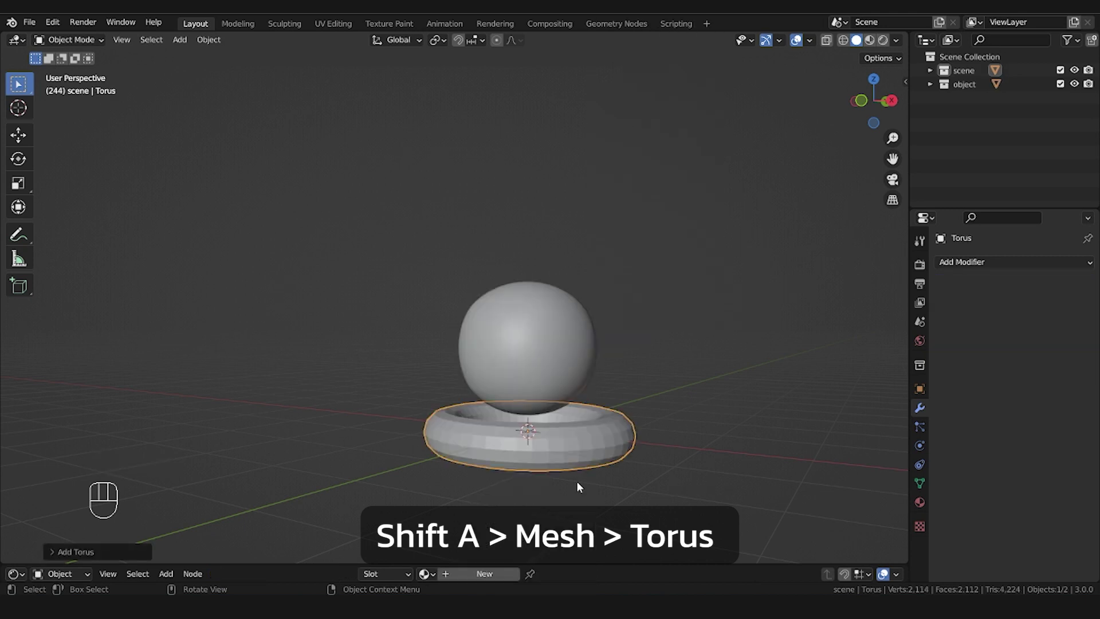
{"action": "left_click", "coordinate": [134, 370]}
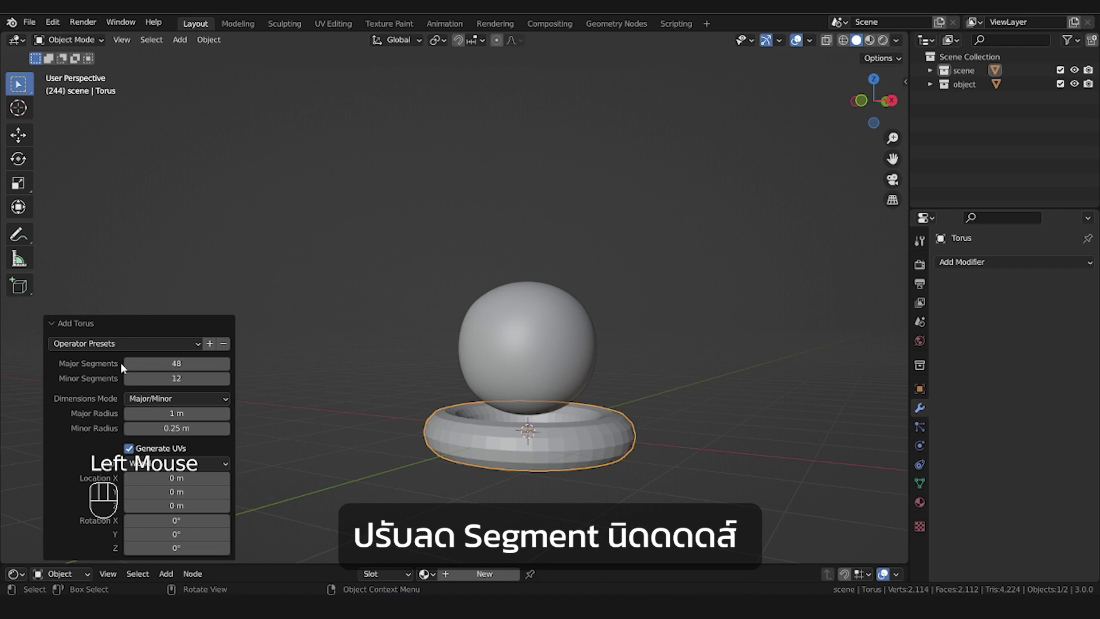
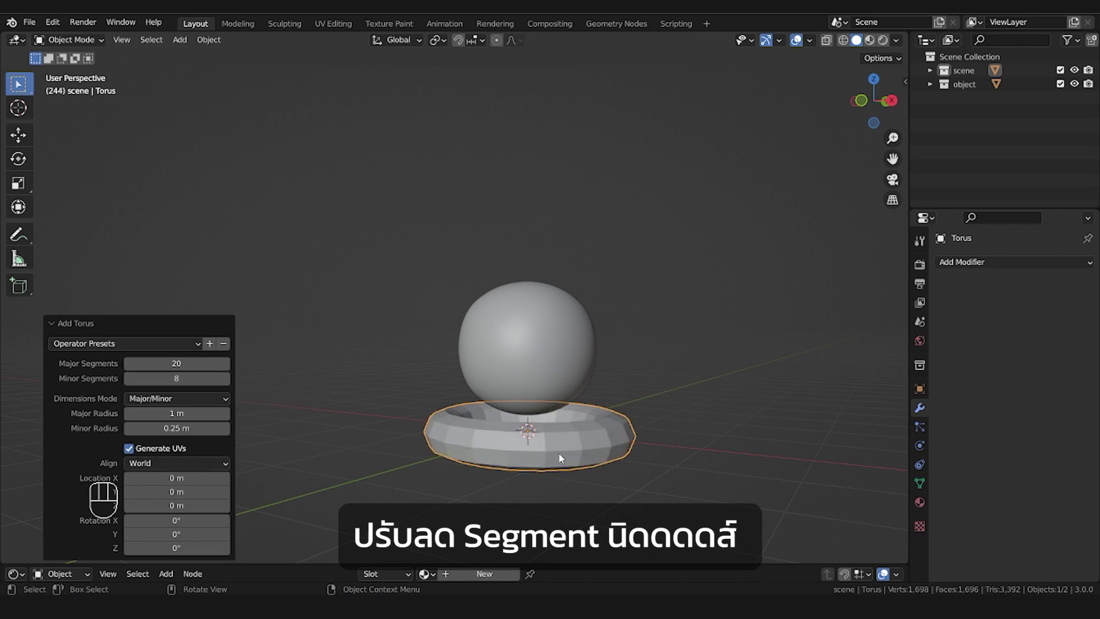
{"action": "middle_click", "coordinate": [553, 462]}
{"action": "key", "text": "KP_3"}
{"action": "key", "text": "s"}
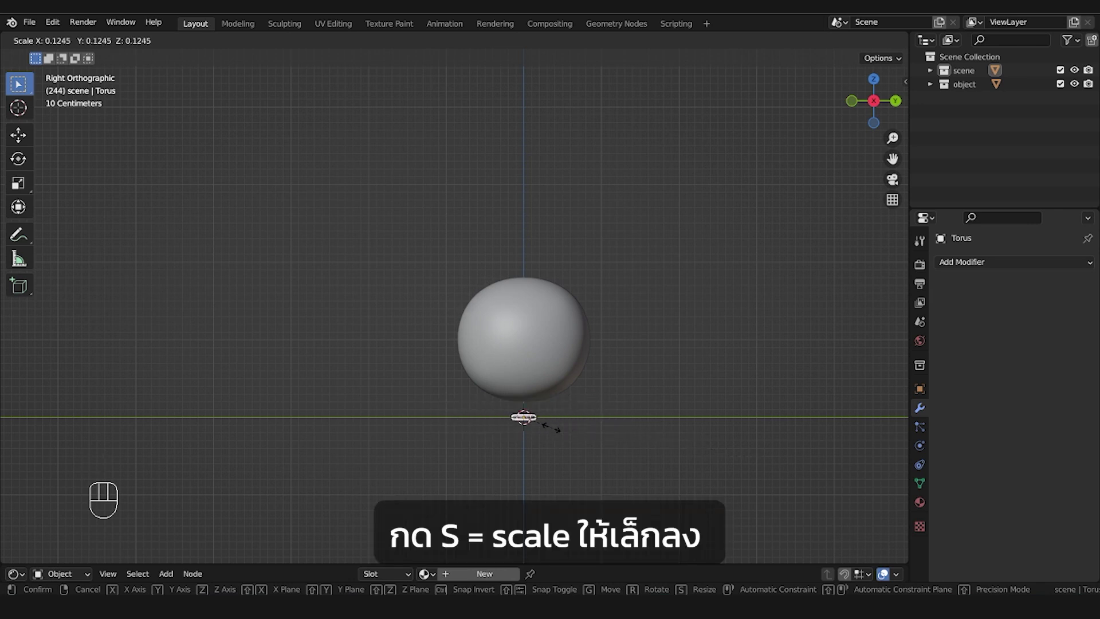
Rotate the ring 90° upright and move it onto the front of the body as a mouth
{"action": "middle_click", "coordinate": [684, 410]}
{"action": "scroll", "scroll_direction": "up", "scroll_amount": 3}
{"action": "key", "text": "r"}
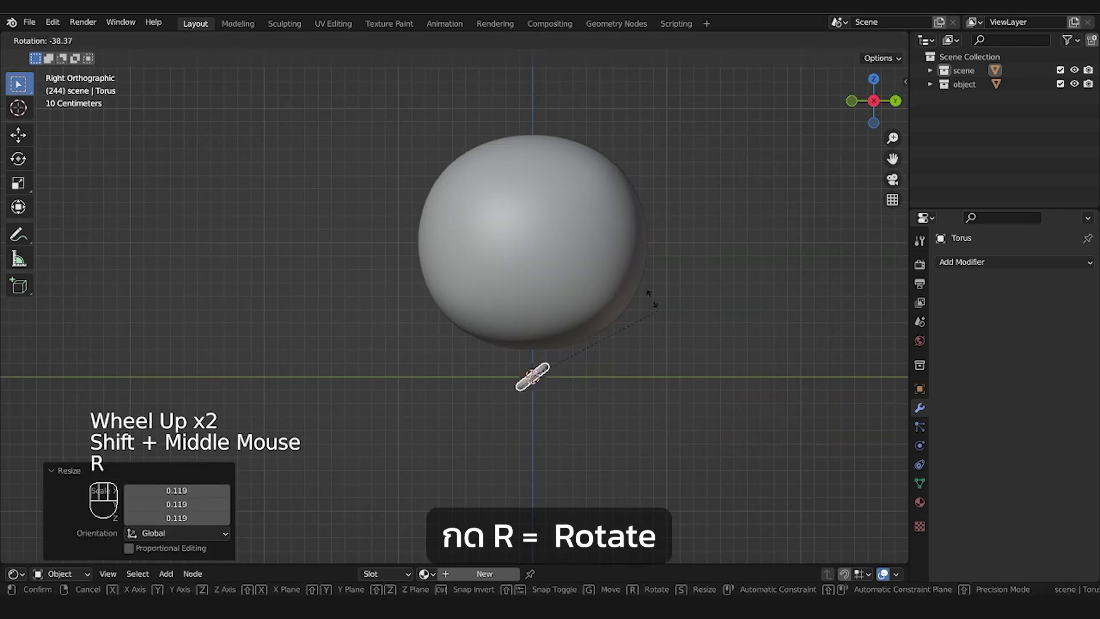
{"action": "key", "text": "g"}
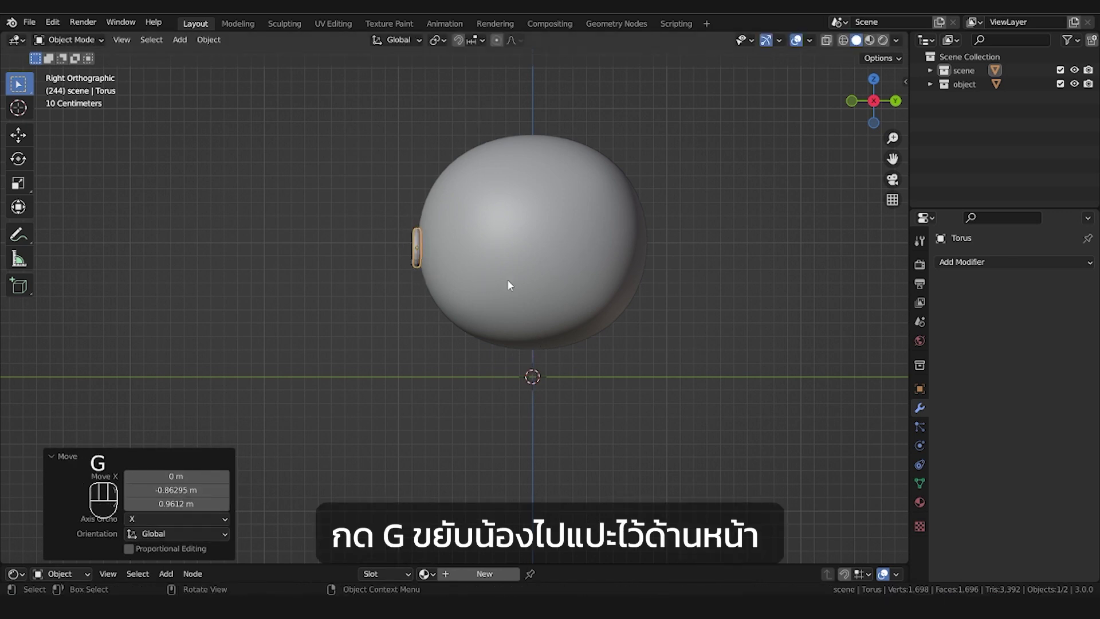
Resize the mouth ring to suit the body and view it from the front
{"action": "key", "text": "s"}
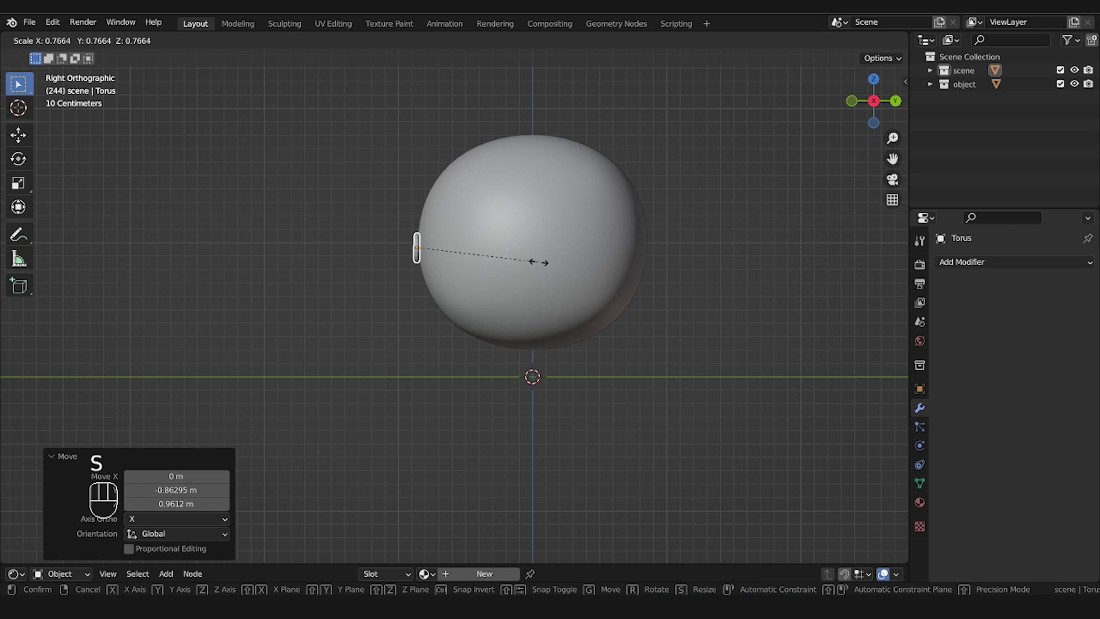
{"action": "left_click_drag", "start_coordinate": [580, 314], "coordinate": [643, 322]}
{"action": "scroll", "scroll_direction": "up", "scroll_amount": 3}
{"action": "left_click_drag", "start_coordinate": [430, 183], "coordinate": [449, 262]}
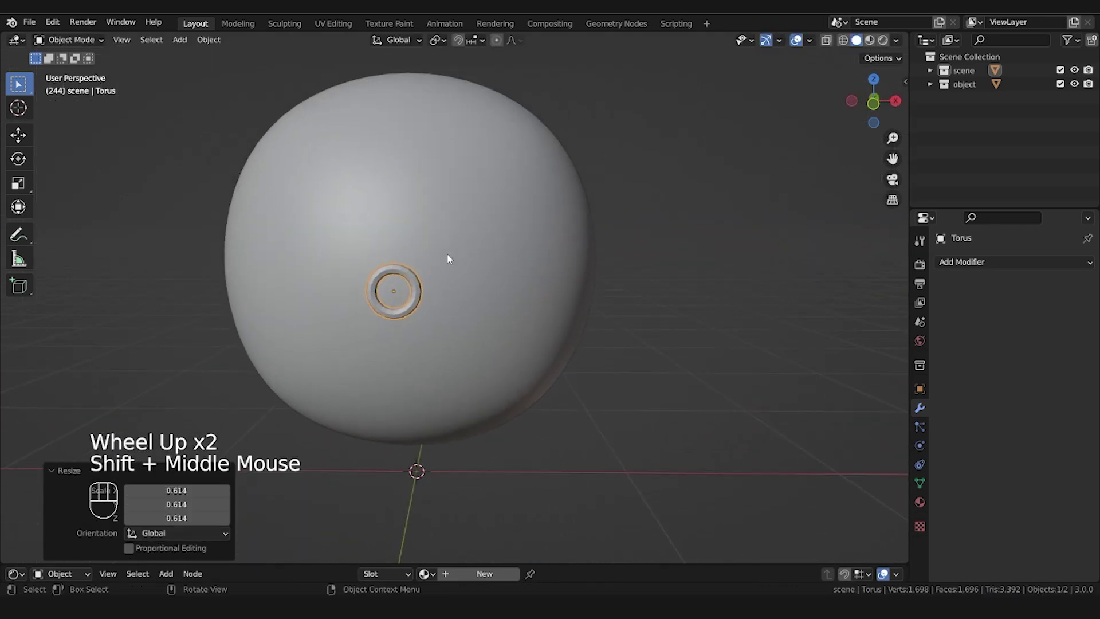
Fatten the whole ring mesh in Edit Mode so it becomes thick lips
{"action": "key", "text": "Tab"}
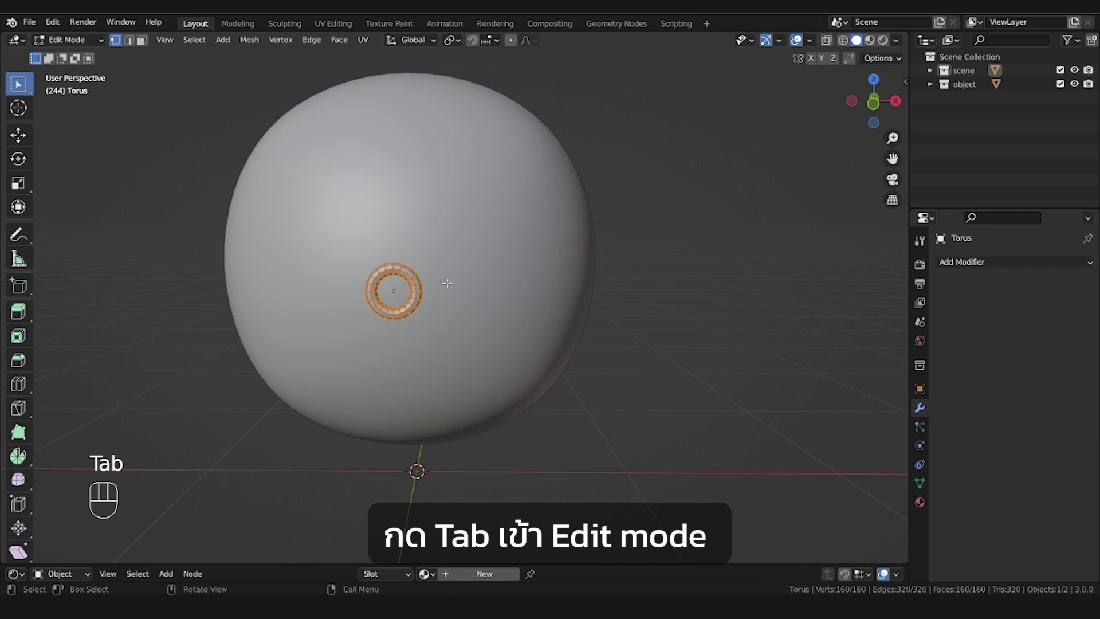
{"action": "key", "text": "a"}
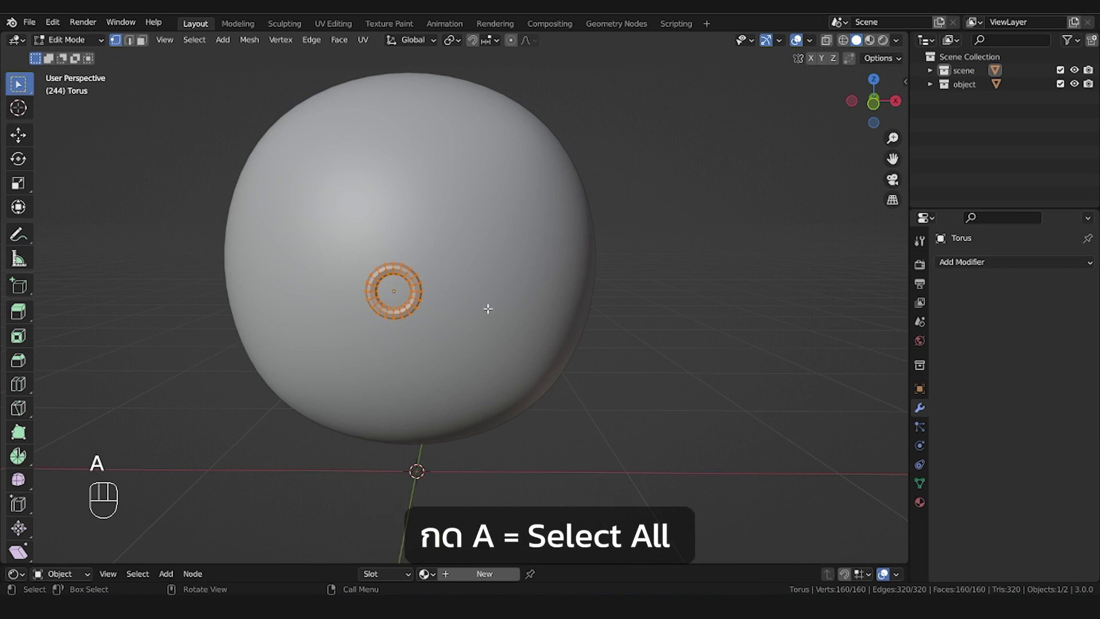
{"action": "key", "text": "alt+s"}
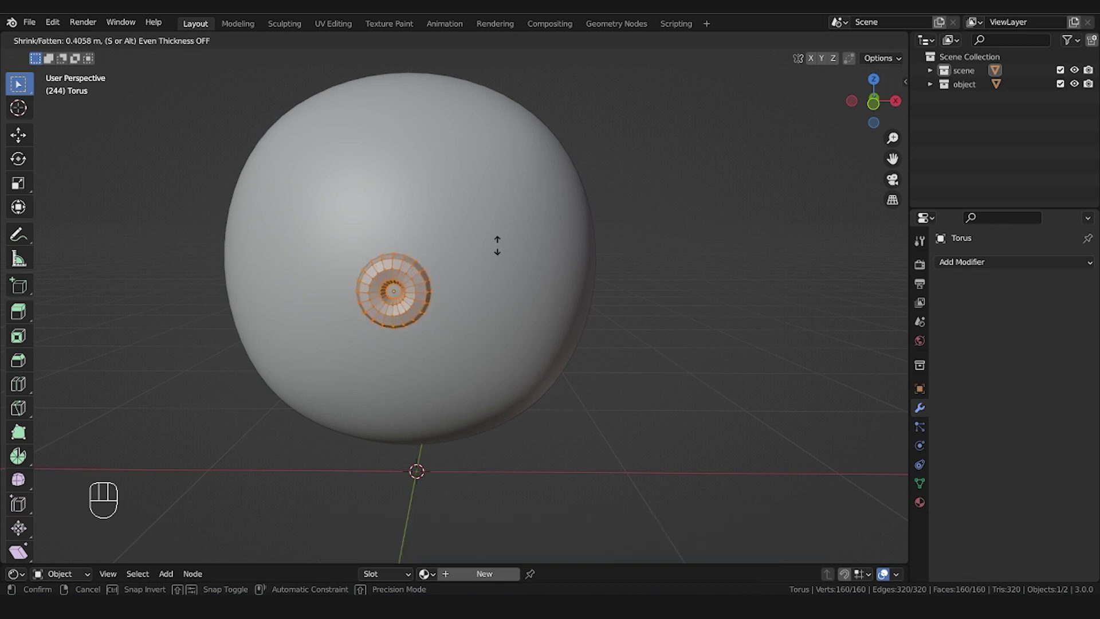
{"action": "key", "text": "Tab"}
Smooth the lips with a Subdivision modifier and Shade Smooth
{"action": "left_click_drag", "start_coordinate": [1035, 263], "coordinate": [867, 513]}
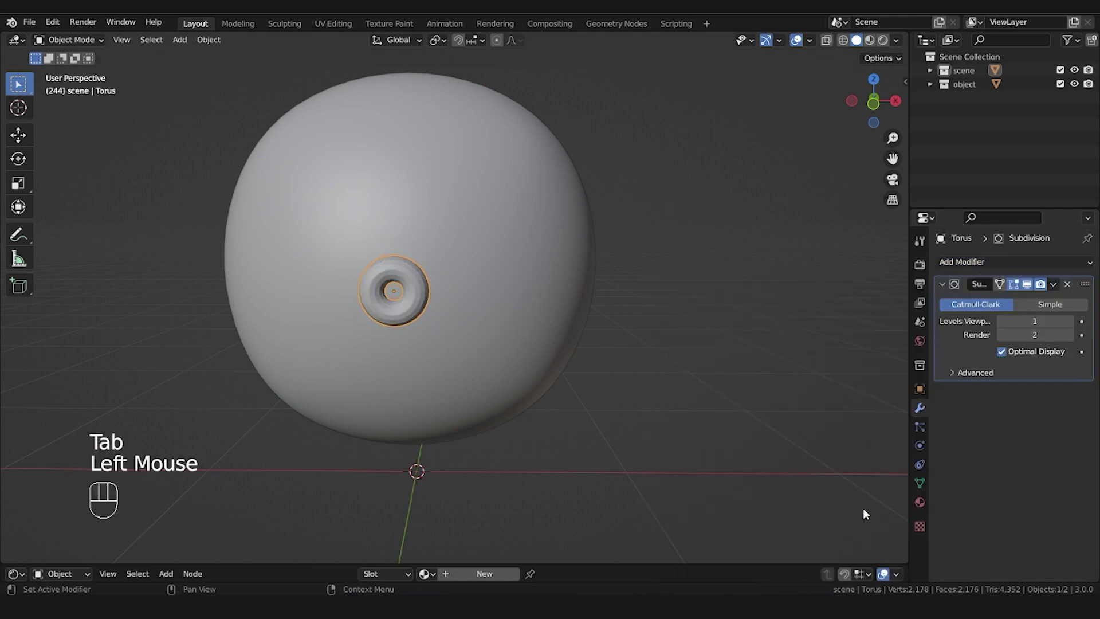
{"action": "right_click", "coordinate": [409, 276]}
{"action": "left_click_drag", "start_coordinate": [409, 277], "coordinate": [533, 374]}
{"action": "left_click_drag", "start_coordinate": [533, 373], "coordinate": [393, 356]}
{"action": "key", "text": "KP_3"}
{"action": "scroll", "scroll_direction": "up", "scroll_amount": 3}
{"action": "left_click_drag", "start_coordinate": [444, 340], "coordinate": [510, 351]}
{"action": "key", "text": "r"}
{"action": "key", "text": "Tab"}
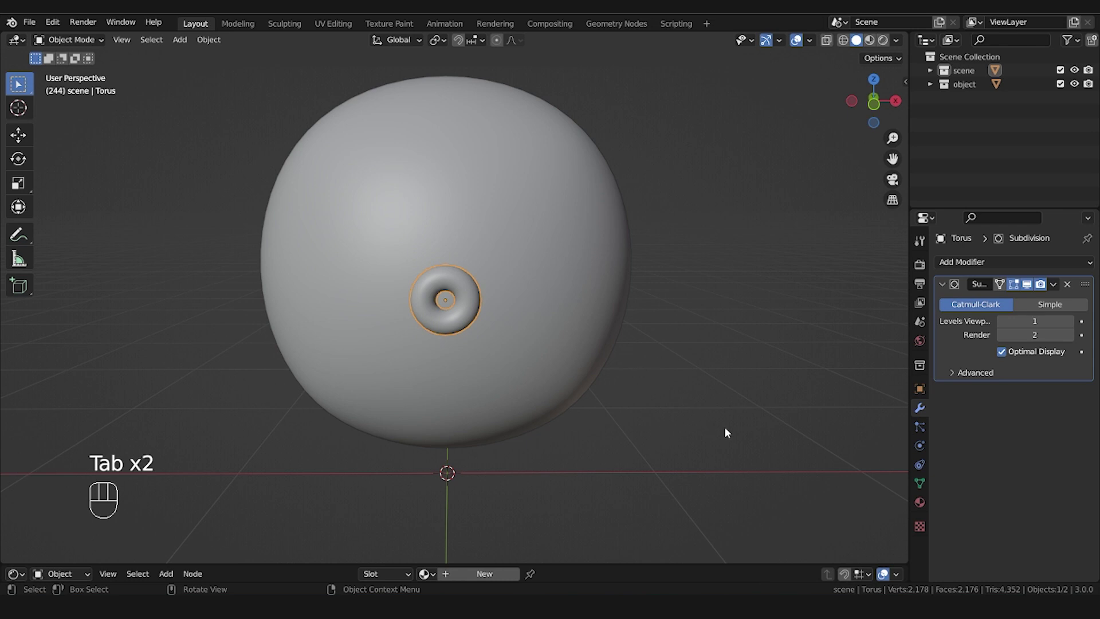
Add a UV sphere, flatten it along Y, shrink it and move it beside the body as a fin
{"action": "key", "text": "shift+a"}
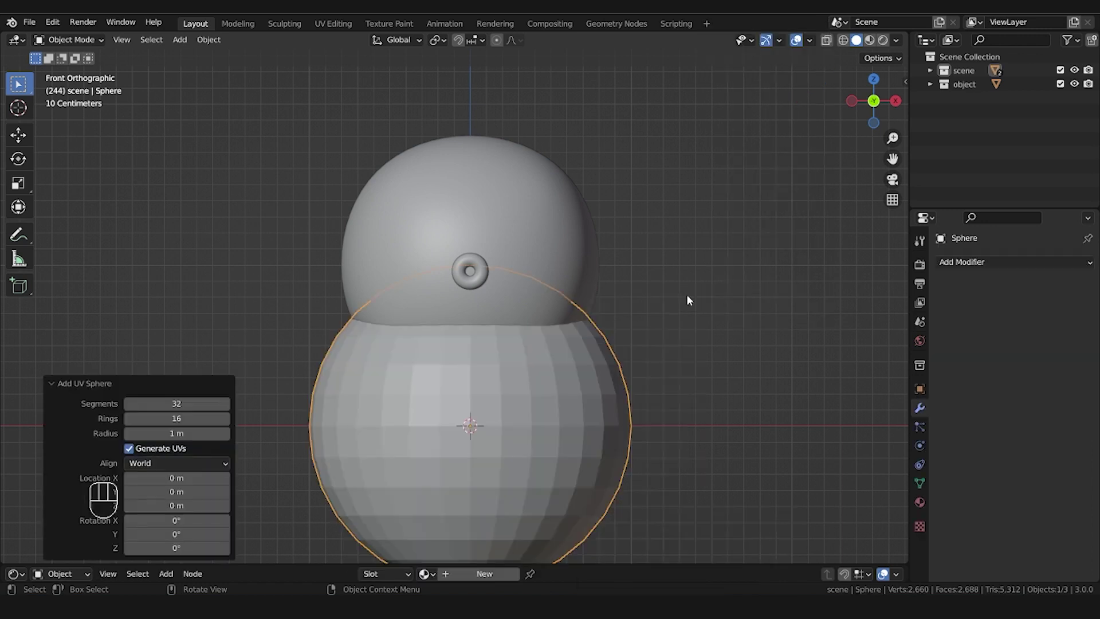
{"action": "key", "text": "KP_3"}
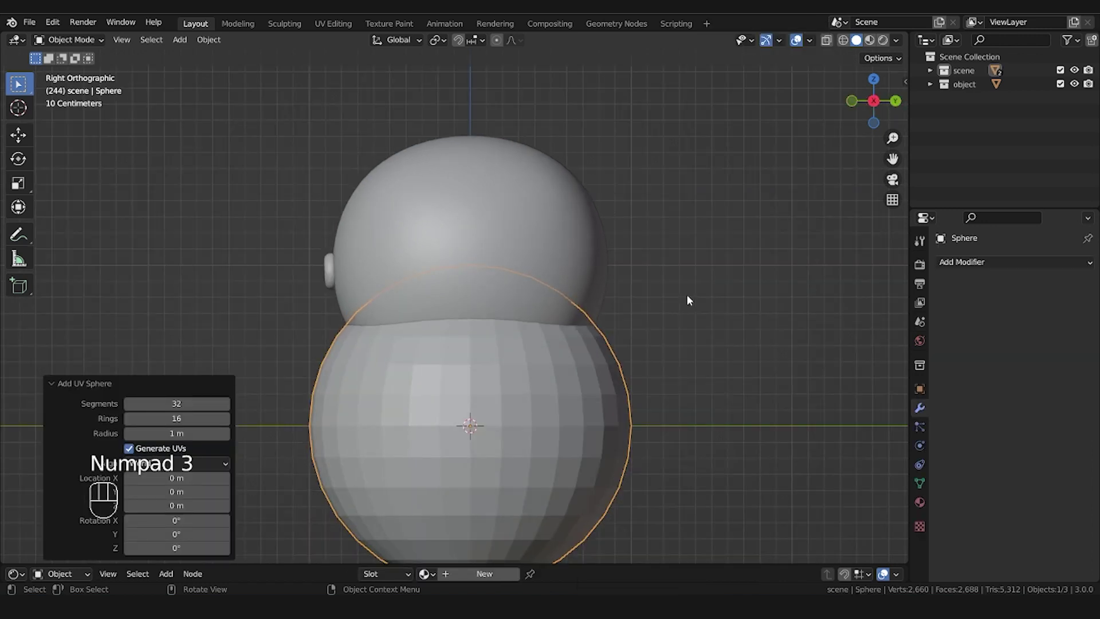
{"action": "key", "text": "r"}
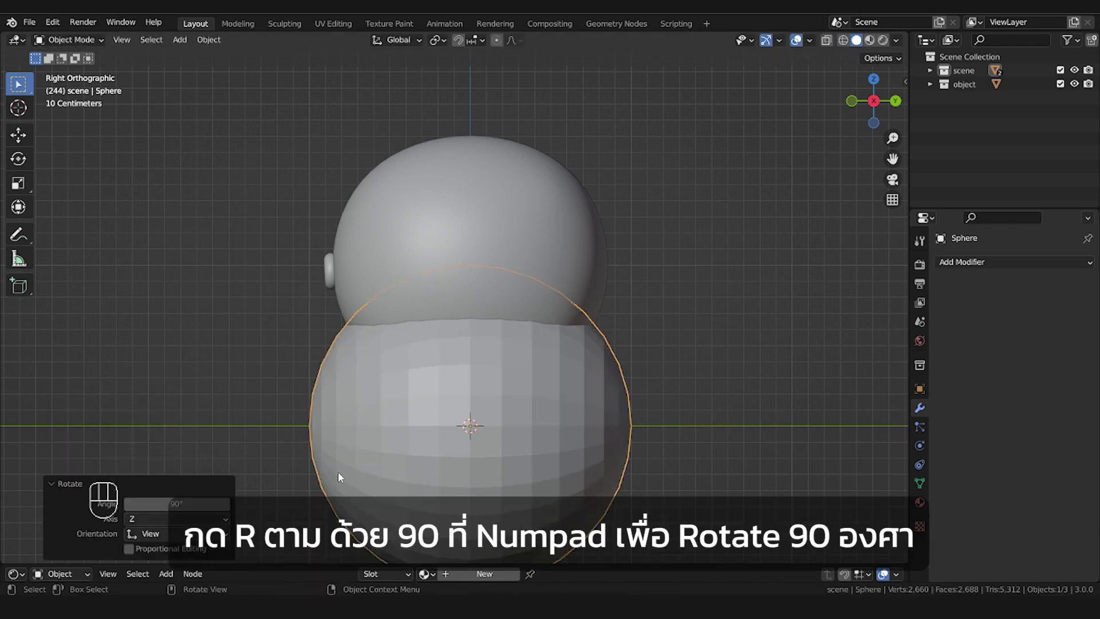
{"action": "key", "text": "s"}
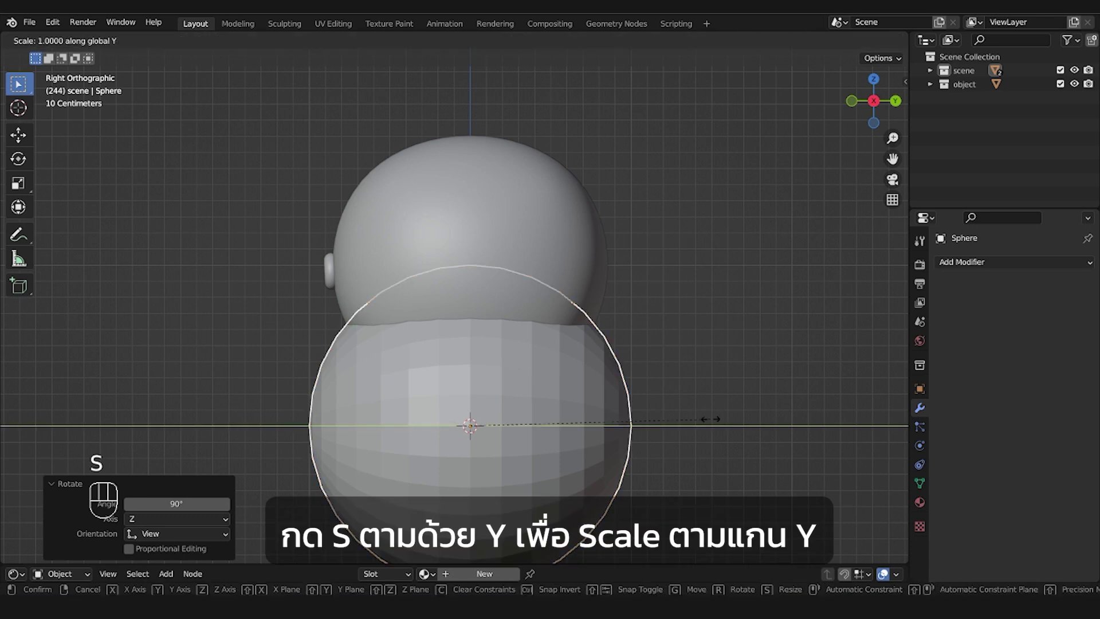
{"action": "key", "text": "s"}
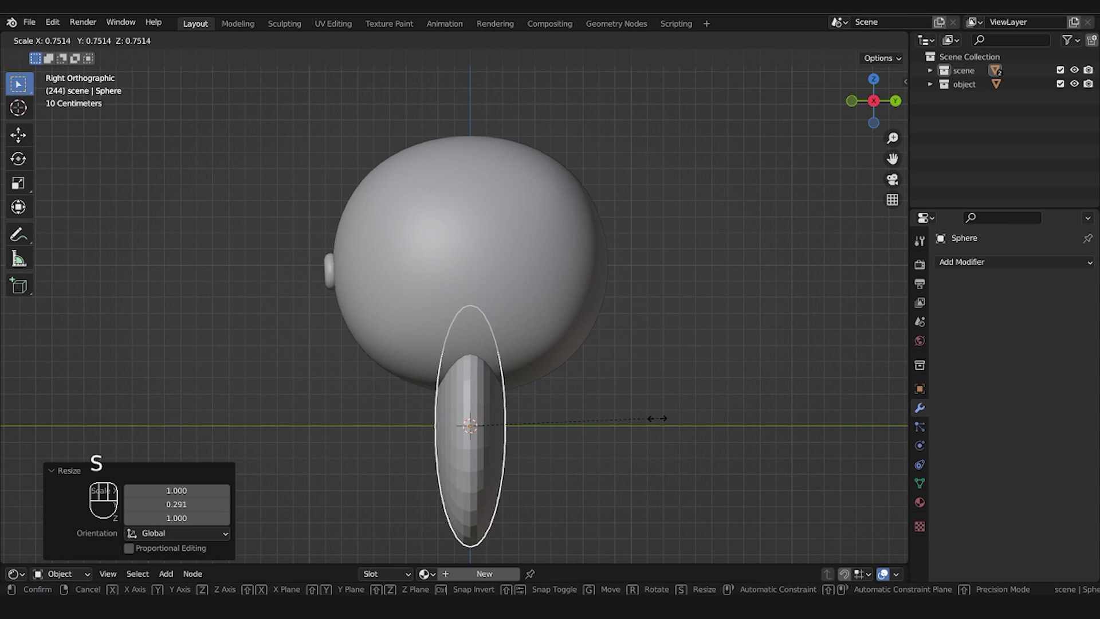
{"action": "key", "text": "g"}
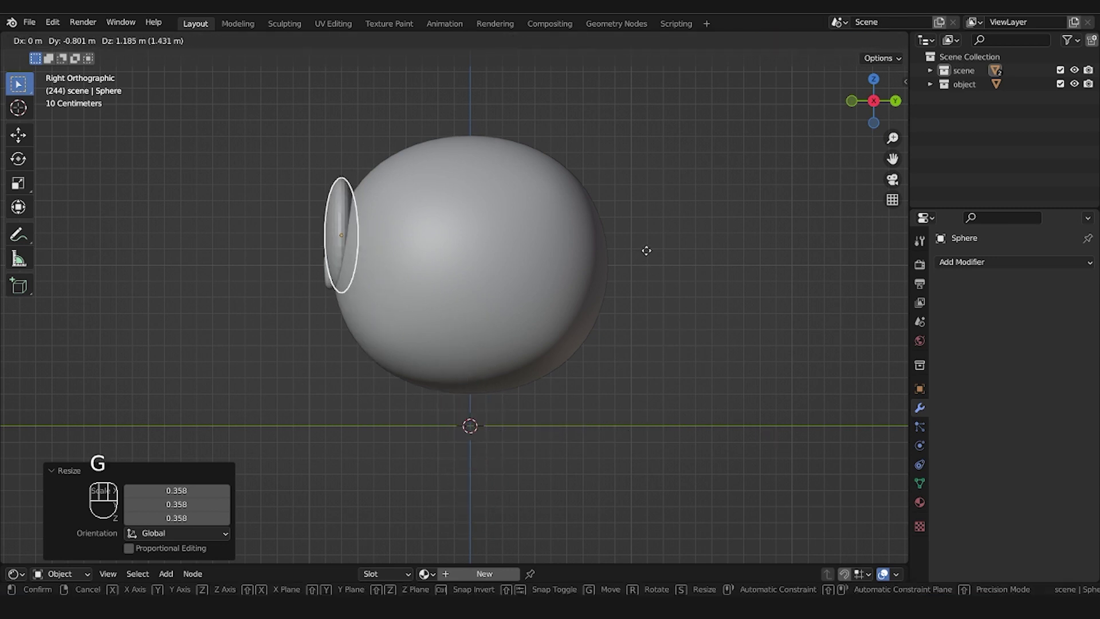
{"action": "key", "text": "KP_7"}
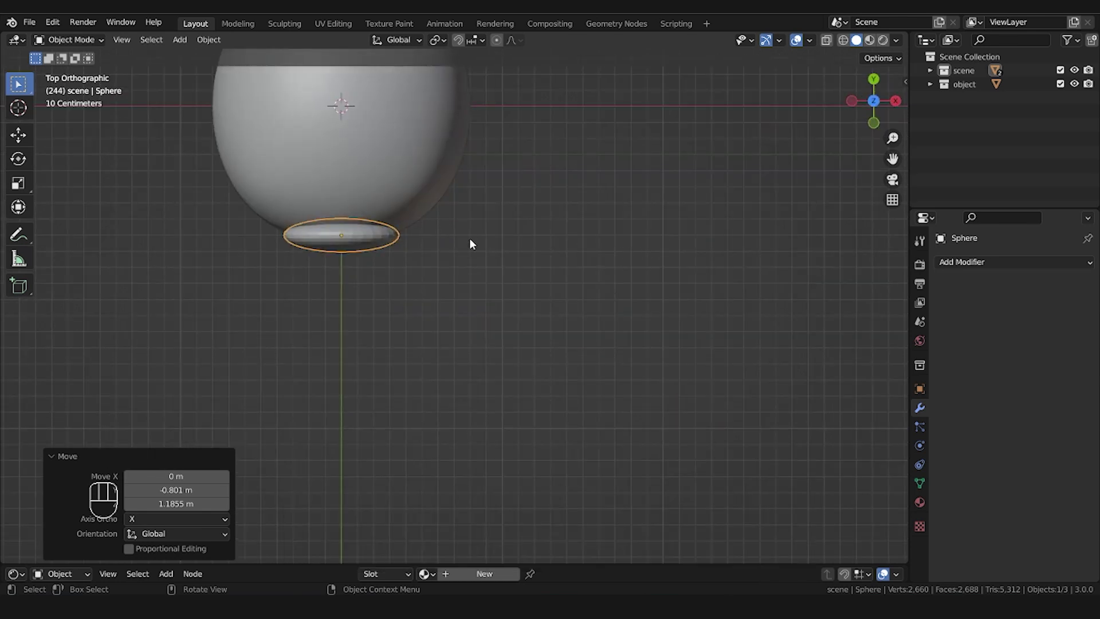
In Edit Mode shift the piece outward and tilt it into place on the eyeball
{"action": "key", "text": "Tab"}
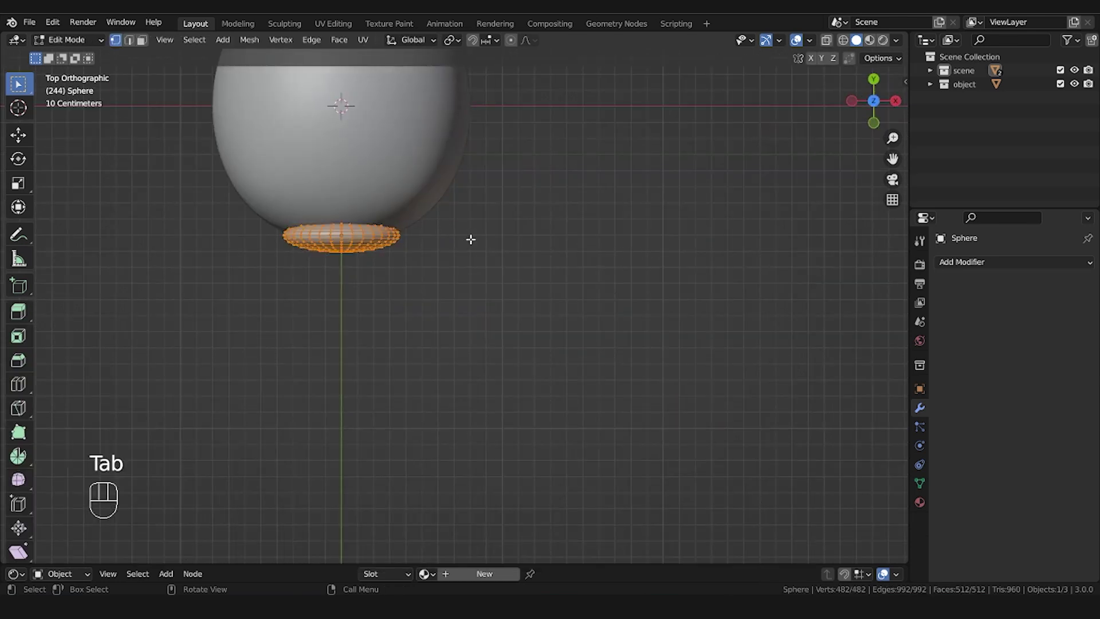
{"action": "key", "text": "g"}
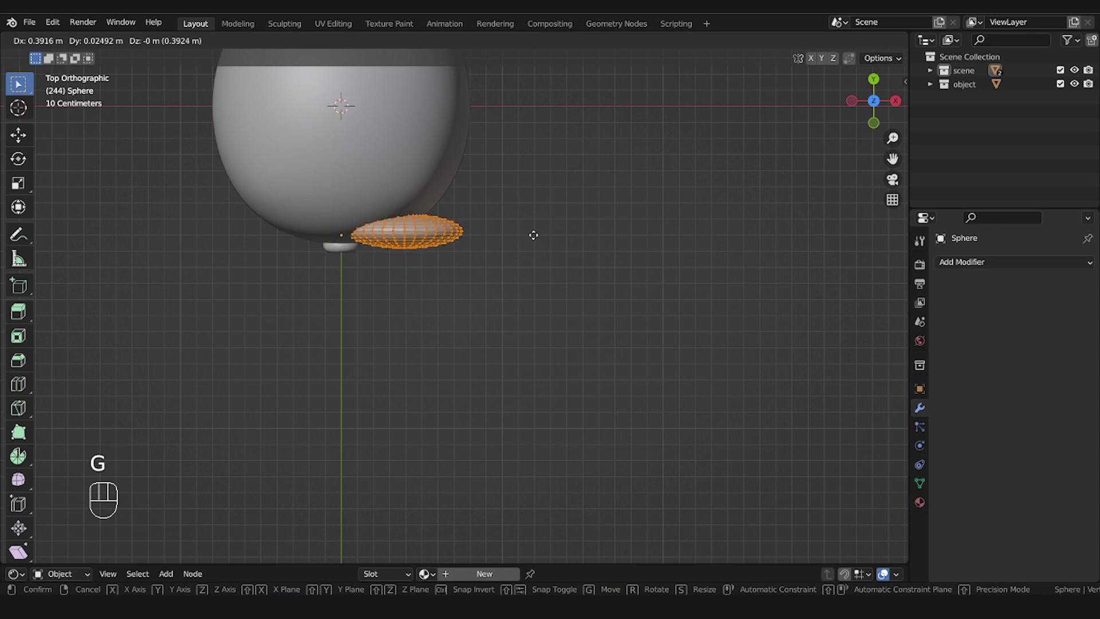
{"action": "key", "text": "r"}
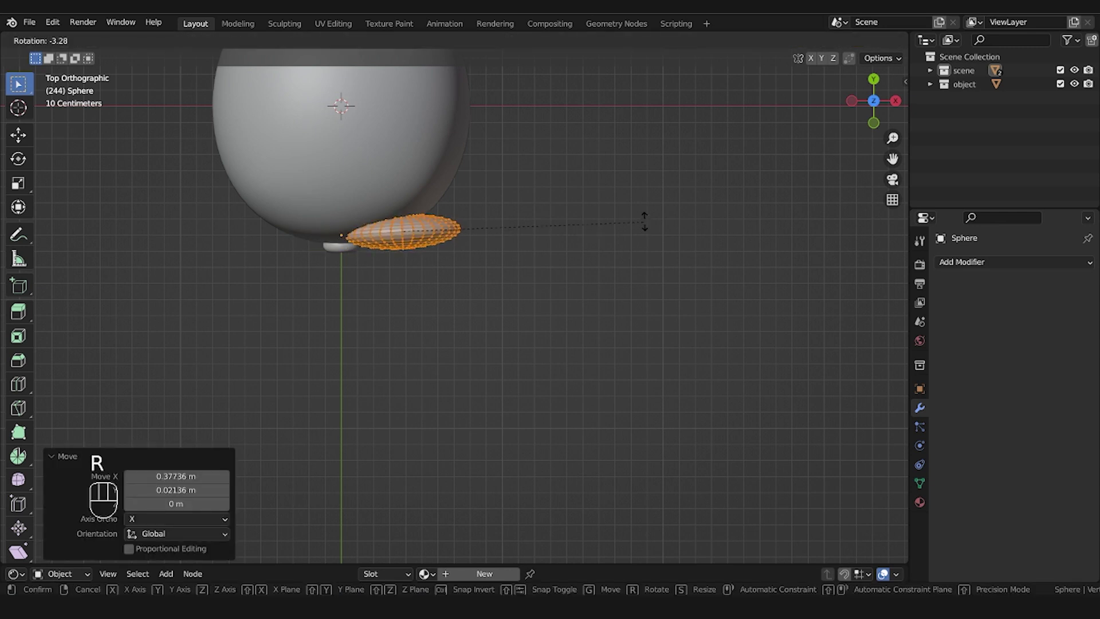
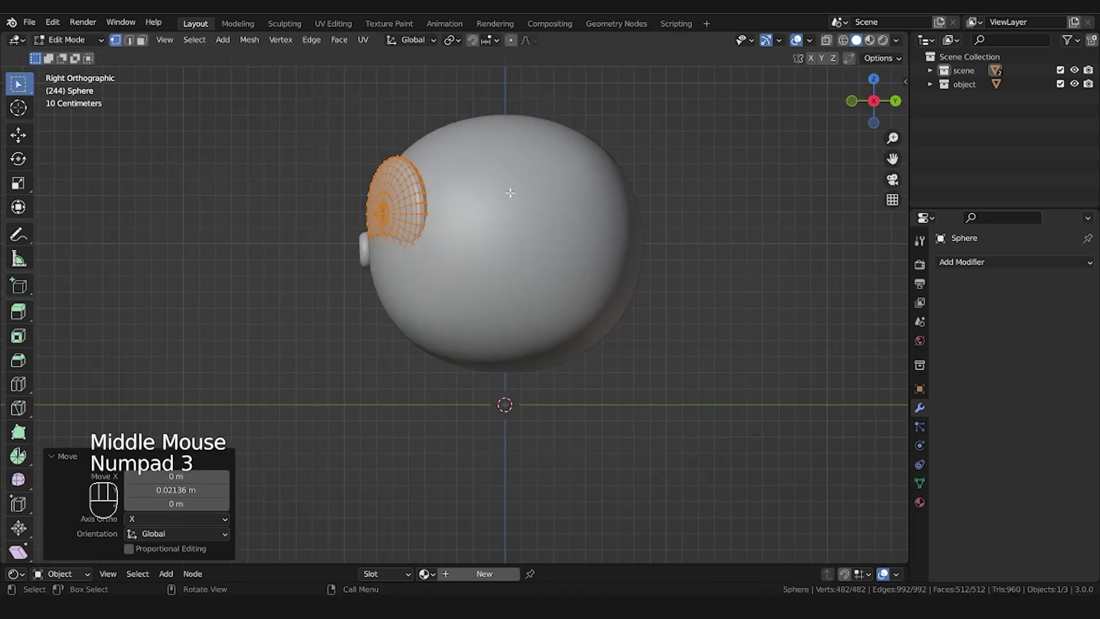
{"action": "key", "text": "r"}
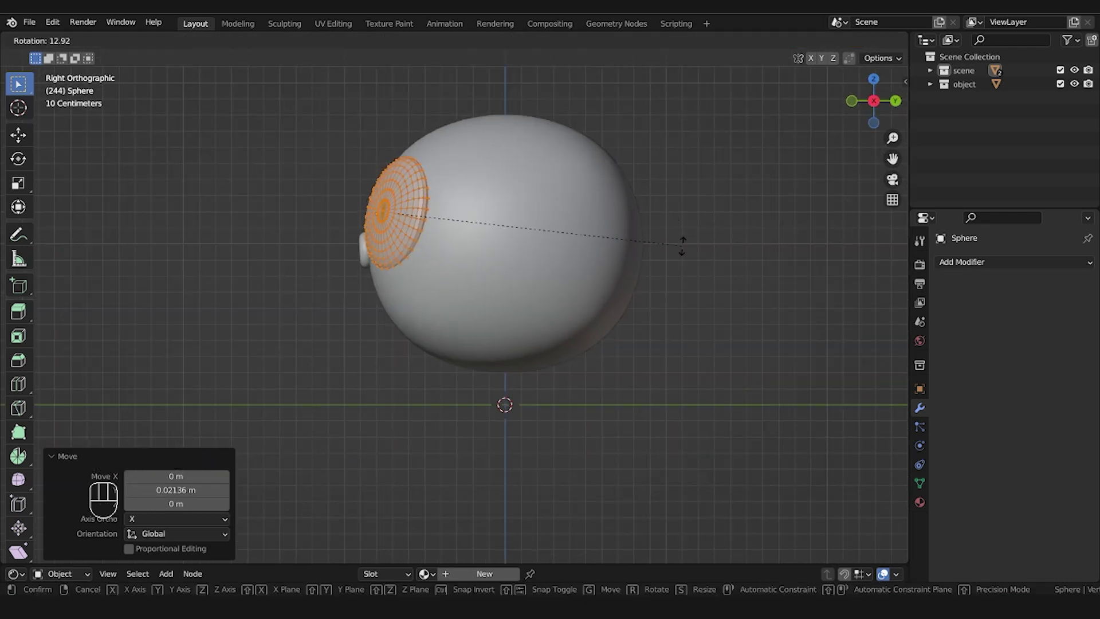
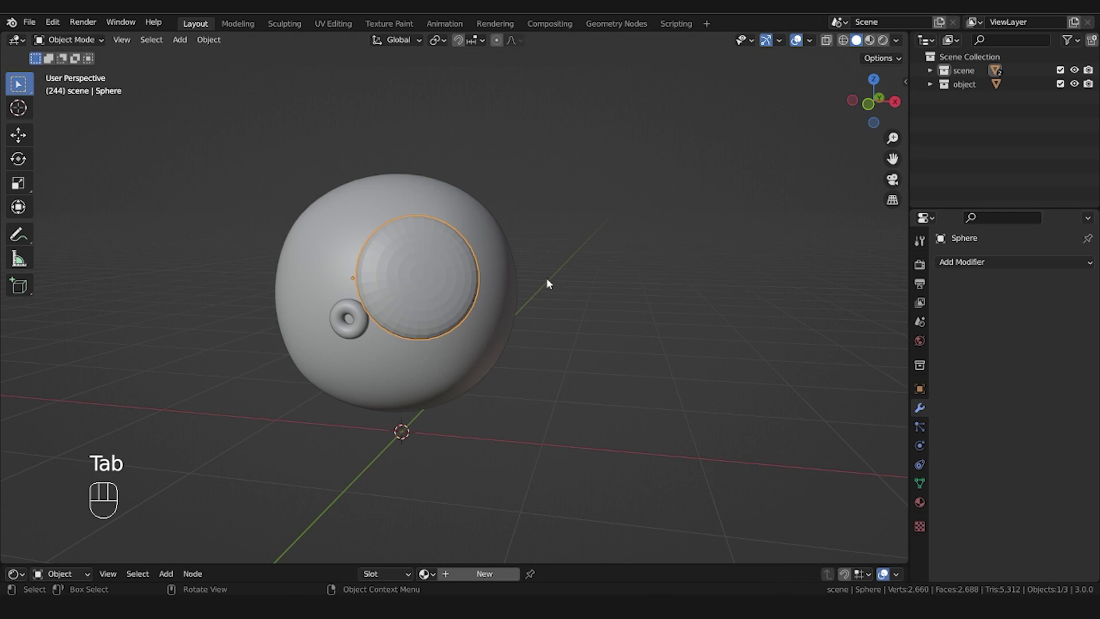
Smooth the eyeball with a Subdivision Surface modifier at viewport level 2
{"action": "left_click_drag", "start_coordinate": [988, 267], "coordinate": [413, 284]}
{"action": "left_click_drag", "start_coordinate": [396, 276], "coordinate": [581, 347]}
{"action": "middle_click", "coordinate": [581, 347]}
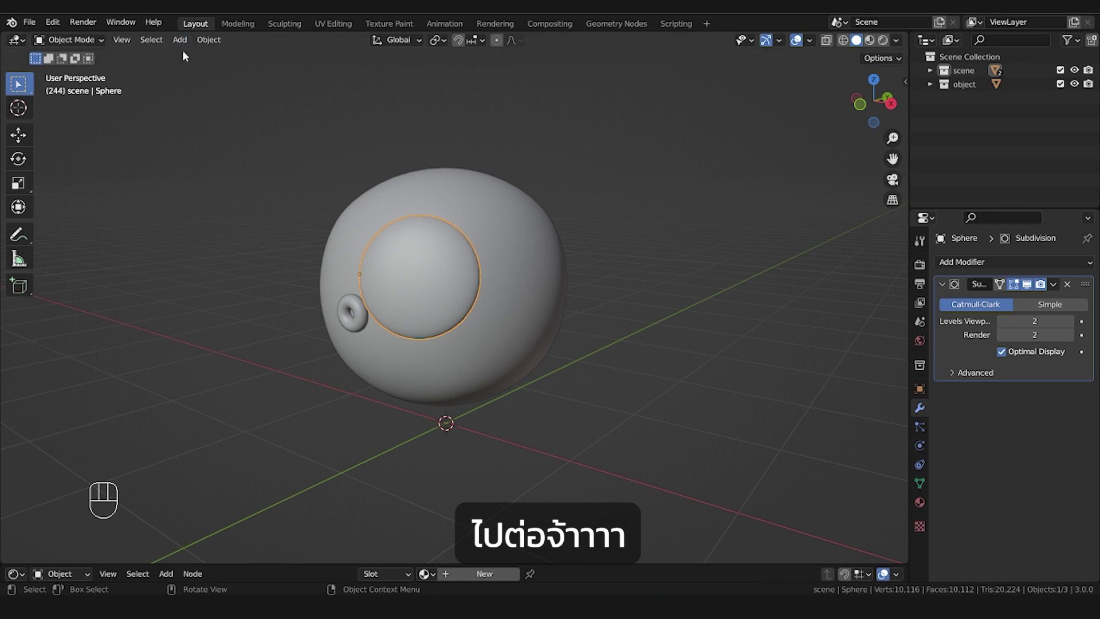
Duplicate the eyeball, shrink the copy and move it forward in X-Ray side view
{"action": "key", "text": "shift+d"}
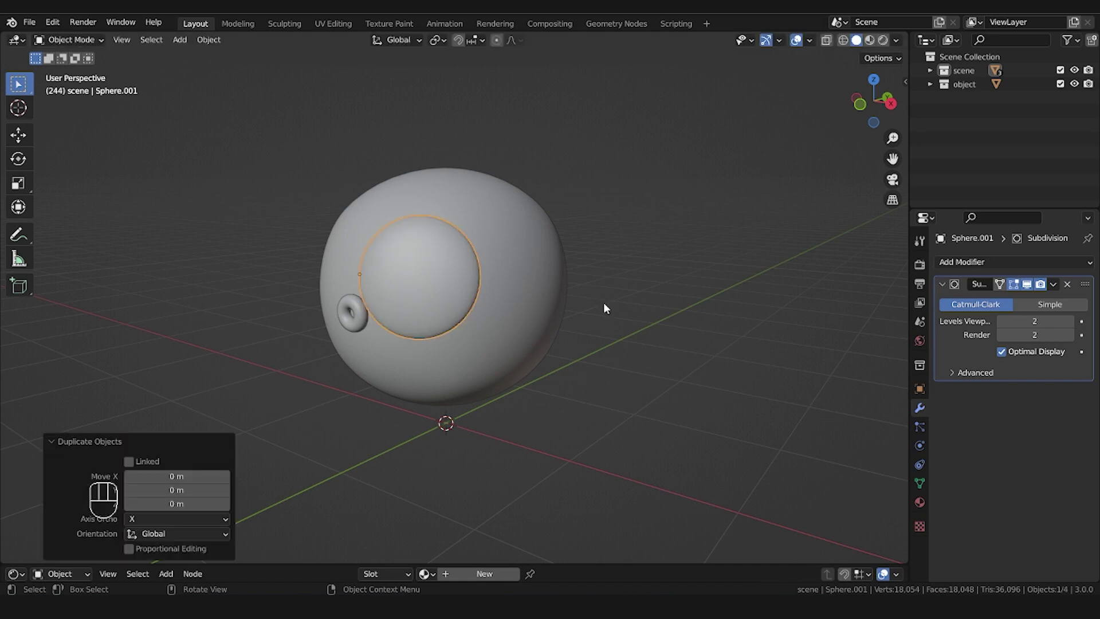
{"action": "key", "text": "s"}
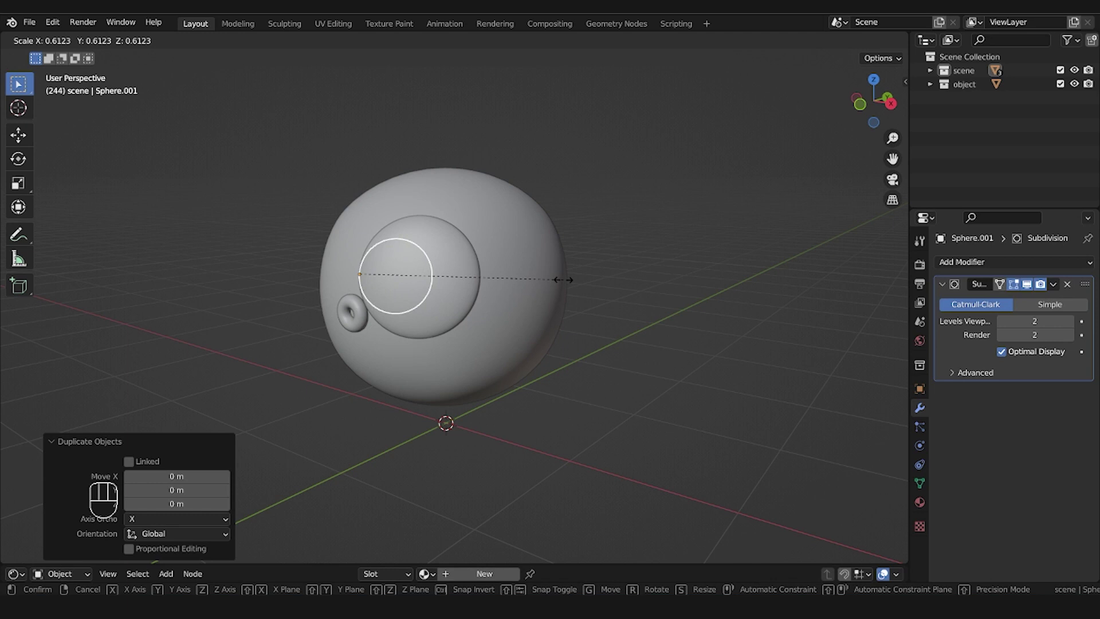
{"action": "middle_click", "coordinate": [581, 368]}
{"action": "key", "text": "KP_3"}
{"action": "key", "text": "alt+z"}
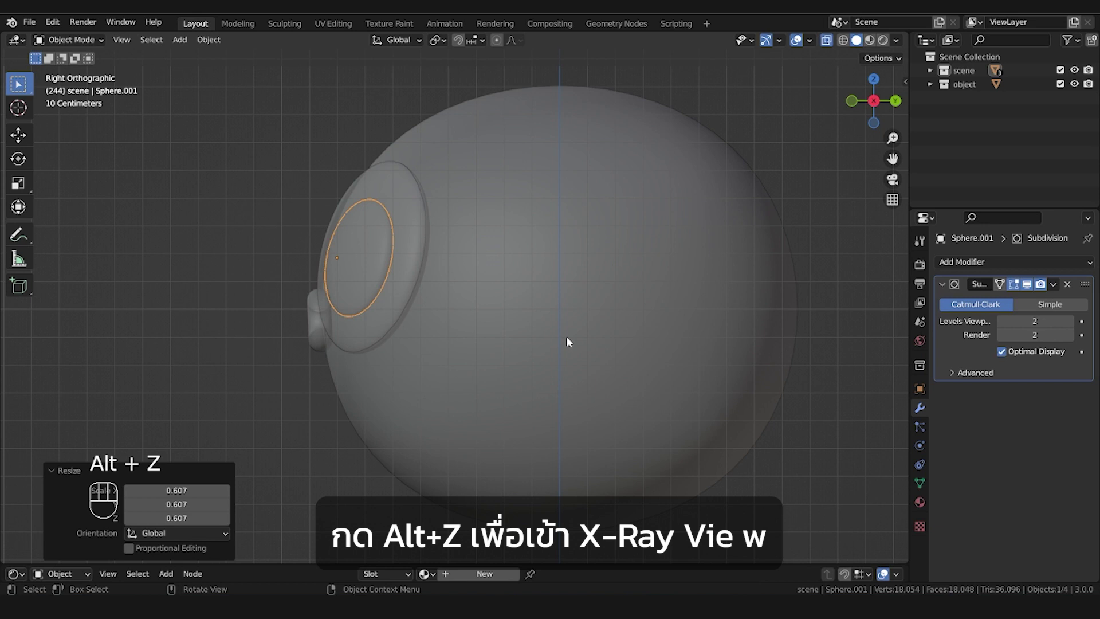
{"action": "key", "text": "g"}
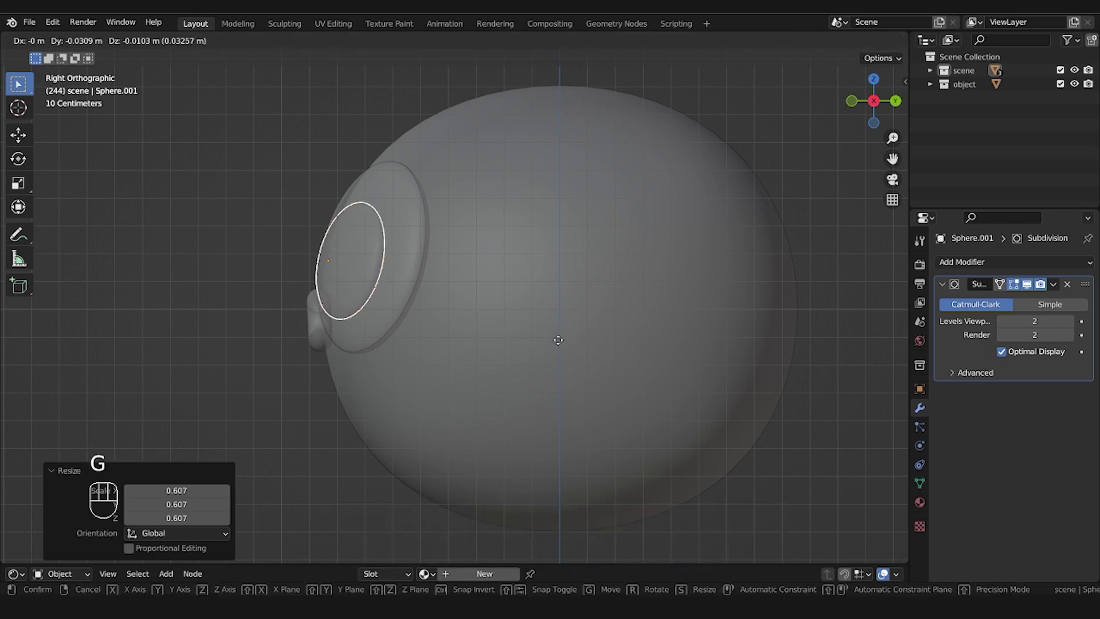
{"action": "key", "text": "KP_7"}
Slide and tilt the copy in top and side views toward the eyeball's front
{"action": "key", "text": "r"}
{"action": "key", "text": "Tab"}
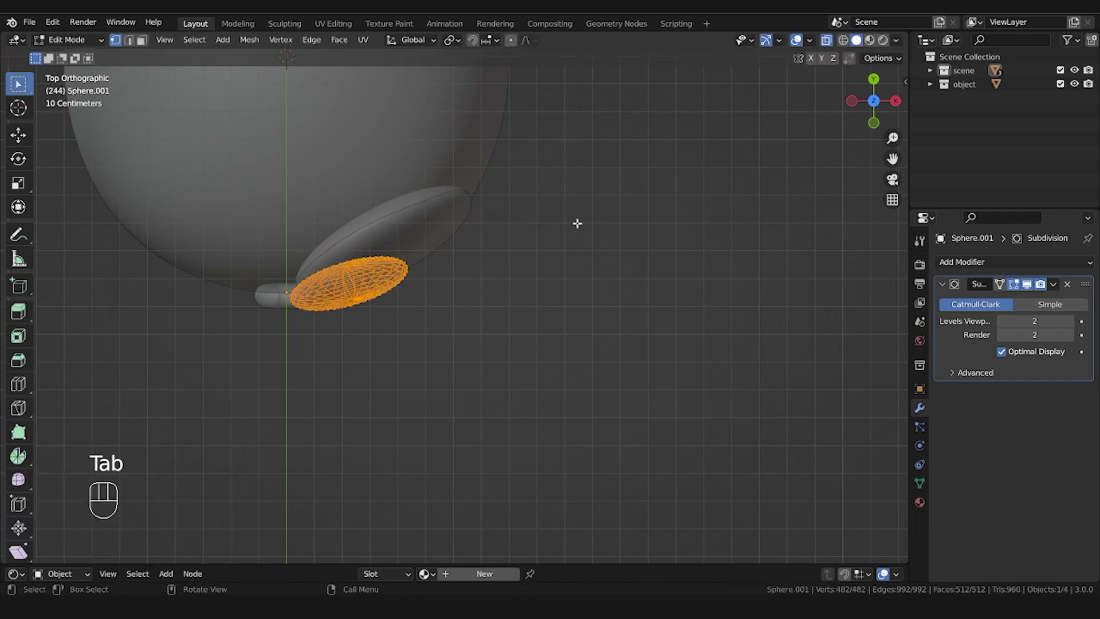
{"action": "key", "text": "g"}
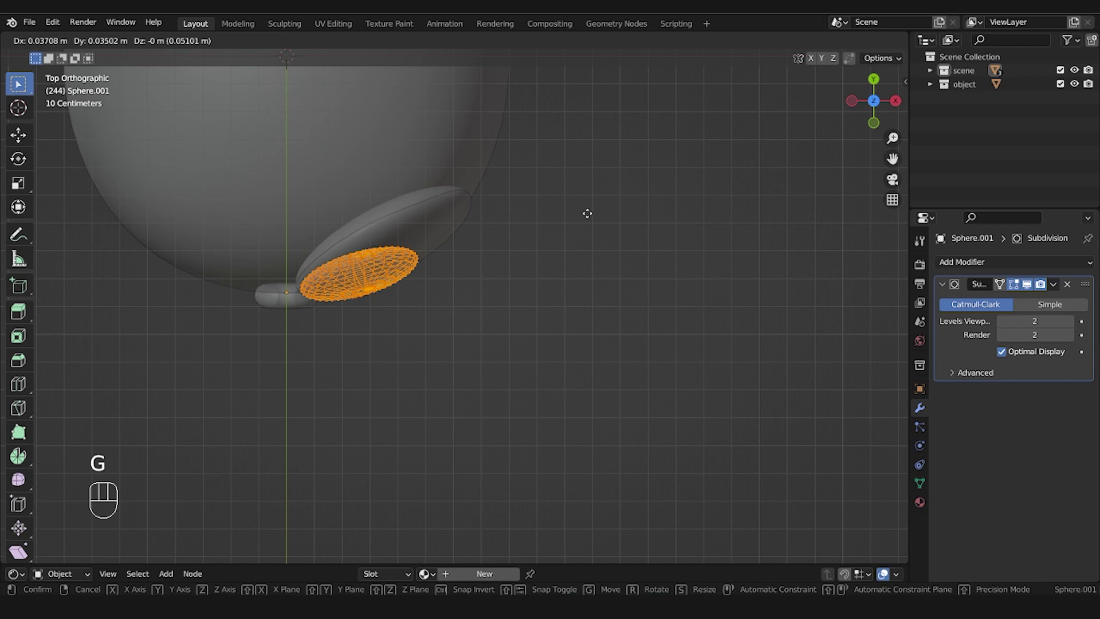
{"action": "key", "text": "Tab"}
{"action": "left_click_drag", "start_coordinate": [503, 310], "coordinate": [430, 170]}
{"action": "key", "text": "KP_3"}
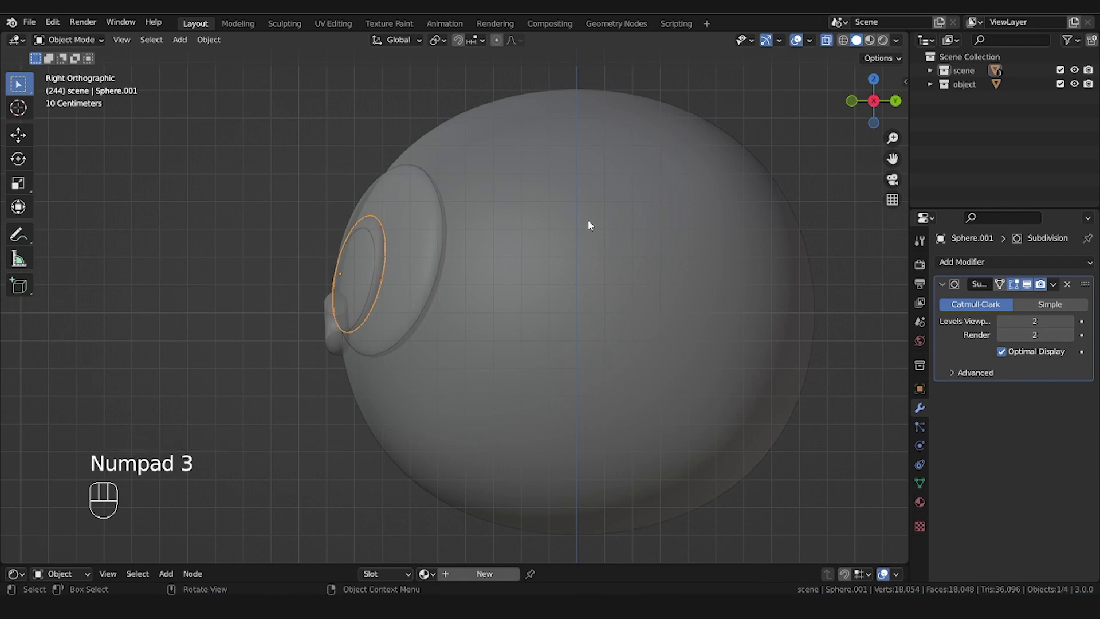
{"action": "key", "text": "r"}
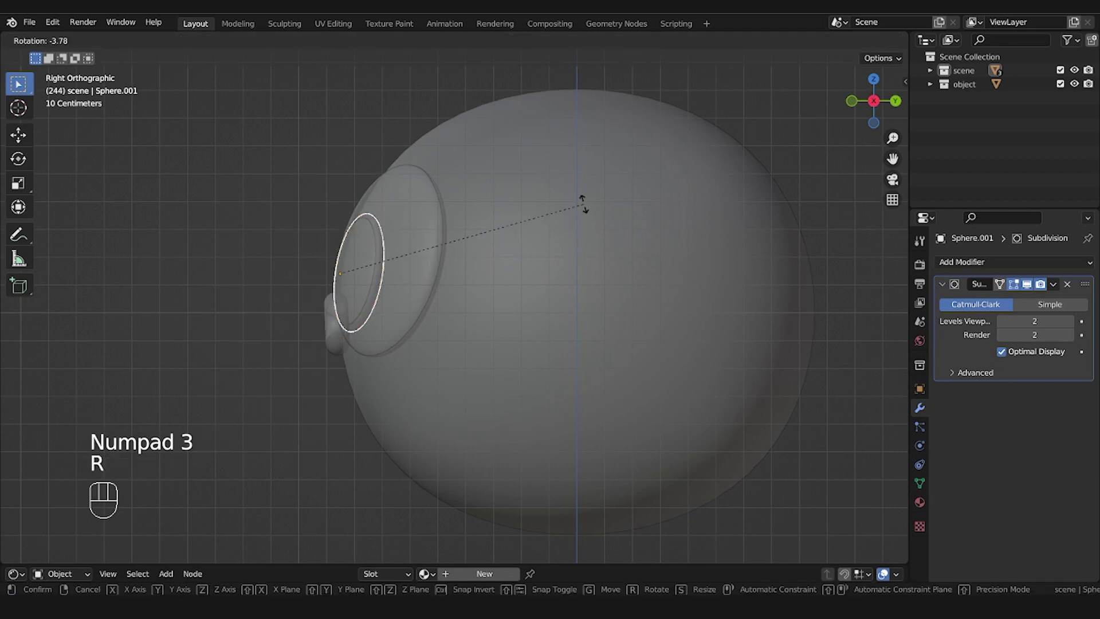
{"action": "key", "text": "g"}
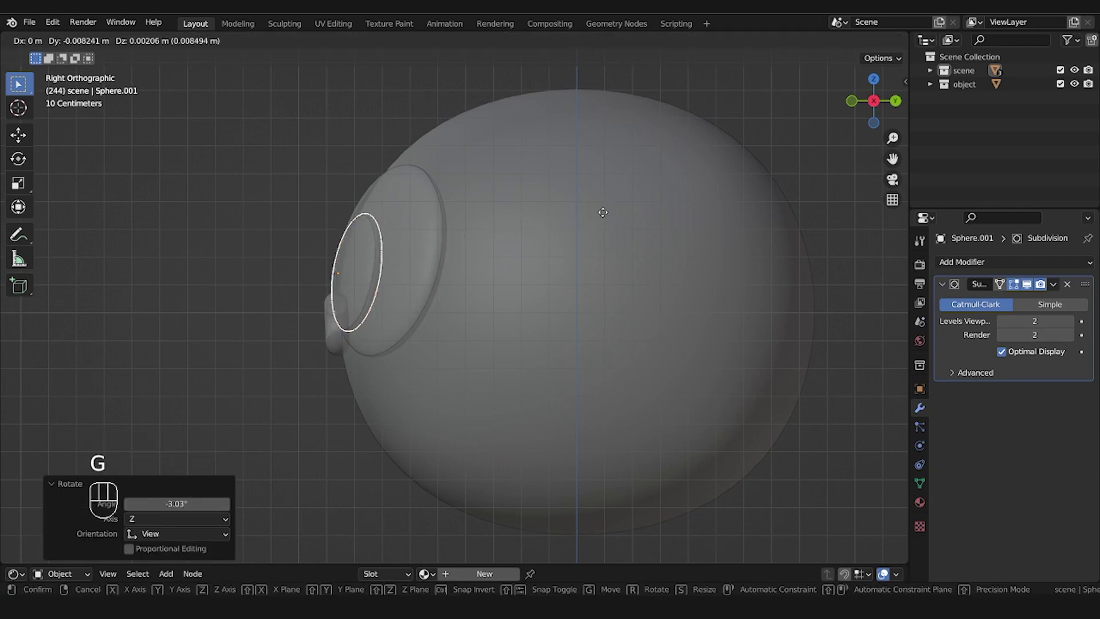
Fine-tune the copy's tilt so it sits flush, then turn off X-Ray
{"action": "key", "text": "KP_3"}
{"action": "key", "text": "r"}
{"action": "key", "text": "g"}
{"action": "key", "text": "r"}
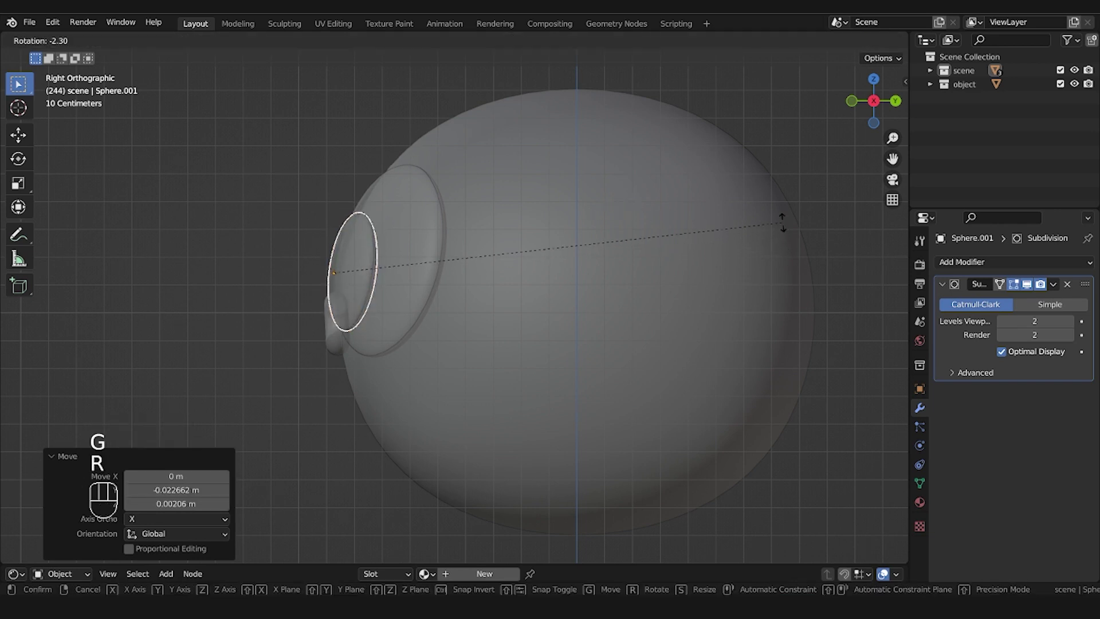
{"action": "middle_click", "coordinate": [574, 345]}
{"action": "left_click", "coordinate": [574, 344]}
{"action": "key", "text": "alt+z"}
{"action": "left_click_drag", "start_coordinate": [543, 362], "coordinate": [582, 332]}
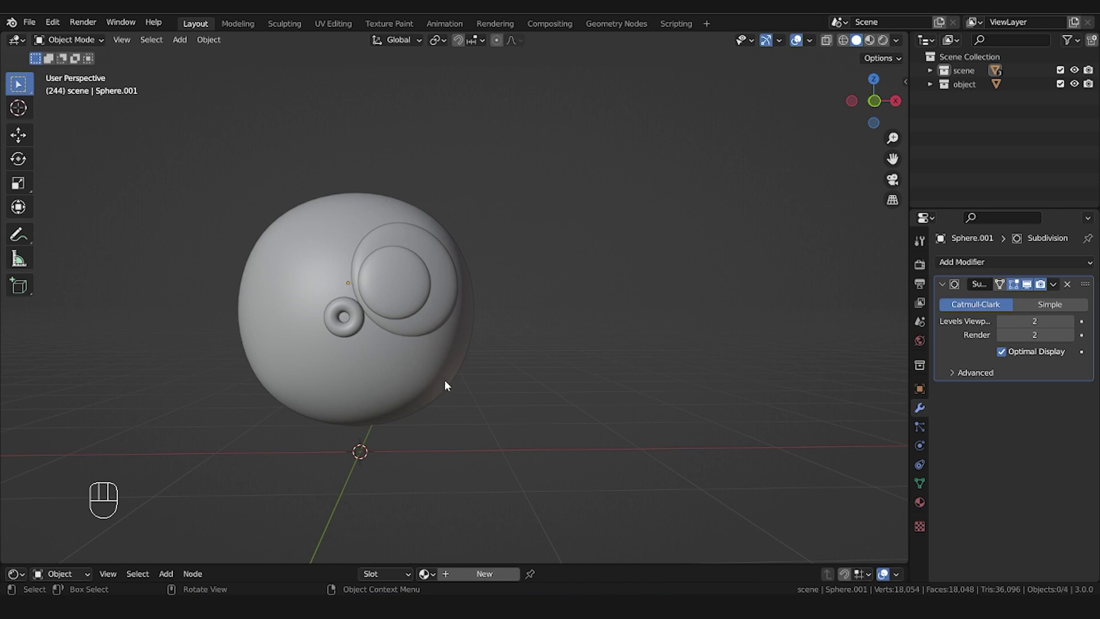
Add a Plain Axes empty and mirror the first eye piece around it
{"action": "key", "text": "shift+a"}
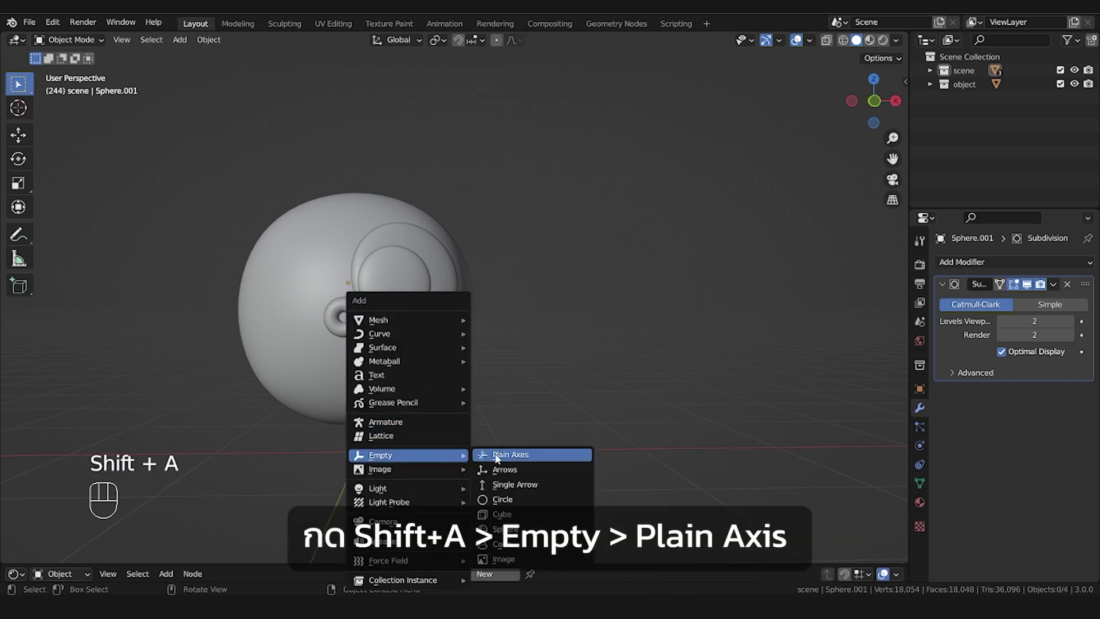
{"action": "left_click", "coordinate": [608, 275]}
{"action": "left_click_drag", "start_coordinate": [1033, 268], "coordinate": [950, 259]}
{"action": "left_click_drag", "start_coordinate": [950, 263], "coordinate": [805, 420]}
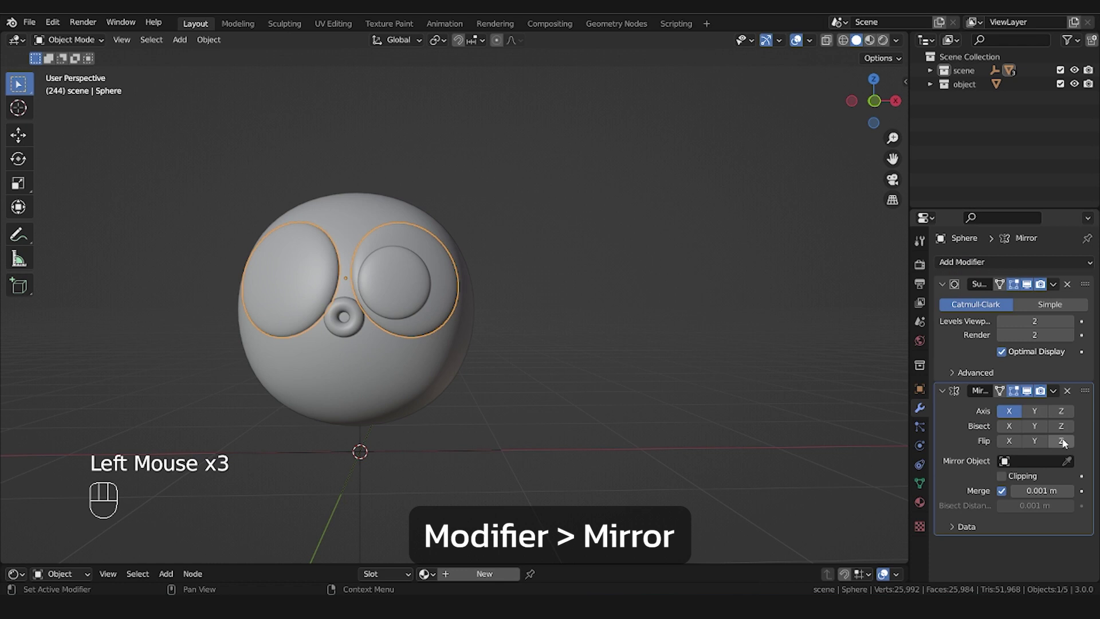
{"action": "left_click", "coordinate": [1070, 469]}
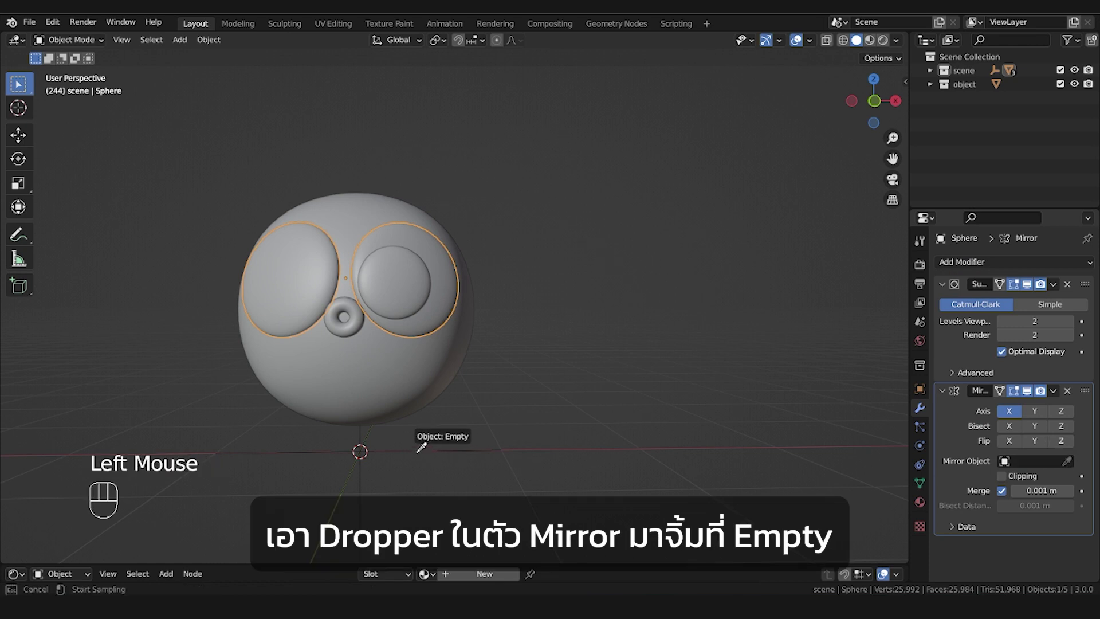
{"action": "left_click", "coordinate": [392, 297]}
Mirror the second eye piece around the same Empty for a matching eye
{"action": "left_click_drag", "start_coordinate": [1014, 266], "coordinate": [1009, 533]}
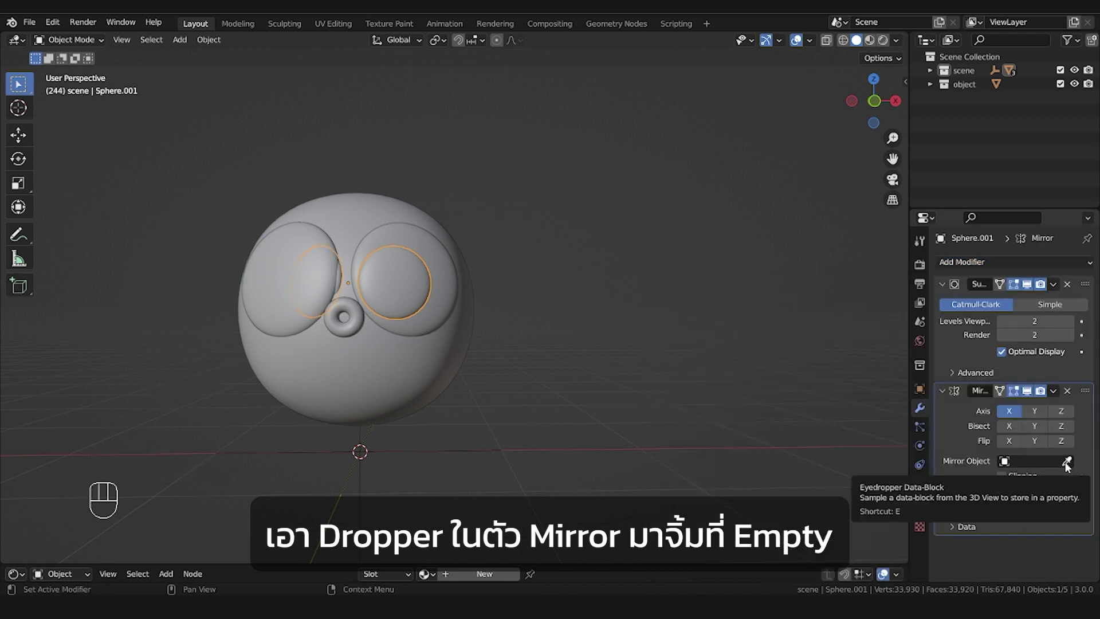
{"action": "left_click", "coordinate": [1069, 466]}
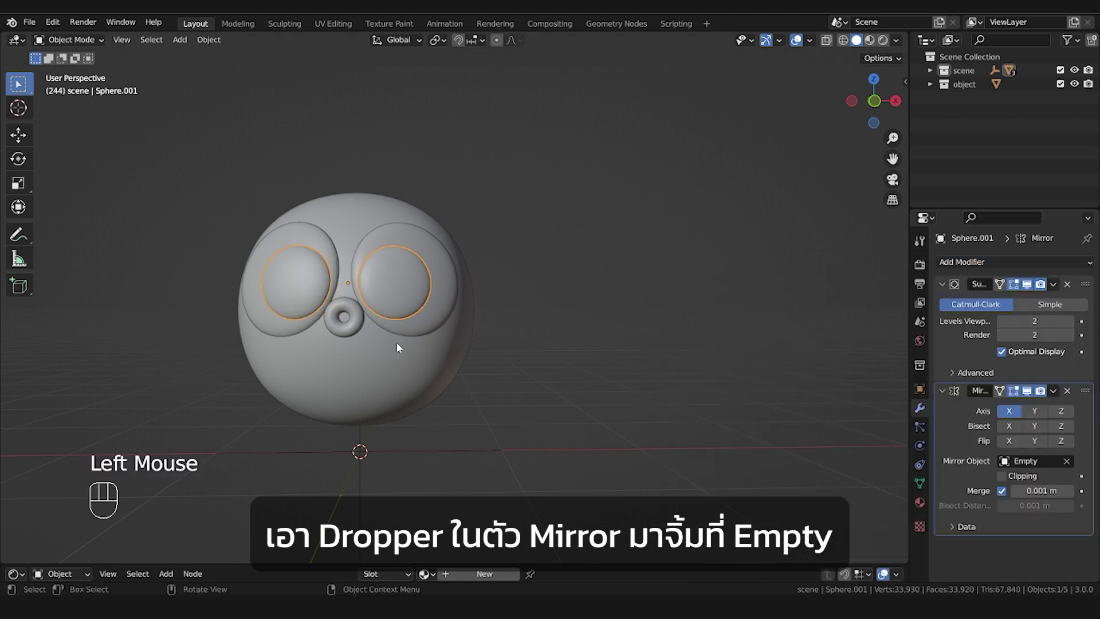
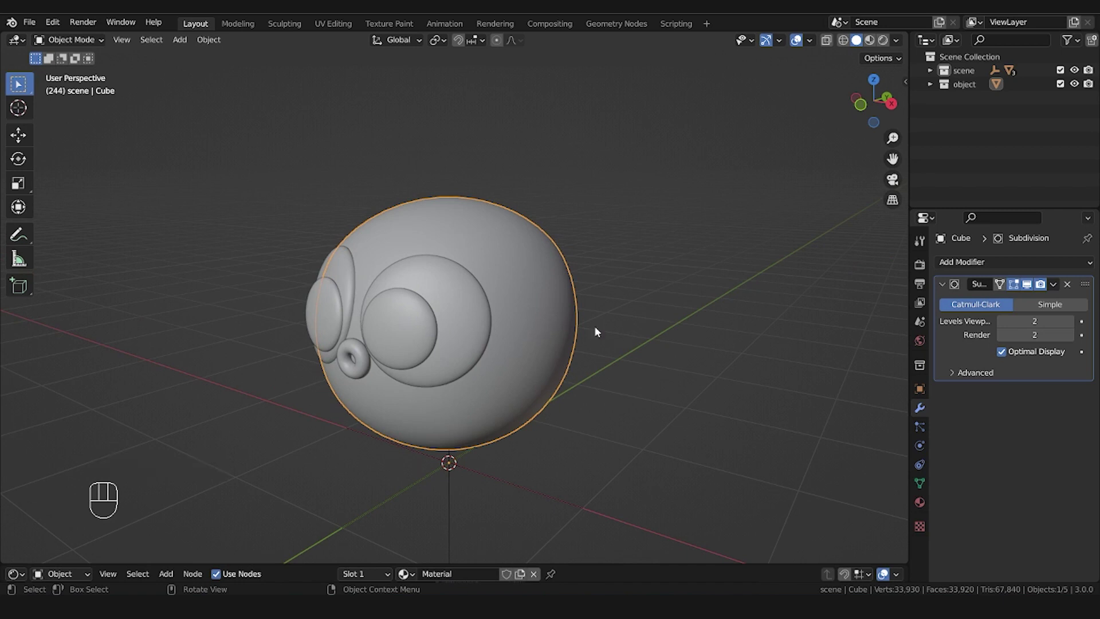
In Edit Mode select scattered faces across the body for the spikes
{"action": "key", "text": "Tab"}
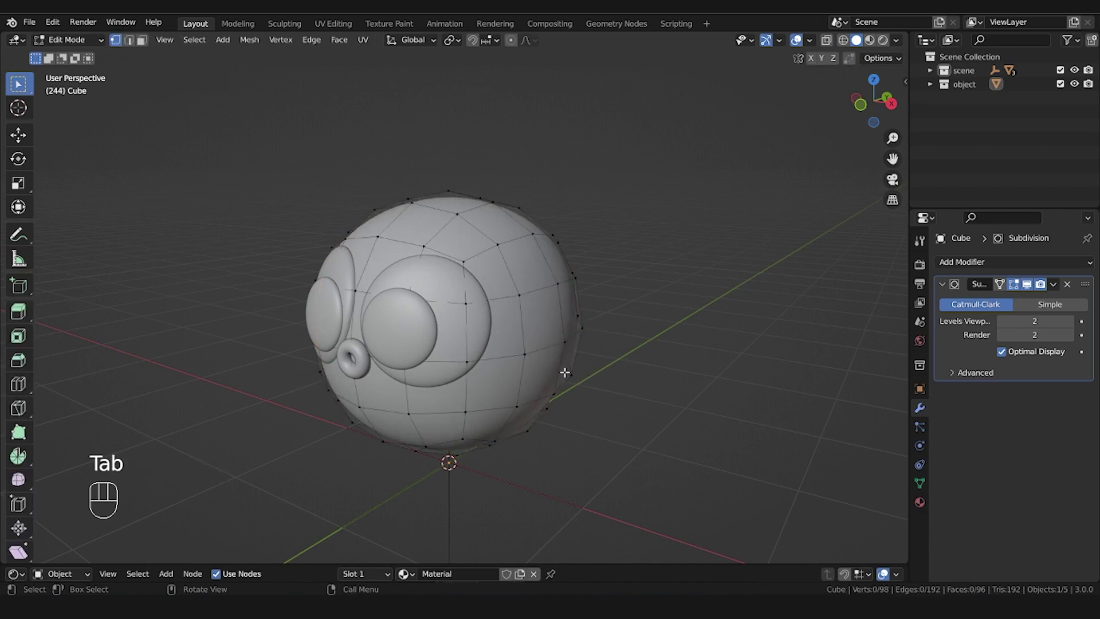
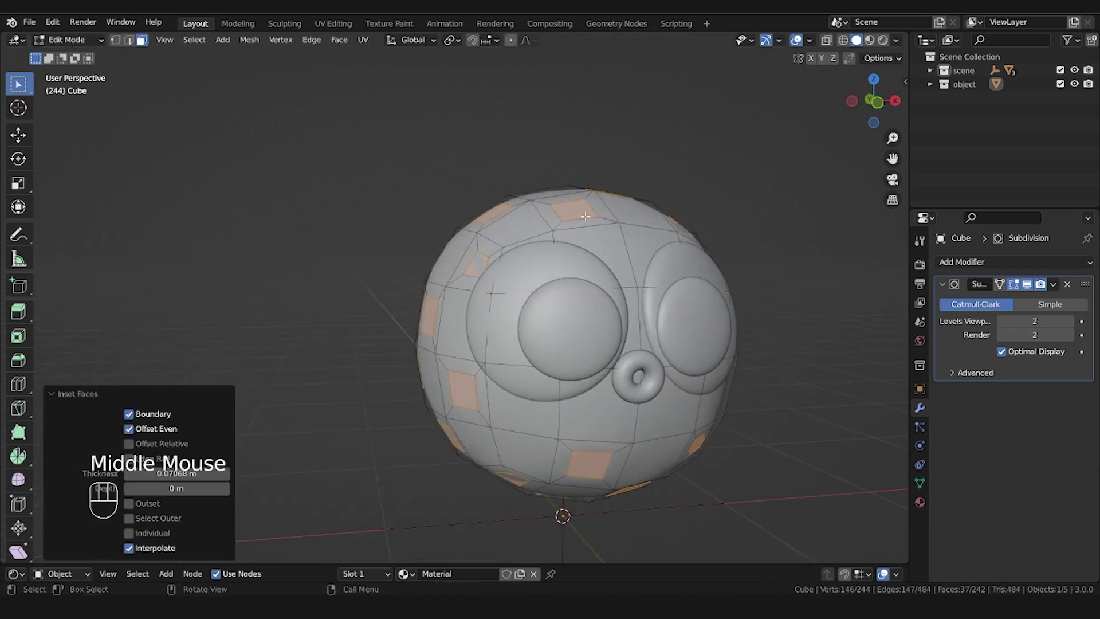
{"action": "right_click", "coordinate": [588, 220]}
{"action": "middle_click", "coordinate": [798, 281]}
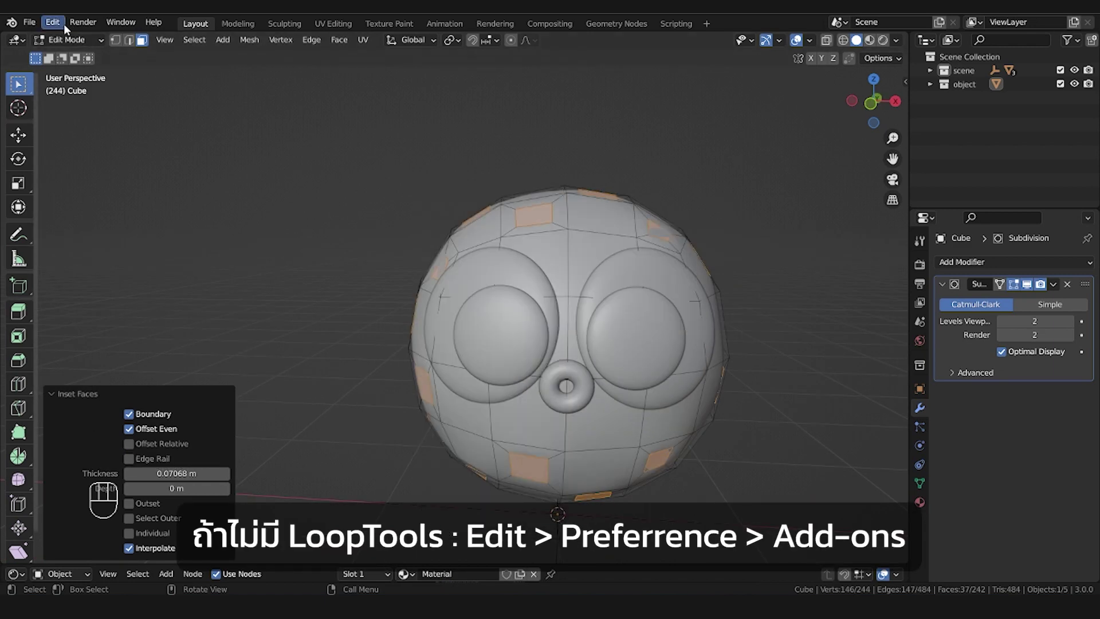
Enable the Mesh: LoopTools add-on in Preferences > Add-ons
{"action": "left_click", "coordinate": [54, 28]}
{"action": "left_click", "coordinate": [71, 216]}
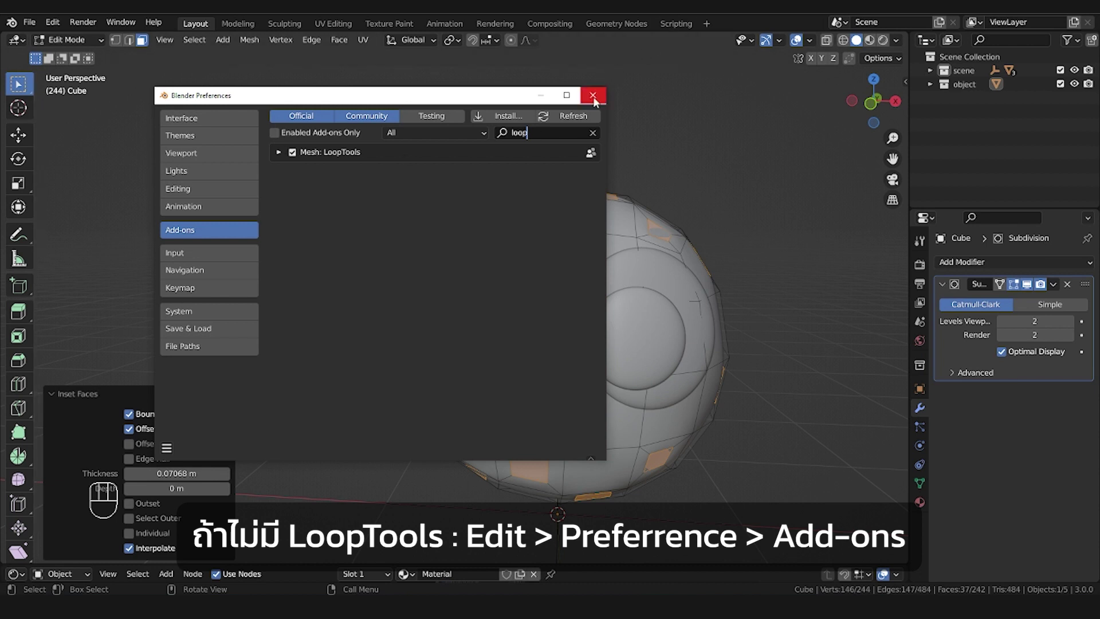
Circle the faces with LoopTools, extrude them along normals and taper the tips
{"action": "right_click", "coordinate": [549, 223]}
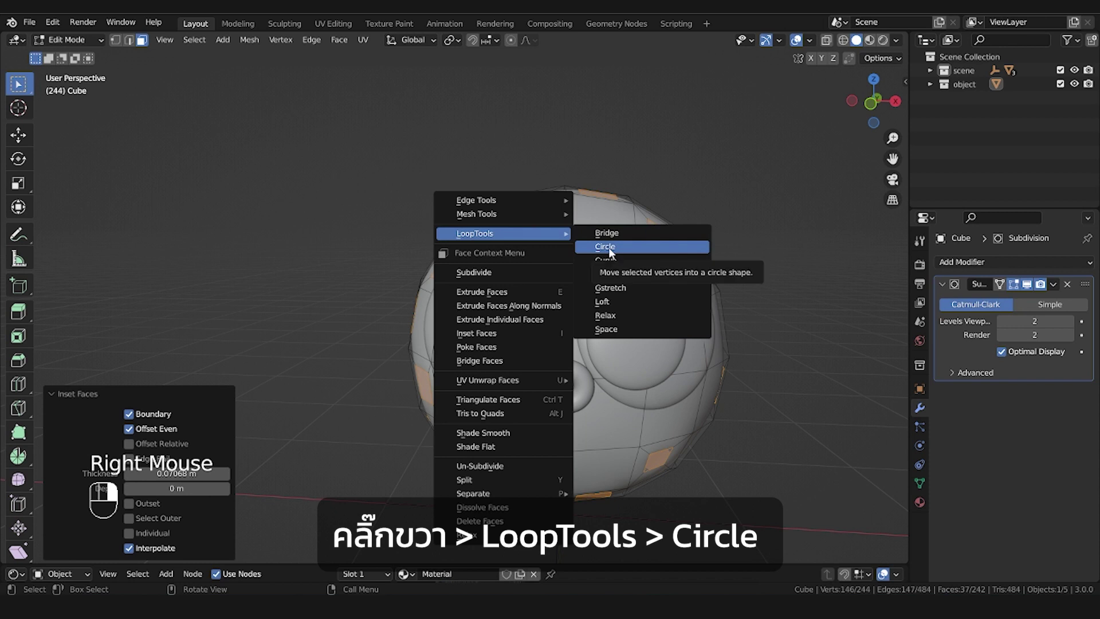
{"action": "key", "text": "alt+e"}
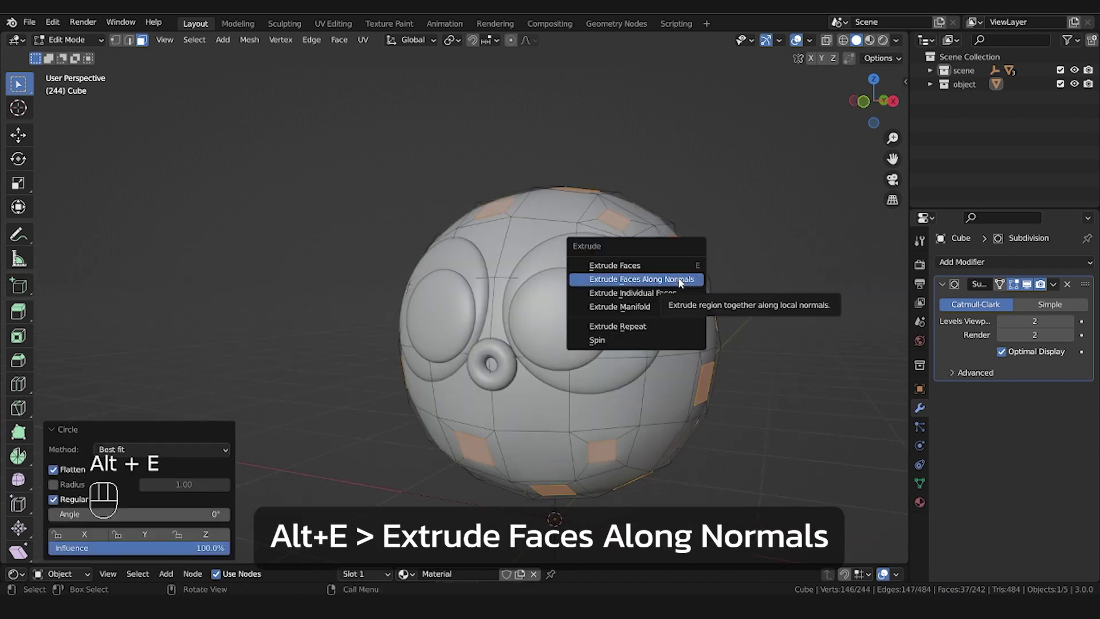
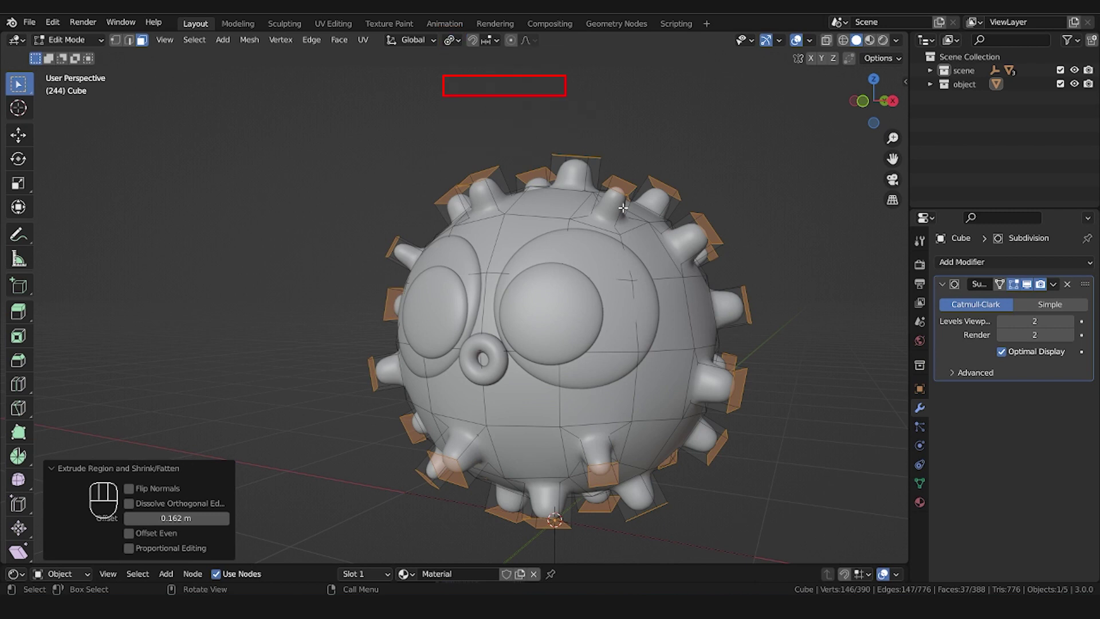
{"action": "key", "text": "s"}
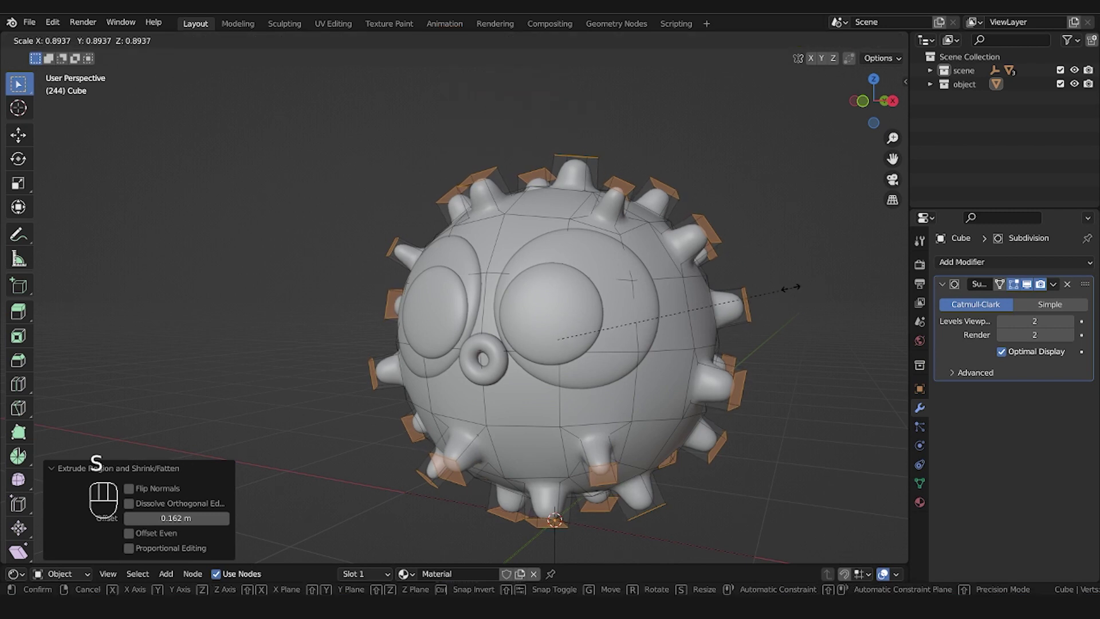
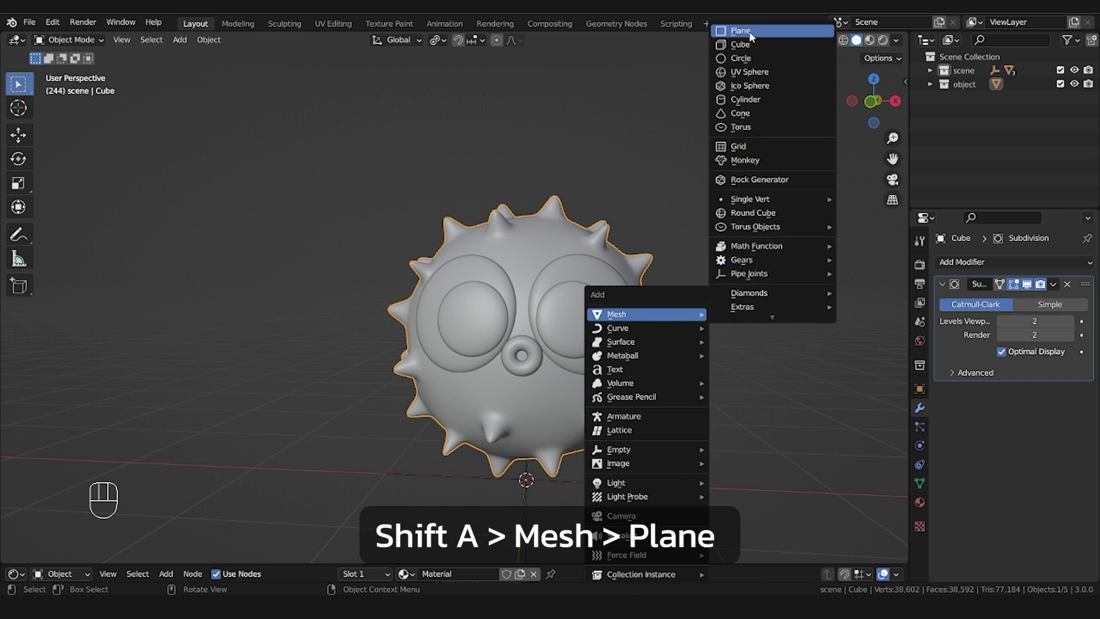
View the plane on its own from the top and start editing its individual vertices
{"action": "key", "text": "KP_7"}
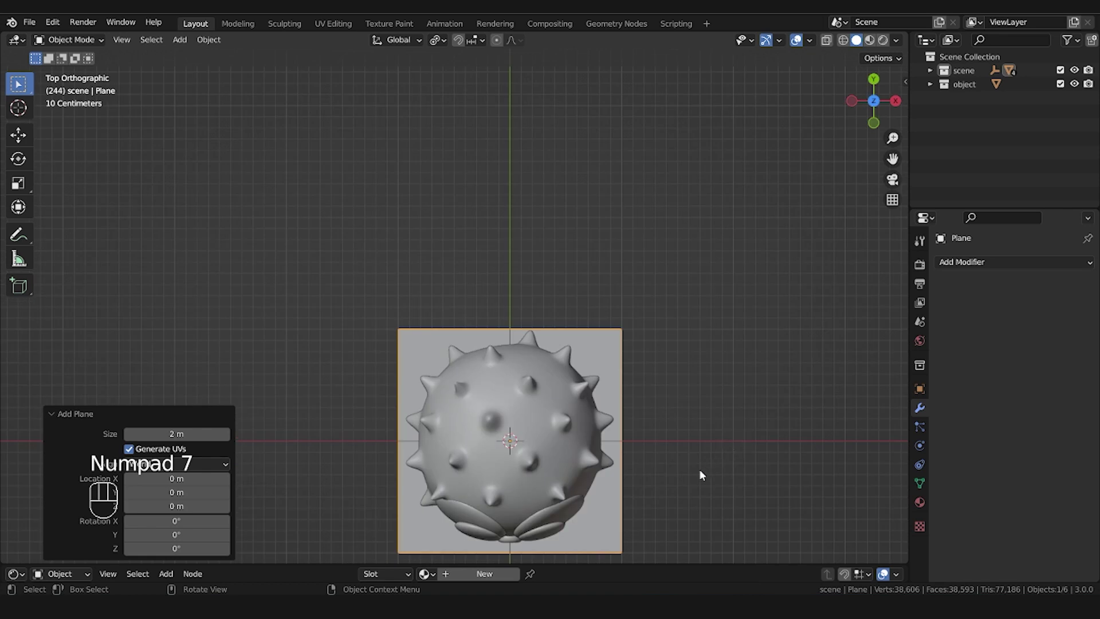
{"action": "key", "text": "KP_Divide"}
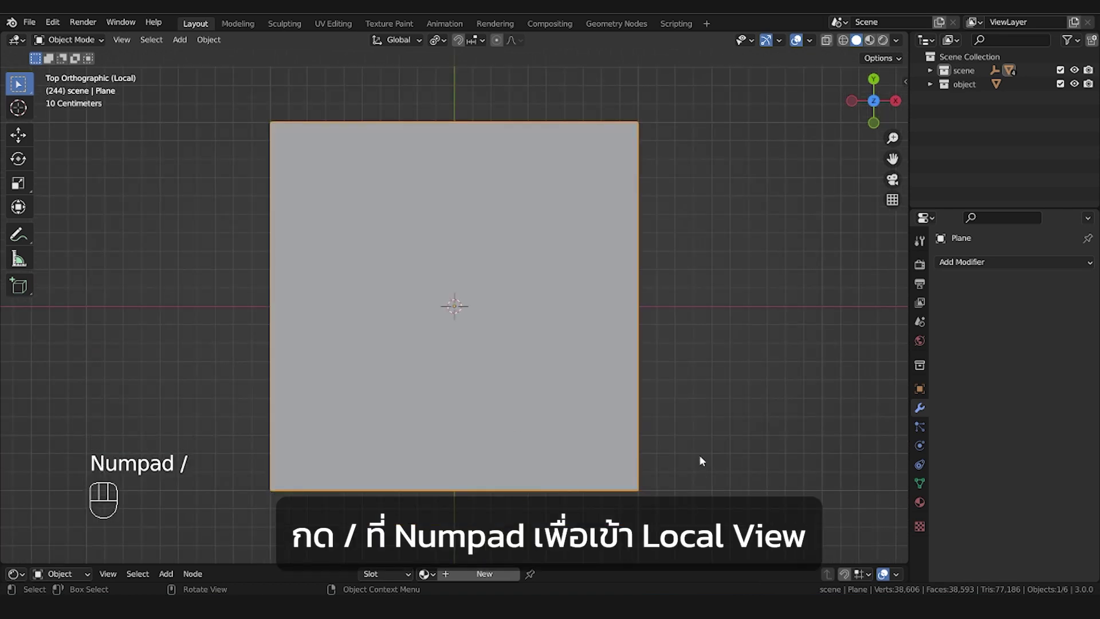
{"action": "key", "text": "Tab"}
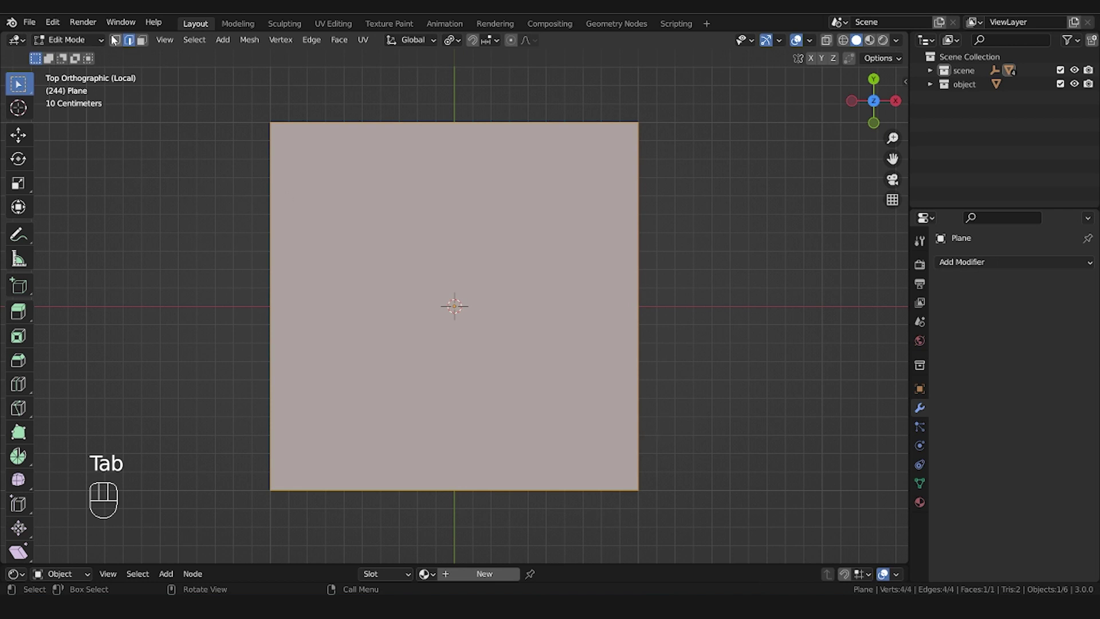
{"action": "left_click", "coordinate": [121, 43]}
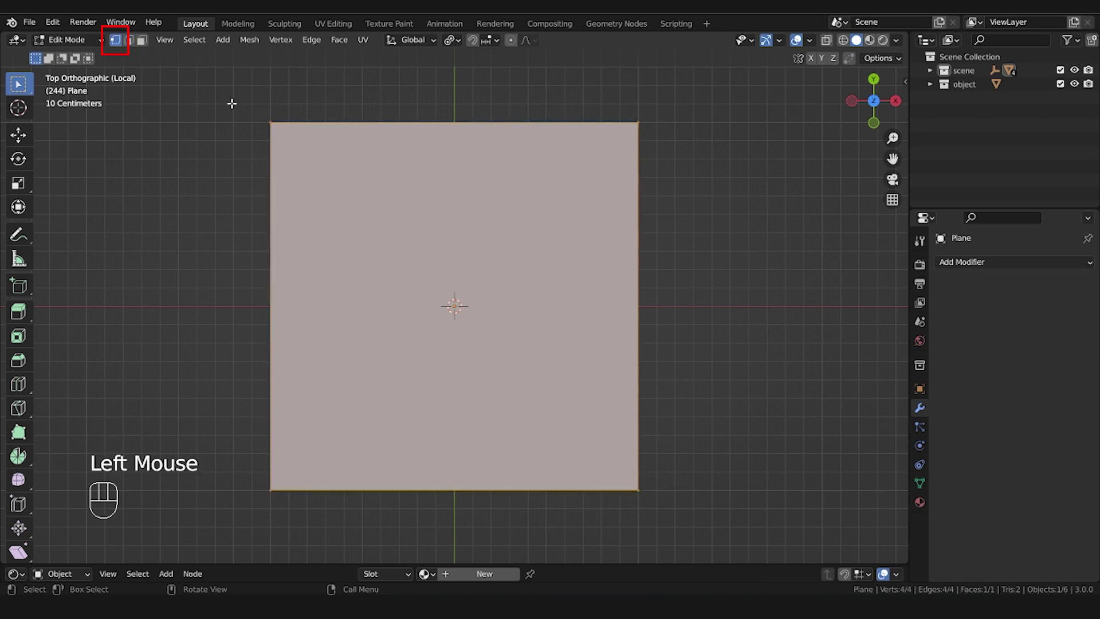
Box-select the left edge vertices, scale and slide them to round the fin outline
{"action": "left_click", "coordinate": [183, 79]}
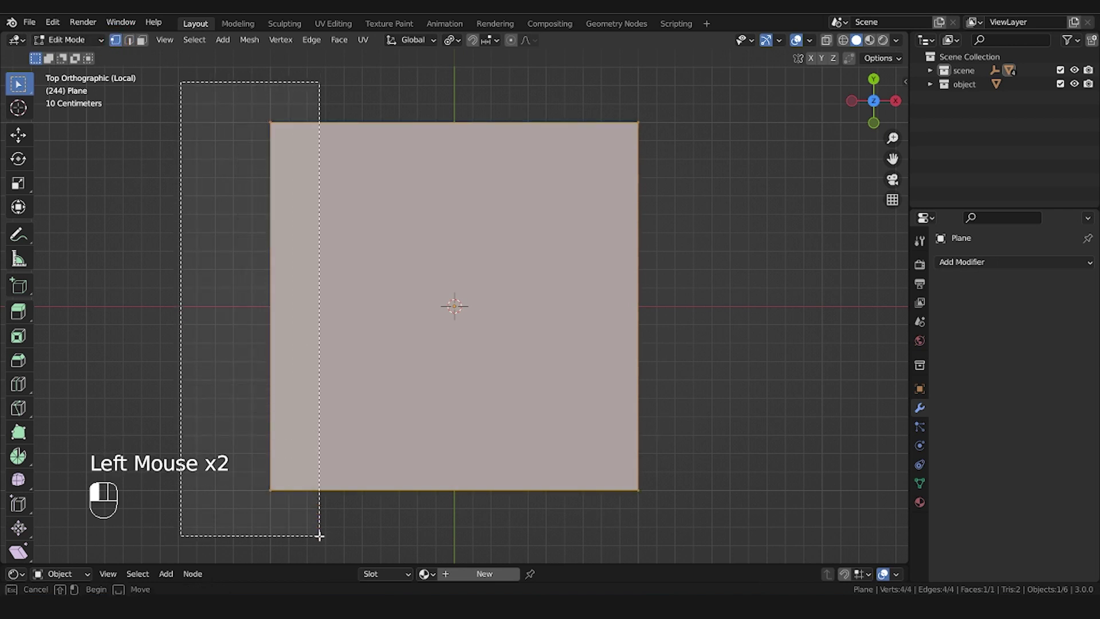
{"action": "key", "text": "s"}
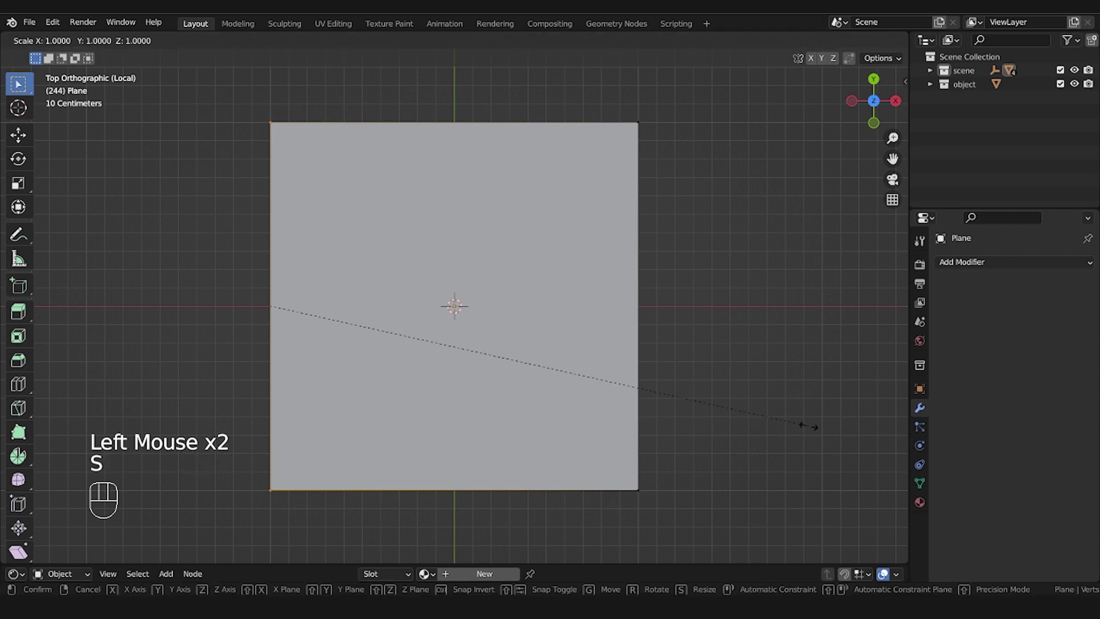
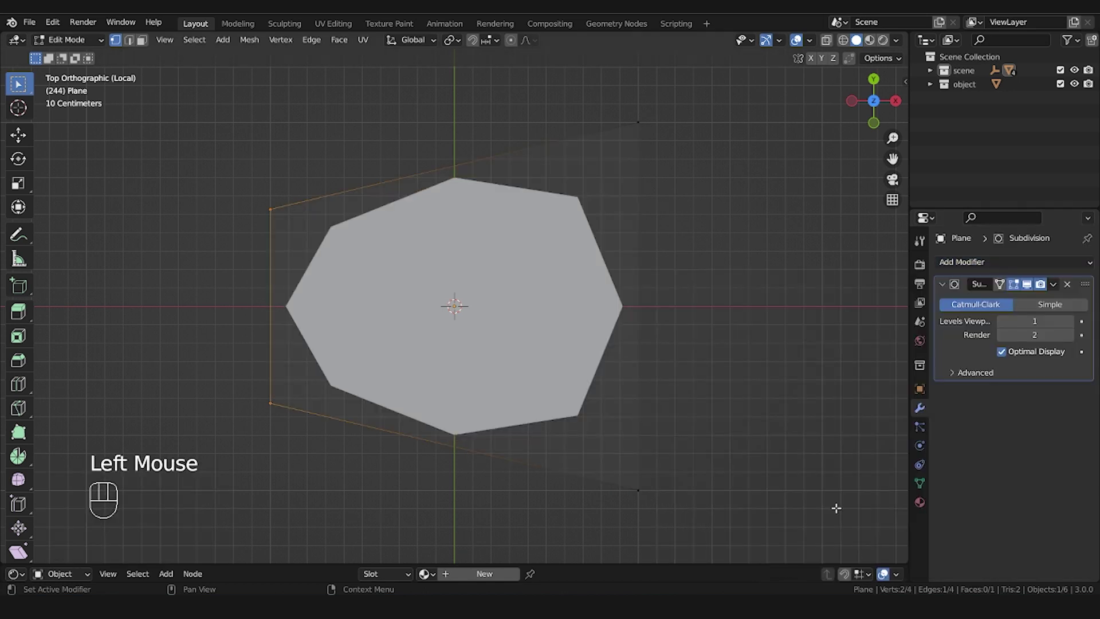
{"action": "key", "text": "g"}
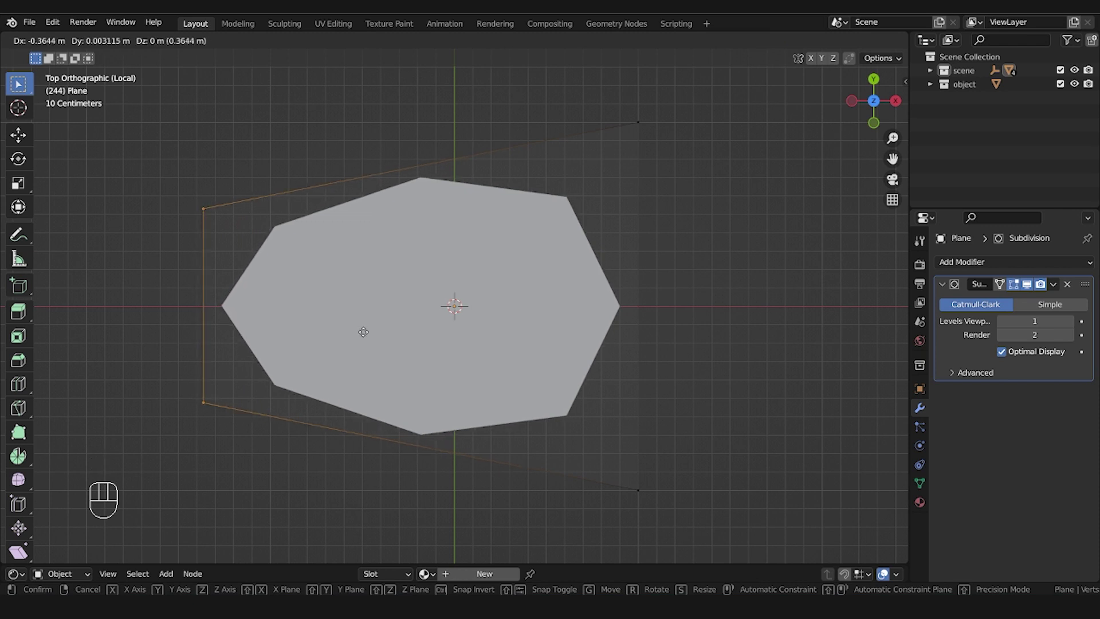
{"action": "left_click_drag", "start_coordinate": [727, 217], "coordinate": [733, 197]}
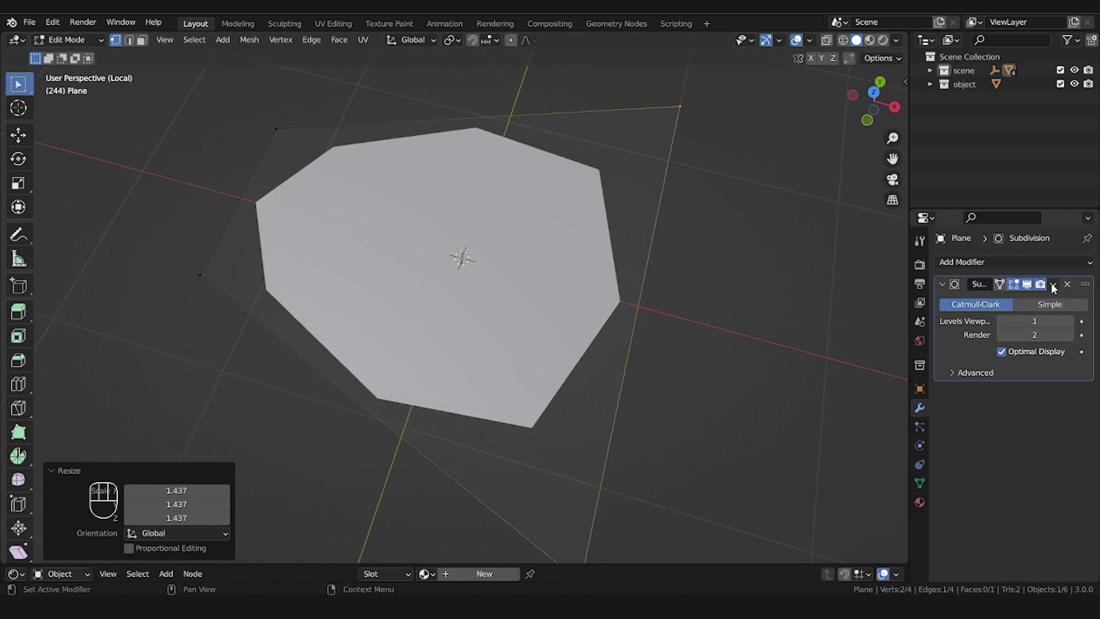
{"action": "left_click_drag", "start_coordinate": [1053, 293], "coordinate": [750, 301]}
Add loop cuts across the fin, slide edge vertices into place and bevel the ribs into wide strips
{"action": "key", "text": "Tab"}
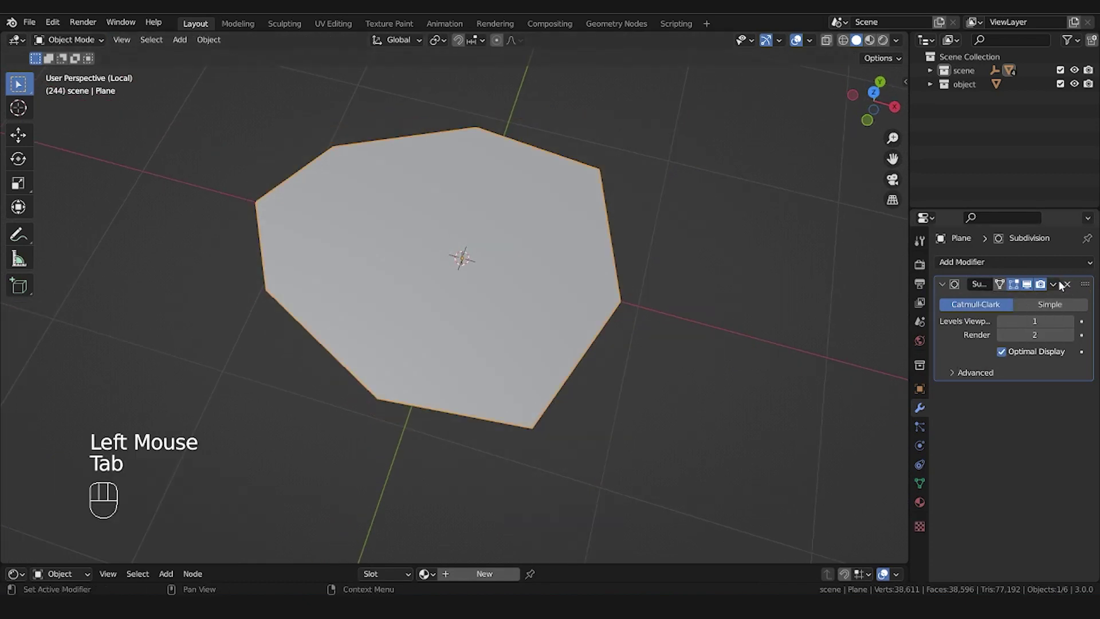
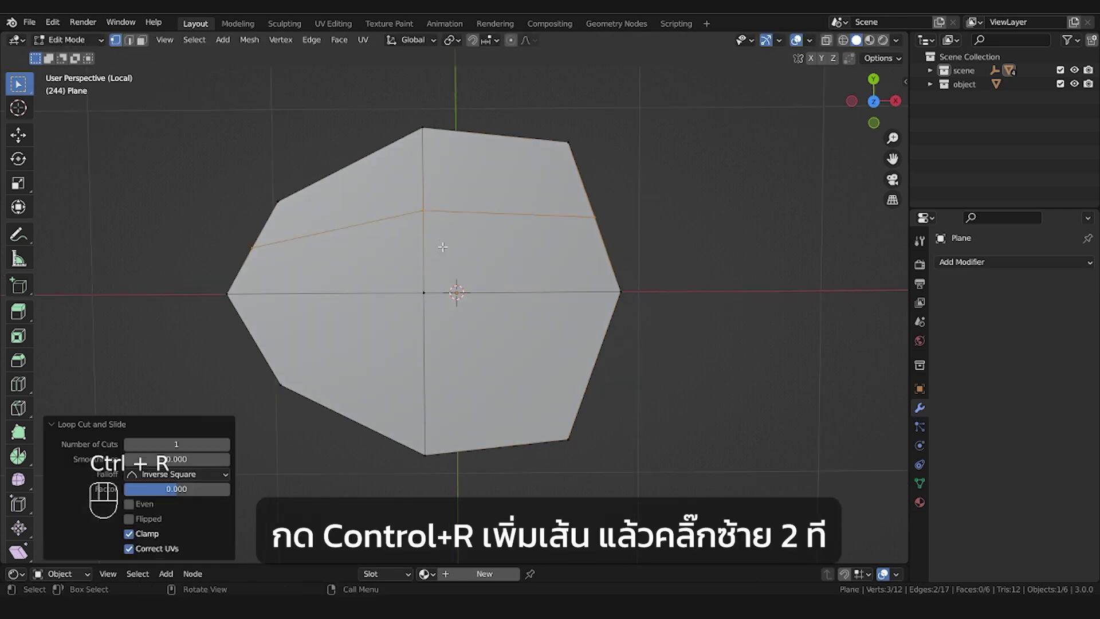
{"action": "key", "text": "ctrl+r"}
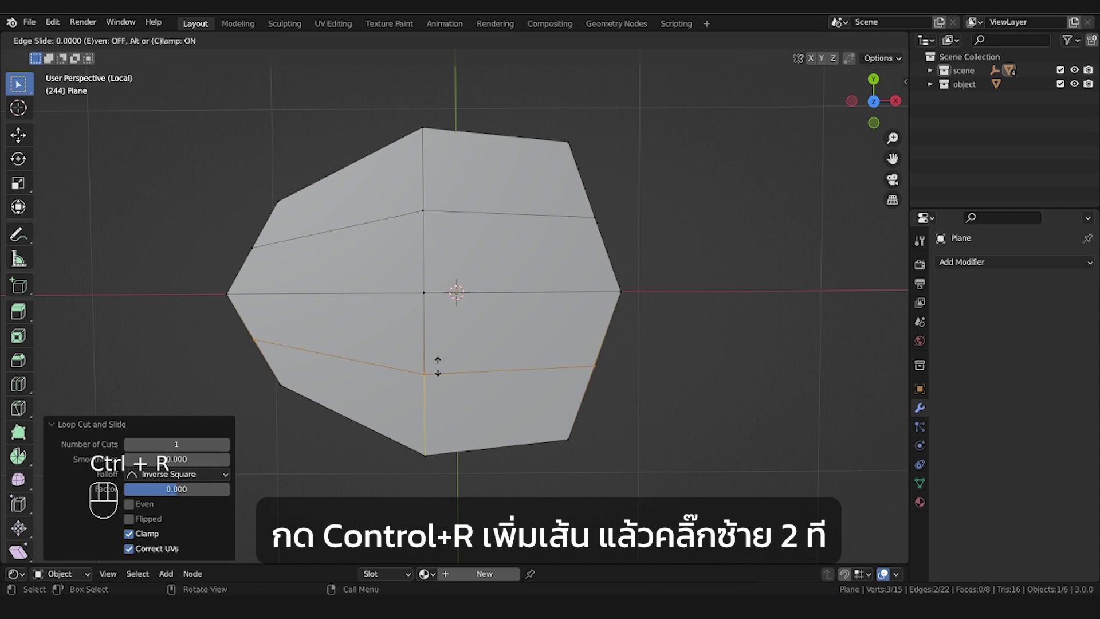
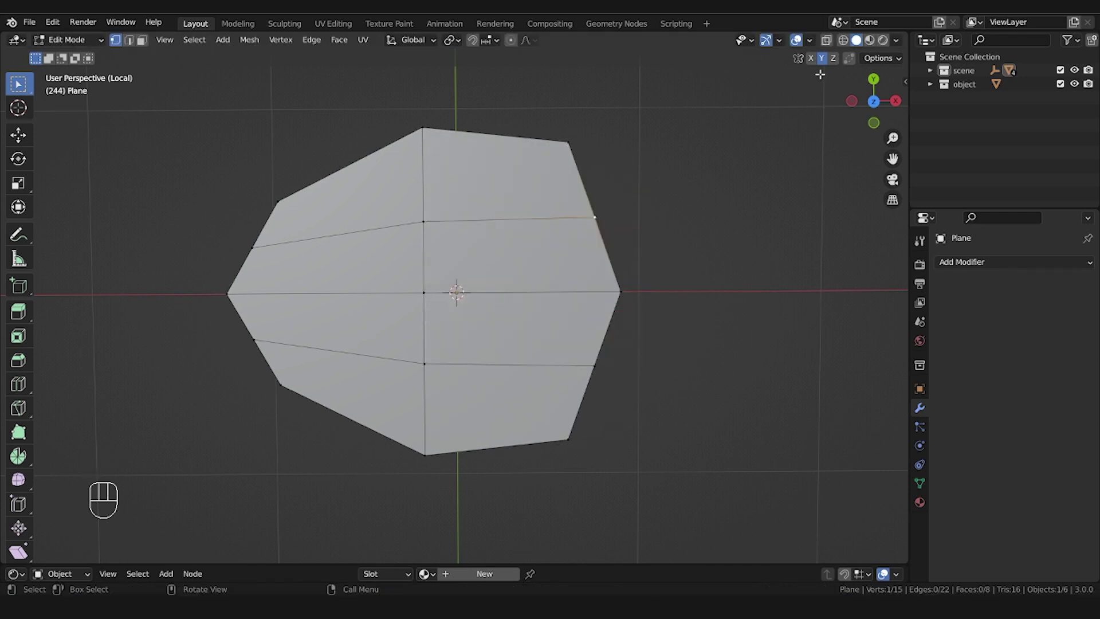
{"action": "left_click", "coordinate": [730, 260]}
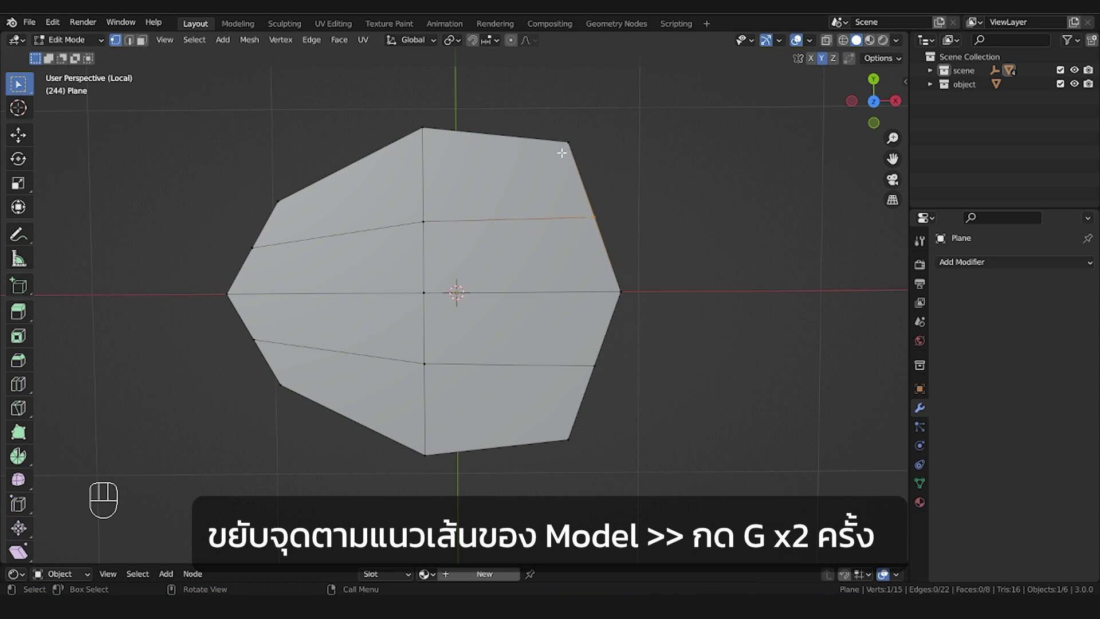
{"action": "key", "text": "g"}
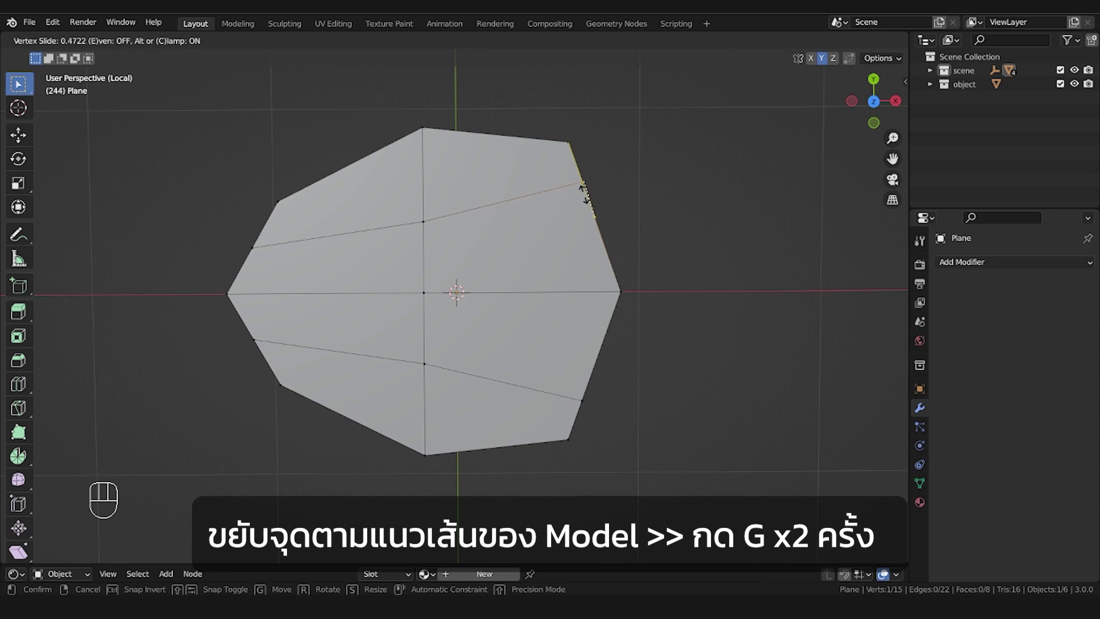
{"action": "left_click", "coordinate": [245, 245]}
{"action": "key", "text": "g"}
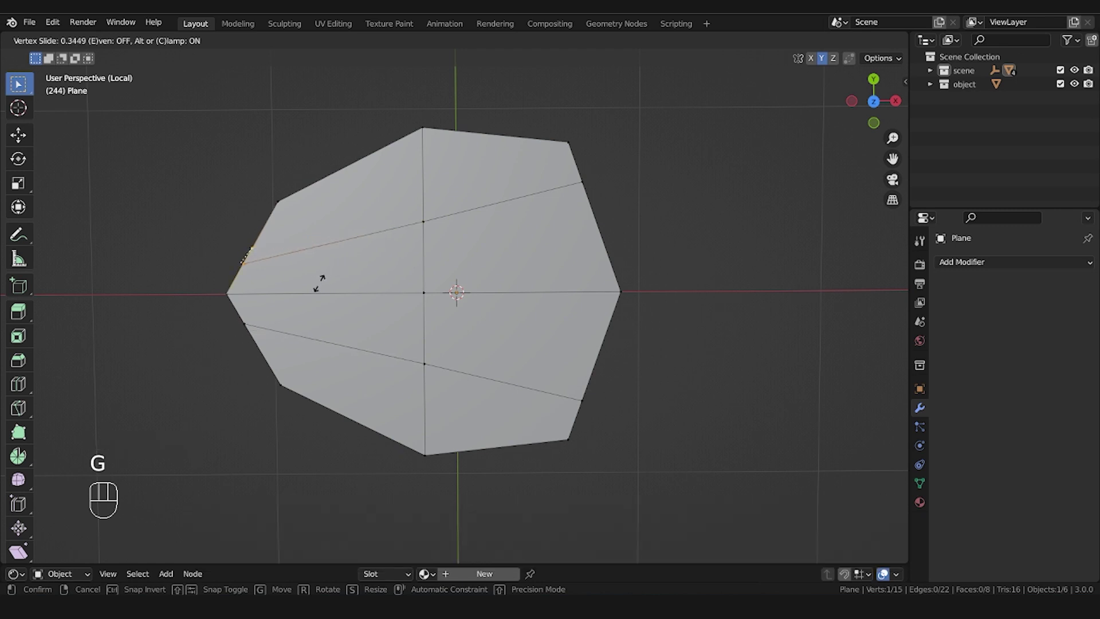
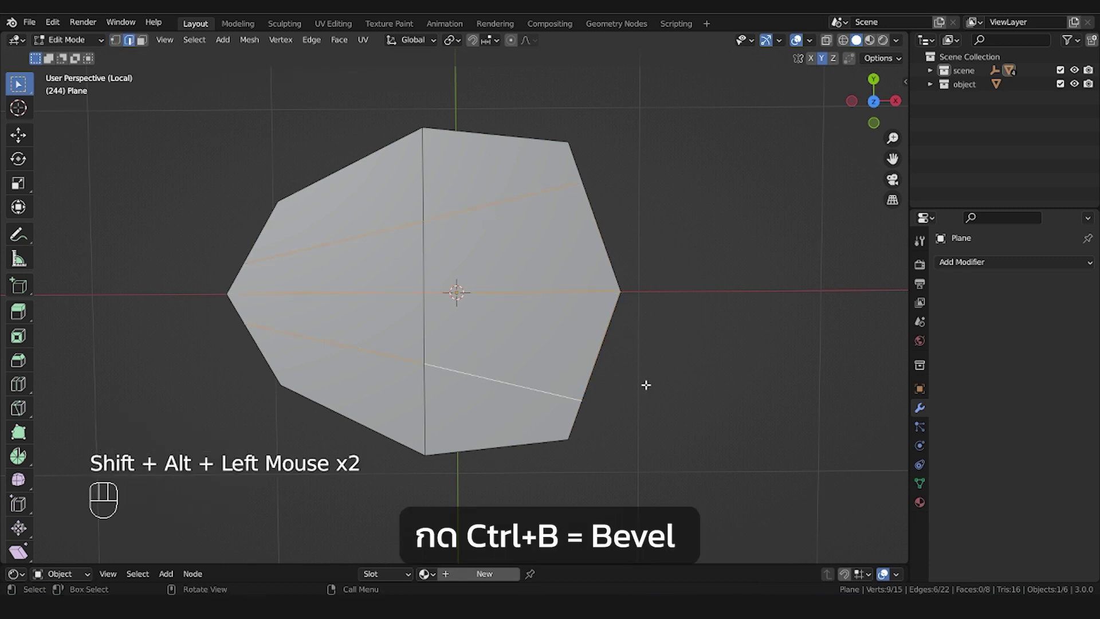
{"action": "key", "text": "ctrl+b"}
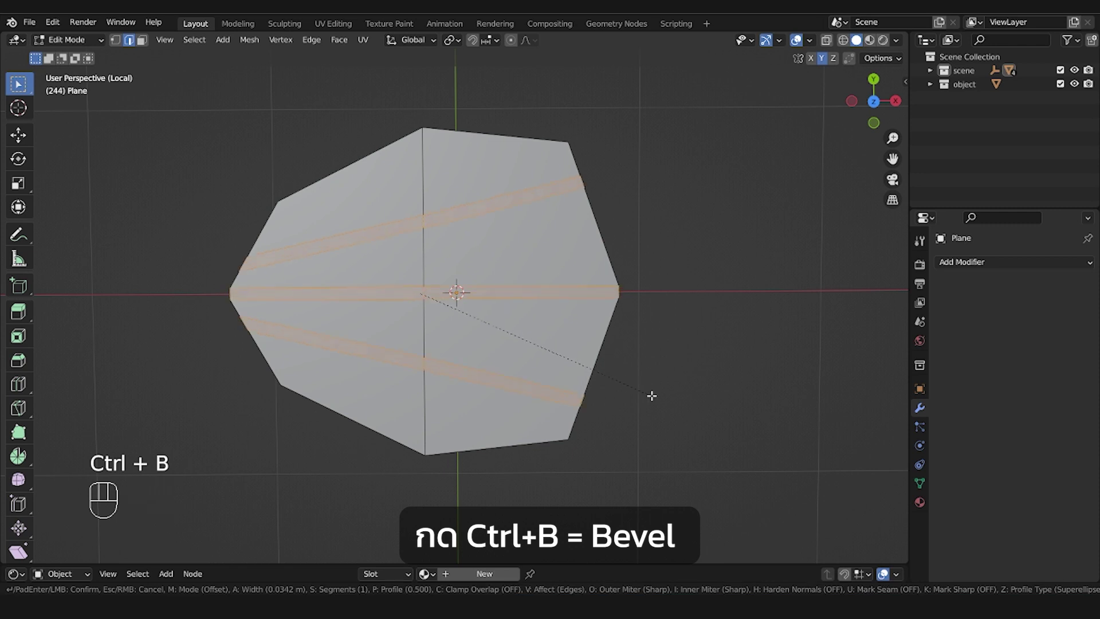
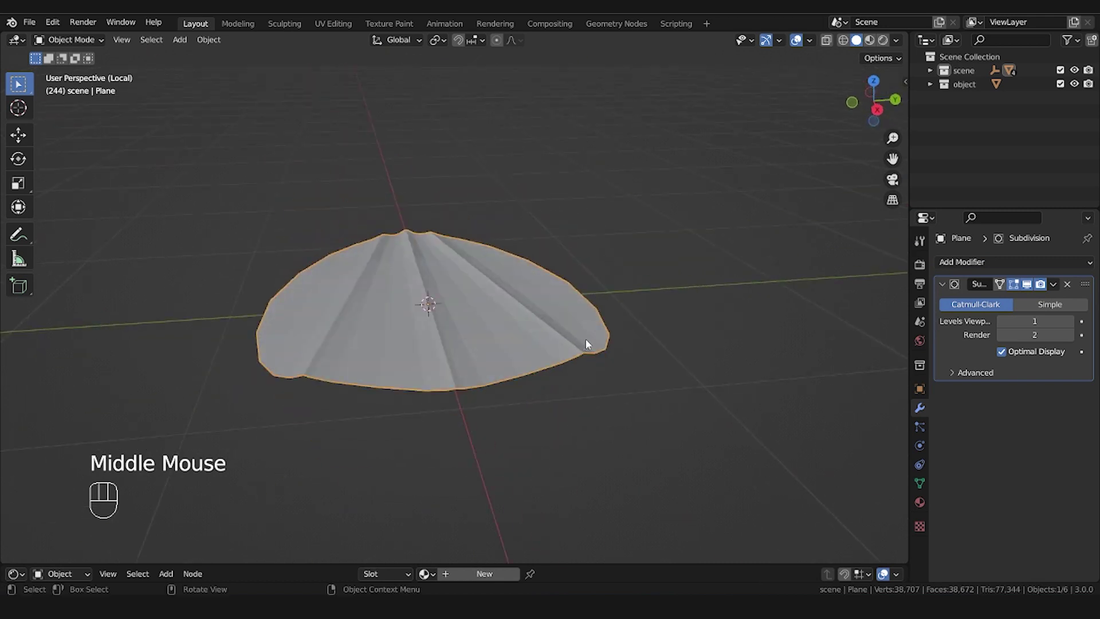
Set the fin object to Shade Smooth so the bevelled ribs become soft pleats
{"action": "left_click_drag", "start_coordinate": [490, 380], "coordinate": [565, 392]}
{"action": "left_click_drag", "start_coordinate": [513, 364], "coordinate": [498, 405]}
{"action": "right_click", "coordinate": [427, 295]}
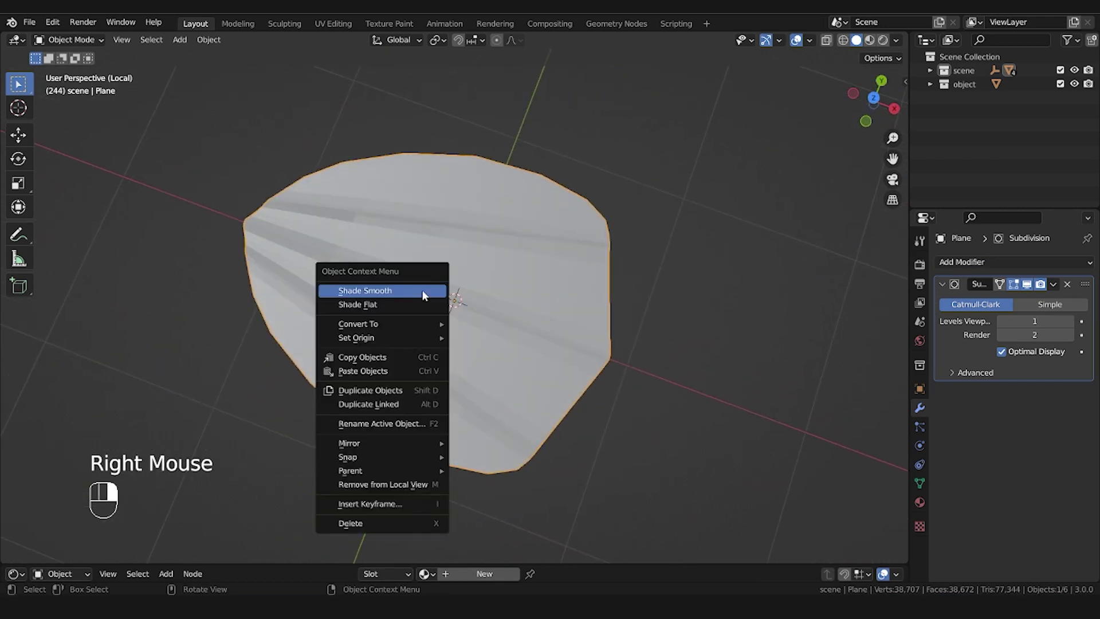
{"action": "middle_click", "coordinate": [654, 361]}
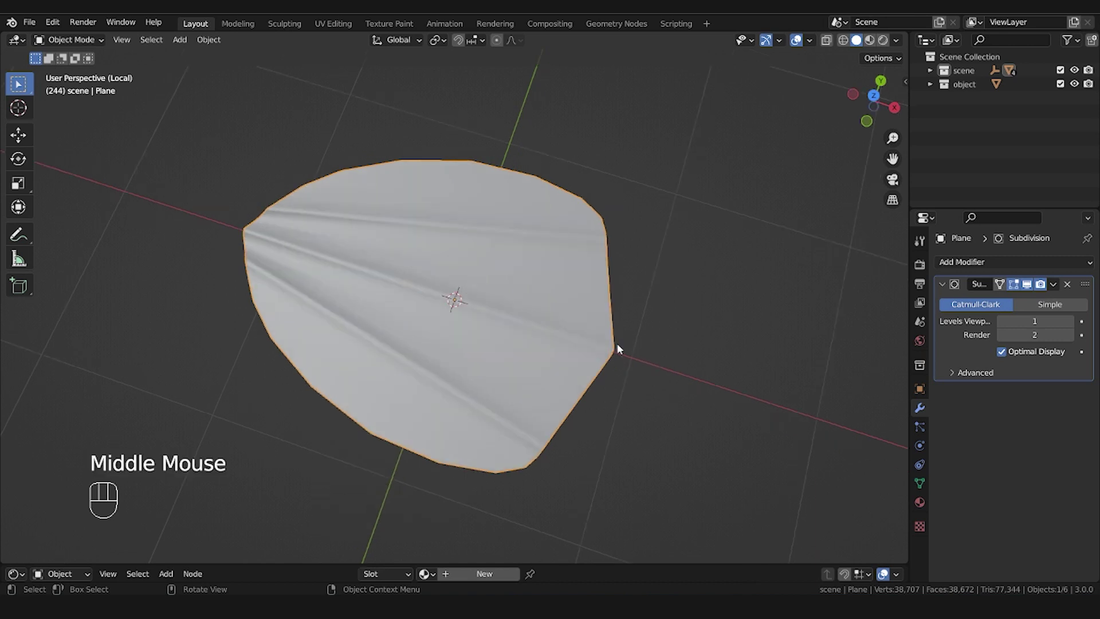
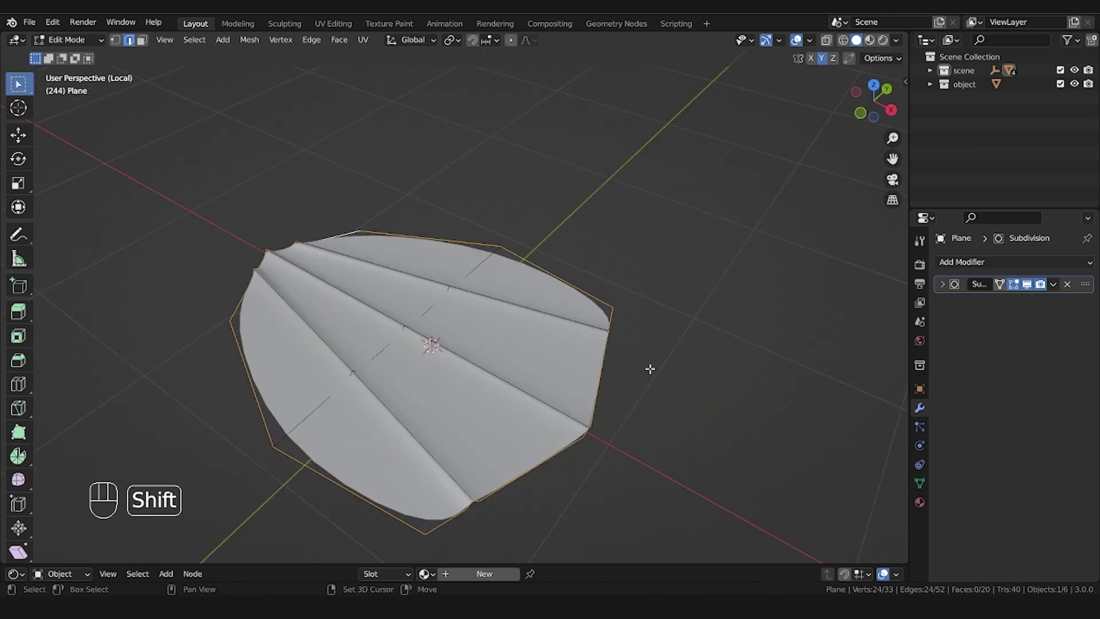
Duplicate the fin's boundary edges, separate them as Plane.001 and select that object
{"action": "key", "text": "shift+d"}
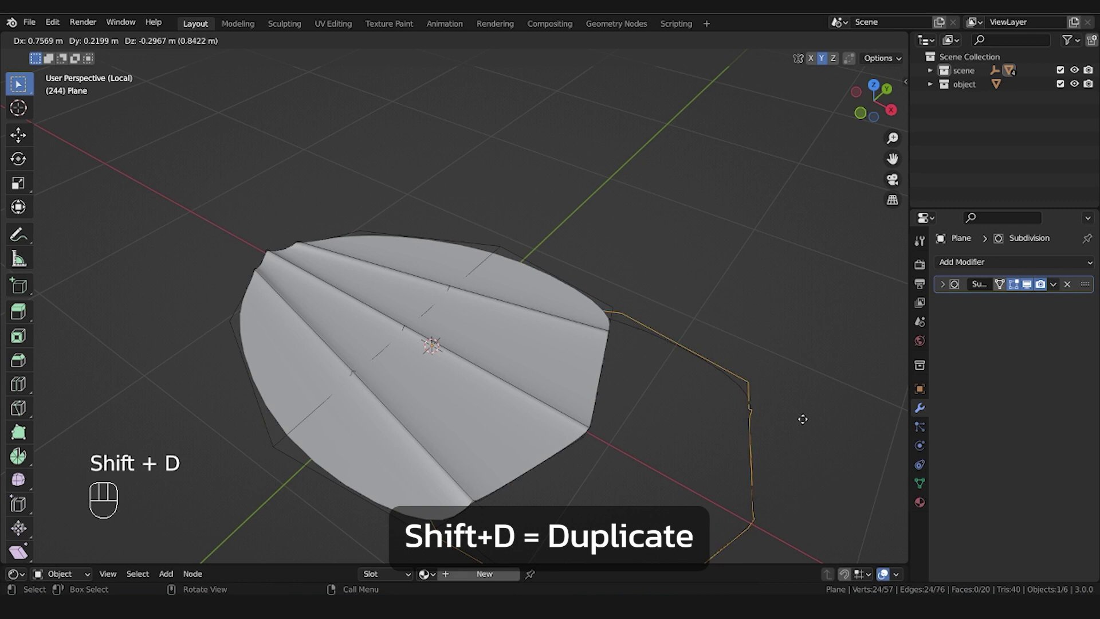
{"action": "key", "text": "p"}
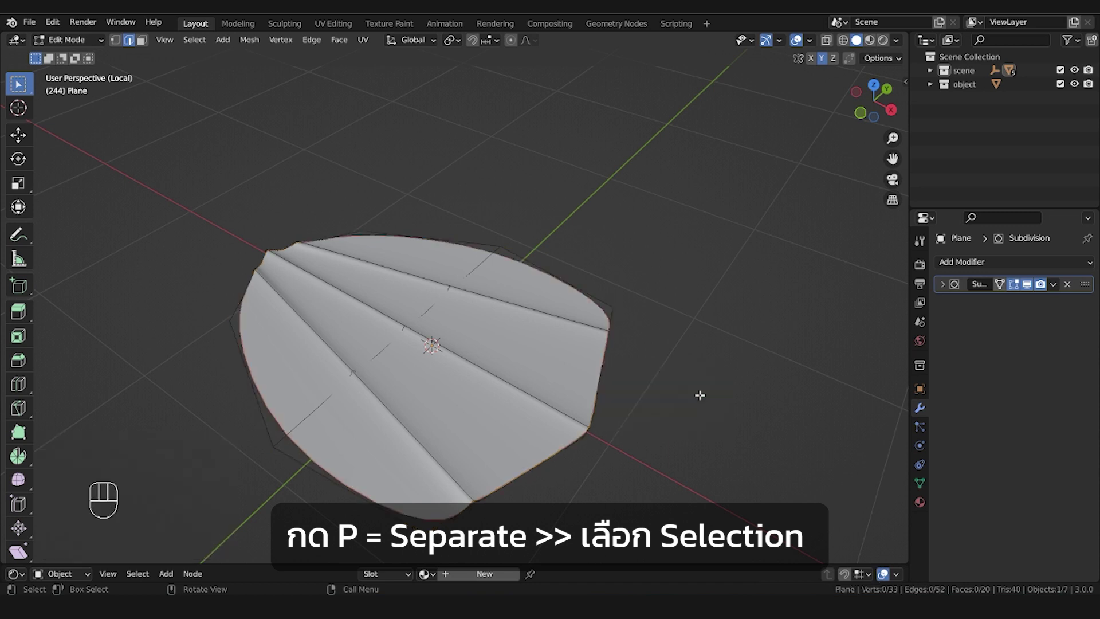
{"action": "left_click", "coordinate": [931, 91]}
{"action": "left_click", "coordinate": [933, 93]}
{"action": "left_click_drag", "start_coordinate": [931, 70], "coordinate": [976, 174]}
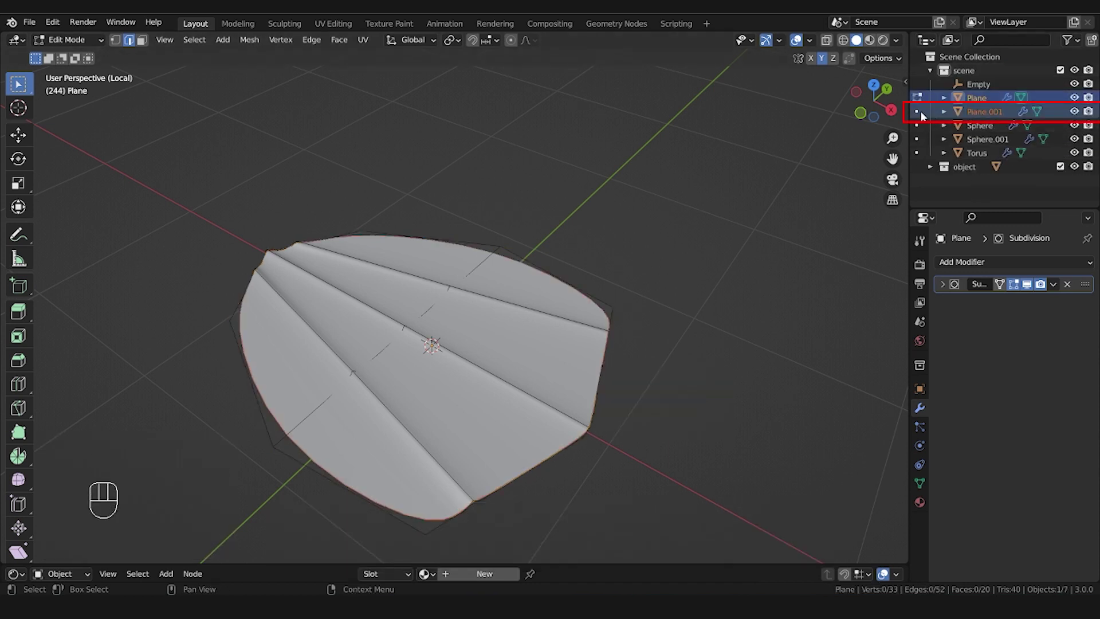
{"action": "left_click", "coordinate": [919, 120]}
Convert the Plane.001 outline into a curve to form the fin's tube rim
{"action": "key", "text": "Tab"}
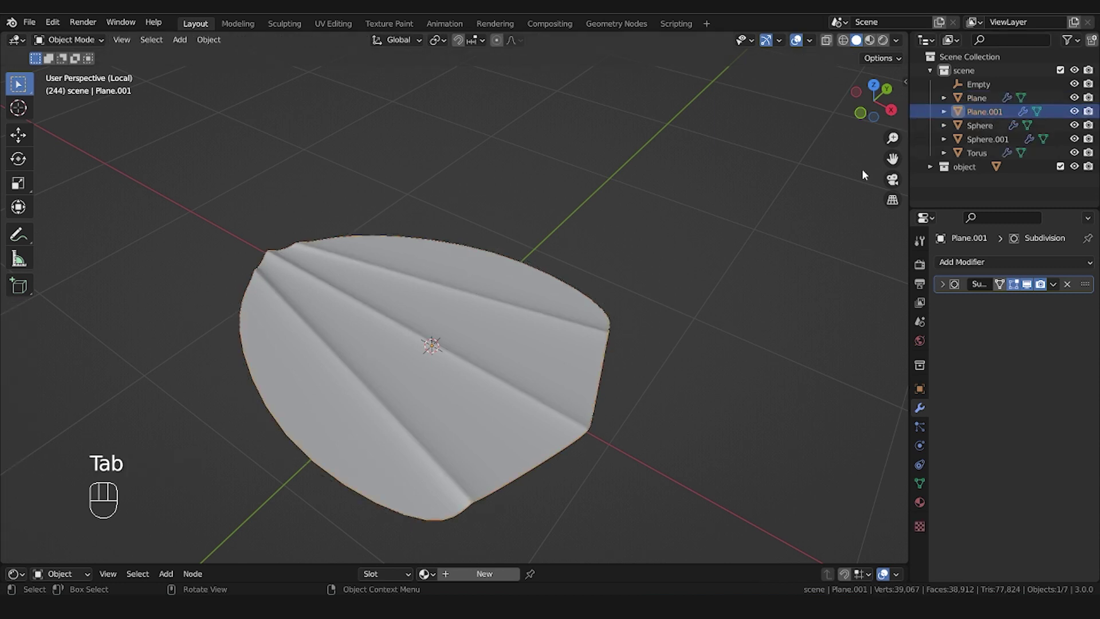
{"action": "right_click", "coordinate": [599, 363]}
{"action": "left_click_drag", "start_coordinate": [599, 363], "coordinate": [672, 363]}
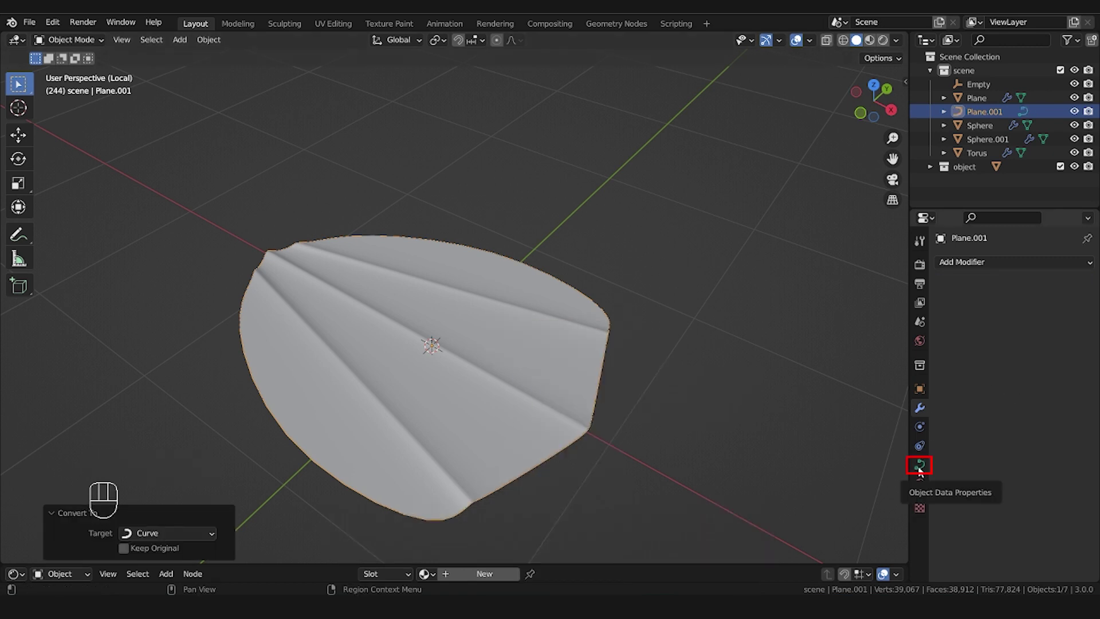
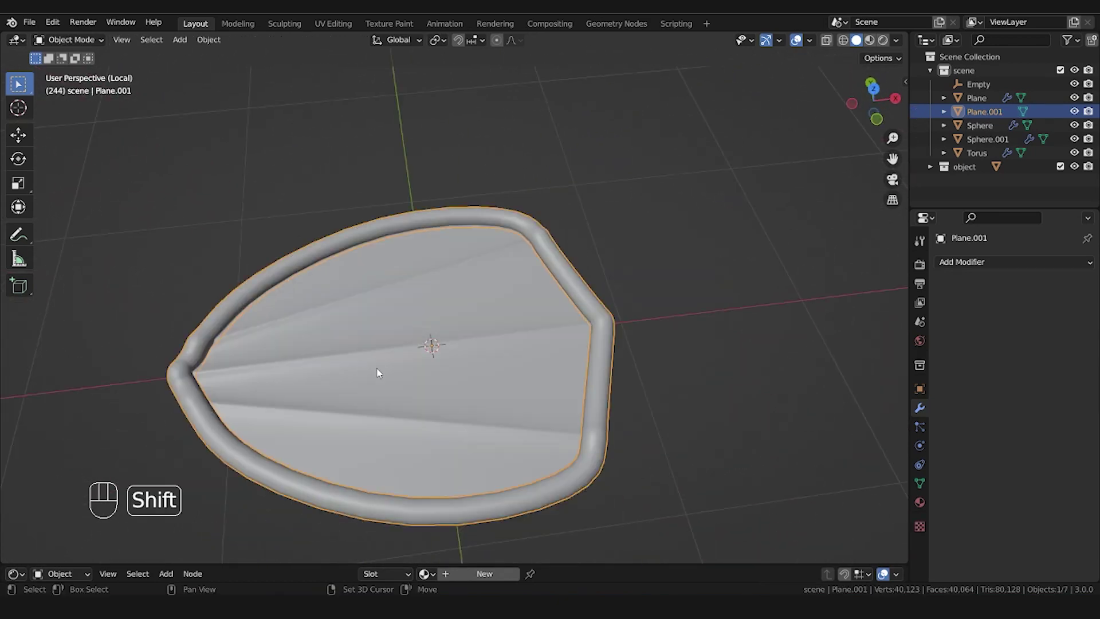
Join the curve rim and the fin plane into a single object with Ctrl+J
{"action": "left_click", "coordinate": [381, 372]}
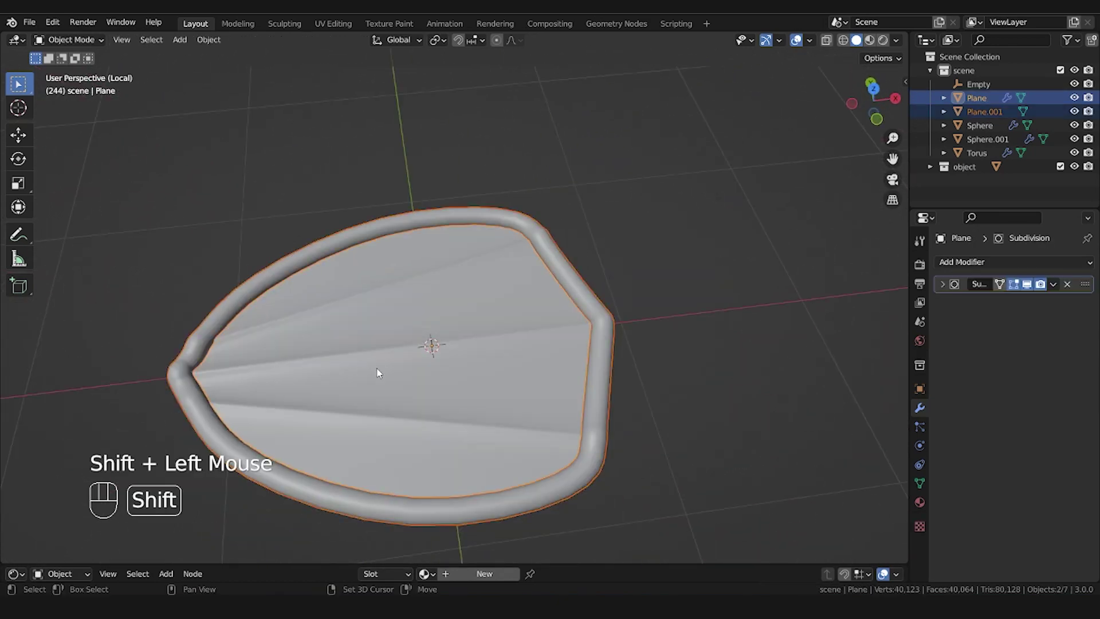
{"action": "scroll", "scroll_direction": "down", "scroll_amount": 3}
{"action": "left_click", "coordinate": [678, 524]}
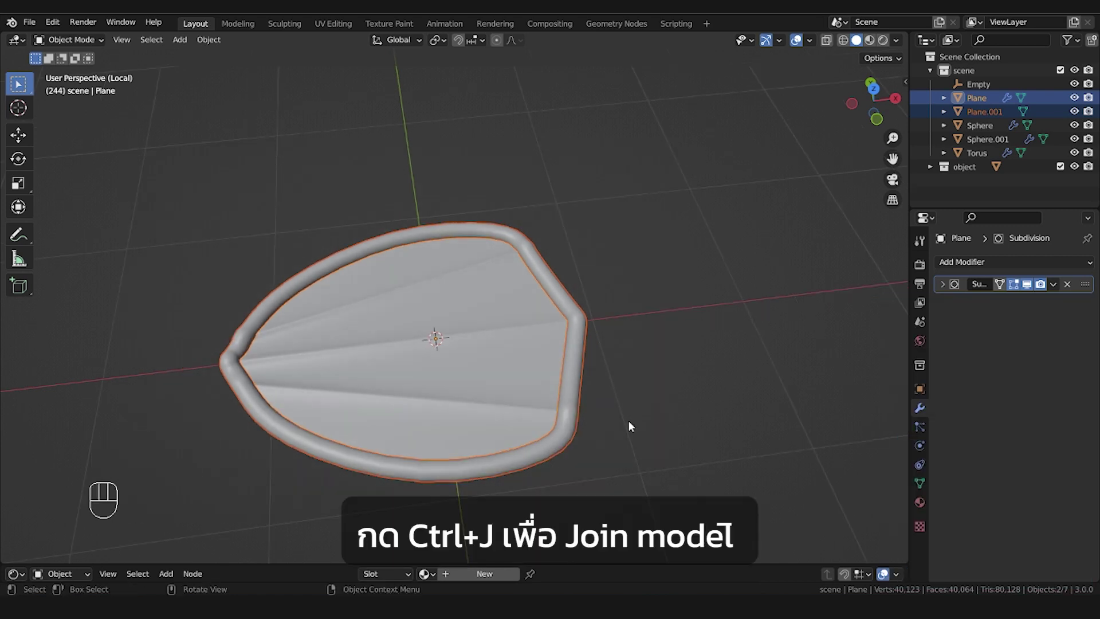
{"action": "key", "text": "ctrl+j"}
Rotate the fin 90° so it stands upright, checked from side and top views
{"action": "left_click_drag", "start_coordinate": [579, 359], "coordinate": [536, 329]}
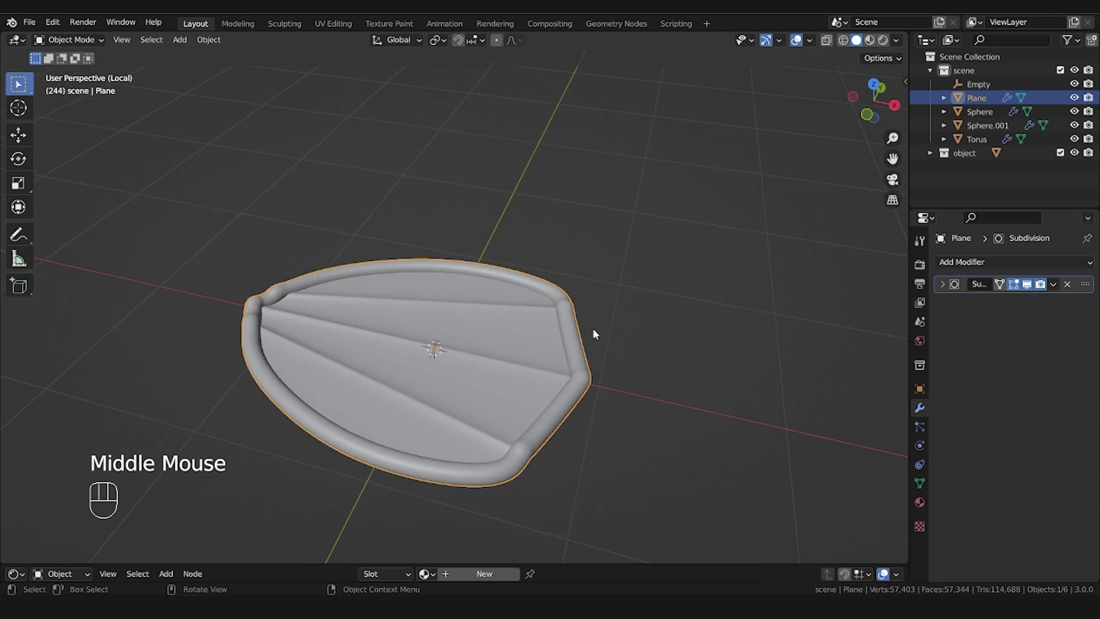
{"action": "key", "text": "KP_Divide"}
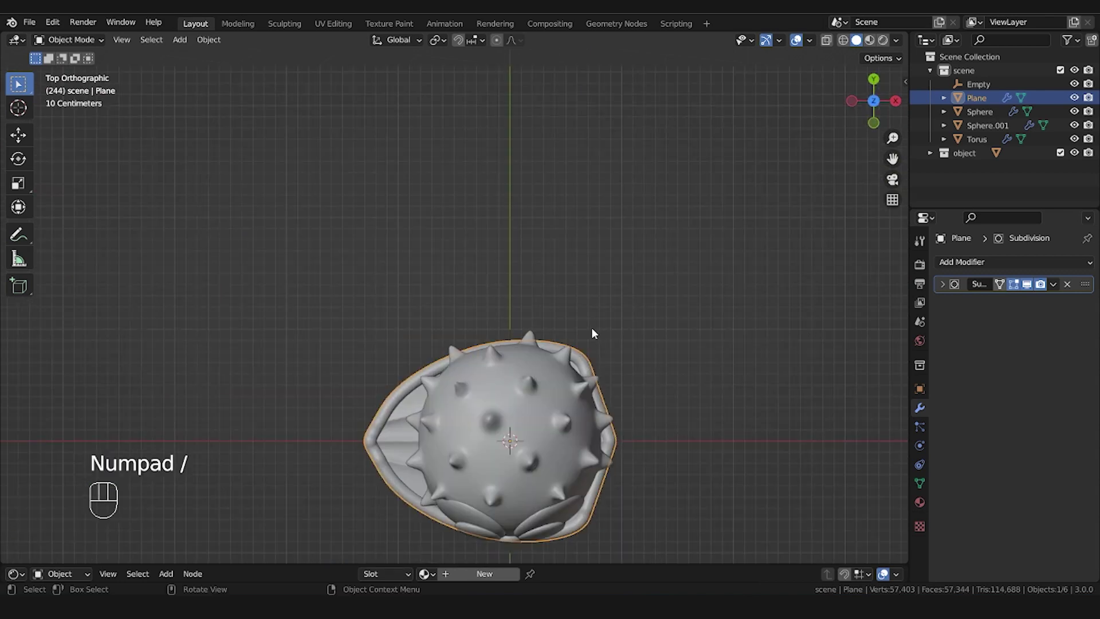
{"action": "left_click_drag", "start_coordinate": [675, 474], "coordinate": [538, 291]}
{"action": "left_click_drag", "start_coordinate": [527, 413], "coordinate": [455, 311]}
{"action": "scroll", "scroll_direction": "down", "scroll_amount": 3}
{"action": "key", "text": "KP_3"}
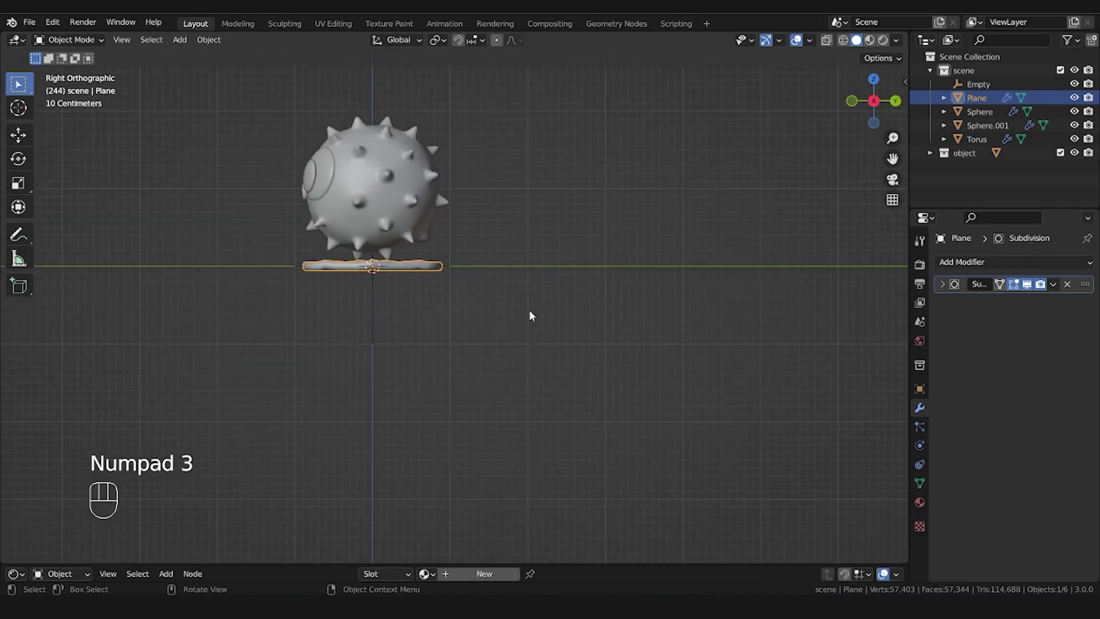
{"action": "left_click_drag", "start_coordinate": [583, 335], "coordinate": [708, 423]}
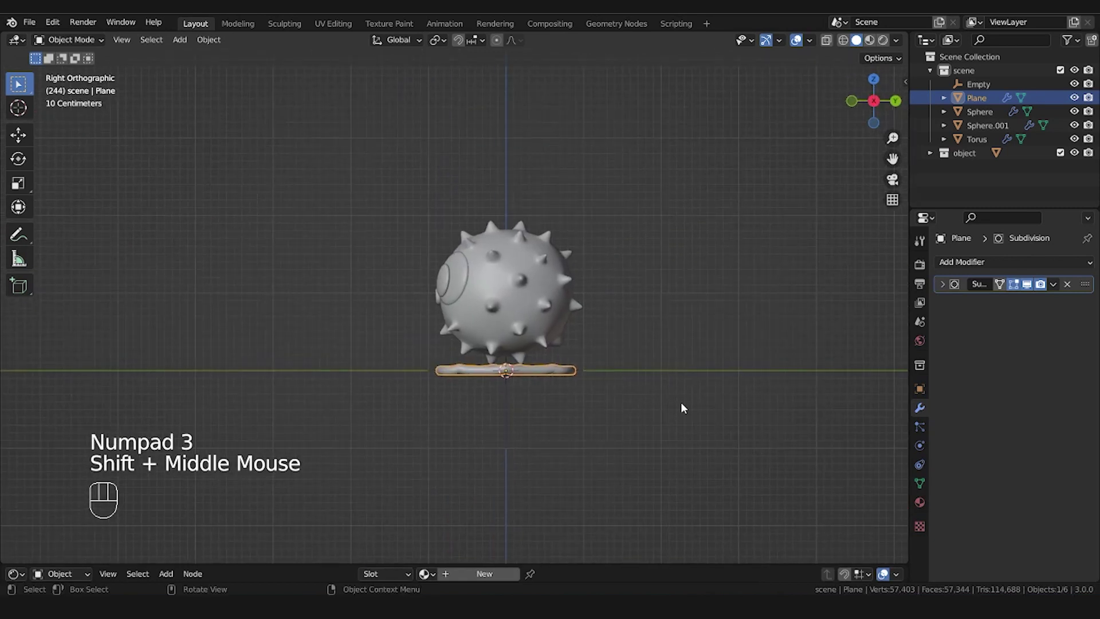
{"action": "key", "text": "r"}
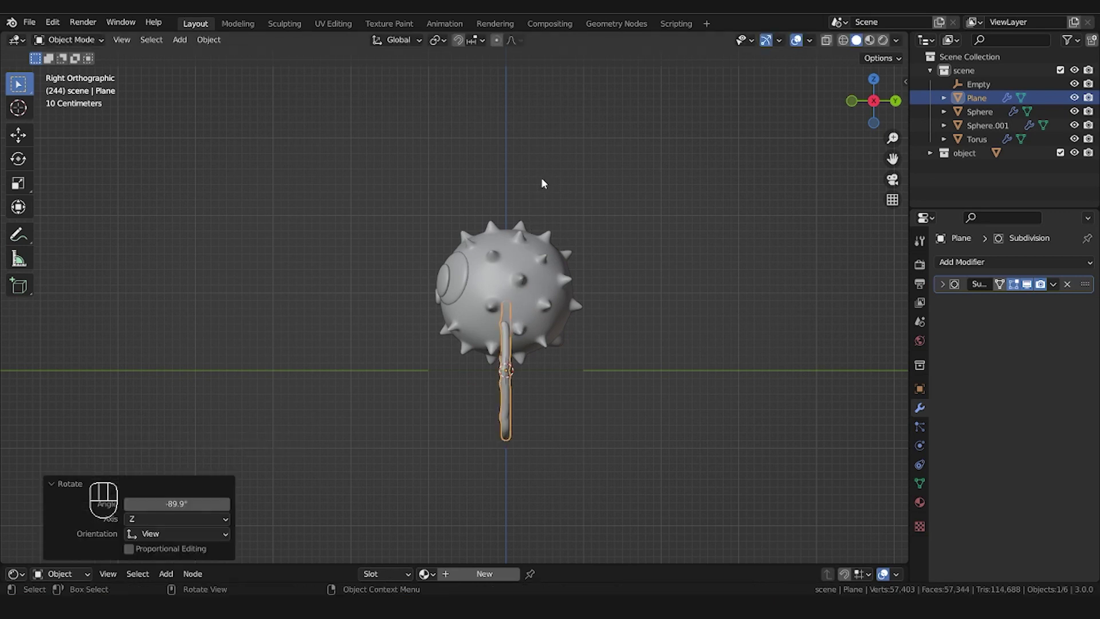
{"action": "key", "text": "KP_7"}
{"action": "key", "text": "g"}
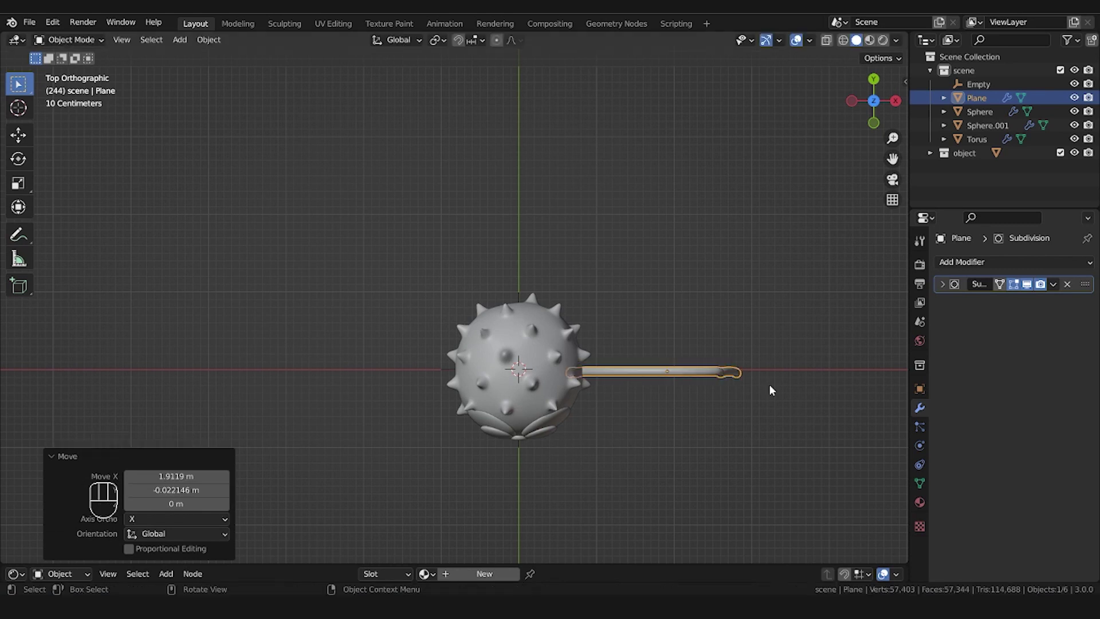
Angle the fin diagonally, move it toward the body and shrink it
{"action": "key", "text": "r"}
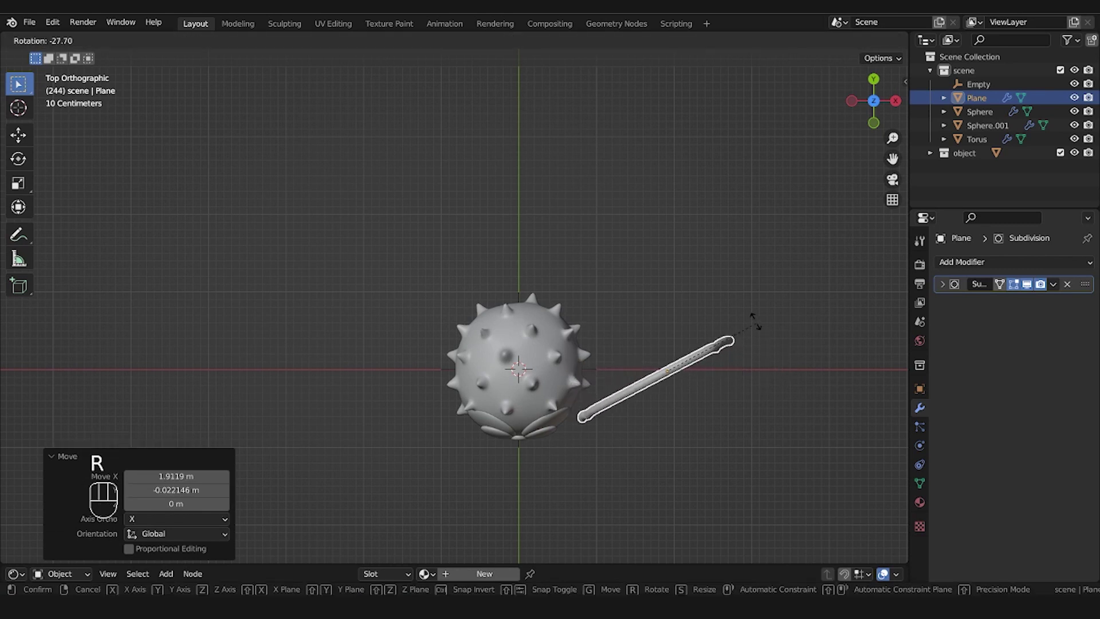
{"action": "key", "text": "g"}
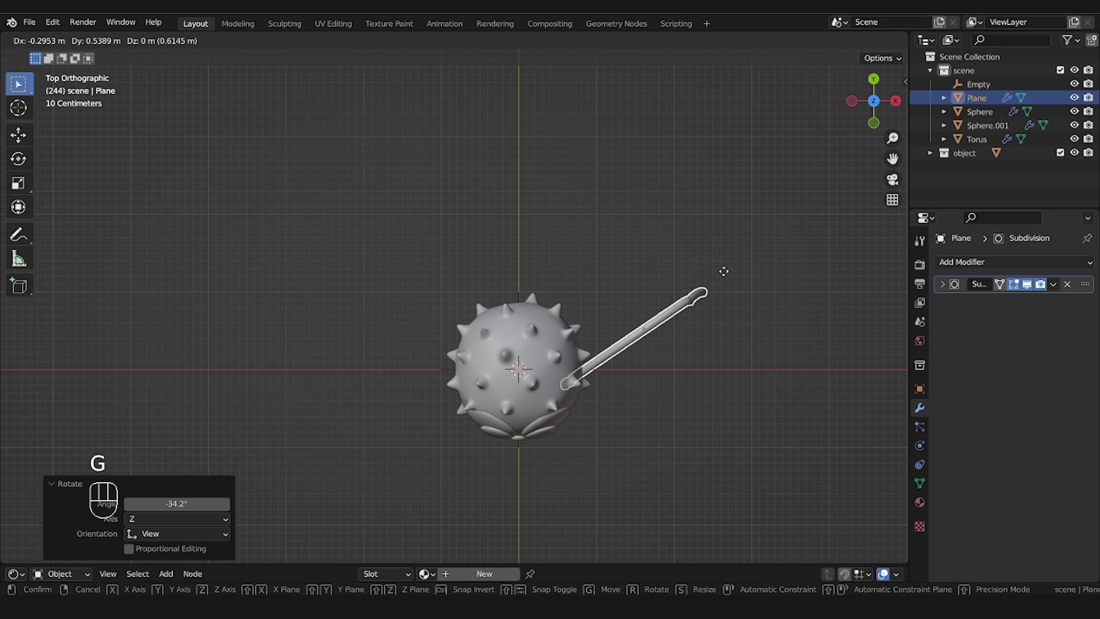
{"action": "key", "text": "s"}
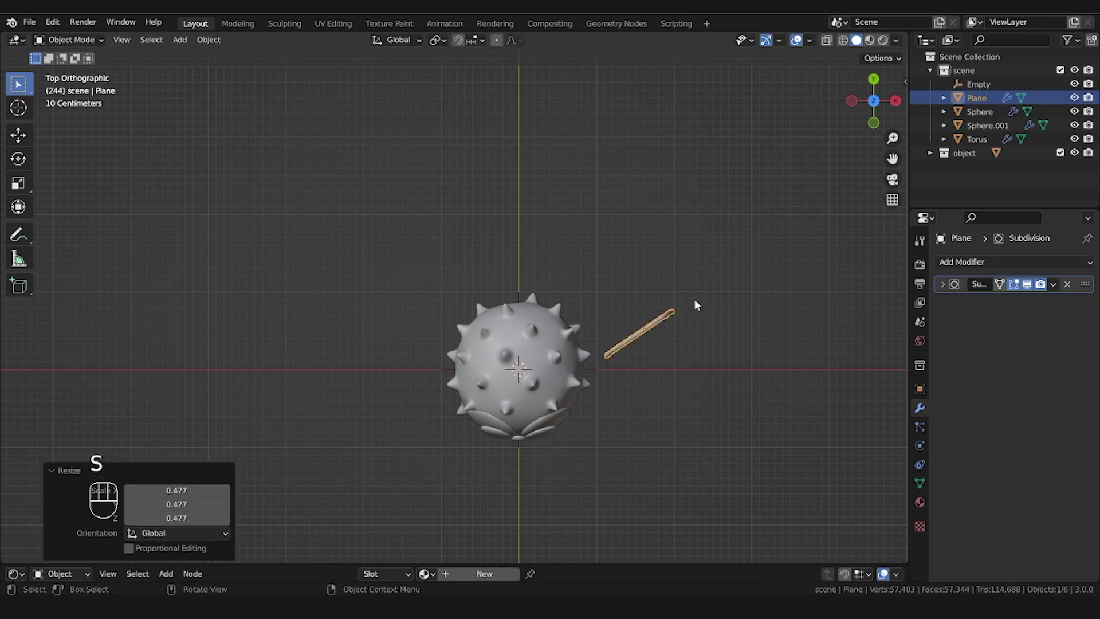
{"action": "key", "text": "g"}
Nudge and rescale the fin so it sits snug against the pufferfish's side
{"action": "left_click_drag", "start_coordinate": [713, 441], "coordinate": [653, 310]}
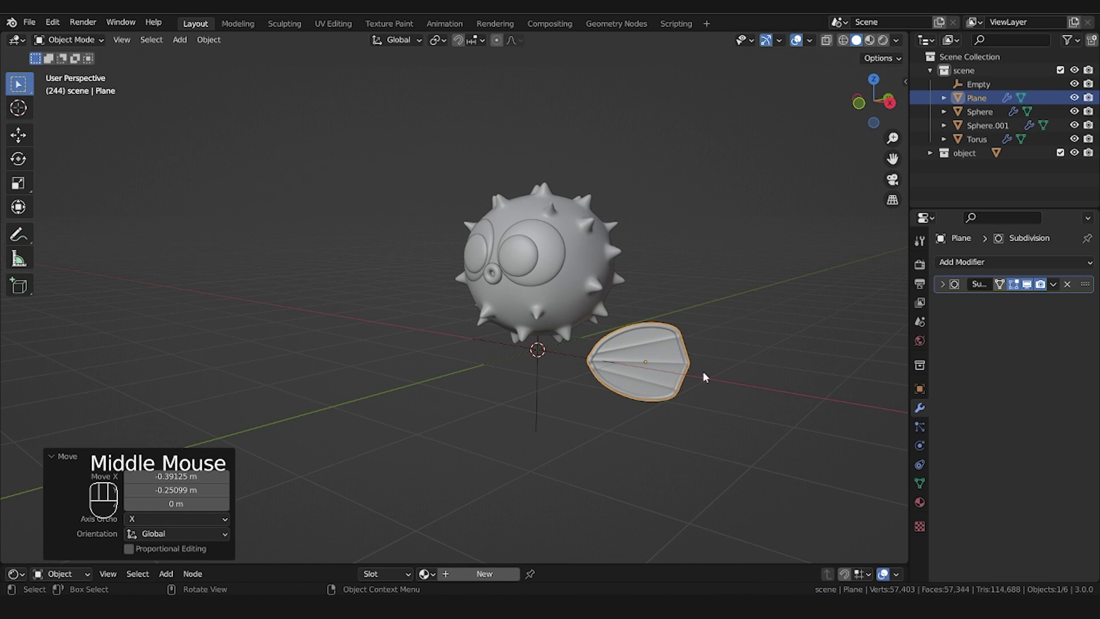
{"action": "left_click_drag", "start_coordinate": [723, 385], "coordinate": [728, 370]}
{"action": "key", "text": "g"}
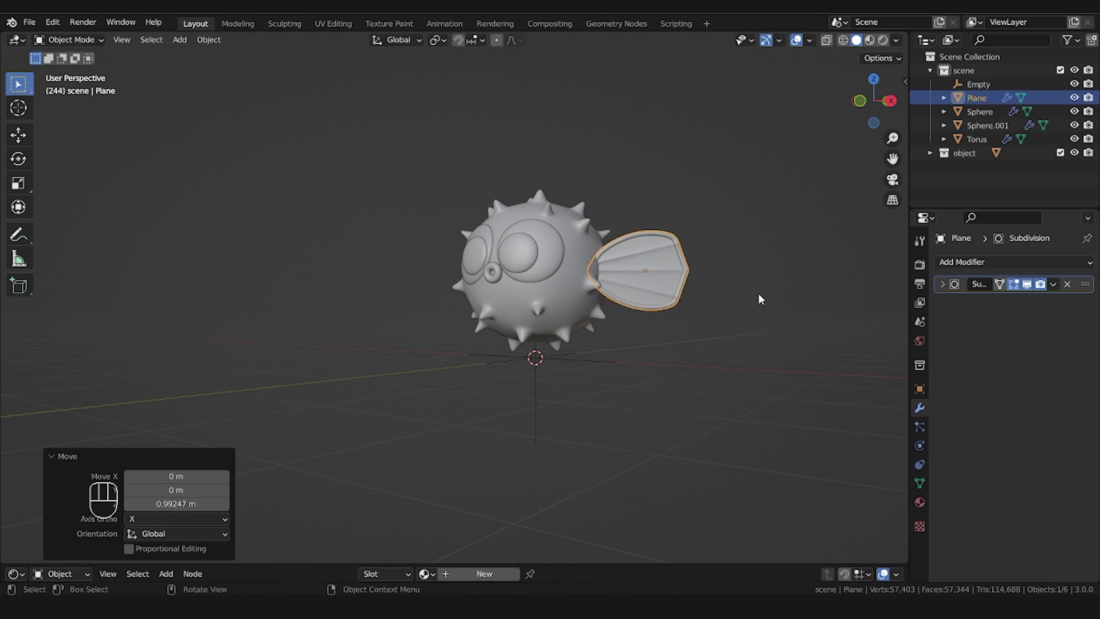
{"action": "key", "text": "s"}
{"action": "key", "text": "g"}
{"action": "left_click_drag", "start_coordinate": [737, 354], "coordinate": [736, 363]}
{"action": "key", "text": "g"}
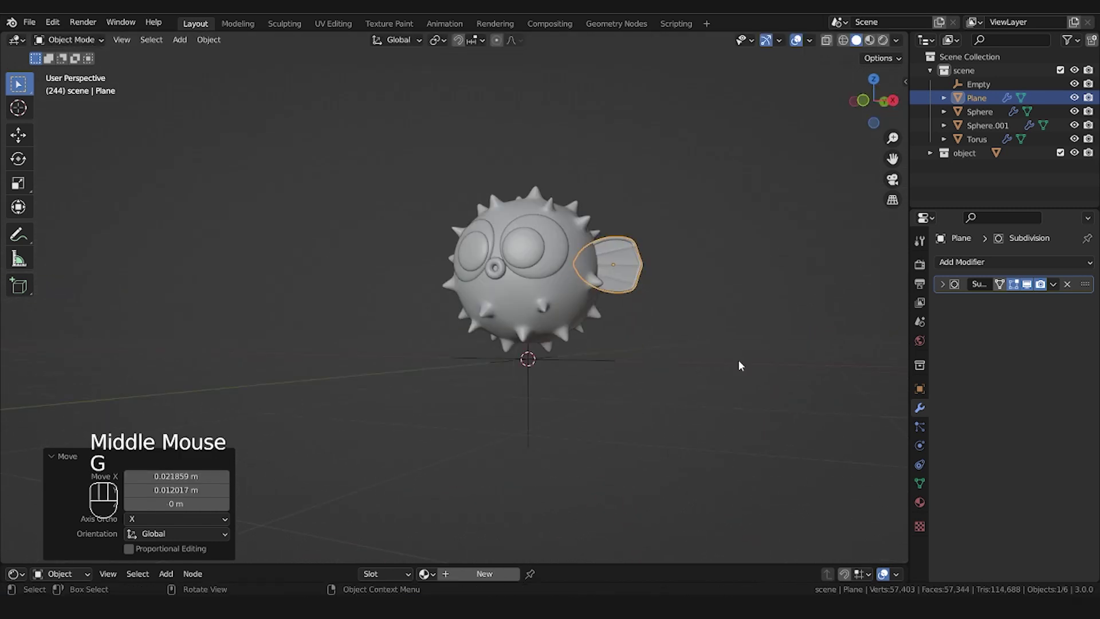
{"action": "left_click_drag", "start_coordinate": [1053, 270], "coordinate": [815, 421]}
Add a Mirror modifier using the Empty as mirror object and apply it for a matching fin
{"action": "left_click", "coordinate": [1072, 379]}
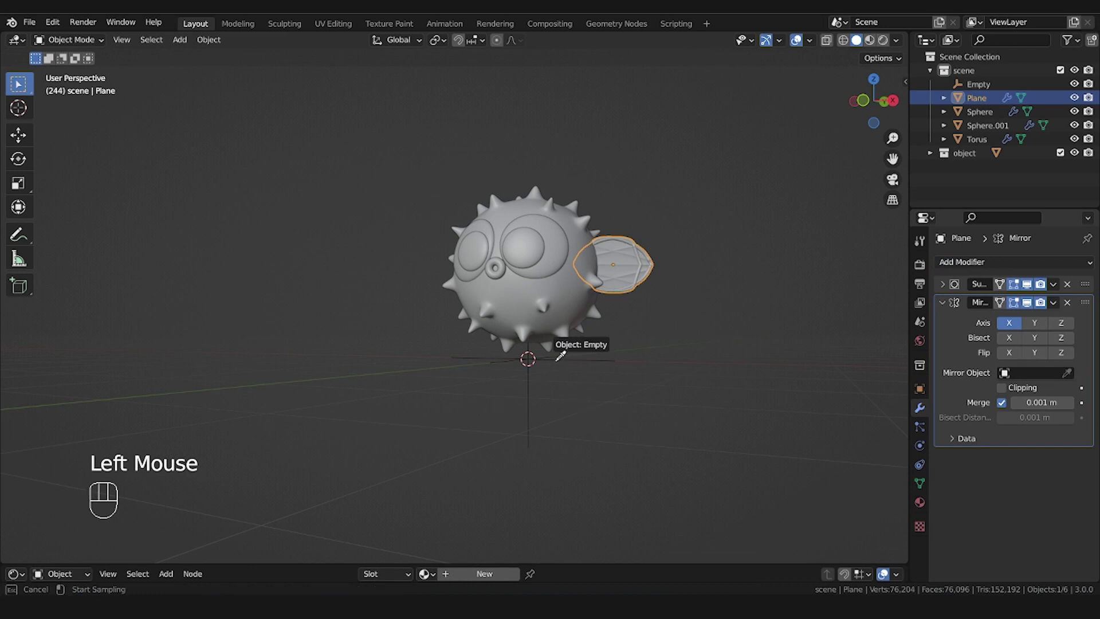
{"action": "left_click_drag", "start_coordinate": [622, 374], "coordinate": [590, 401]}
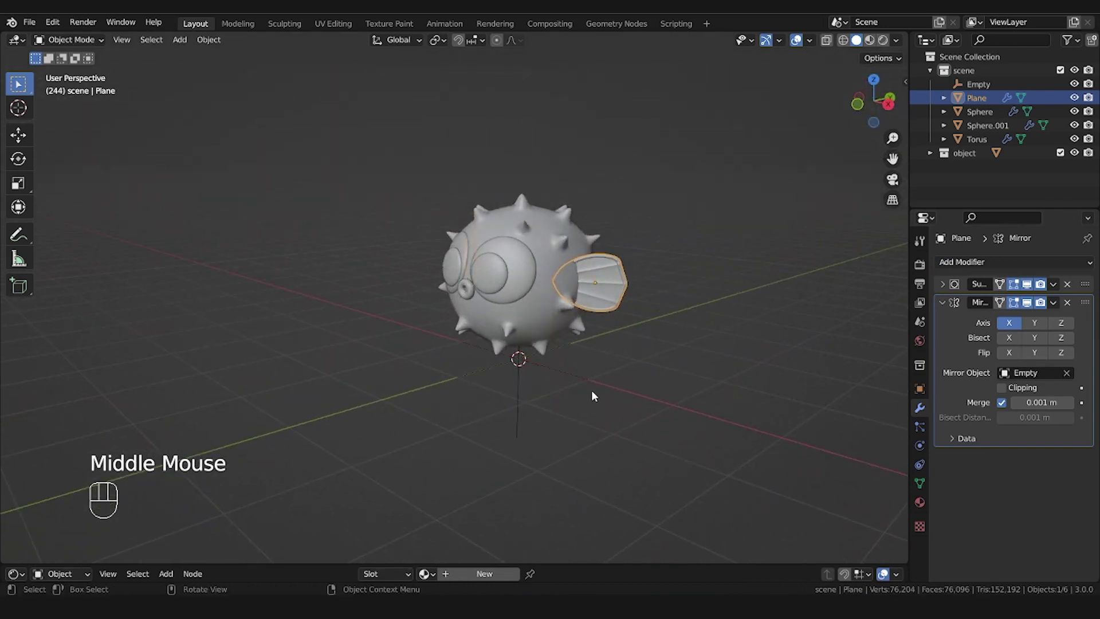
{"action": "key", "text": "Tab"}
{"action": "key", "text": "Tab"}
Orbit the view closer to inspect both fins on the body
{"action": "middle_click", "coordinate": [626, 390]}
{"action": "scroll", "scroll_direction": "up", "scroll_amount": 3}
{"action": "left_click_drag", "start_coordinate": [1054, 306], "coordinate": [805, 340]}
{"action": "left_click_drag", "start_coordinate": [832, 373], "coordinate": [766, 388]}
{"action": "middle_click", "coordinate": [512, 433]}
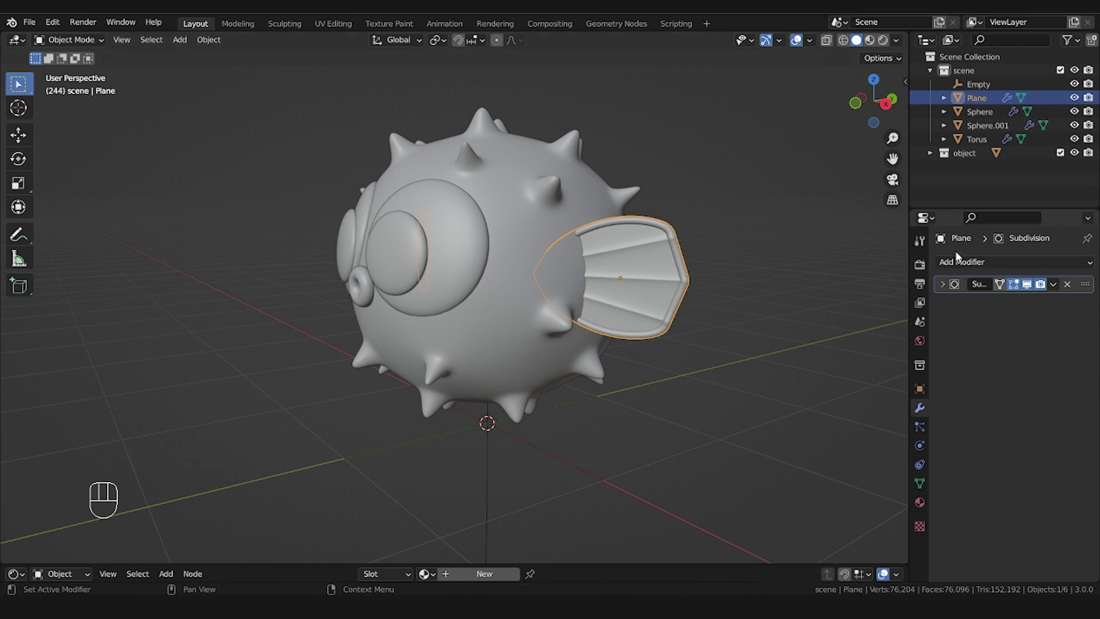
Add a Displace modifier with midlevel 0.950 to thicken both fins, then apply it
{"action": "left_click_drag", "start_coordinate": [978, 267], "coordinate": [946, 353]}
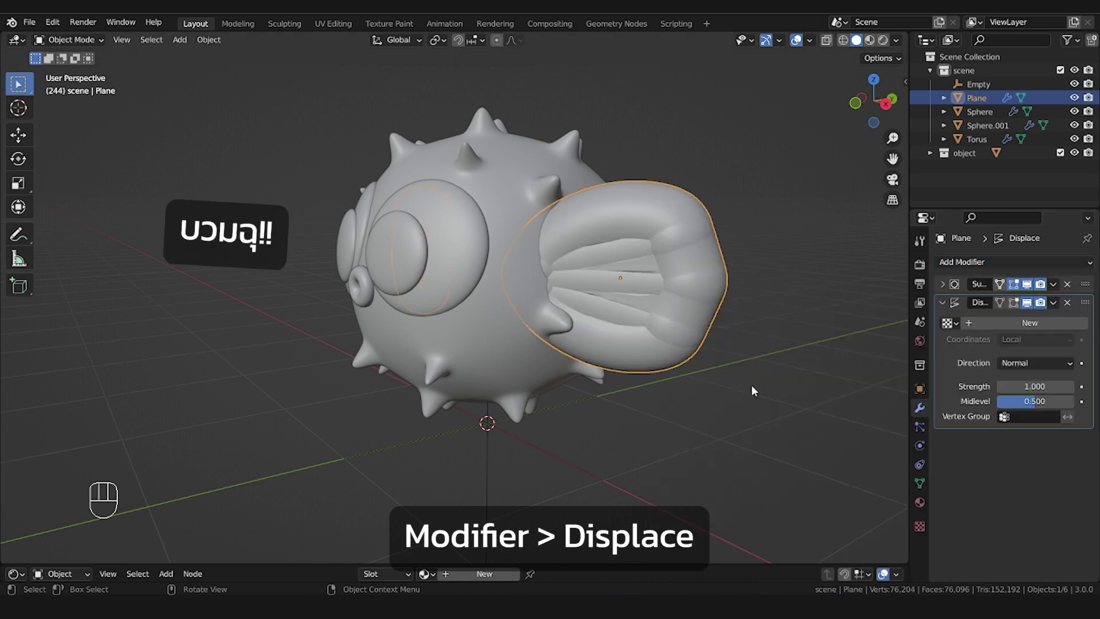
{"action": "left_click_drag", "start_coordinate": [759, 373], "coordinate": [766, 368]}
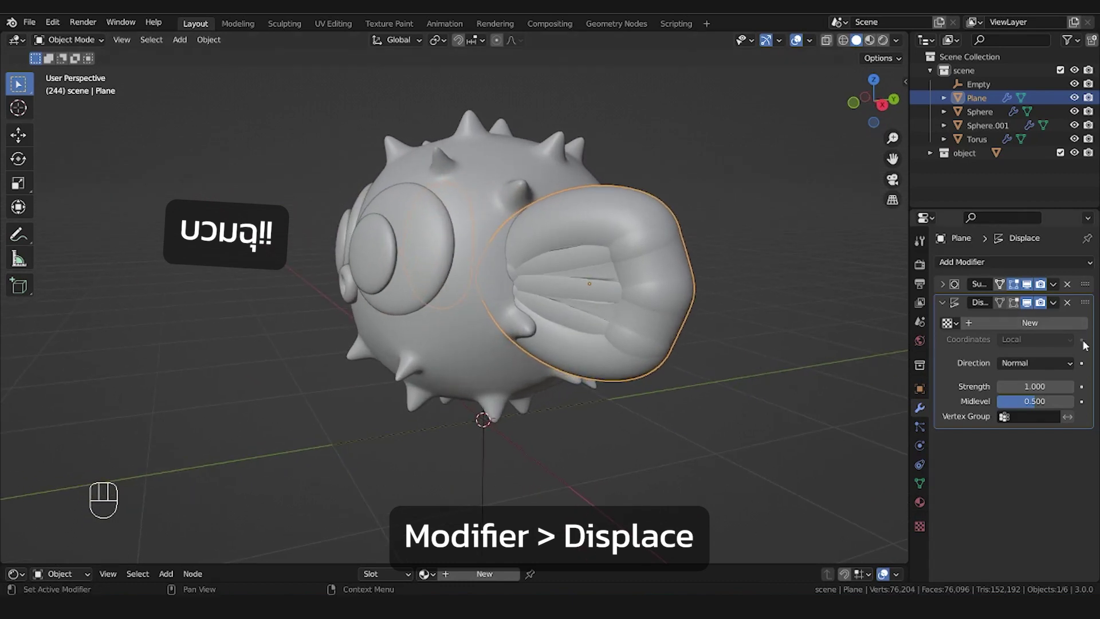
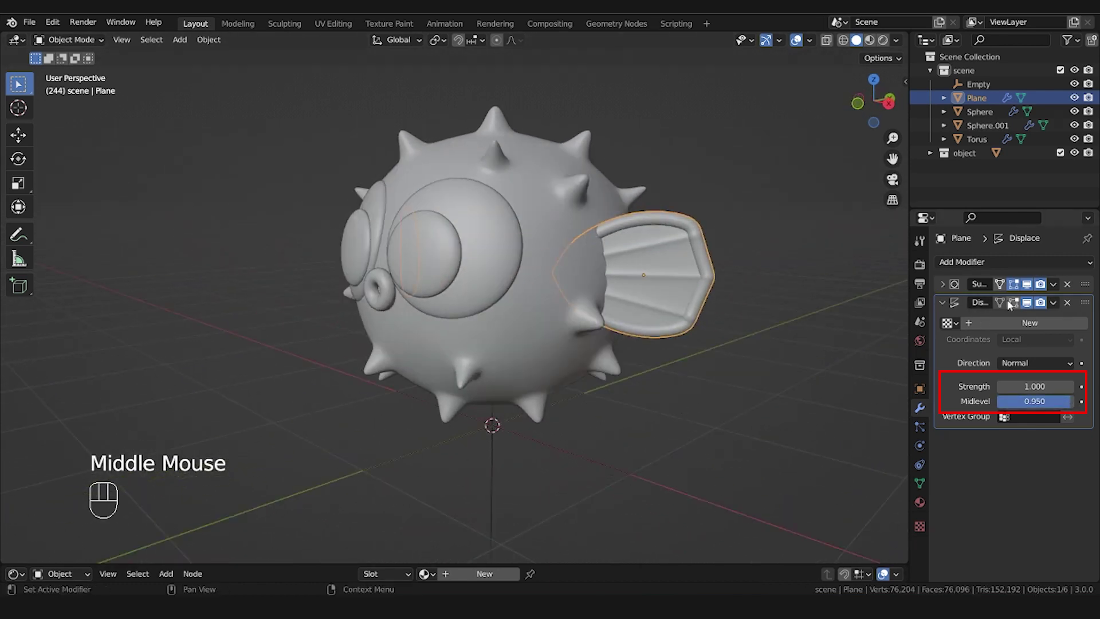
{"action": "left_click", "coordinate": [1029, 309]}
{"action": "left_click", "coordinate": [1029, 310]}
{"action": "left_click", "coordinate": [1029, 309]}
{"action": "left_click", "coordinate": [1029, 309]}
Turn the view around to face the front of the fish
{"action": "middle_click", "coordinate": [531, 410]}
{"action": "left_click_drag", "start_coordinate": [1057, 310], "coordinate": [1045, 320]}
{"action": "left_click_drag", "start_coordinate": [680, 419], "coordinate": [421, 382]}
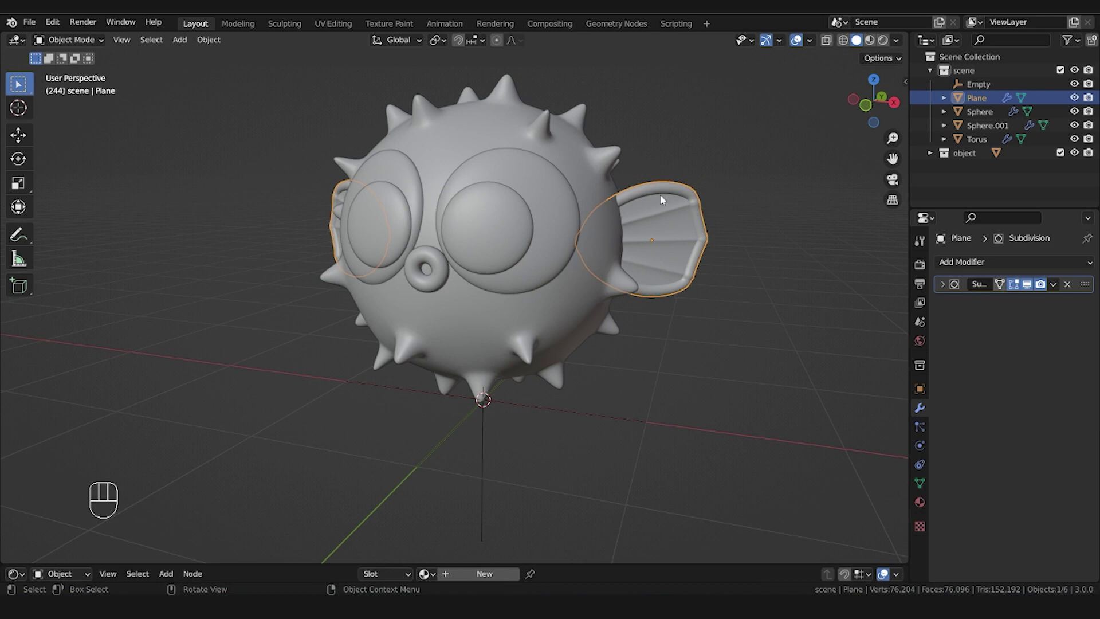
Duplicate the fins, turn the copy to point backward and move it behind the body
{"action": "key", "text": "Tab"}
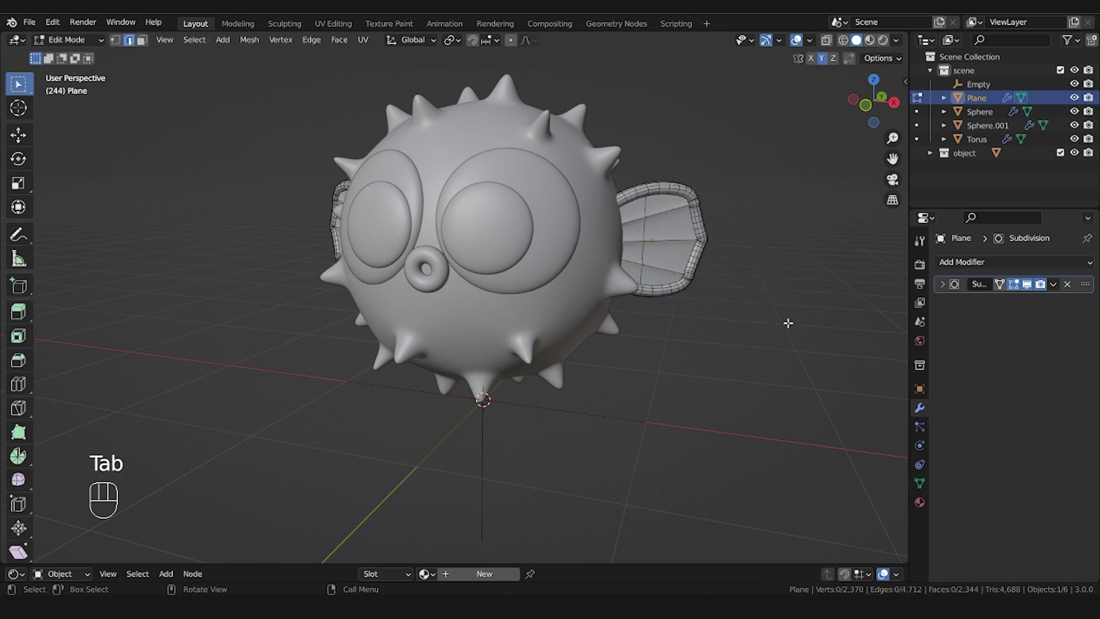
{"action": "key", "text": "Tab"}
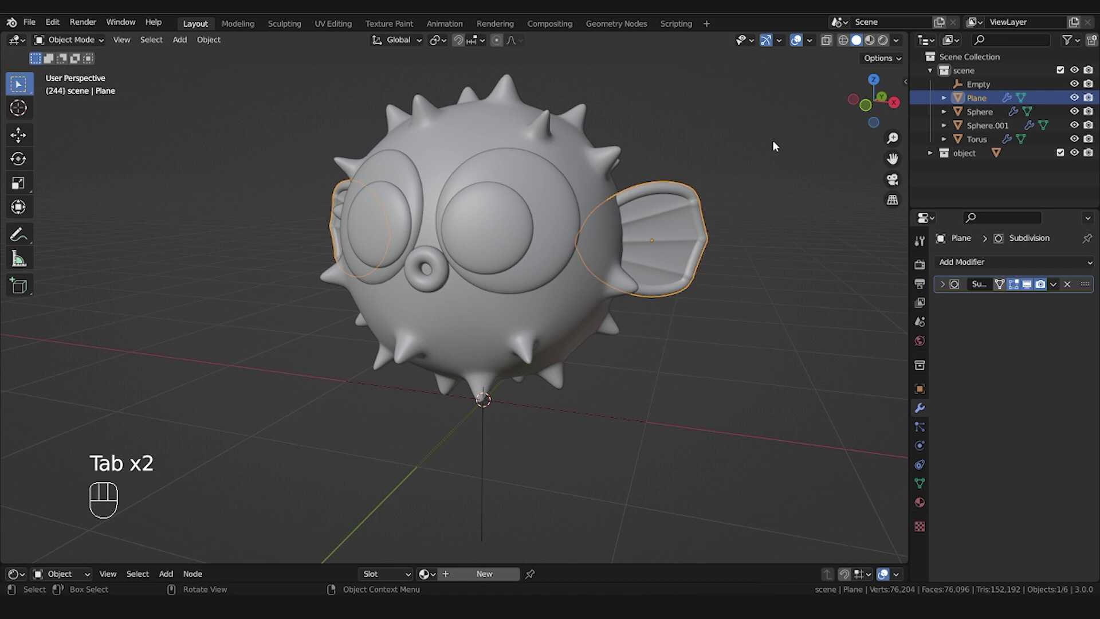
{"action": "key", "text": "shift+d"}
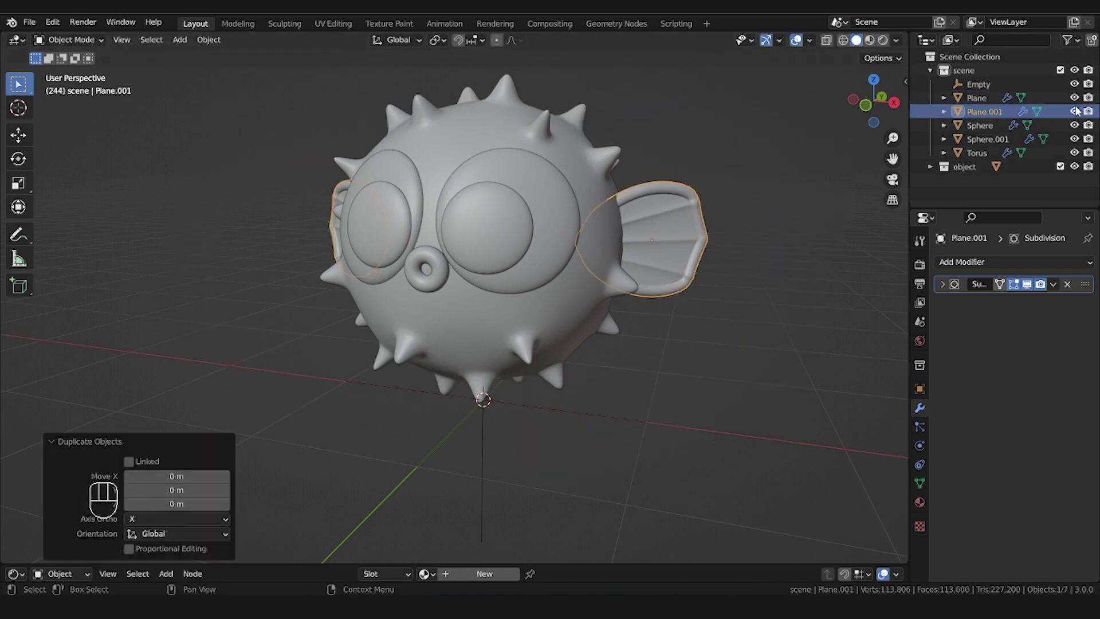
{"action": "left_click_drag", "start_coordinate": [728, 273], "coordinate": [573, 343]}
{"action": "key", "text": "KP_7"}
{"action": "key", "text": "g"}
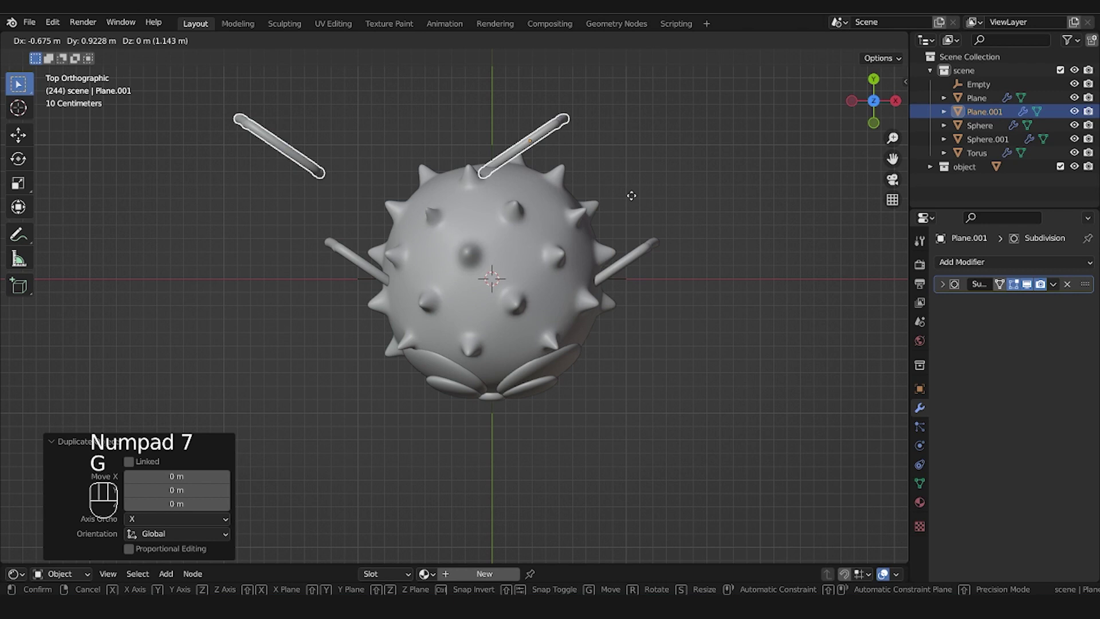
{"action": "key", "text": "r"}
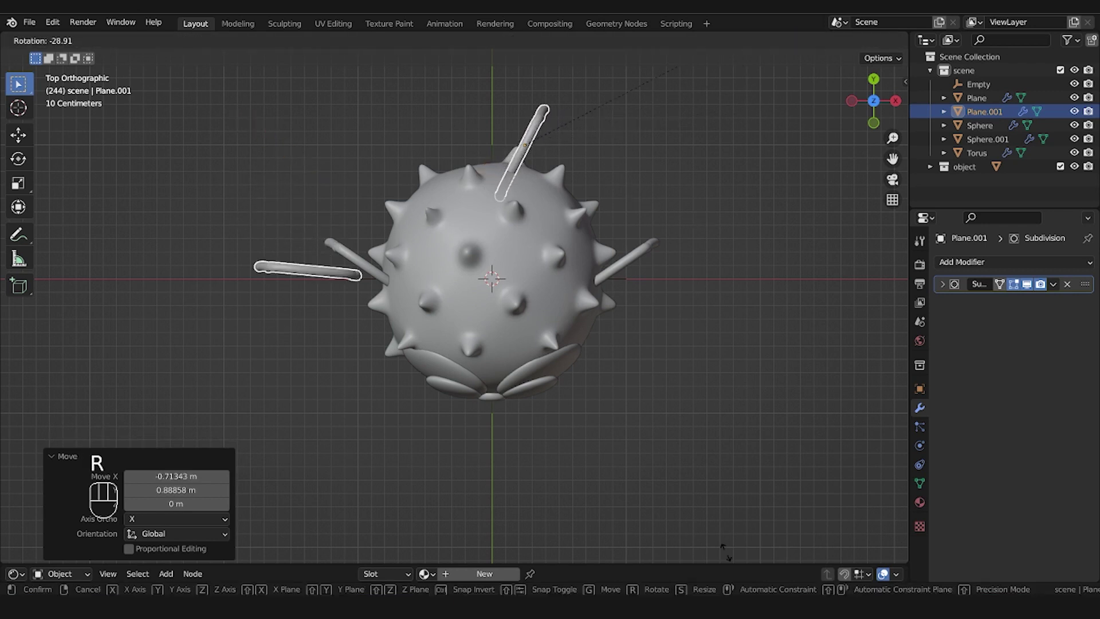
{"action": "key", "text": "g"}
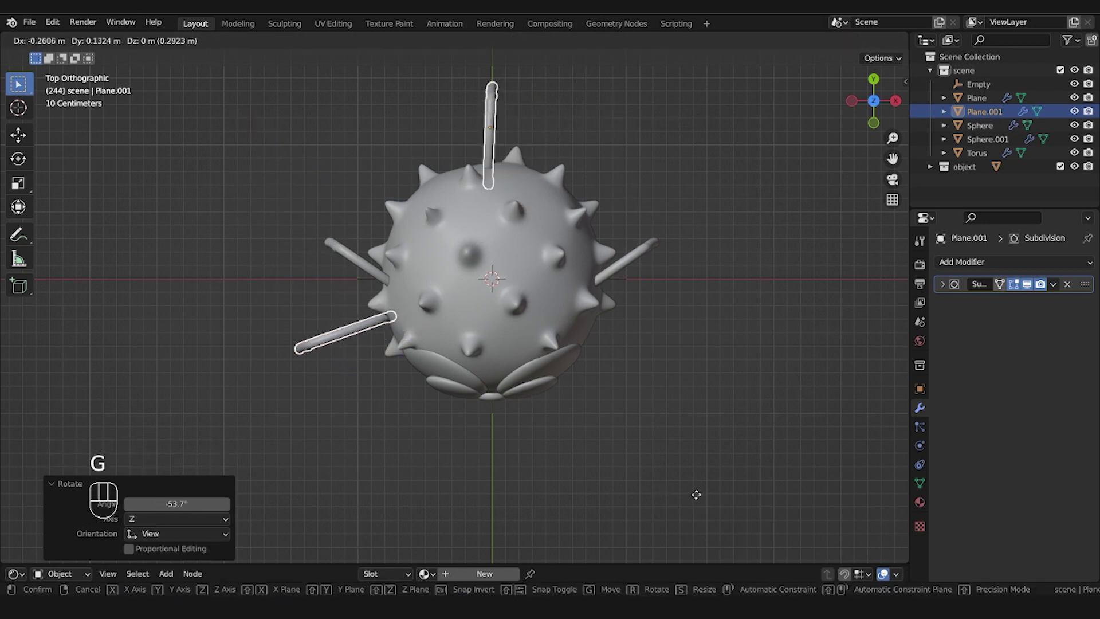
Place the copy at the back in side view and flatten it along Y into a tail fin
{"action": "key", "text": "KP_3"}
{"action": "key", "text": "g"}
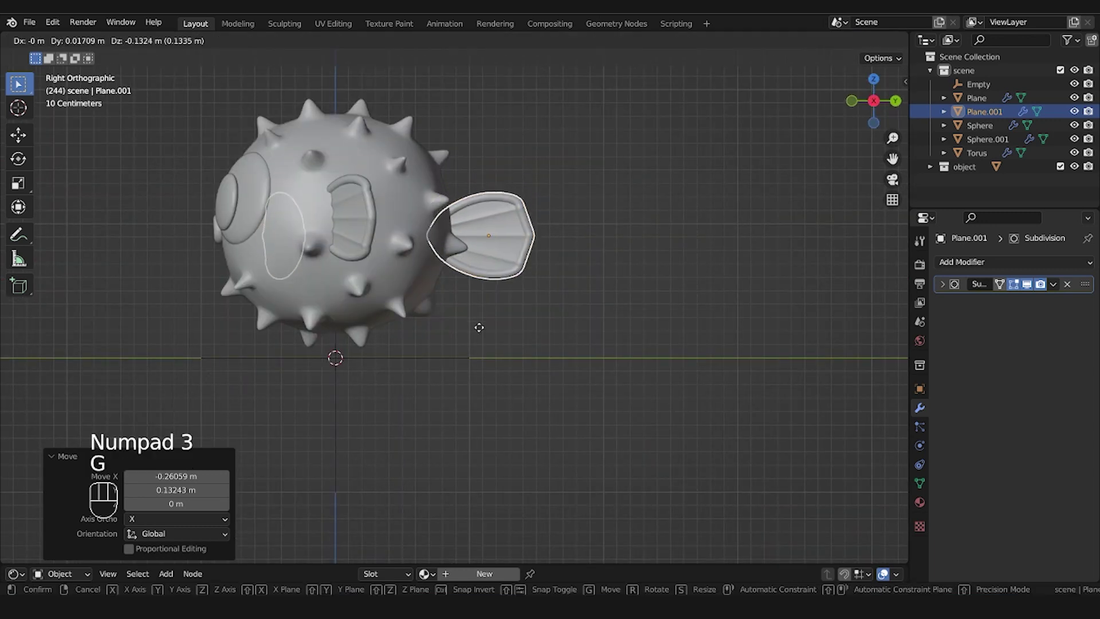
{"action": "key", "text": "s"}
{"action": "key", "text": "g"}
{"action": "key", "text": "s"}
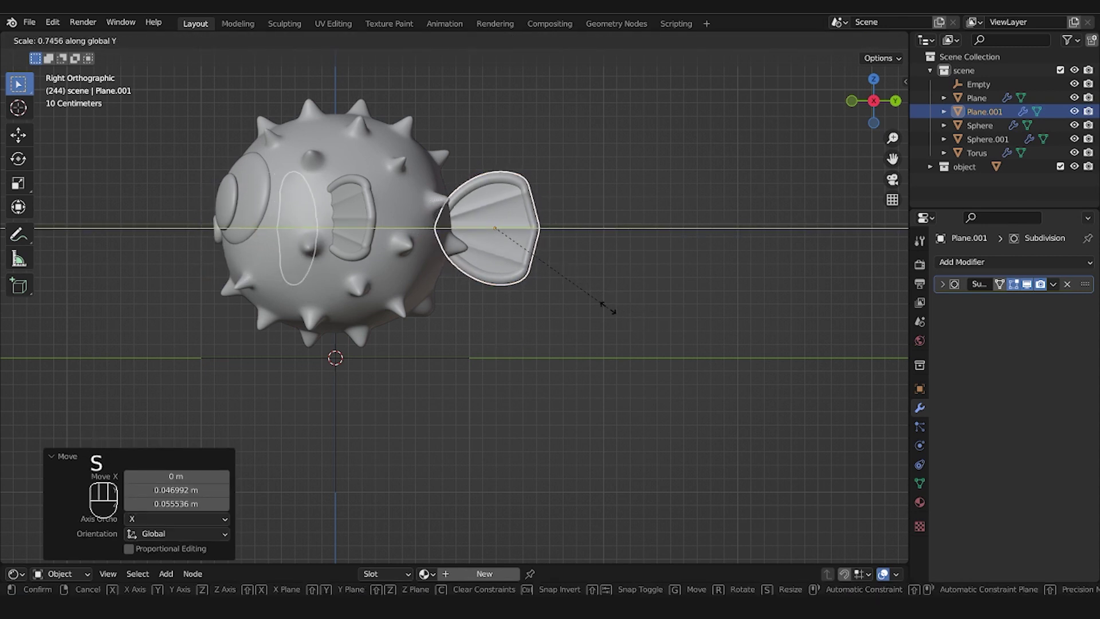
{"action": "key", "text": "g"}
{"action": "left_click_drag", "start_coordinate": [403, 362], "coordinate": [537, 430]}
{"action": "middle_click", "coordinate": [283, 308]}
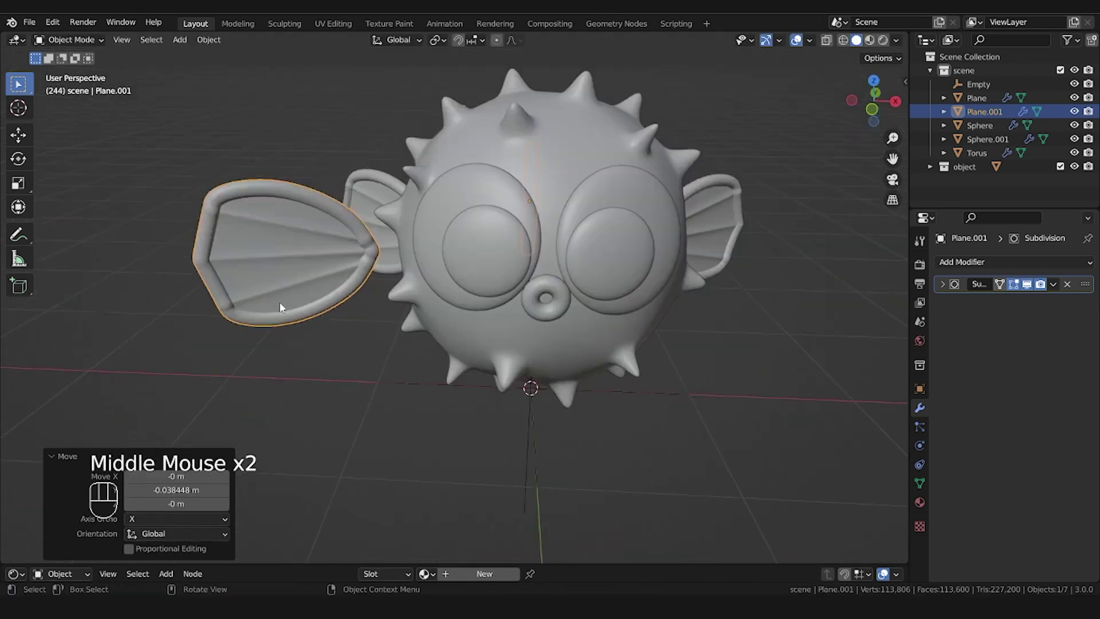
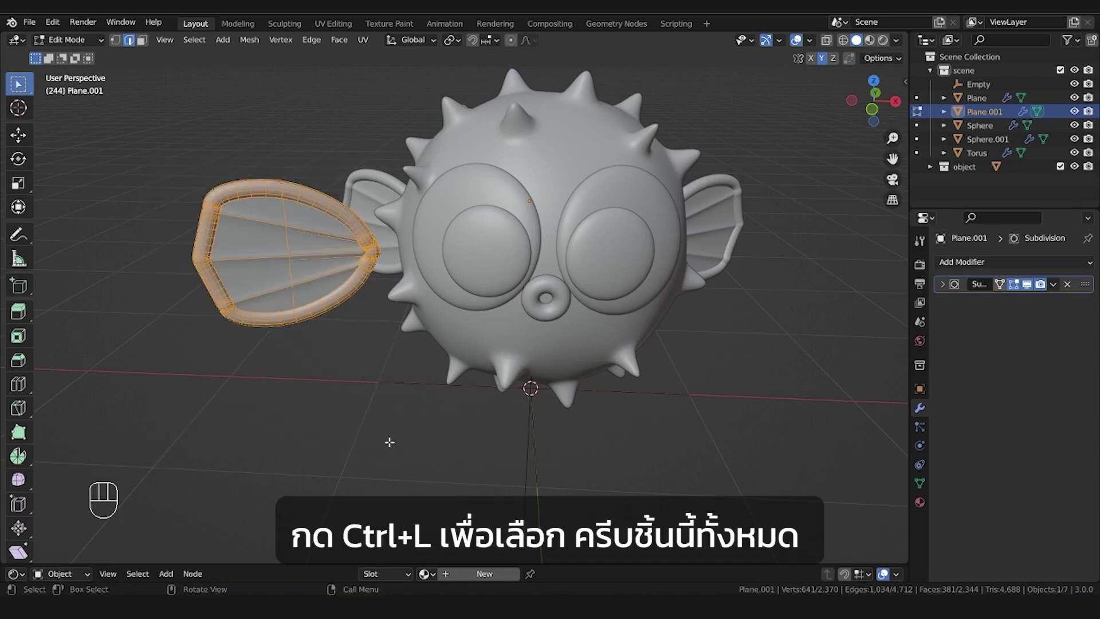
Select the extra mirrored half of the tail copy with Ctrl+L and delete it
{"action": "key", "text": "ctrl+l"}
{"action": "key", "text": "x"}
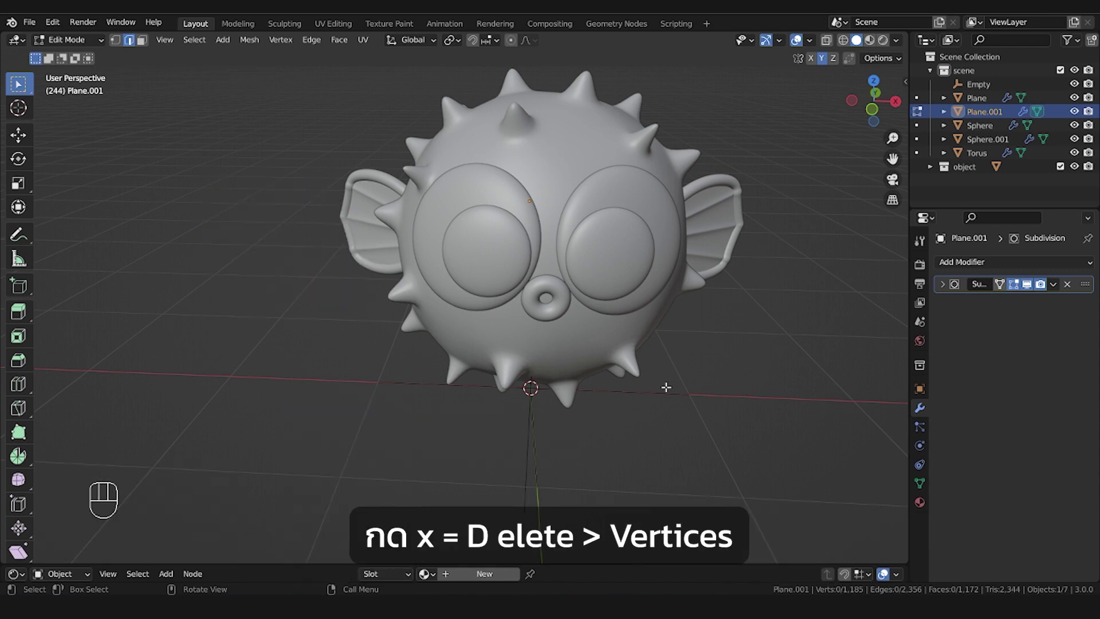
{"action": "middle_click", "coordinate": [670, 369]}
{"action": "left_click_drag", "start_coordinate": [459, 411], "coordinate": [581, 371]}
Switch the viewport to Material Preview shading for the pufferfish scene
{"action": "key", "text": "Tab"}
{"action": "left_click_drag", "start_coordinate": [565, 425], "coordinate": [556, 418]}
{"action": "scroll", "scroll_direction": "down", "scroll_amount": 3}
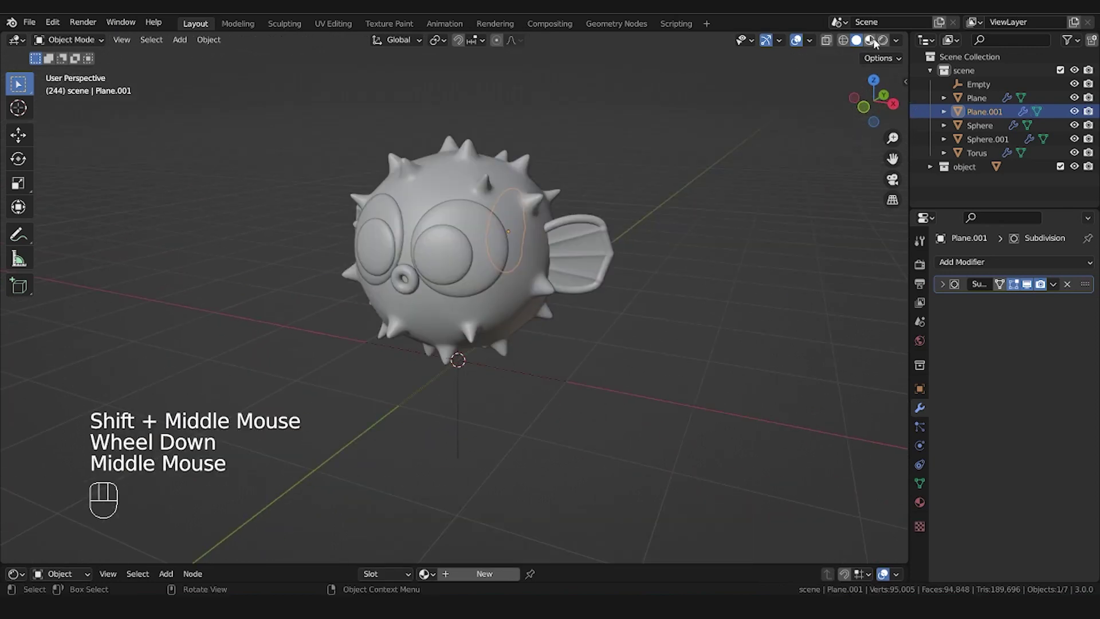
{"action": "left_click", "coordinate": [876, 43]}
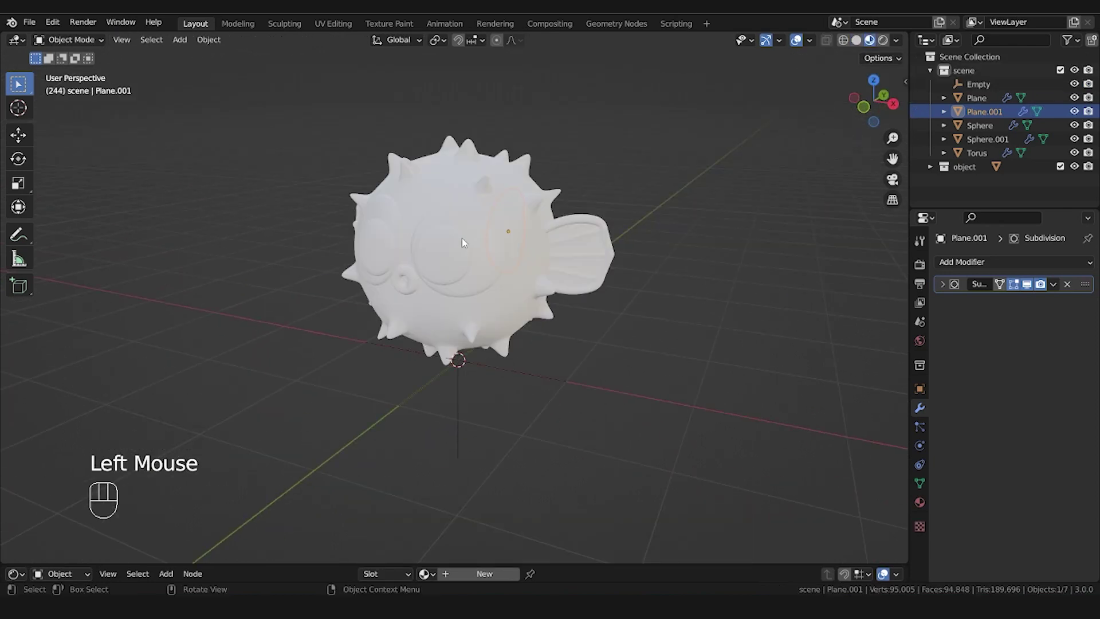
Apply the eye sphere's Mirror modifier, leaving only its Subdivision
{"action": "left_click", "coordinate": [485, 282]}
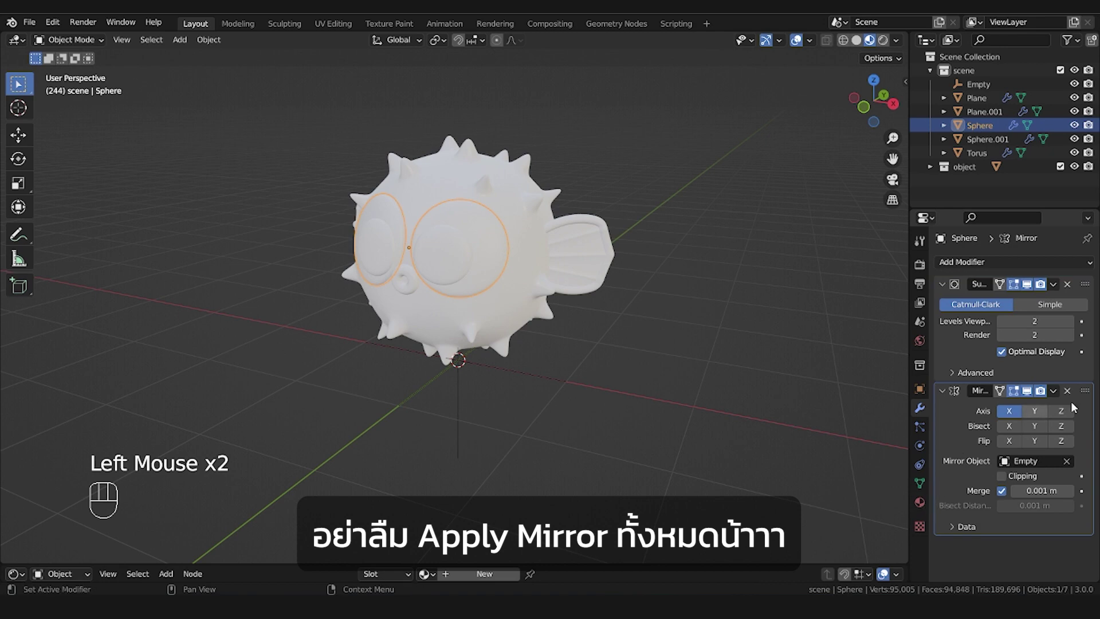
{"action": "left_click_drag", "start_coordinate": [1057, 399], "coordinate": [1025, 412]}
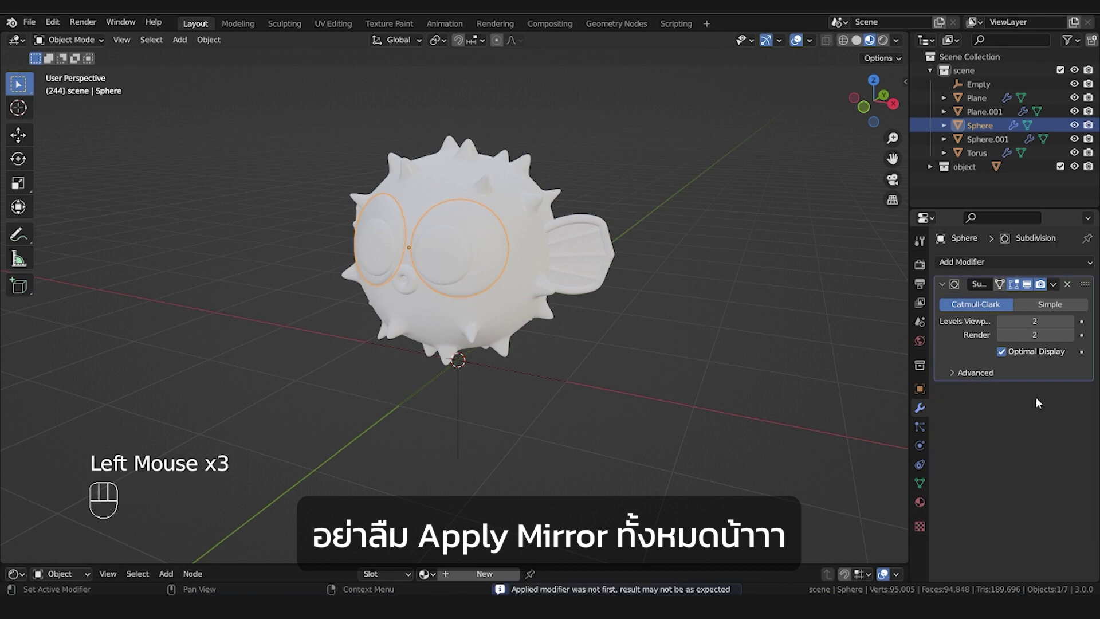
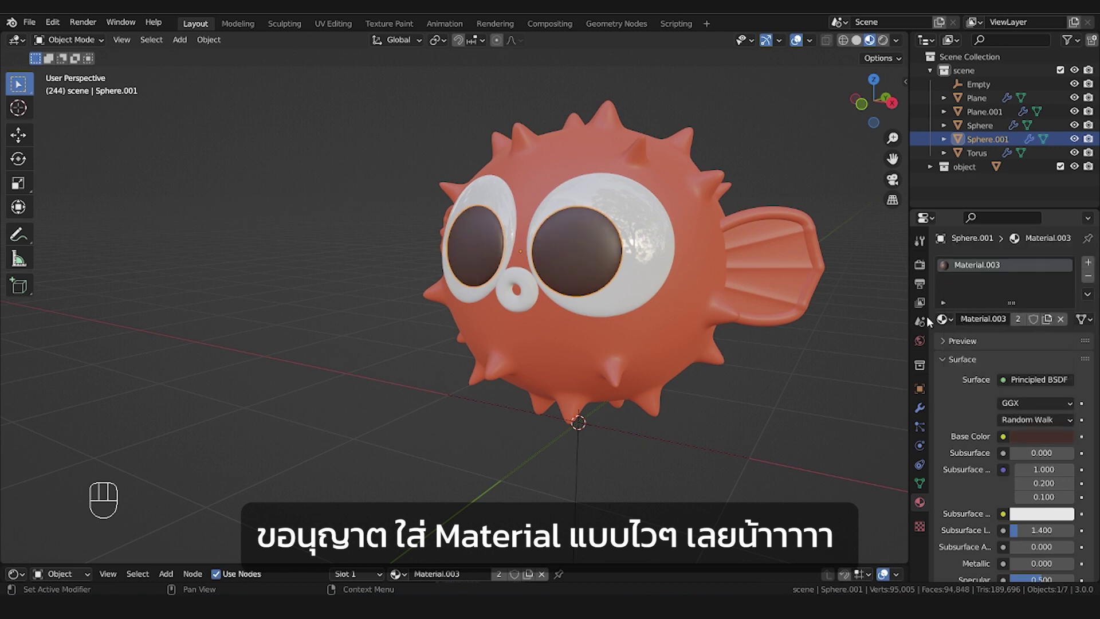
Give the torus mouth ring an orange Base Color, check it head-on, and call up Add > Mesh
{"action": "left_click", "coordinate": [989, 332]}
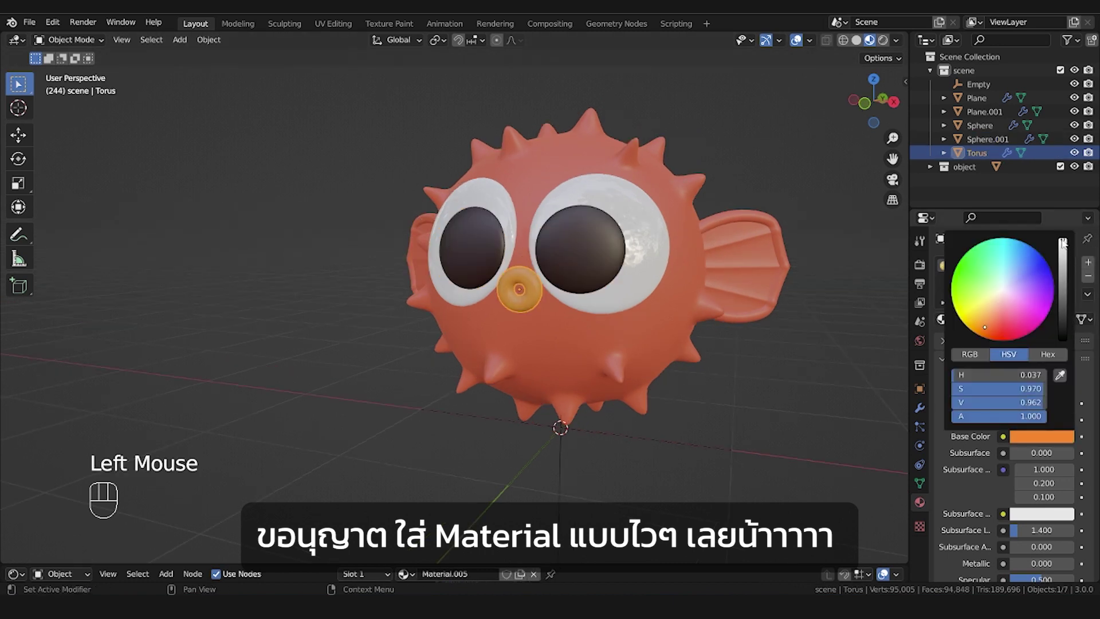
{"action": "left_click", "coordinate": [763, 378]}
{"action": "left_click_drag", "start_coordinate": [714, 411], "coordinate": [765, 410]}
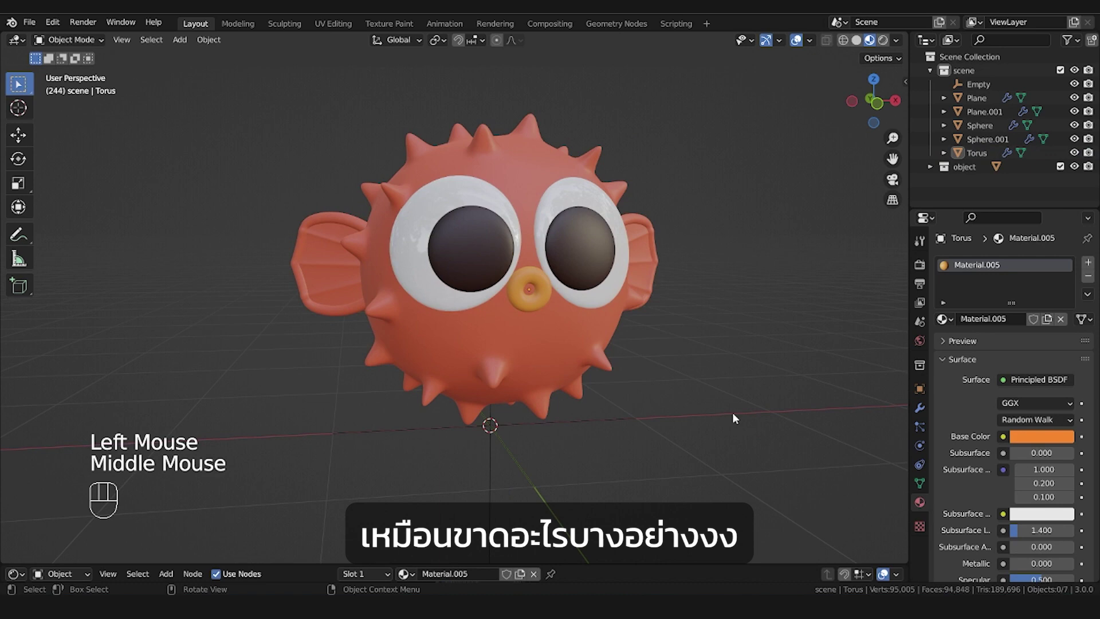
{"action": "left_click_drag", "start_coordinate": [709, 420], "coordinate": [678, 437]}
{"action": "key", "text": "shift+s"}
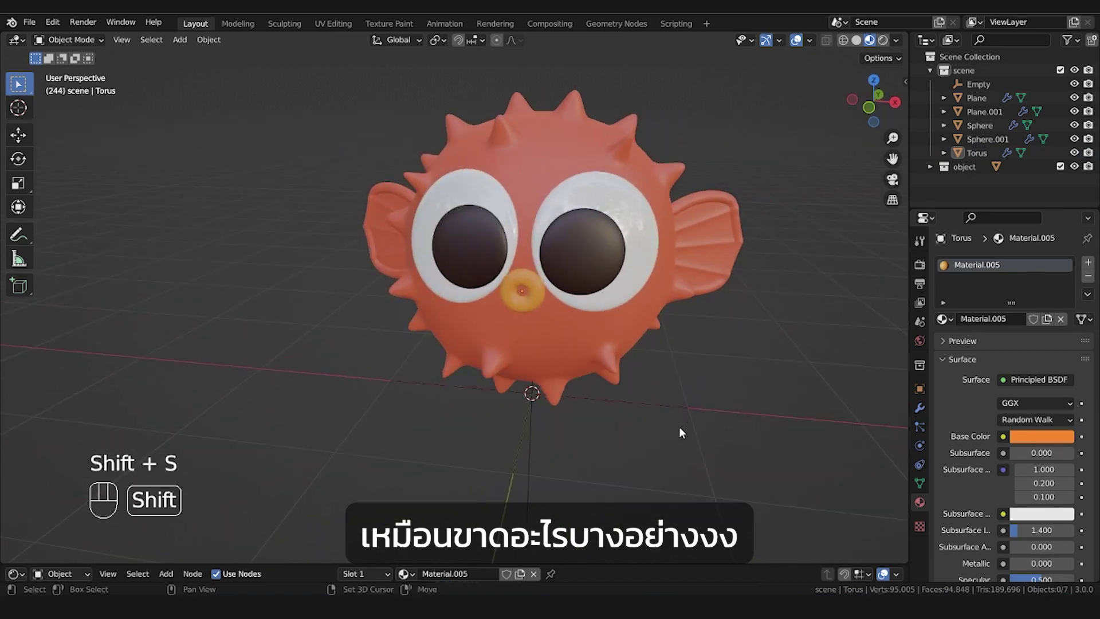
{"action": "key", "text": "shift+a"}
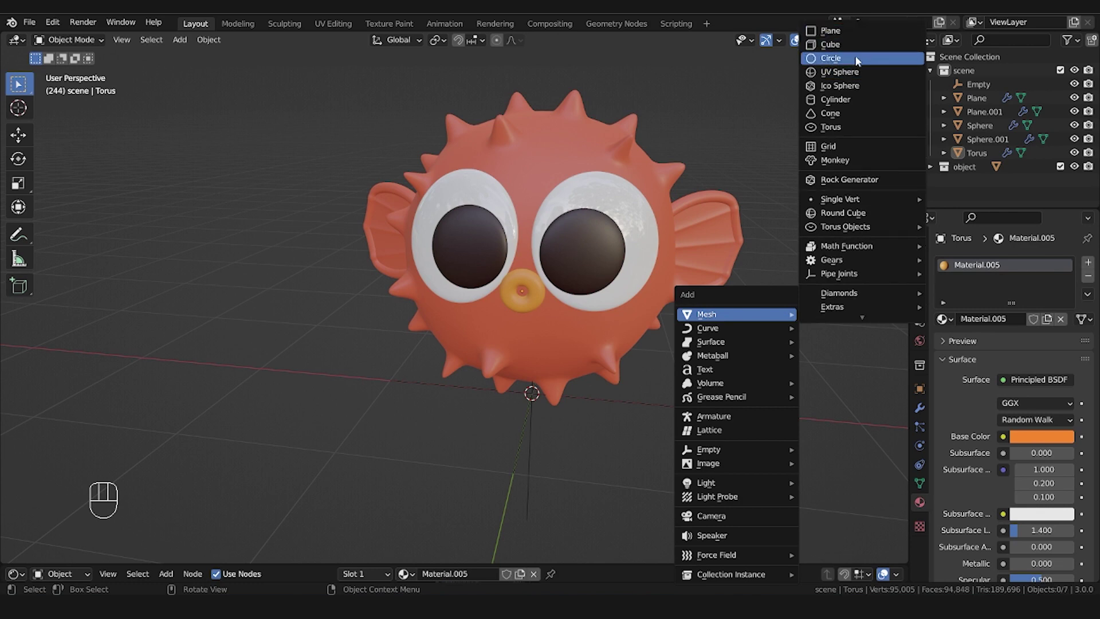
Add a cube, stretch it into an elongated shape, subdivide it with Ctrl+1 and apply the modifier
{"action": "left_click", "coordinate": [928, 406]}
{"action": "left_click_drag", "start_coordinate": [1012, 265], "coordinate": [820, 510]}
{"action": "scroll", "scroll_direction": "down", "scroll_amount": 3}
{"action": "left_click_drag", "start_coordinate": [755, 465], "coordinate": [772, 439]}
{"action": "key", "text": "s"}
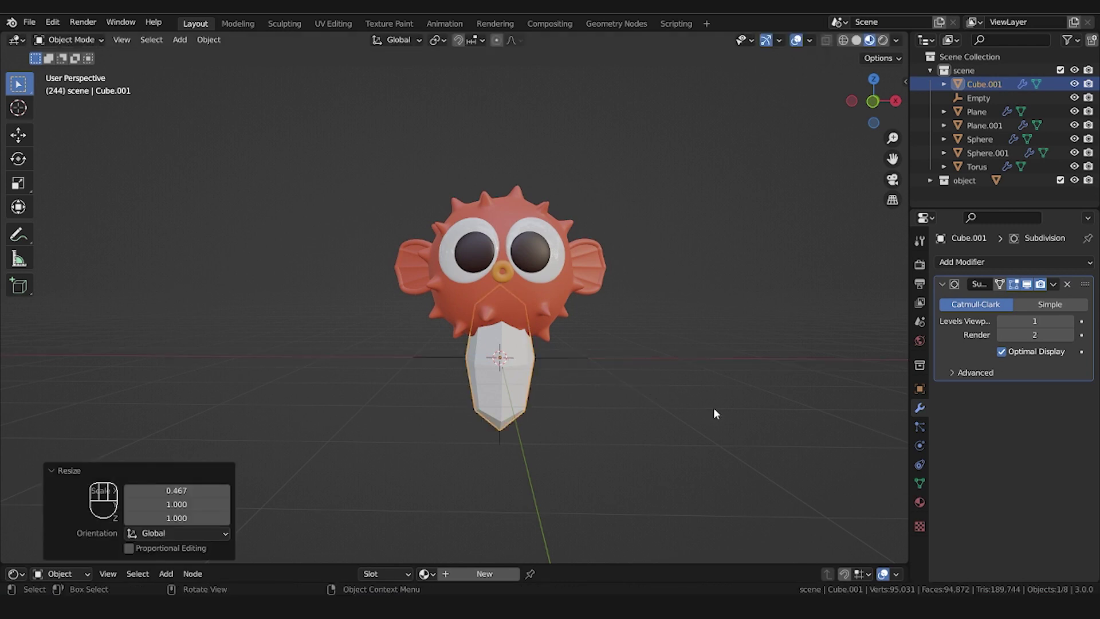
{"action": "left_click_drag", "start_coordinate": [711, 415], "coordinate": [659, 414]}
{"action": "key", "text": "KP_3"}
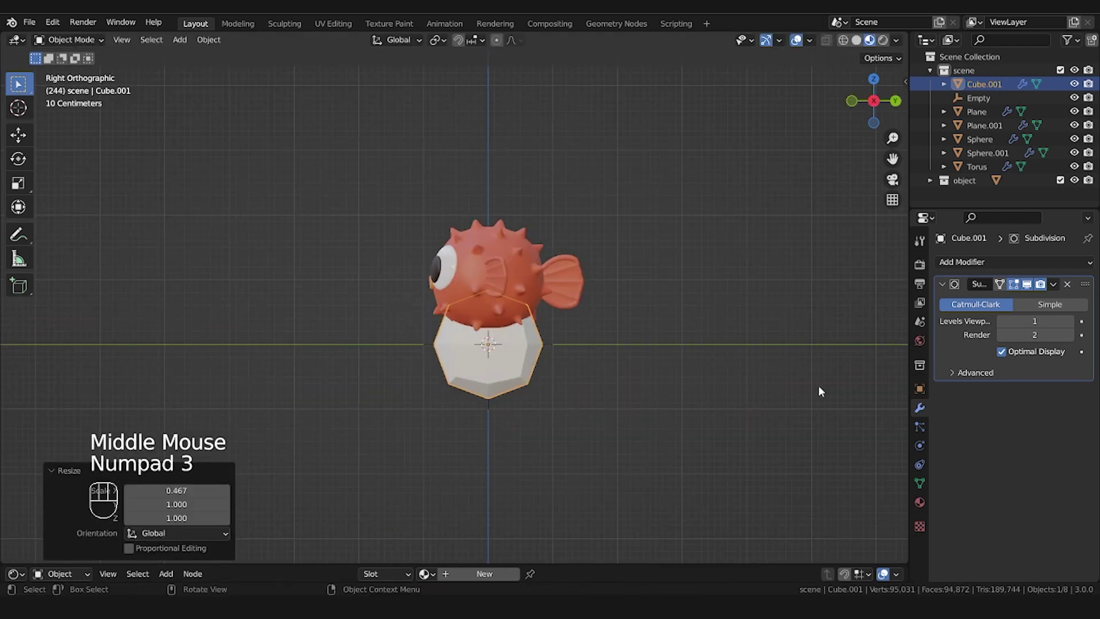
{"action": "key", "text": "s"}
{"action": "scroll", "scroll_direction": "up", "scroll_amount": 3}
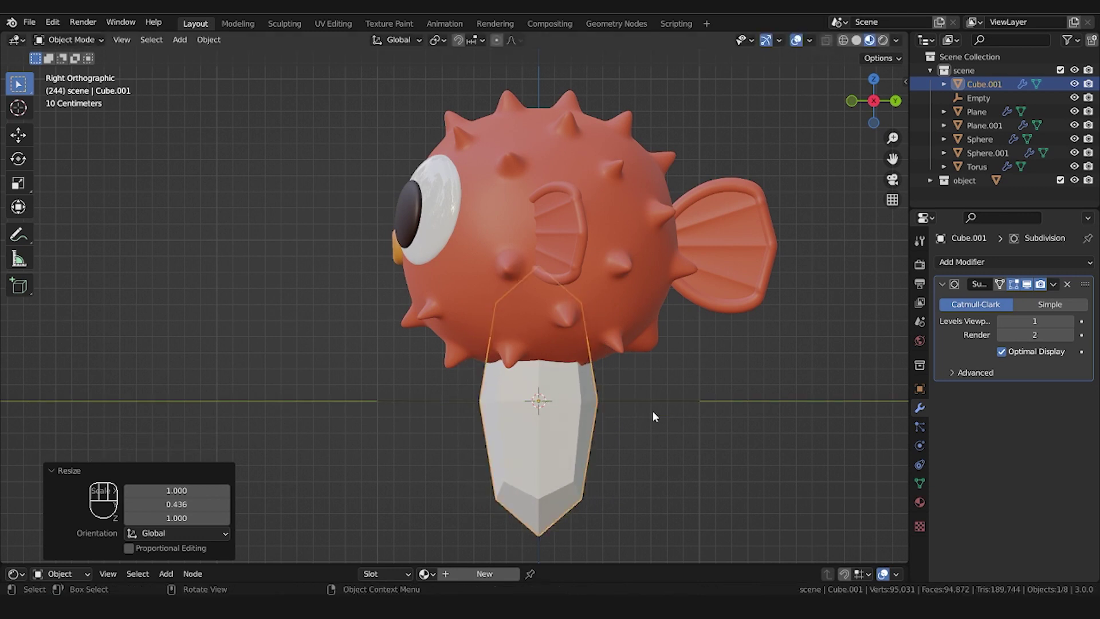
{"action": "left_click_drag", "start_coordinate": [580, 436], "coordinate": [660, 419]}
{"action": "scroll", "scroll_direction": "down", "scroll_amount": 3}
{"action": "left_click", "coordinate": [1075, 326]}
From front view, tilt and shrink the smooth shape into a small oval and enter Edit Mode
{"action": "left_click_drag", "start_coordinate": [647, 475], "coordinate": [654, 494]}
{"action": "left_click_drag", "start_coordinate": [1061, 285], "coordinate": [1039, 309]}
{"action": "key", "text": "KP_1"}
{"action": "key", "text": "r"}
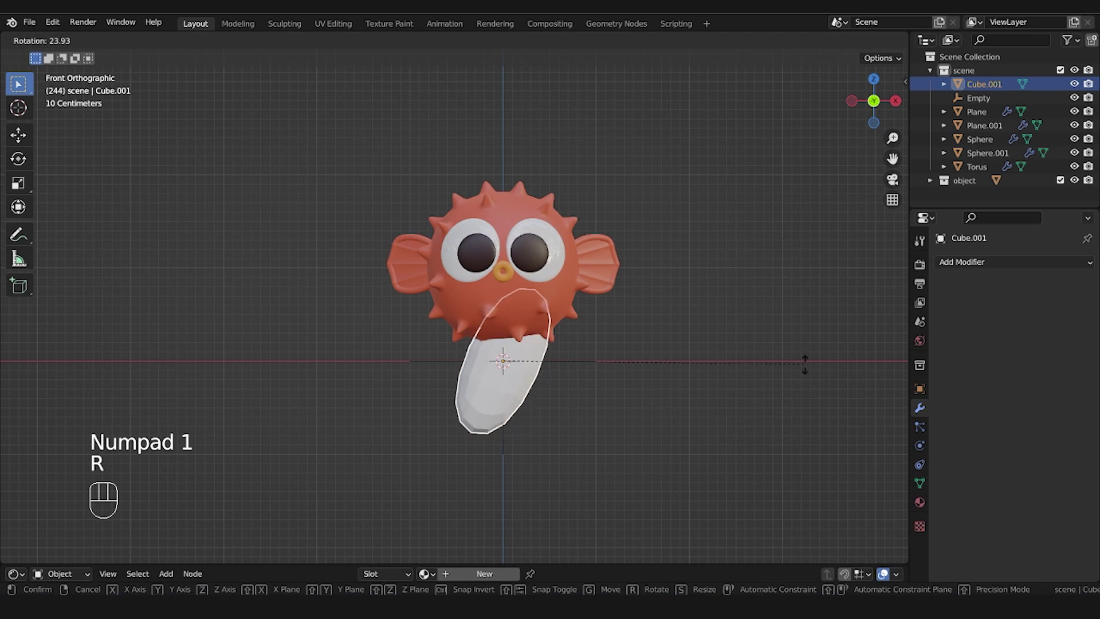
{"action": "key", "text": "s"}
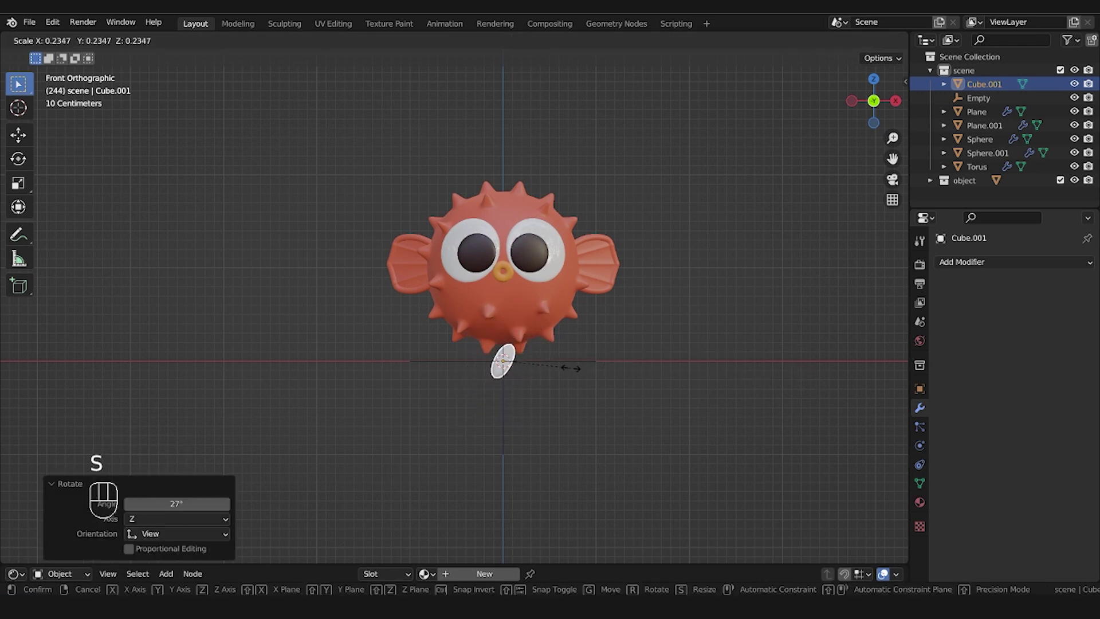
{"action": "key", "text": "Tab"}
{"action": "key", "text": "g"}
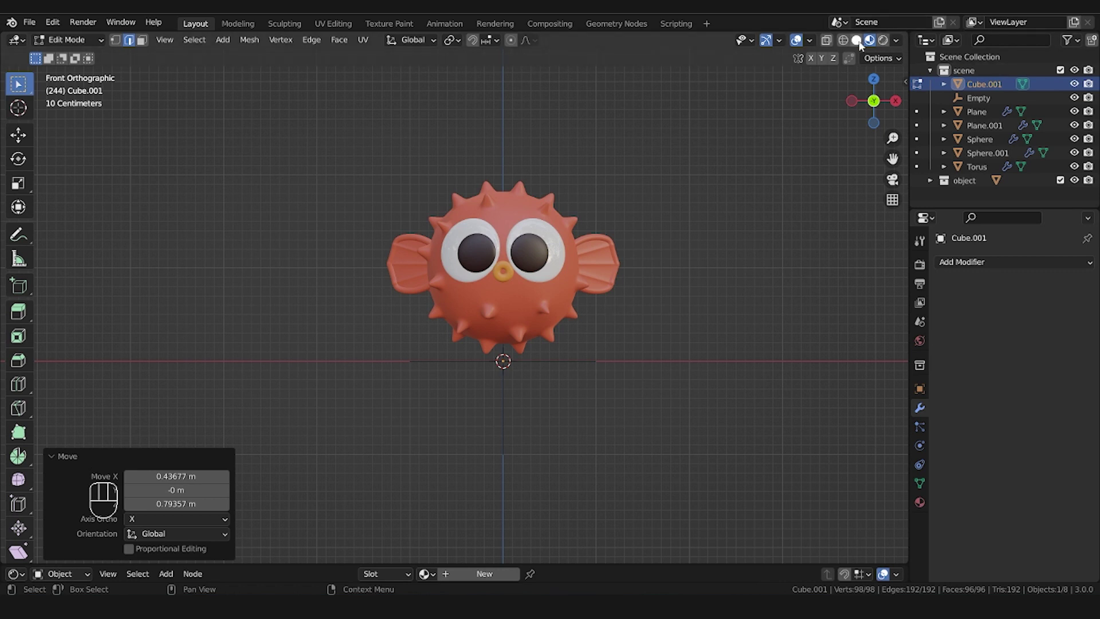
With X-ray on, move the oval against the fish's face below the eye and turn it to follow the curve
{"action": "left_click", "coordinate": [859, 50]}
{"action": "key", "text": "alt+z"}
{"action": "left_click", "coordinate": [701, 225]}
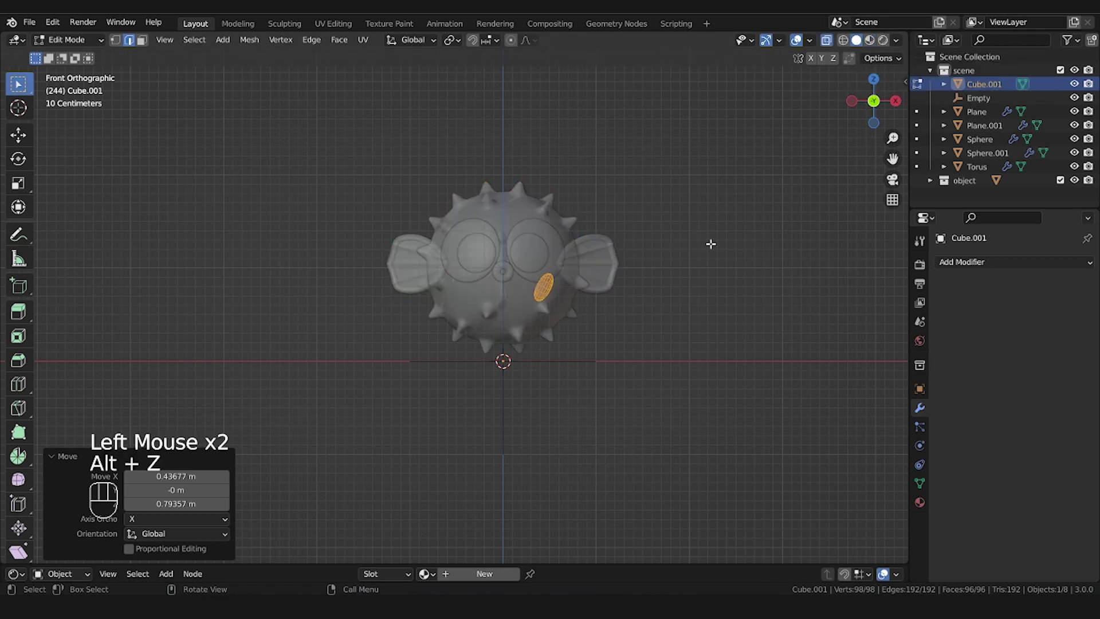
{"action": "key", "text": "KP_3"}
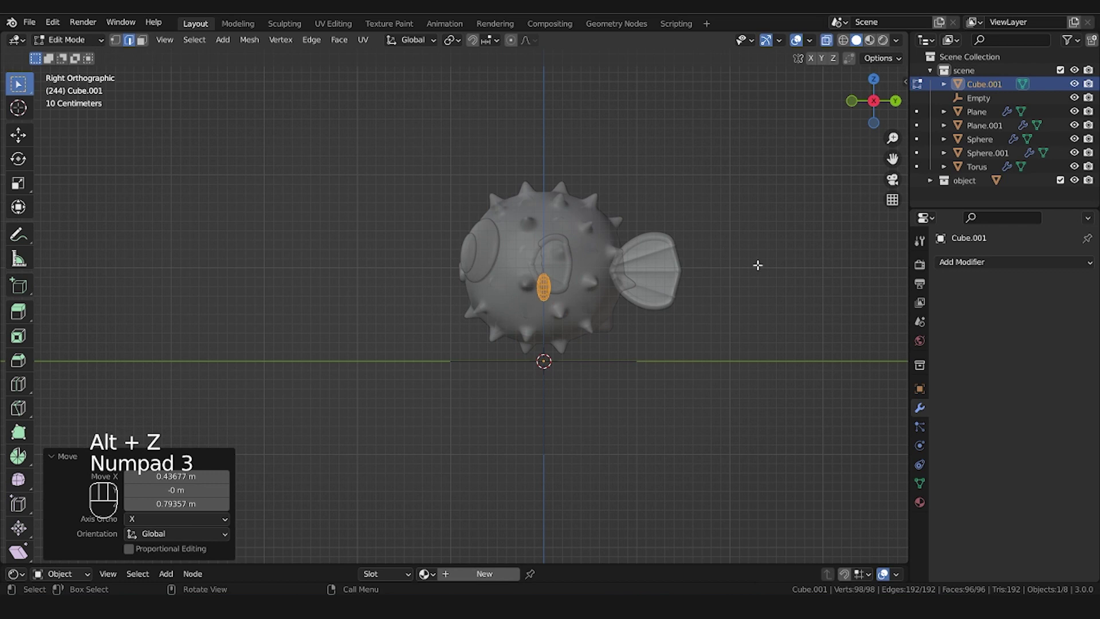
{"action": "key", "text": "g"}
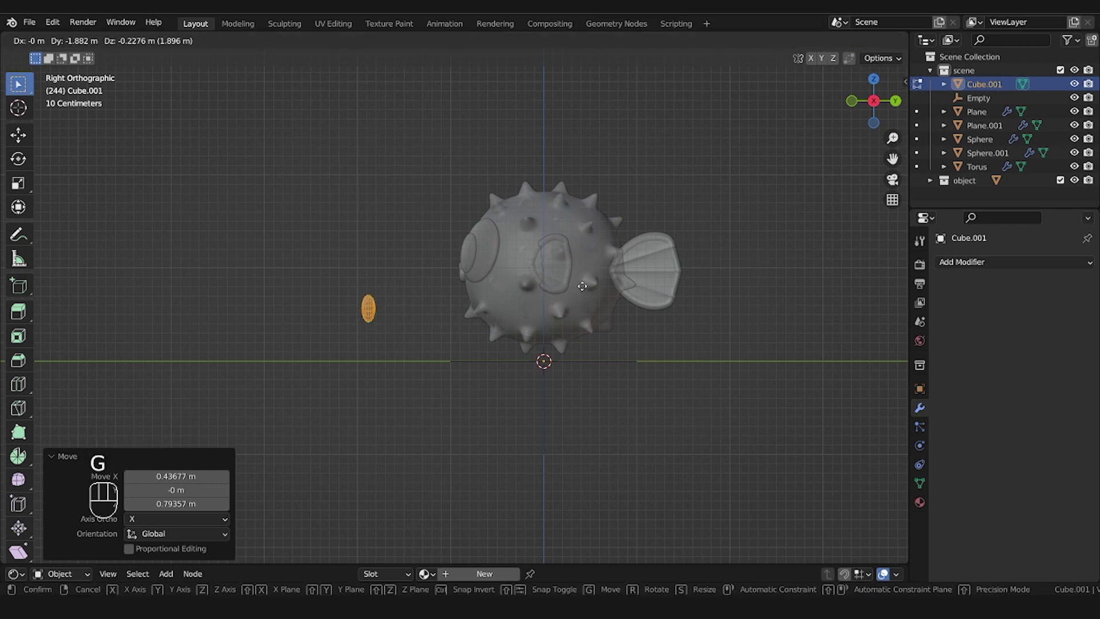
{"action": "key", "text": "s"}
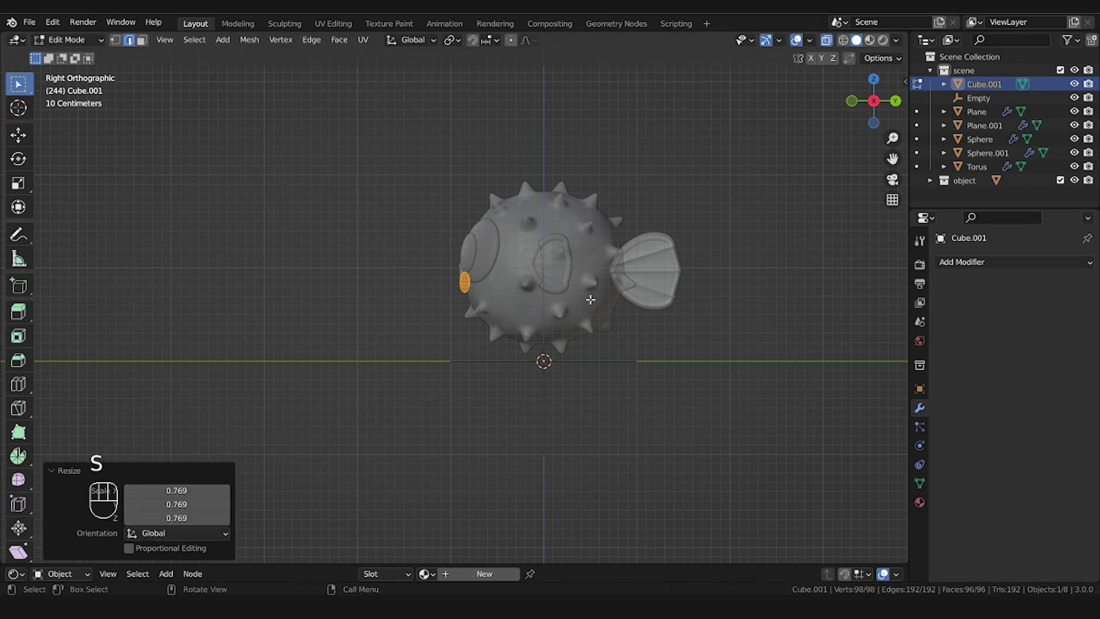
{"action": "key", "text": "KP_7"}
{"action": "key", "text": "r"}
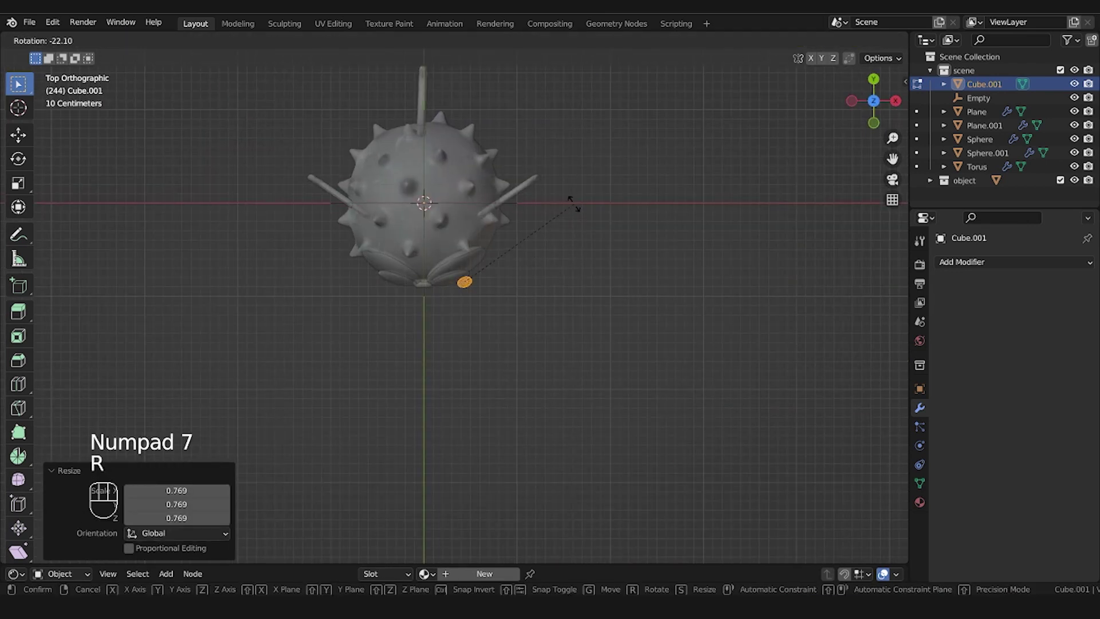
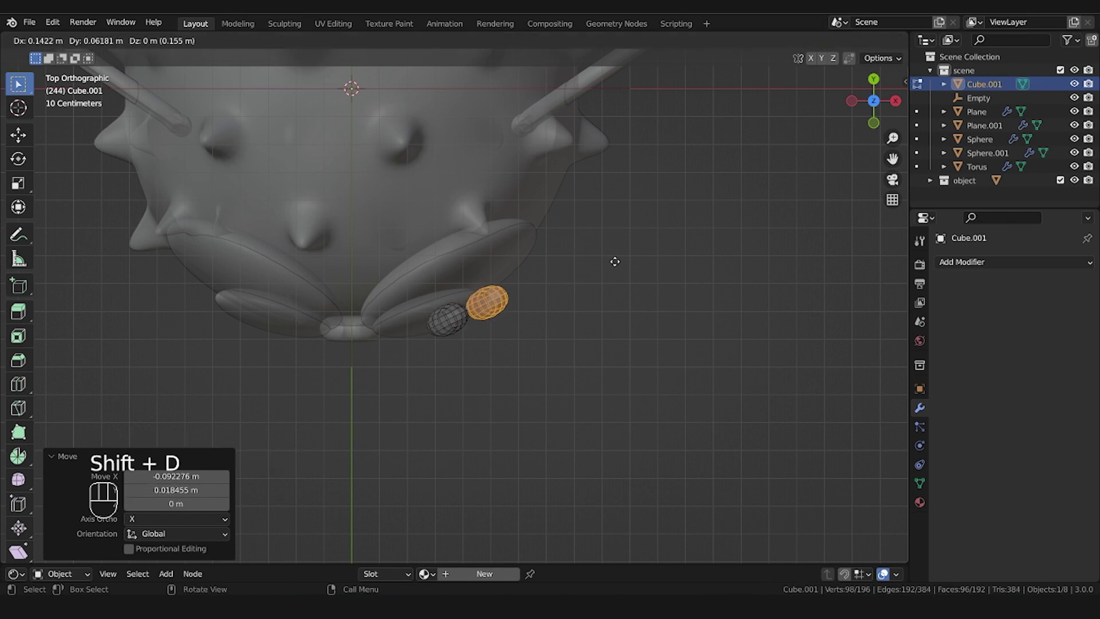
Duplicate the oval into a row of three on the cheek, return to Object Mode and check the rings
{"action": "key", "text": "shift+d"}
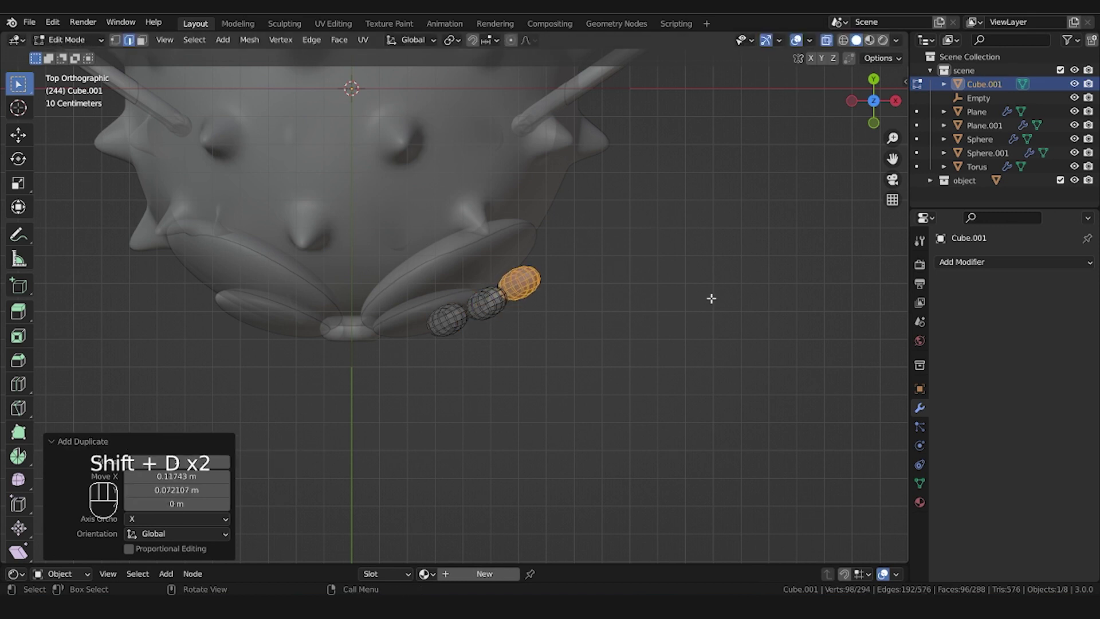
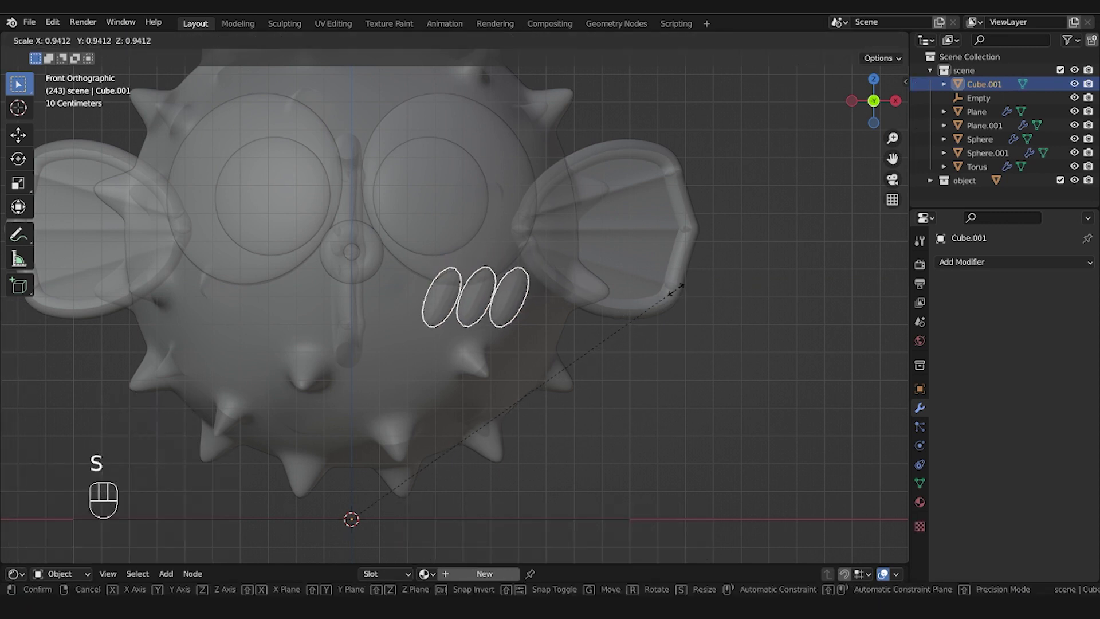
{"action": "key", "text": "g"}
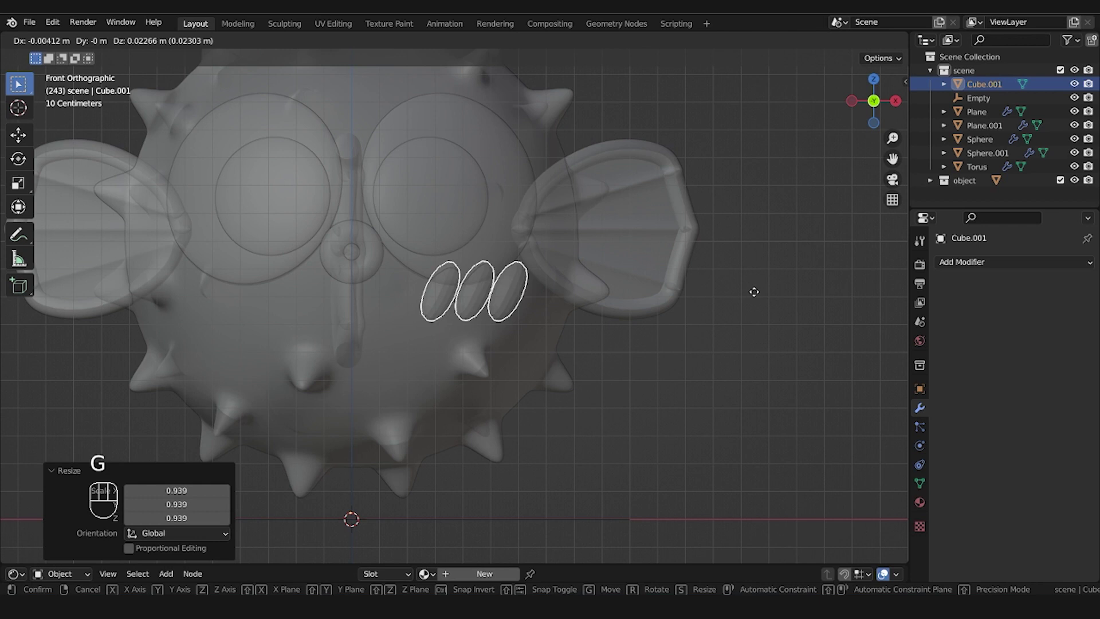
{"action": "right_click", "coordinate": [511, 309]}
{"action": "left_click_drag", "start_coordinate": [511, 309], "coordinate": [528, 289]}
{"action": "key", "text": "alt+z"}
{"action": "left_click_drag", "start_coordinate": [683, 367], "coordinate": [626, 364]}
{"action": "scroll", "scroll_direction": "down", "scroll_amount": 3}
{"action": "left_click_drag", "start_coordinate": [627, 364], "coordinate": [541, 363]}
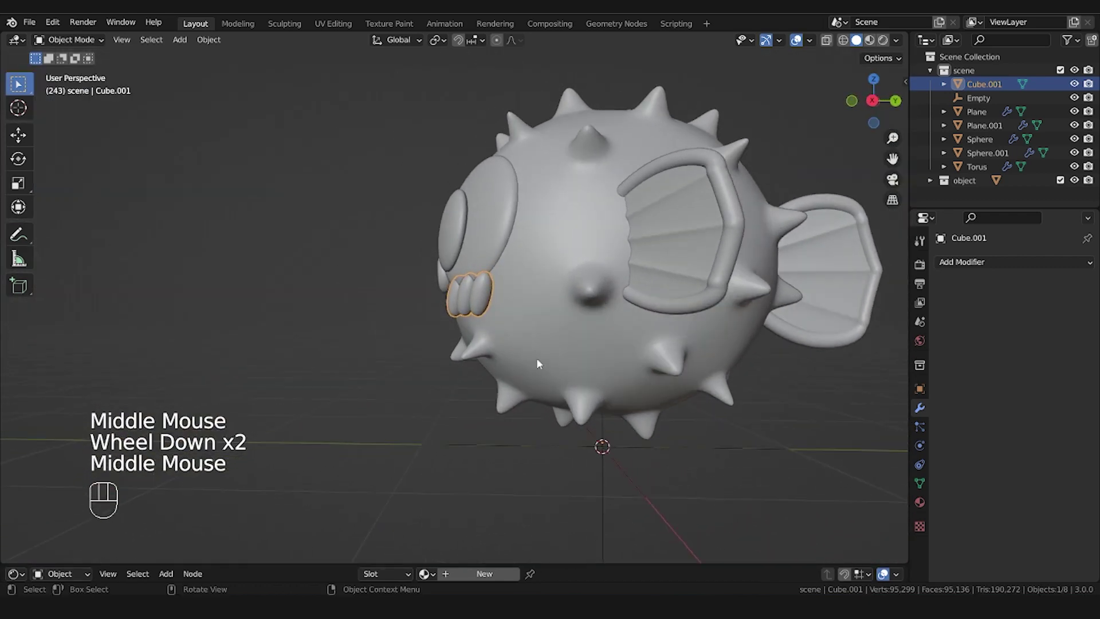
From top view, set the hand piece's origin to its own geometry
{"action": "key", "text": "KP_7"}
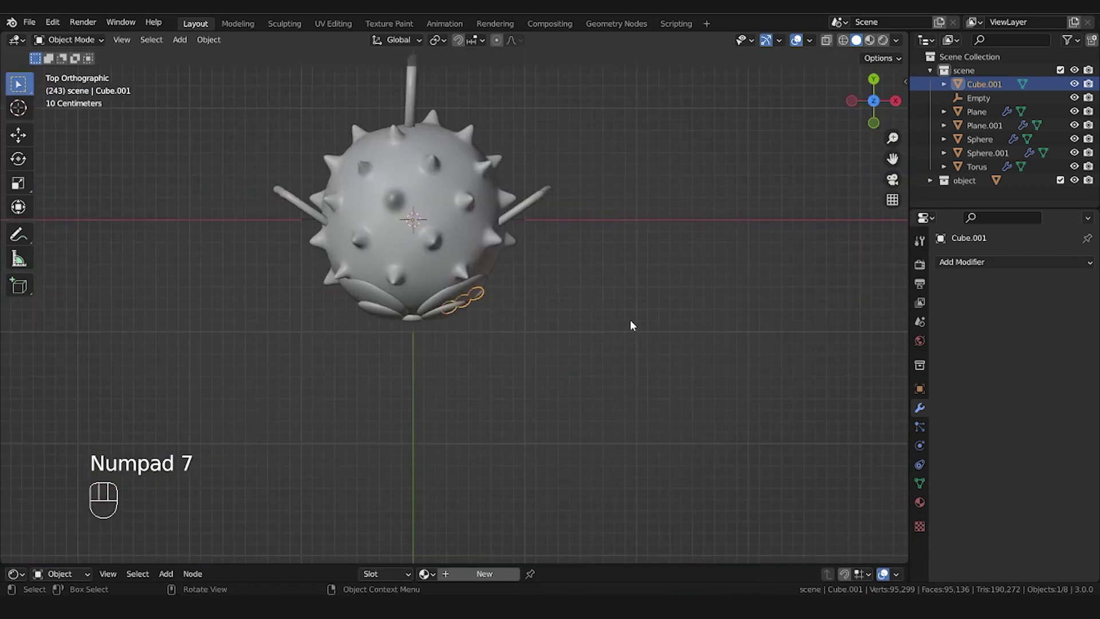
{"action": "key", "text": "r"}
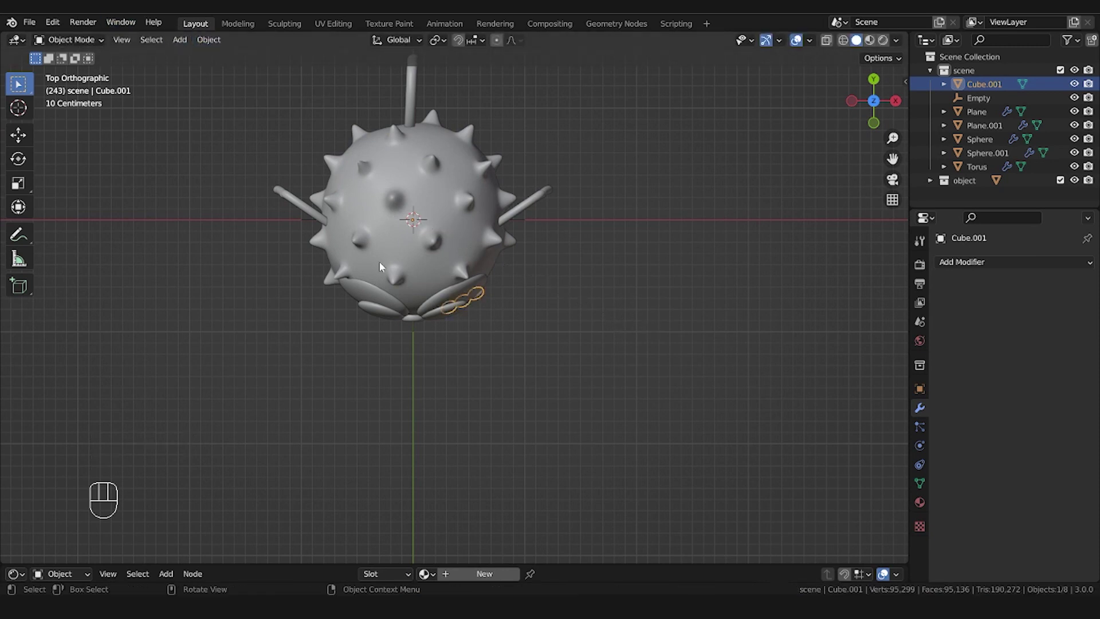
{"action": "key", "text": "r"}
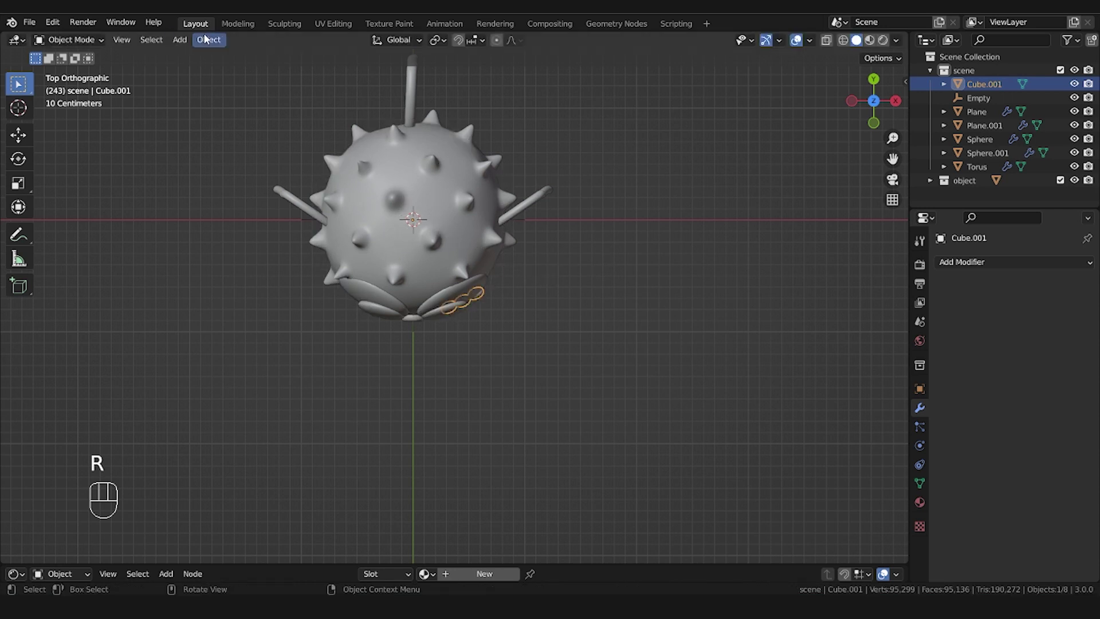
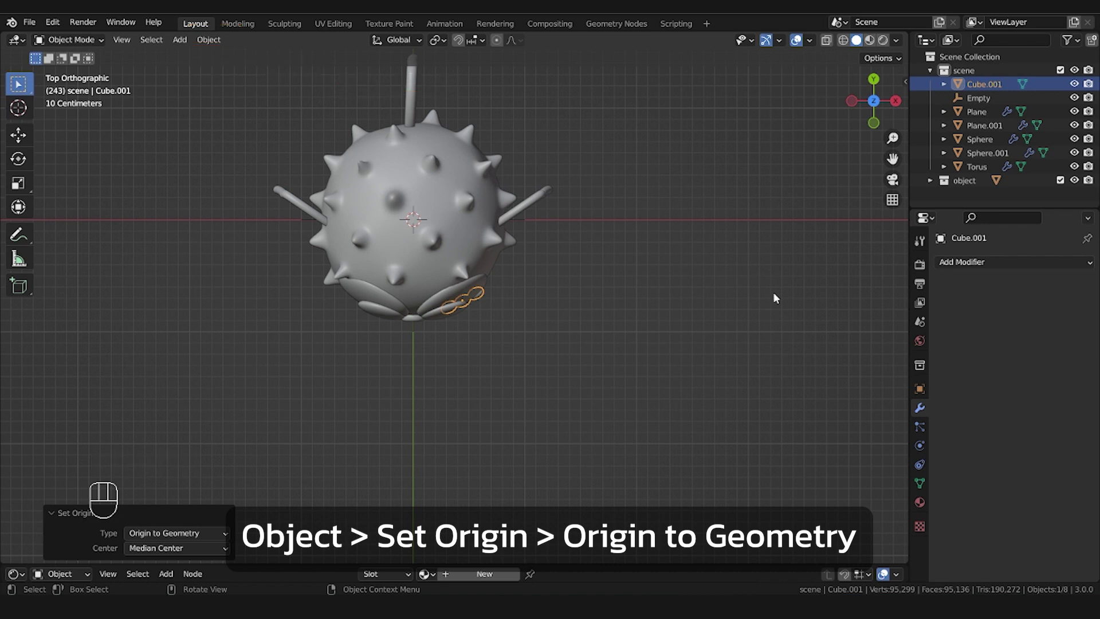
{"action": "key", "text": "r"}
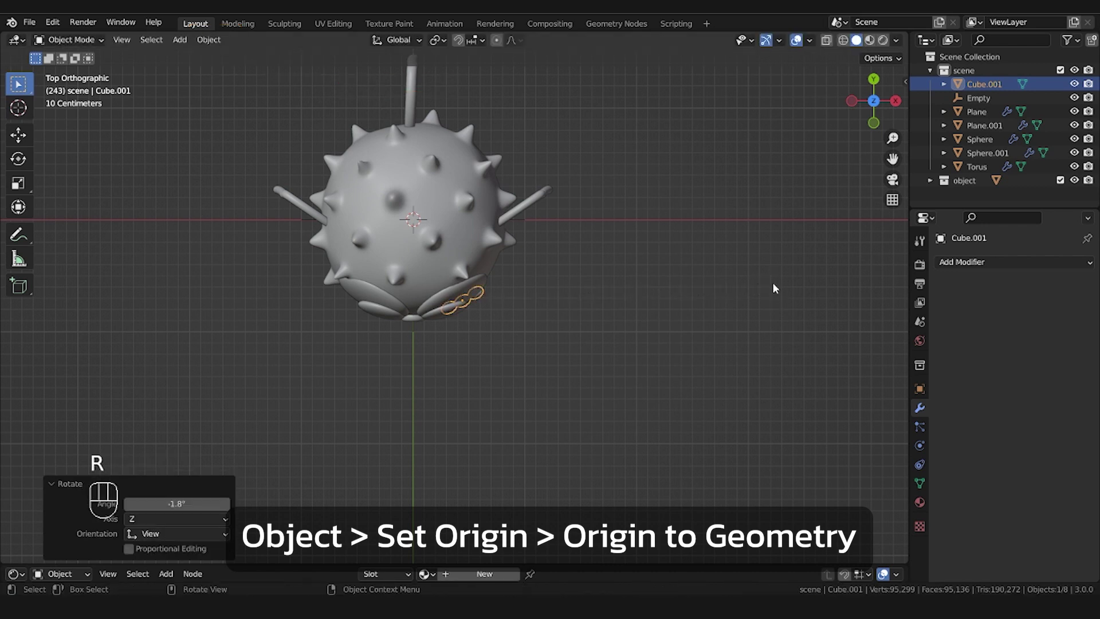
{"action": "key", "text": "g"}
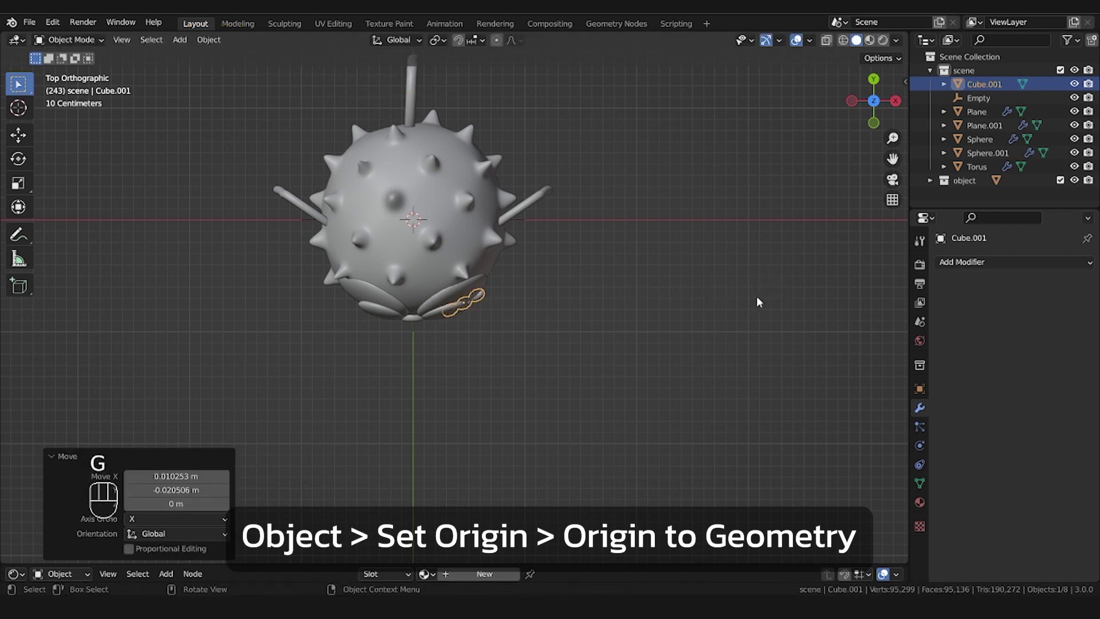
Nudge the hand piece closer against the pufferfish's front and return to top view
{"action": "left_click_drag", "start_coordinate": [620, 367], "coordinate": [433, 207]}
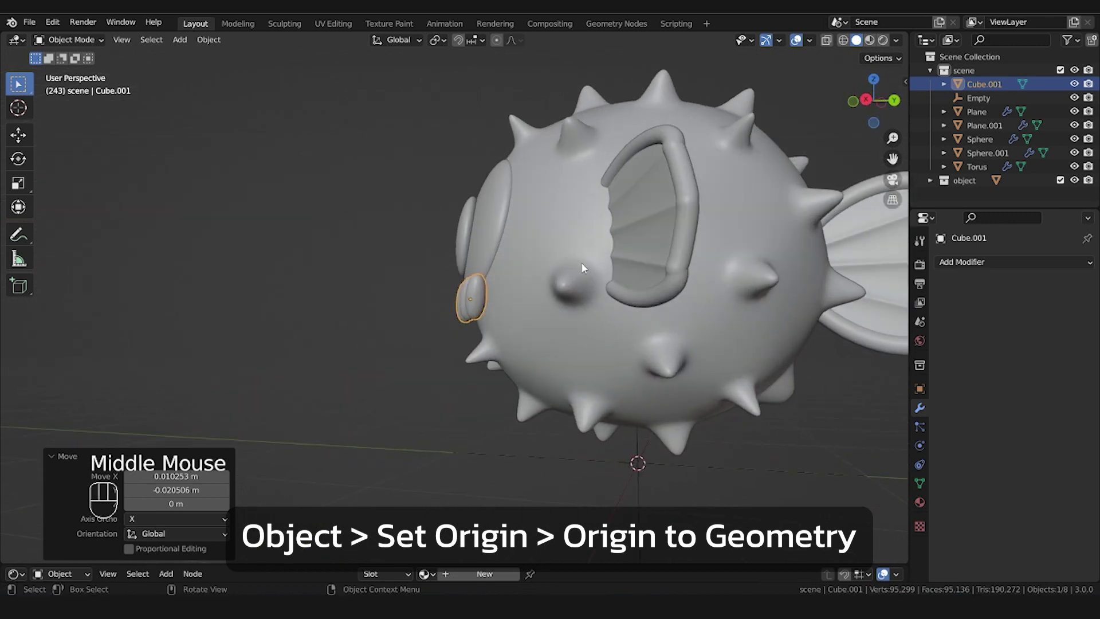
{"action": "left_click_drag", "start_coordinate": [640, 321], "coordinate": [626, 320]}
{"action": "key", "text": "r"}
{"action": "key", "text": "g"}
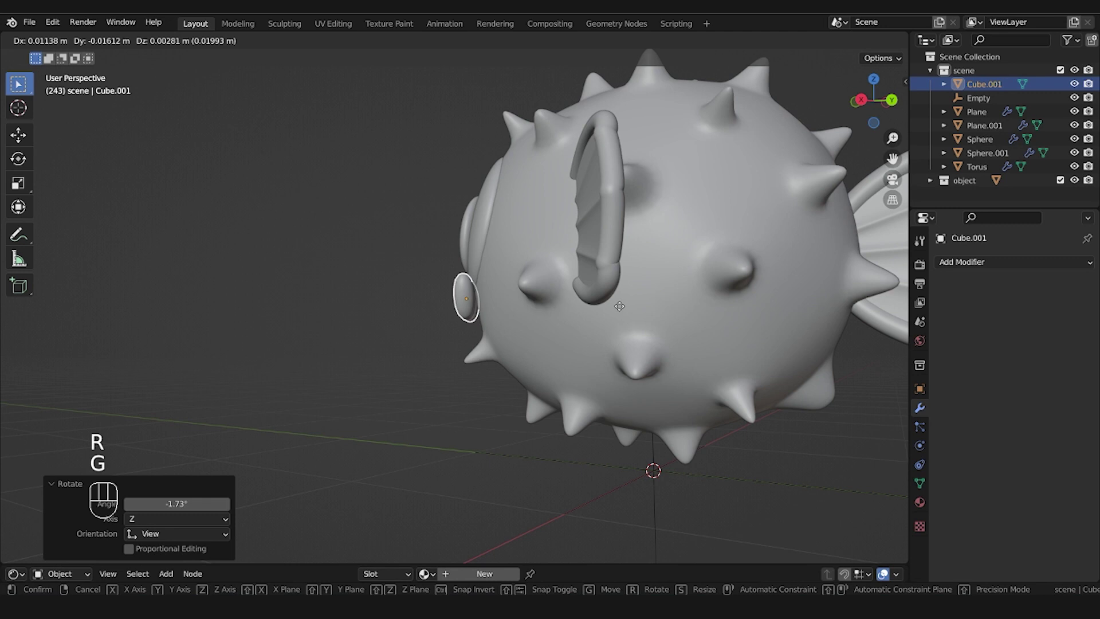
{"action": "left_click_drag", "start_coordinate": [470, 359], "coordinate": [502, 327]}
{"action": "key", "text": "ctrl+z"}
{"action": "key", "text": "Tab"}
{"action": "left_click", "coordinate": [502, 326]}
{"action": "left_click", "coordinate": [462, 316]}
{"action": "key", "text": "KP_7"}
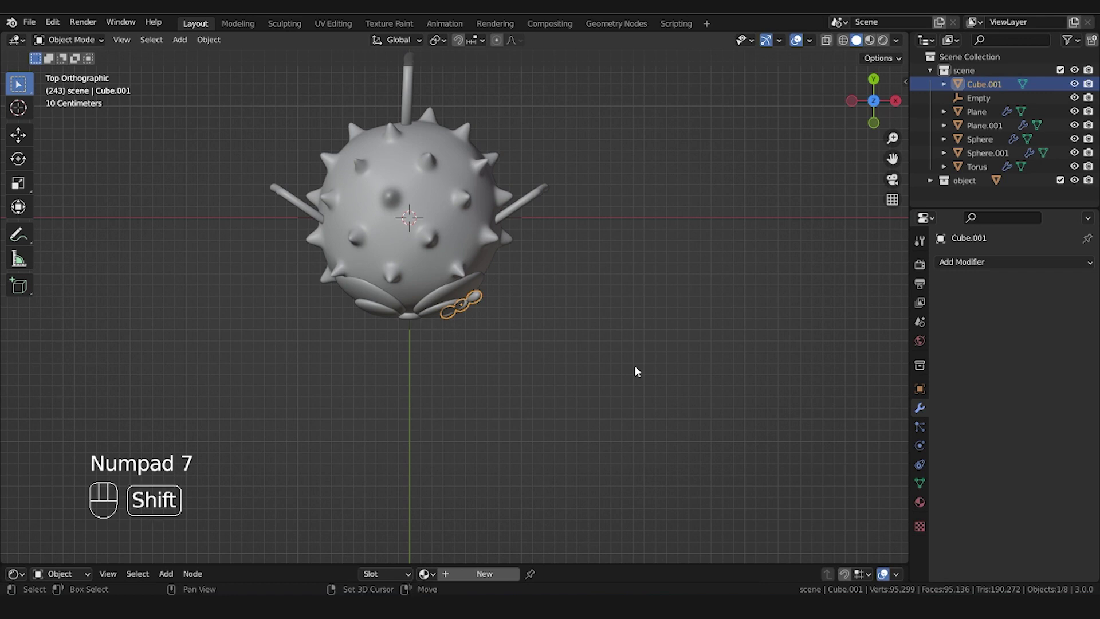
Duplicate the hand across the fish's width as Cube.002, turned to follow the opposite cheek
{"action": "key", "text": "shift+d"}
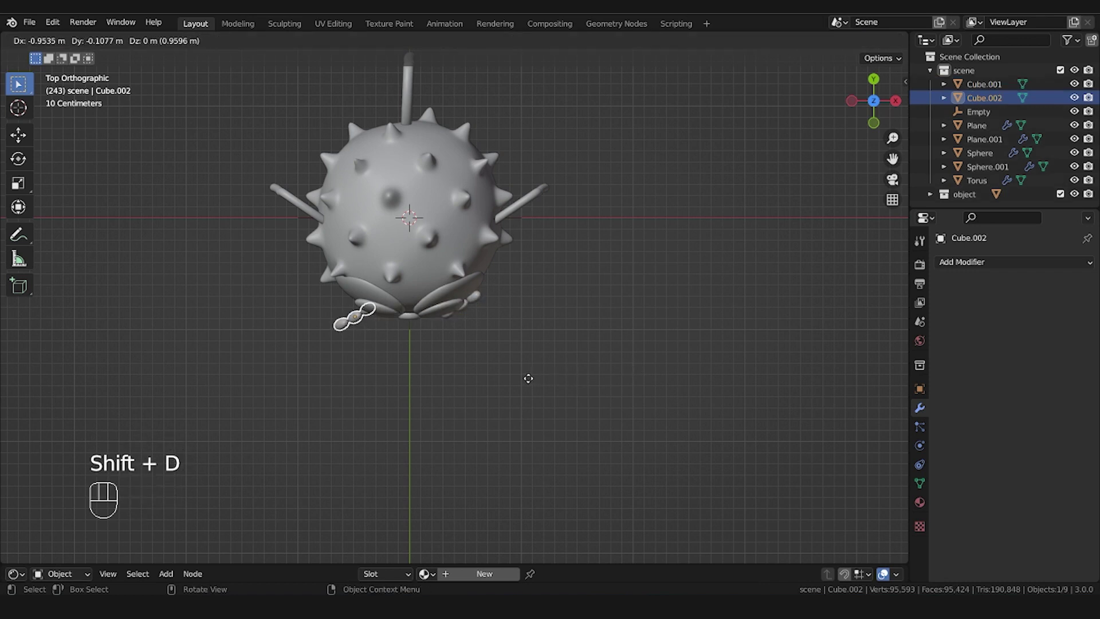
{"action": "key", "text": "r"}
{"action": "key", "text": "g"}
{"action": "key", "text": "r"}
{"action": "key", "text": "KP_1"}
{"action": "key", "text": "r"}
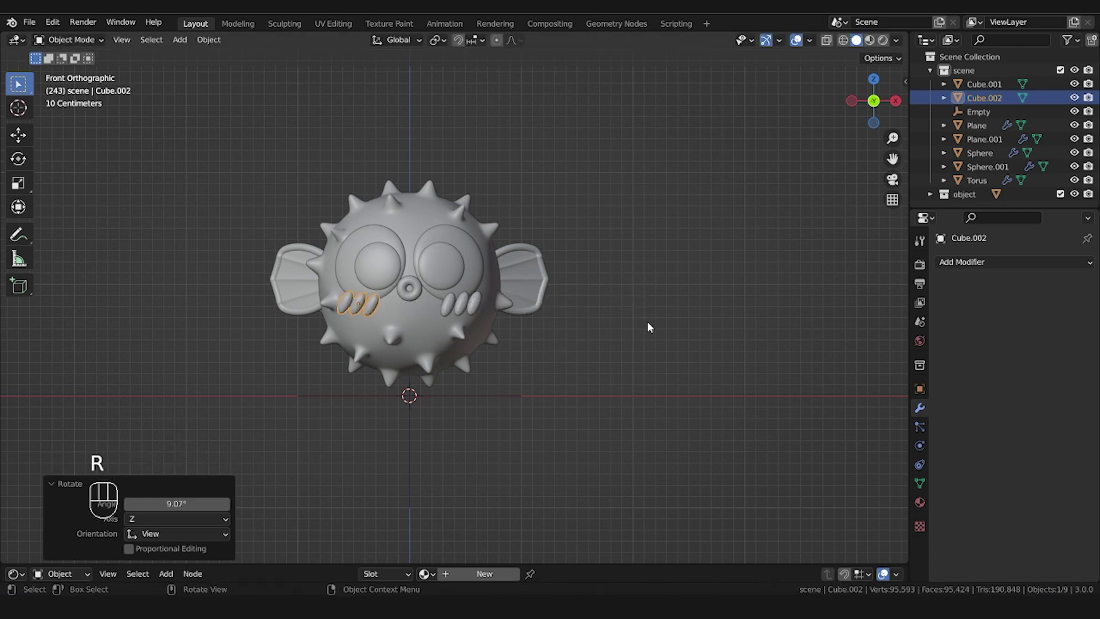
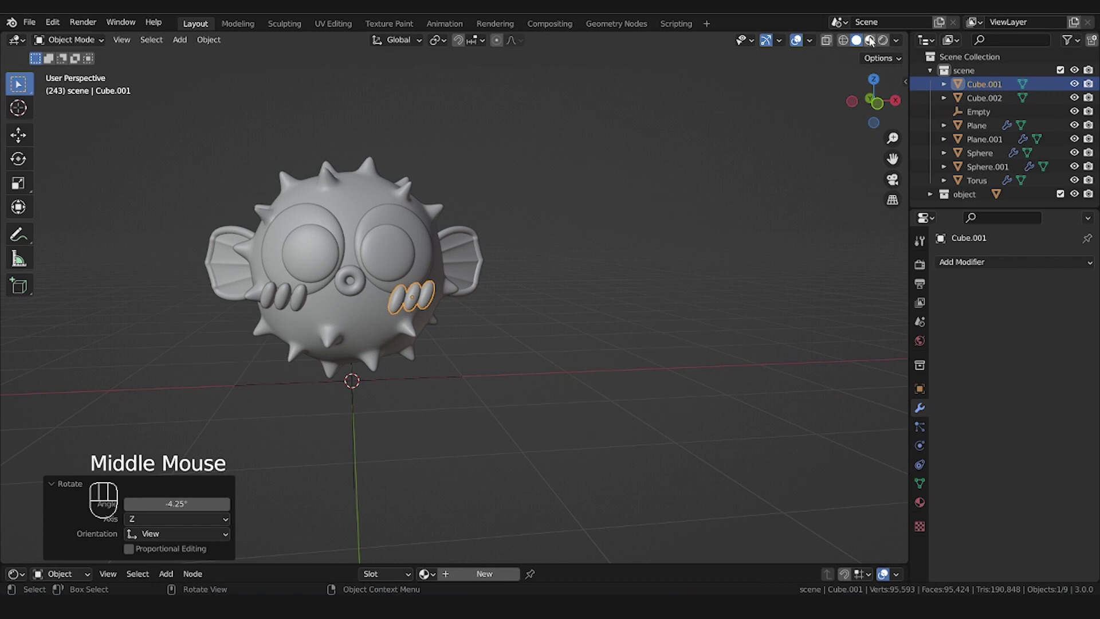
In Material Preview, assign the pink material to the hands and join them into one object, Cube.001
{"action": "left_click", "coordinate": [873, 41]}
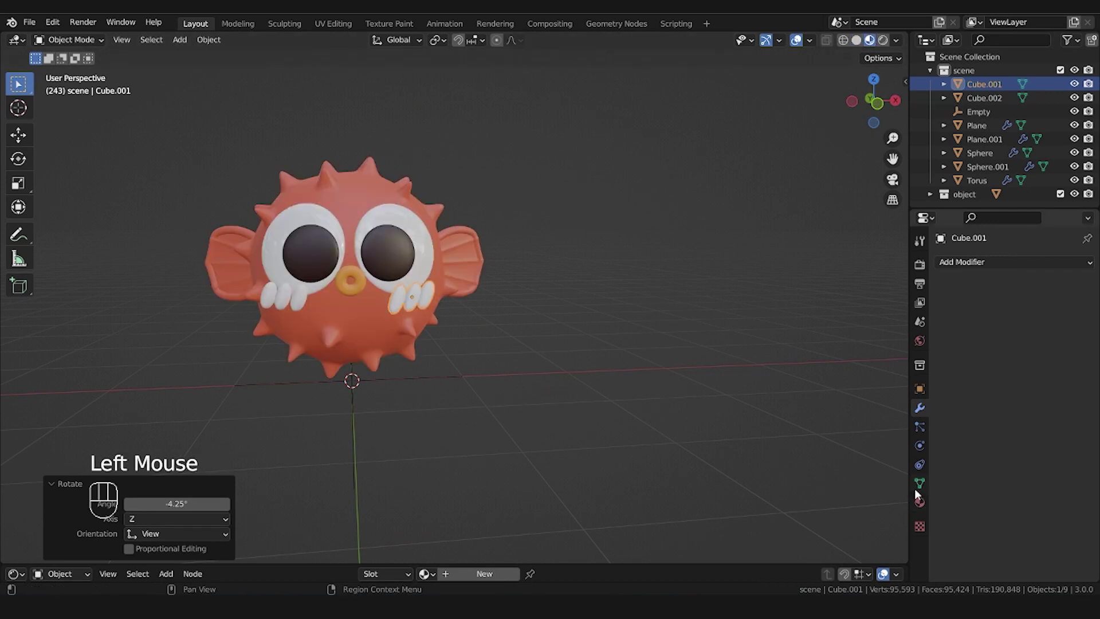
{"action": "left_click", "coordinate": [927, 504]}
{"action": "left_click_drag", "start_coordinate": [955, 326], "coordinate": [1008, 337]}
{"action": "left_click", "coordinate": [1051, 323]}
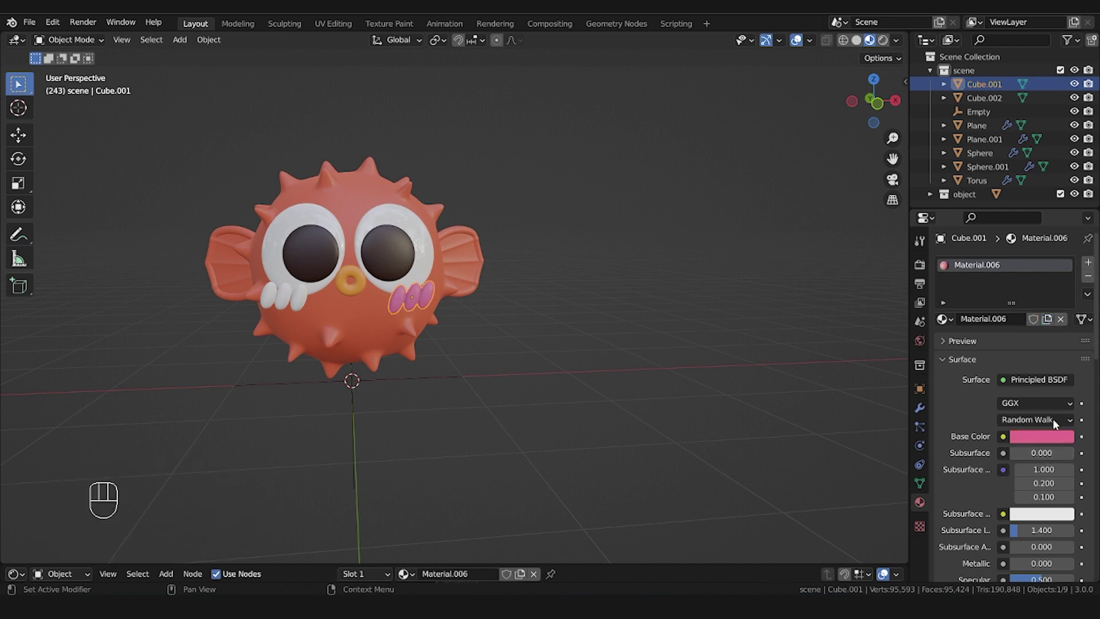
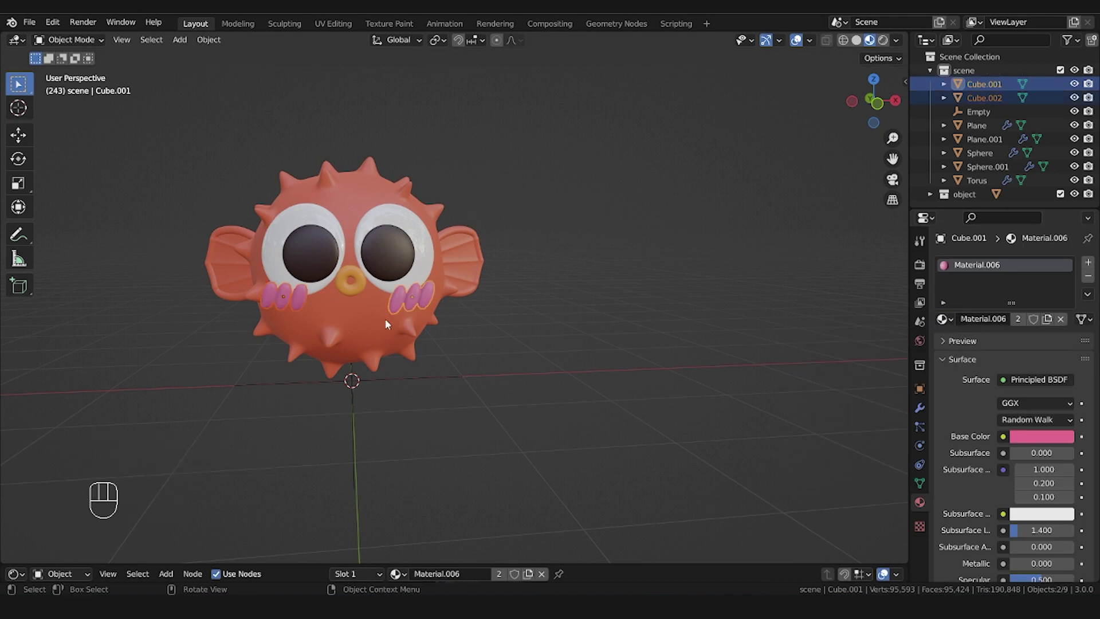
{"action": "key", "text": "ctrl+j"}
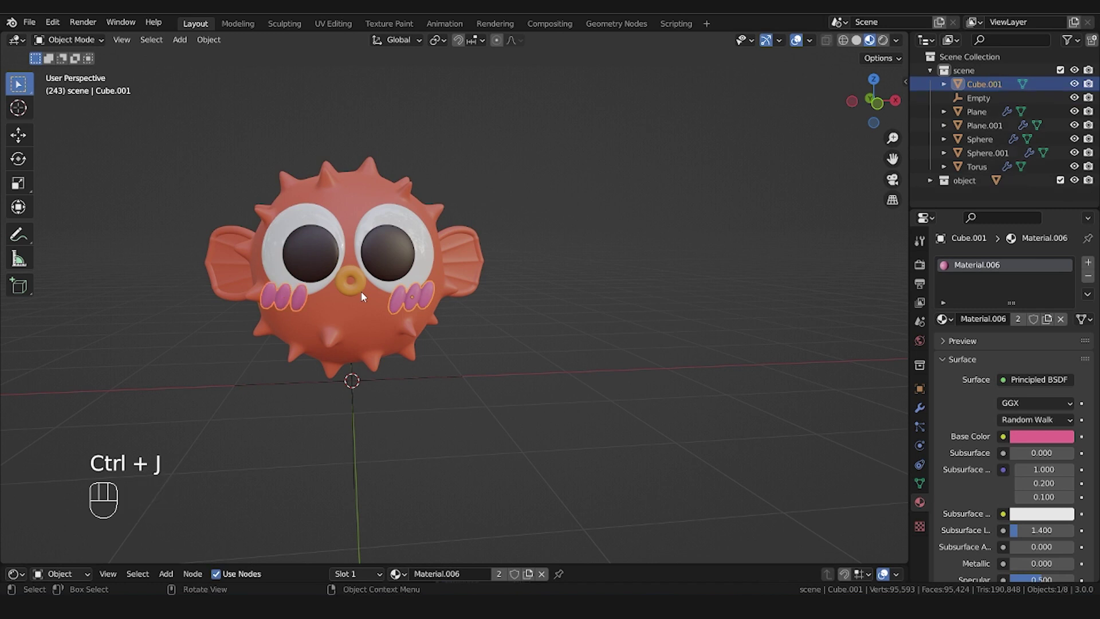
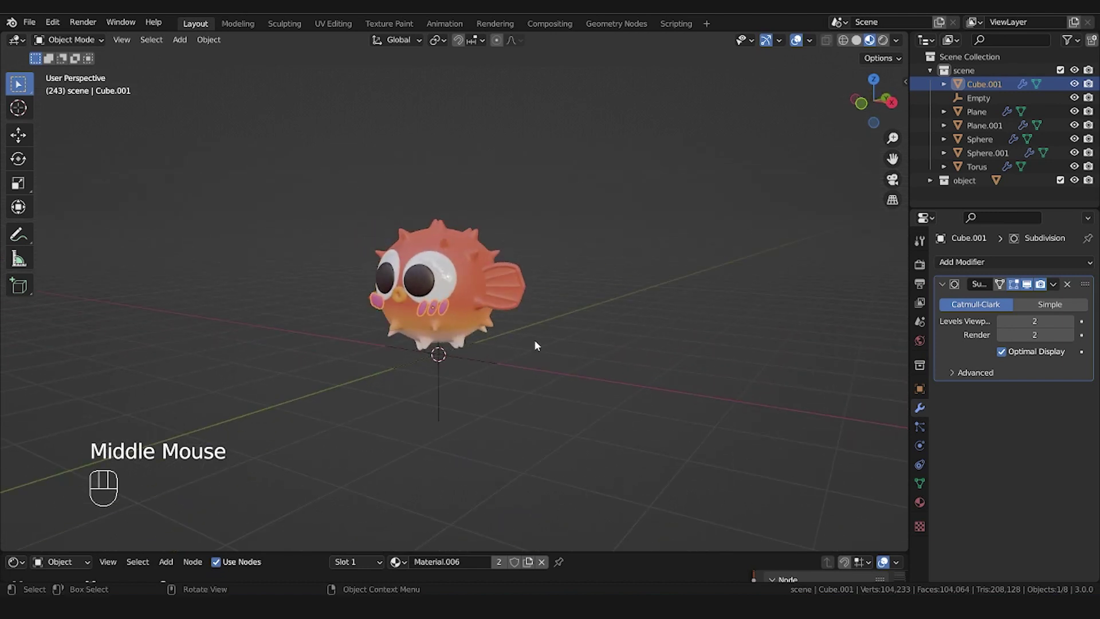
Add a plane beneath the fish and enter Edit Mode on its mesh
{"action": "key", "text": "shift+a"}
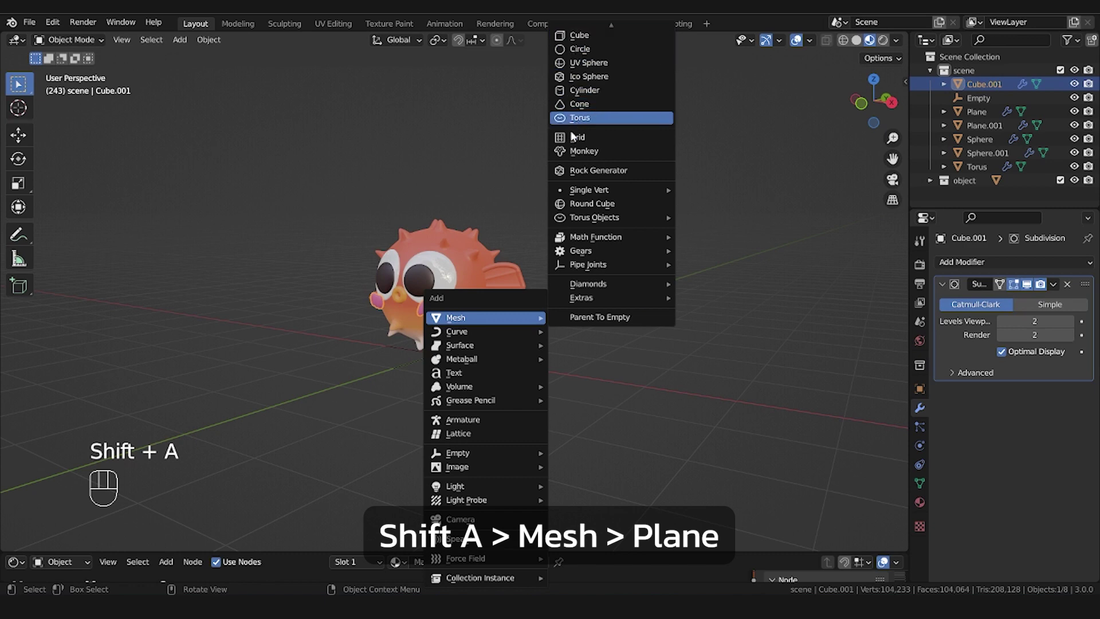
{"action": "key", "text": "s"}
{"action": "middle_click", "coordinate": [715, 442]}
{"action": "scroll", "scroll_direction": "down", "scroll_amount": 3}
{"action": "key", "text": "Tab"}
{"action": "scroll", "scroll_direction": "down", "scroll_amount": 3}
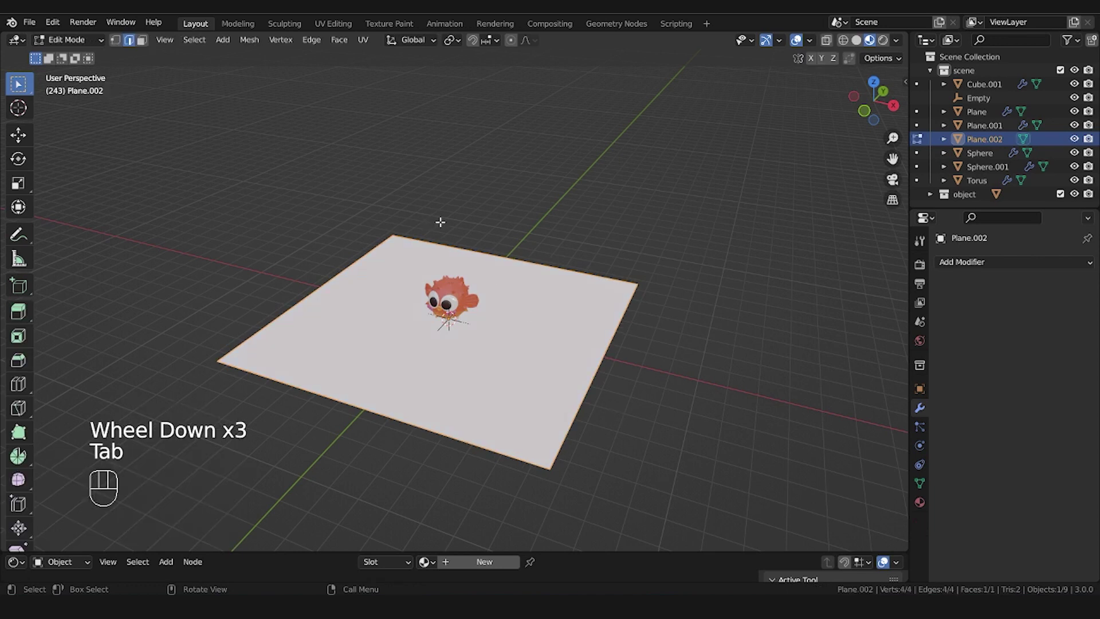
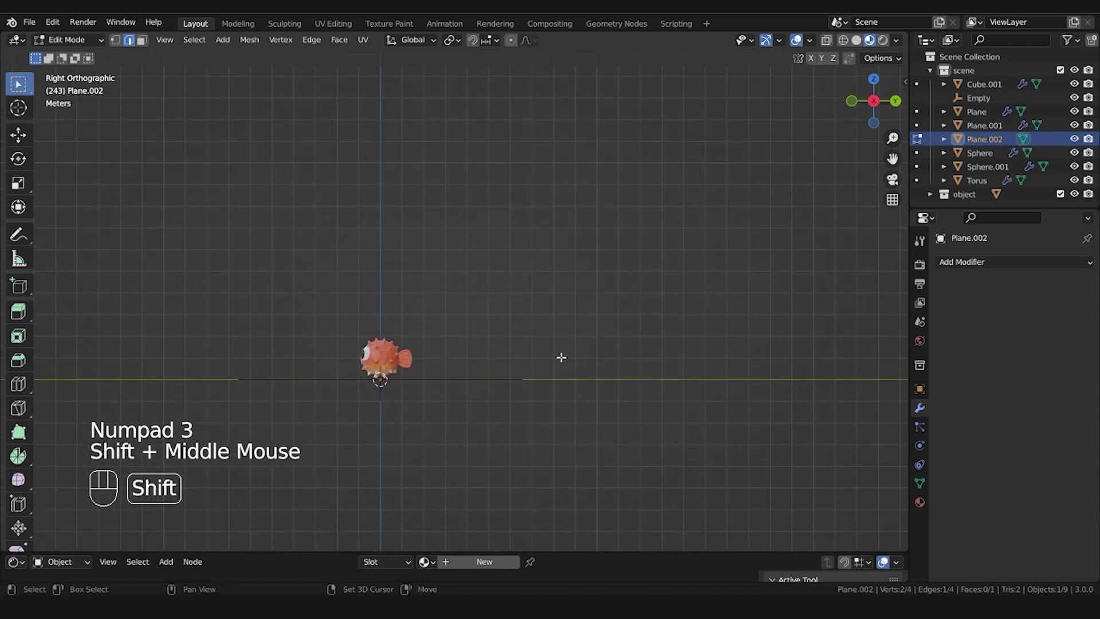
Extrude the back edge up into a wall, bevel the floor-wall corner and add a loop cut across it
{"action": "key", "text": "e"}
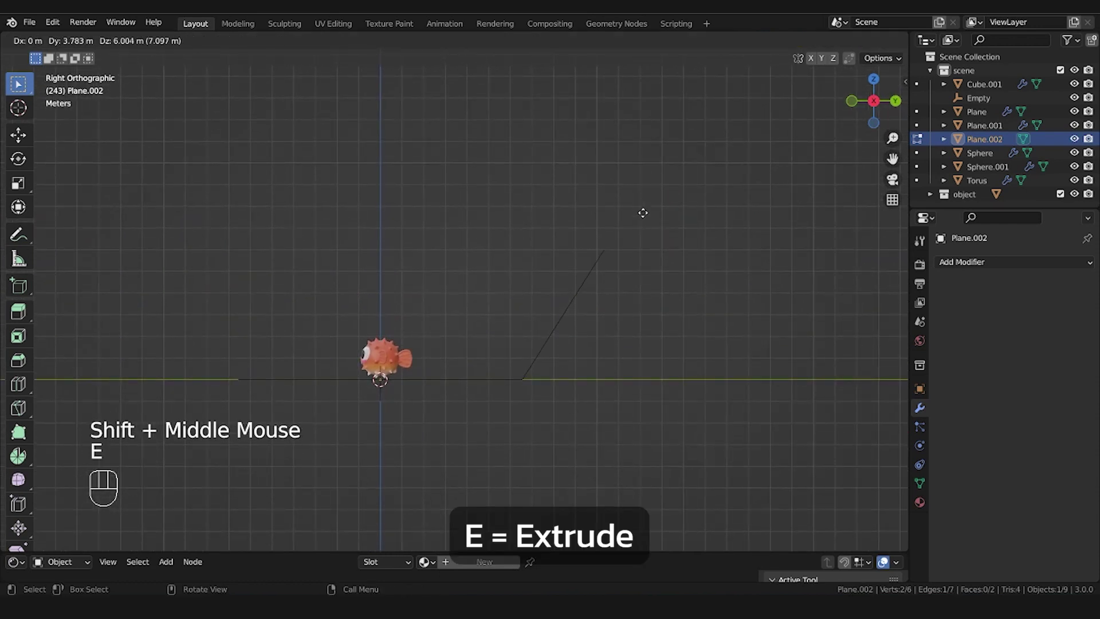
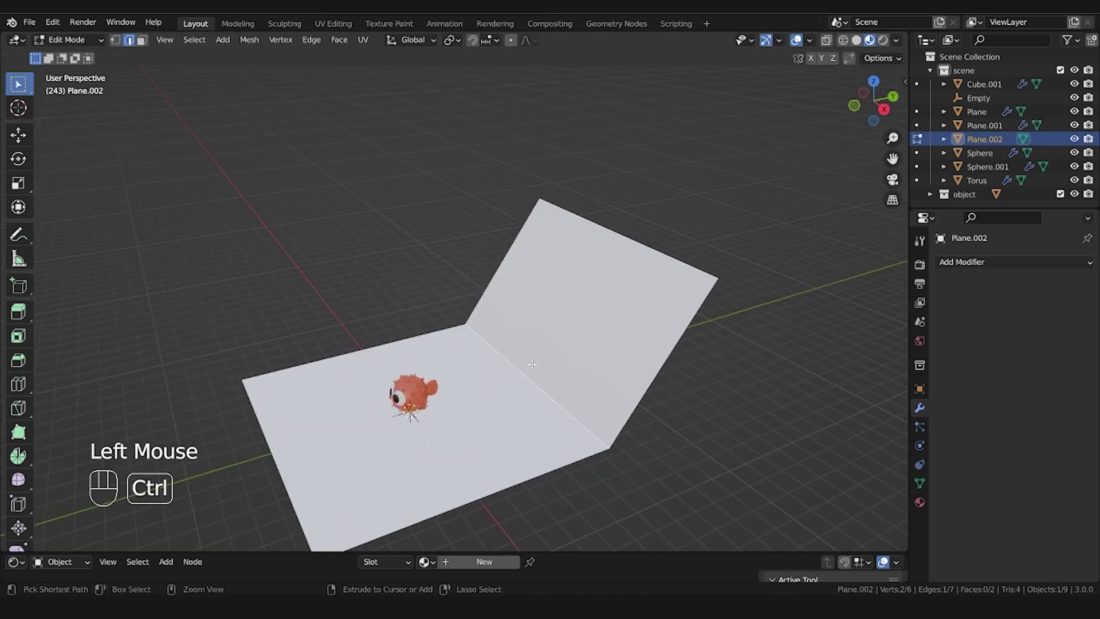
{"action": "key", "text": "ctrl+b"}
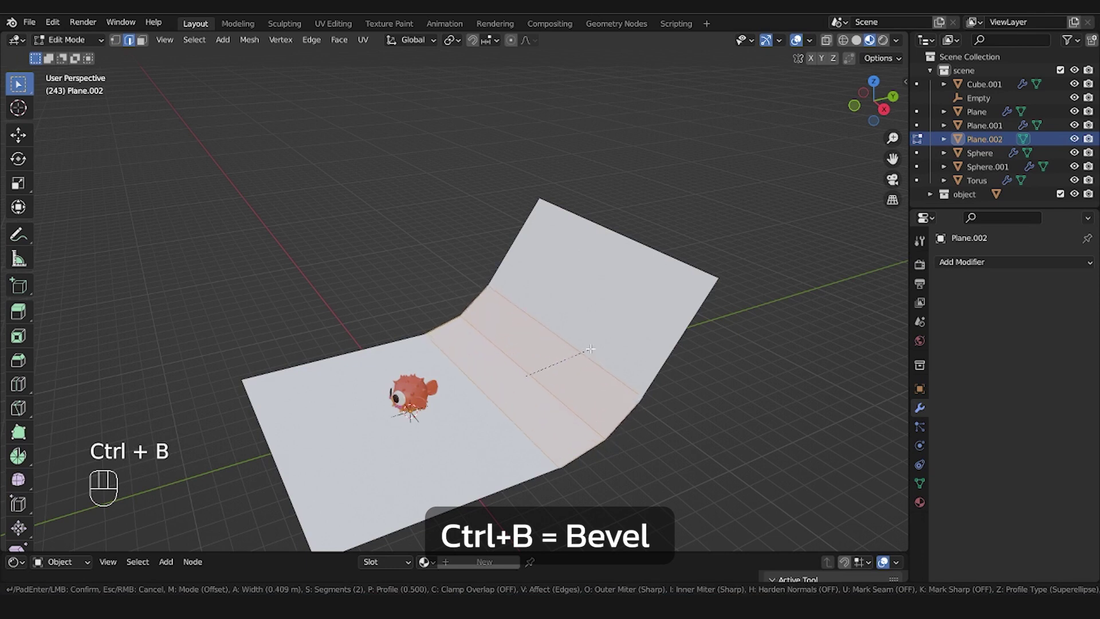
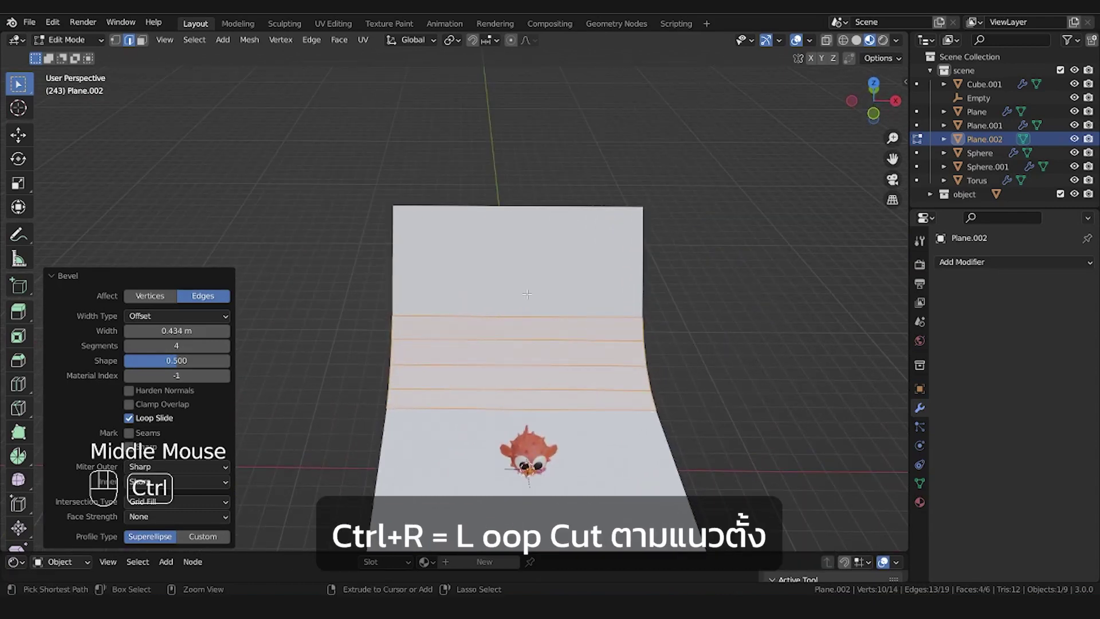
{"action": "key", "text": "ctrl+r"}
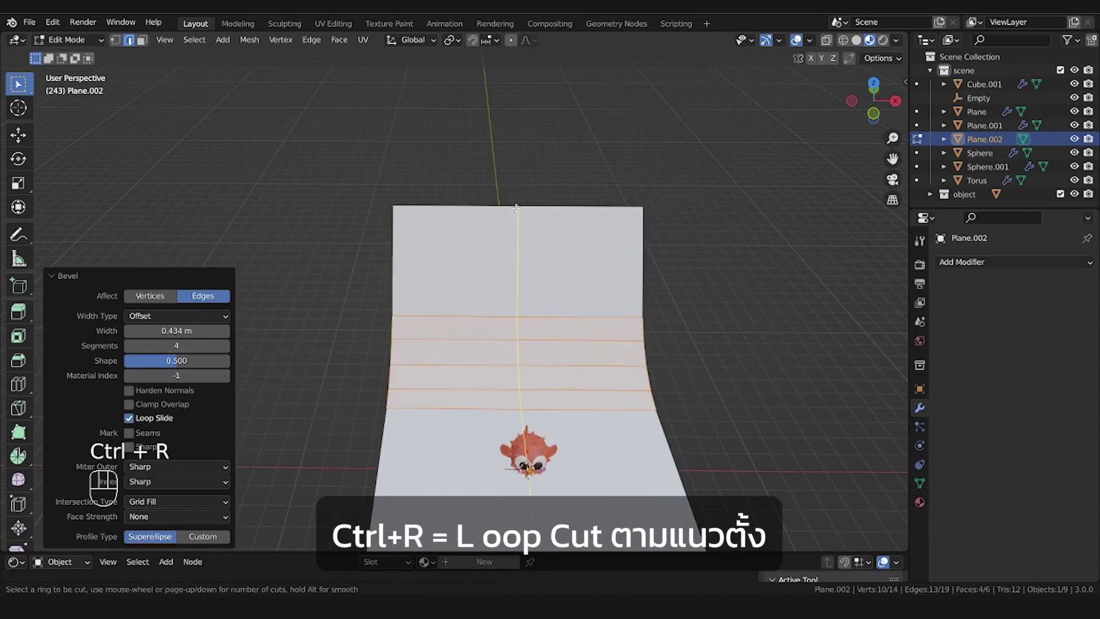
{"action": "key", "text": "ctrl+b"}
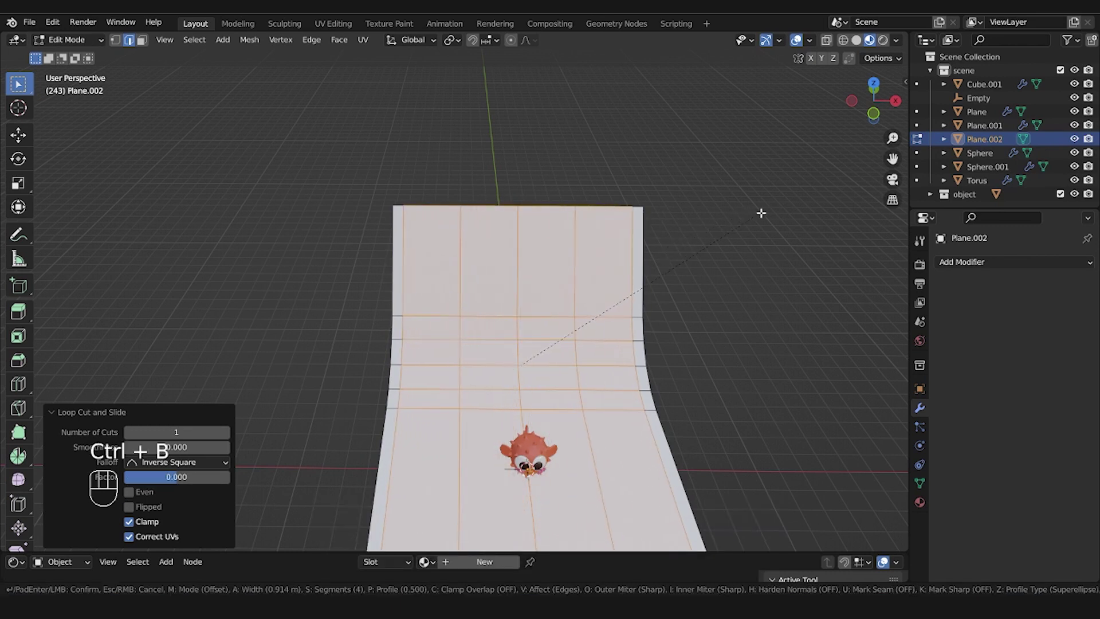
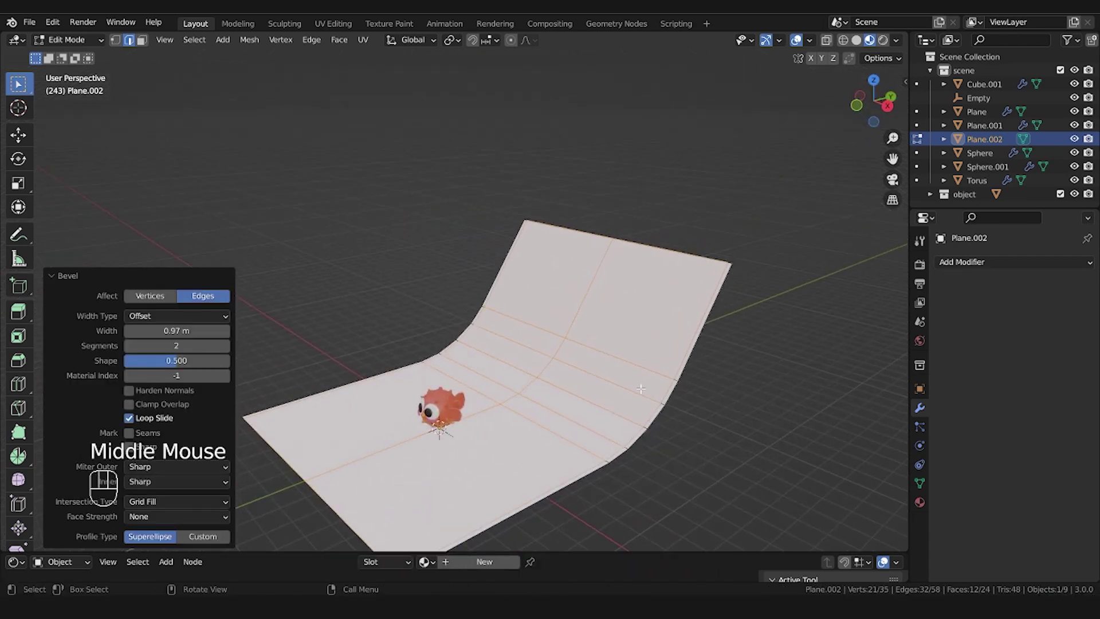
Smooth Plane.002 with a Subdivision Surface modifier and scale it up around the pufferfish
{"action": "key", "text": "ctrl+r"}
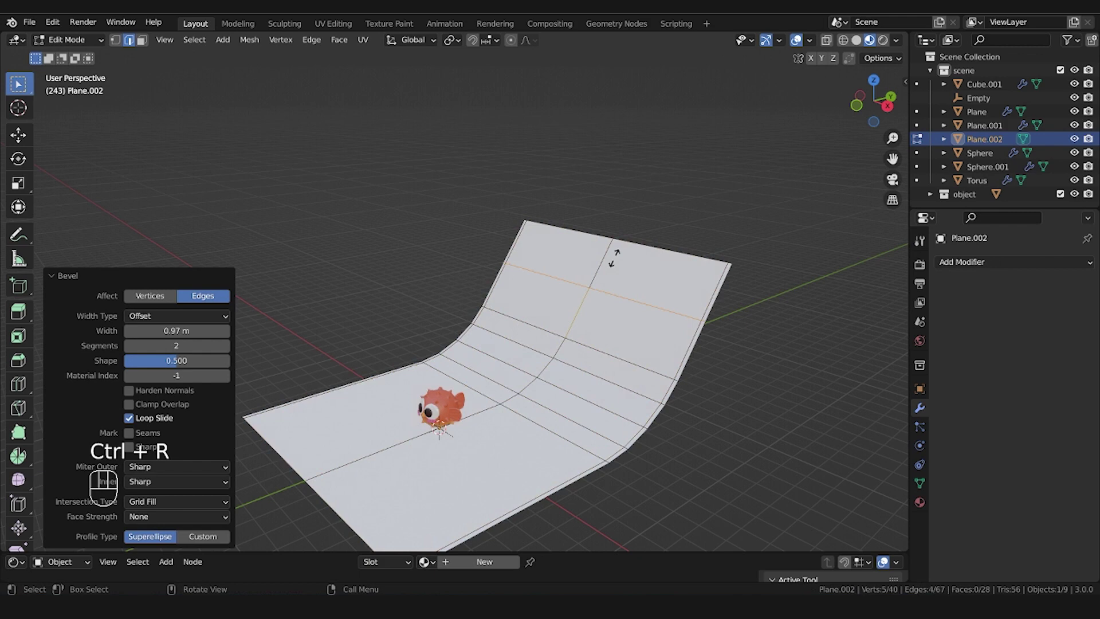
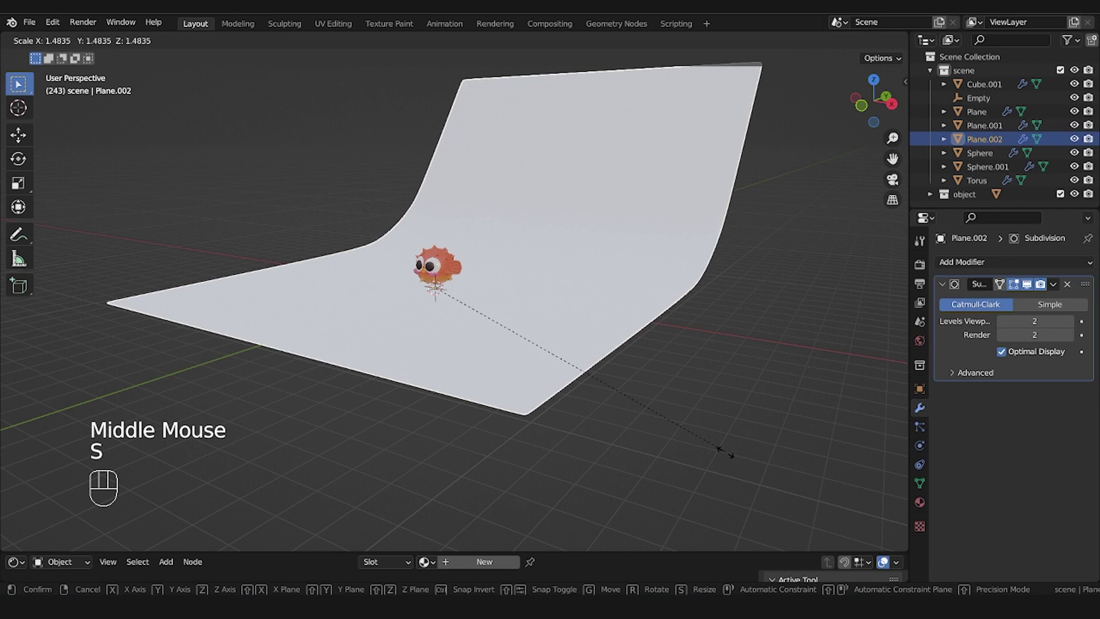
{"action": "key", "text": "KP_3"}
{"action": "key", "text": "KP_7"}
{"action": "middle_click", "coordinate": [558, 365]}
{"action": "key", "text": "g"}
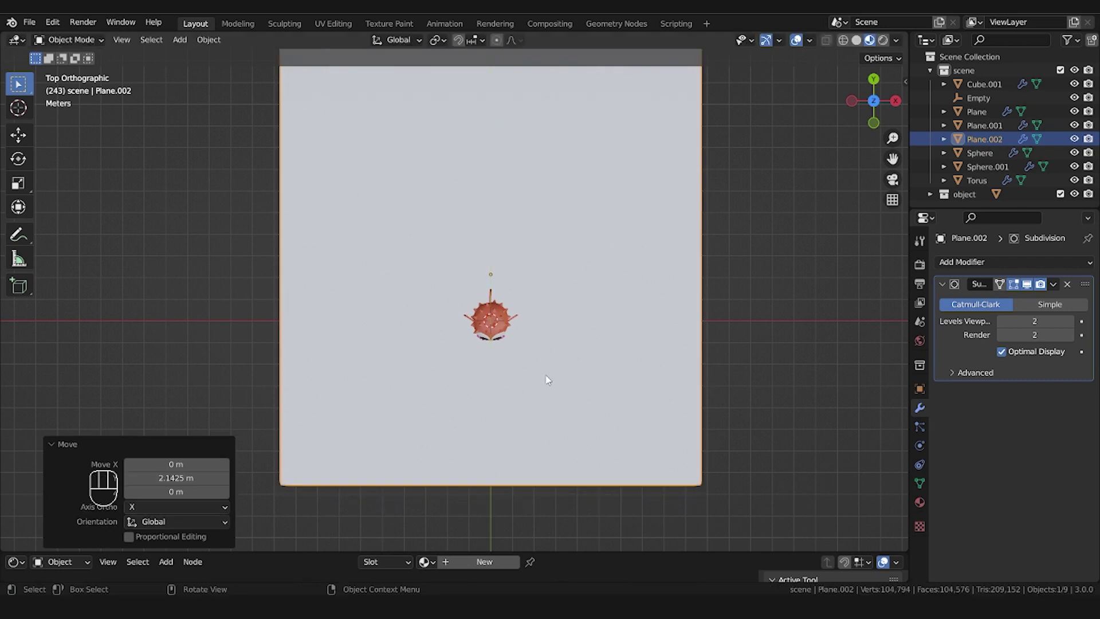
{"action": "left_click_drag", "start_coordinate": [629, 328], "coordinate": [613, 330]}
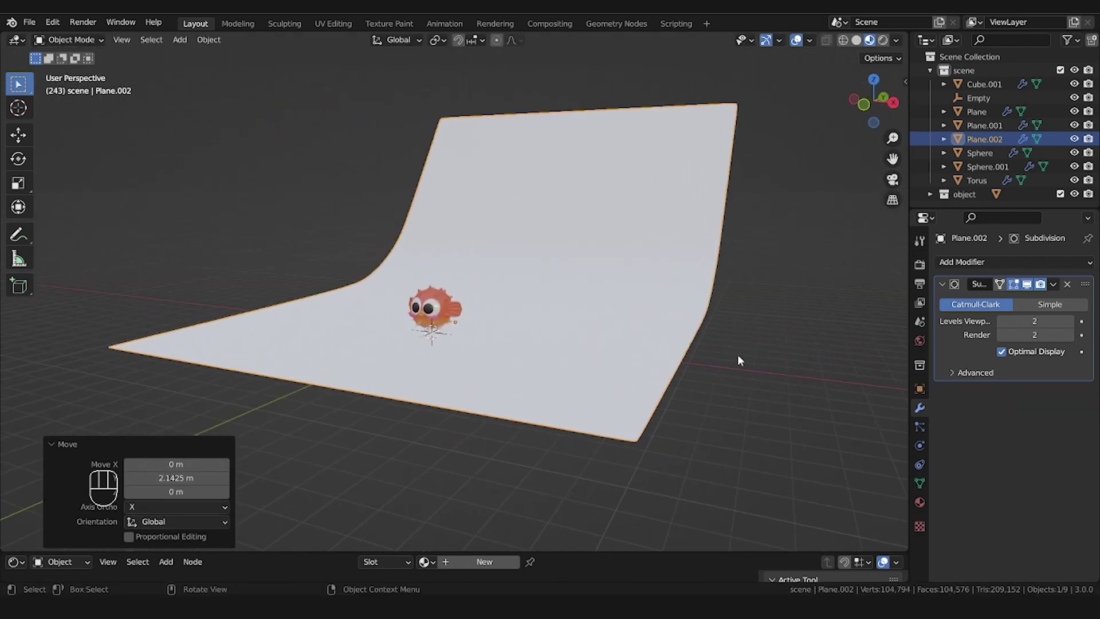
Create a new material for the backdrop with a light blue Base Color
{"action": "left_click", "coordinate": [917, 513]}
{"action": "left_click", "coordinate": [964, 324]}
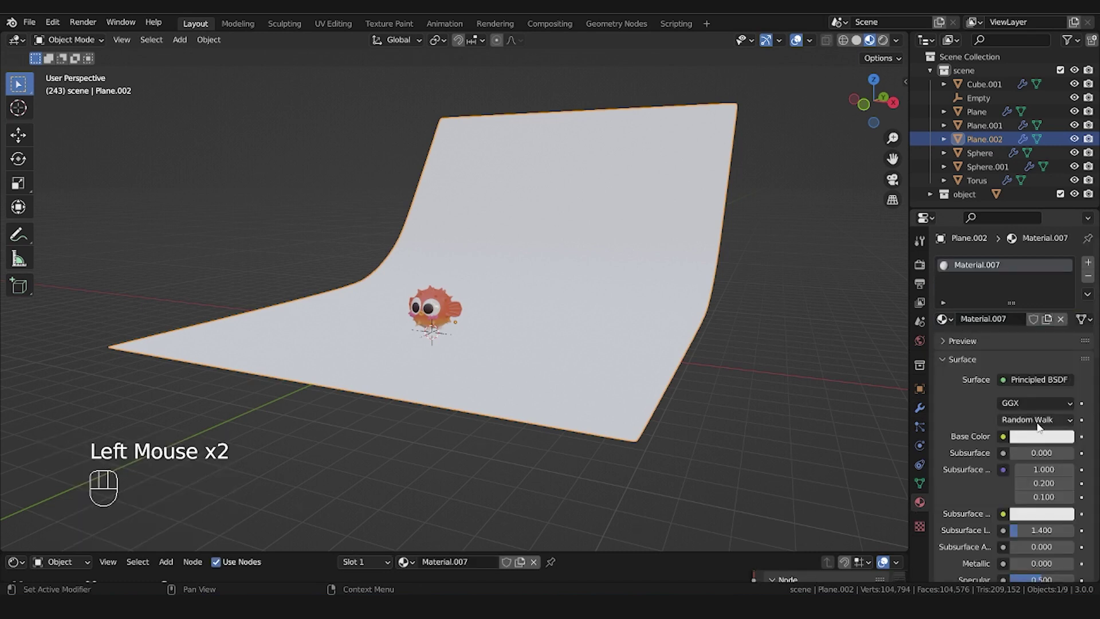
{"action": "left_click", "coordinate": [1039, 439]}
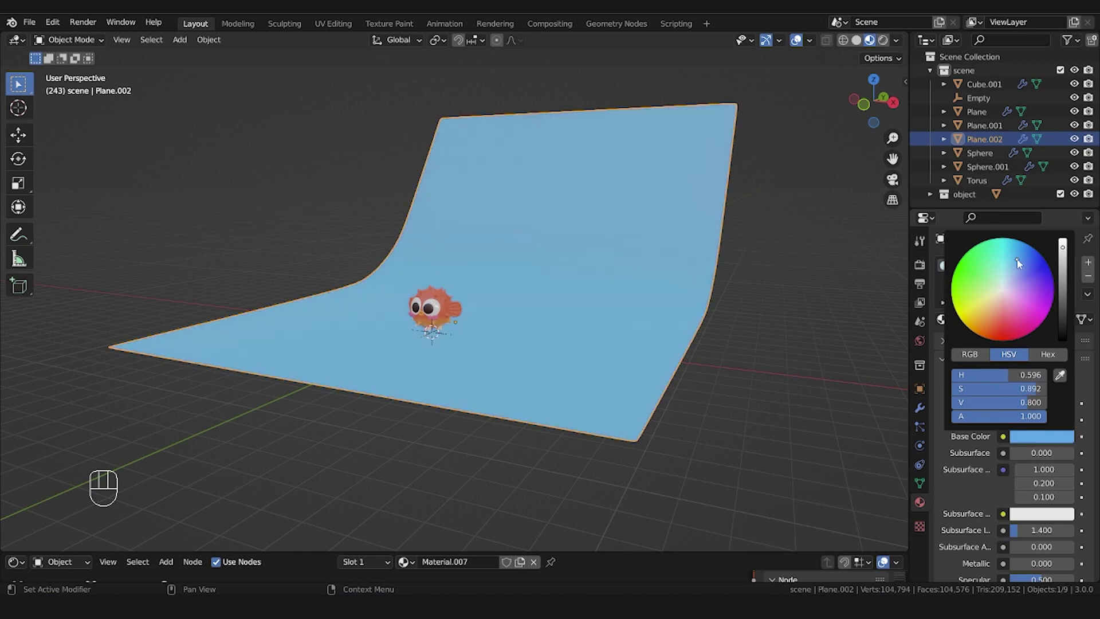
{"action": "middle_click", "coordinate": [520, 390]}
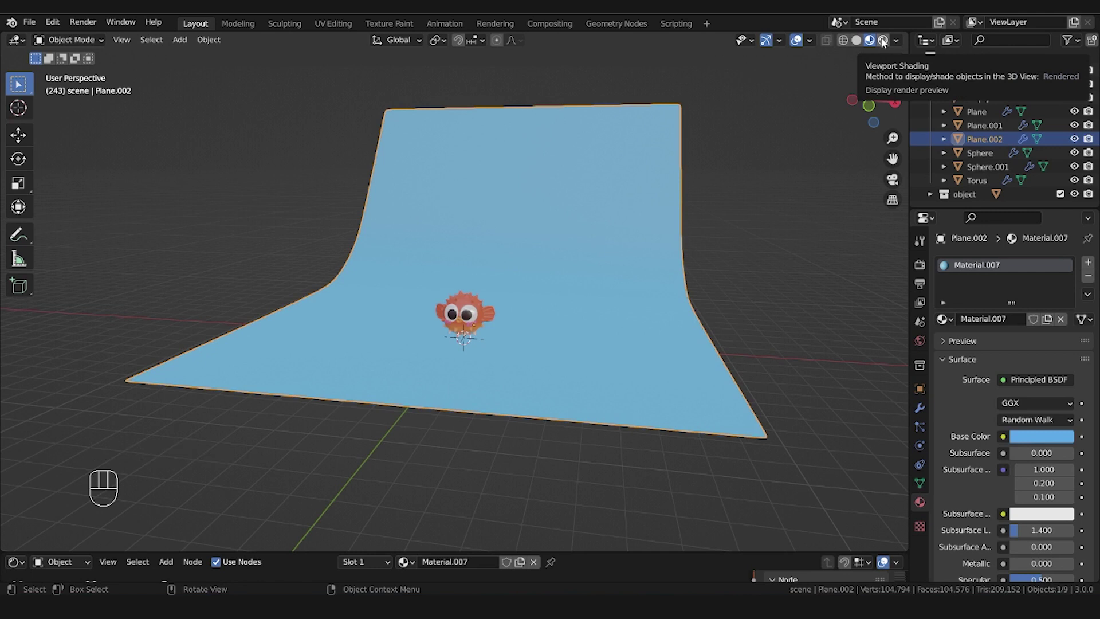
Switch the viewport to Rendered shading and split it into rendered and solid views
{"action": "left_click", "coordinate": [885, 42]}
{"action": "scroll", "scroll_direction": "up", "scroll_amount": 3}
{"action": "scroll", "scroll_direction": "up", "scroll_amount": 3}
{"action": "left_click", "coordinate": [882, 47]}
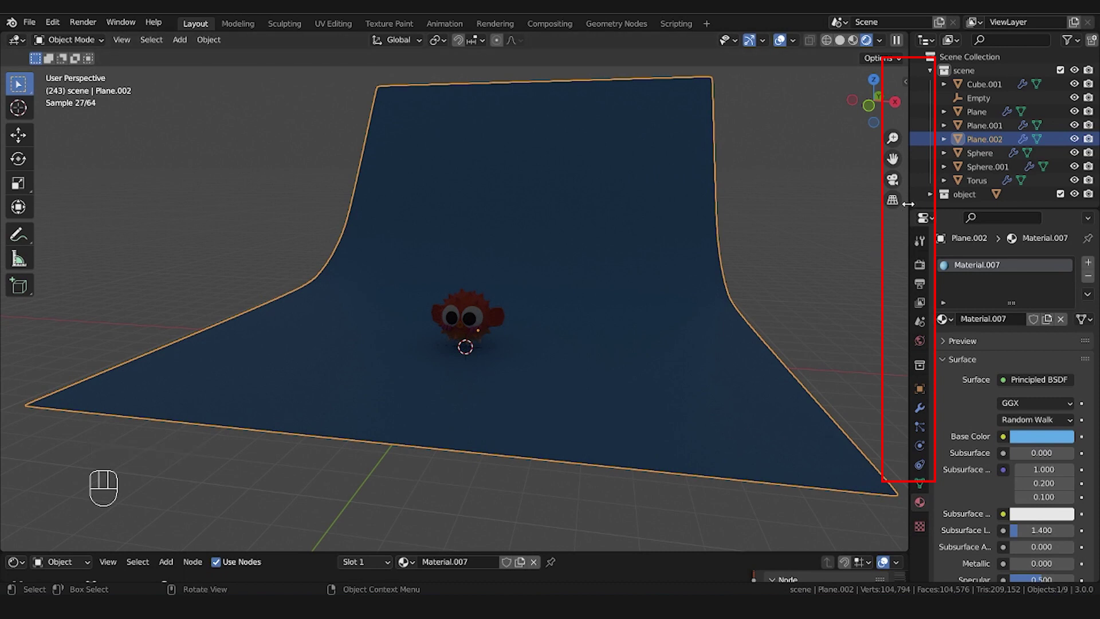
{"action": "left_click_drag", "start_coordinate": [910, 213], "coordinate": [760, 177]}
Bring up the shading pie menu in the right-hand viewport
{"action": "key", "text": "z"}
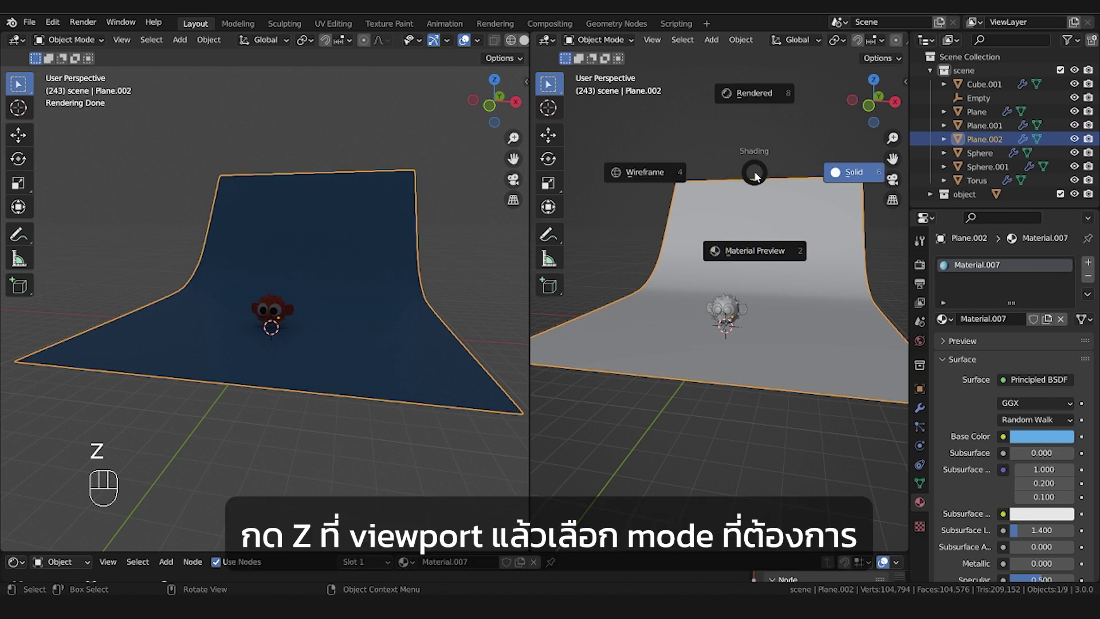
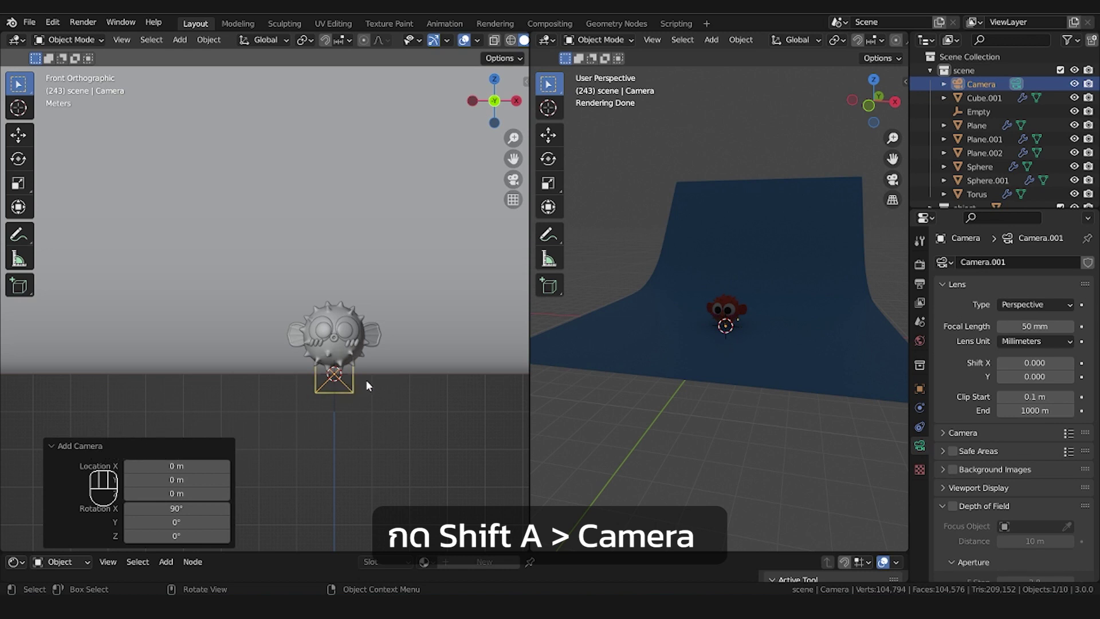
Raise the camera, bring it out in front of the fish and frame the shot through it
{"action": "key", "text": "g"}
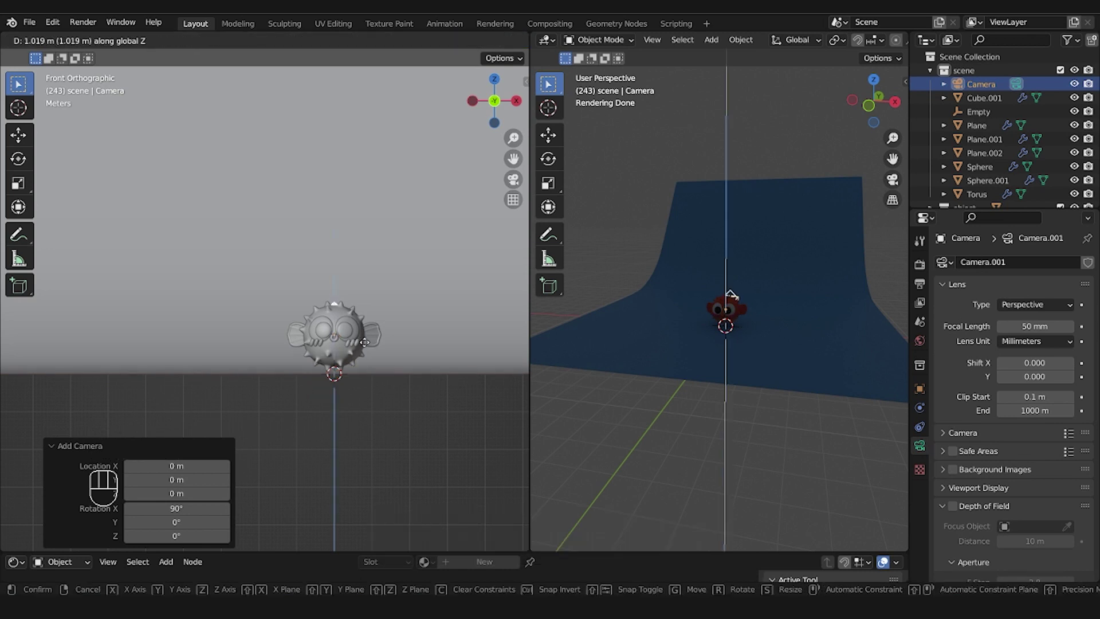
{"action": "key", "text": "KP_3"}
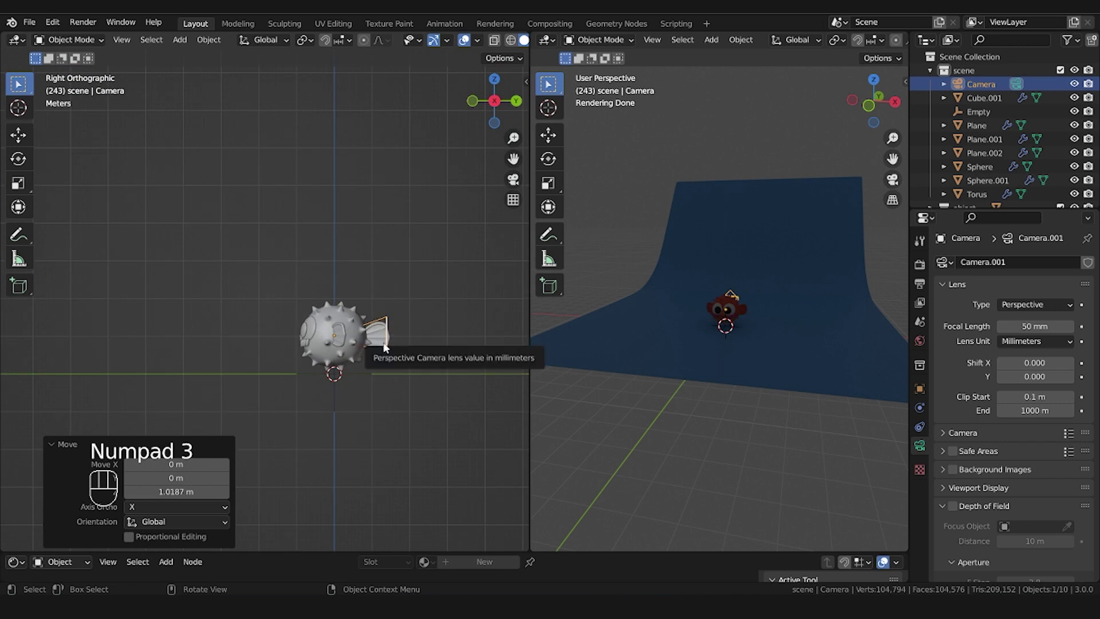
{"action": "key", "text": "g"}
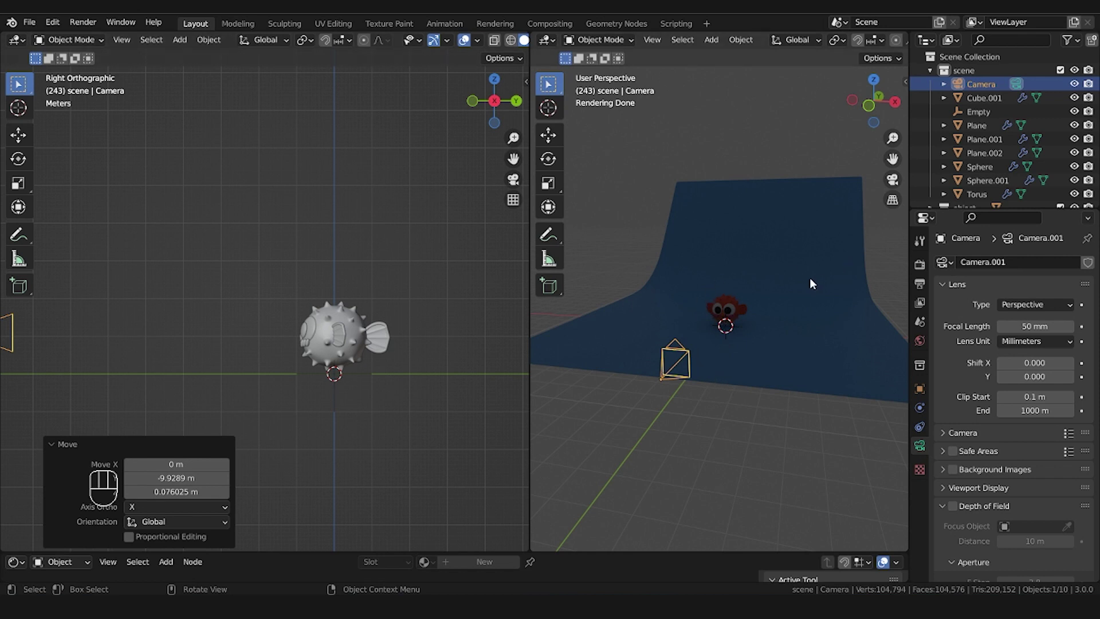
{"action": "key", "text": "KP_0"}
{"action": "scroll", "scroll_direction": "up", "scroll_amount": 3}
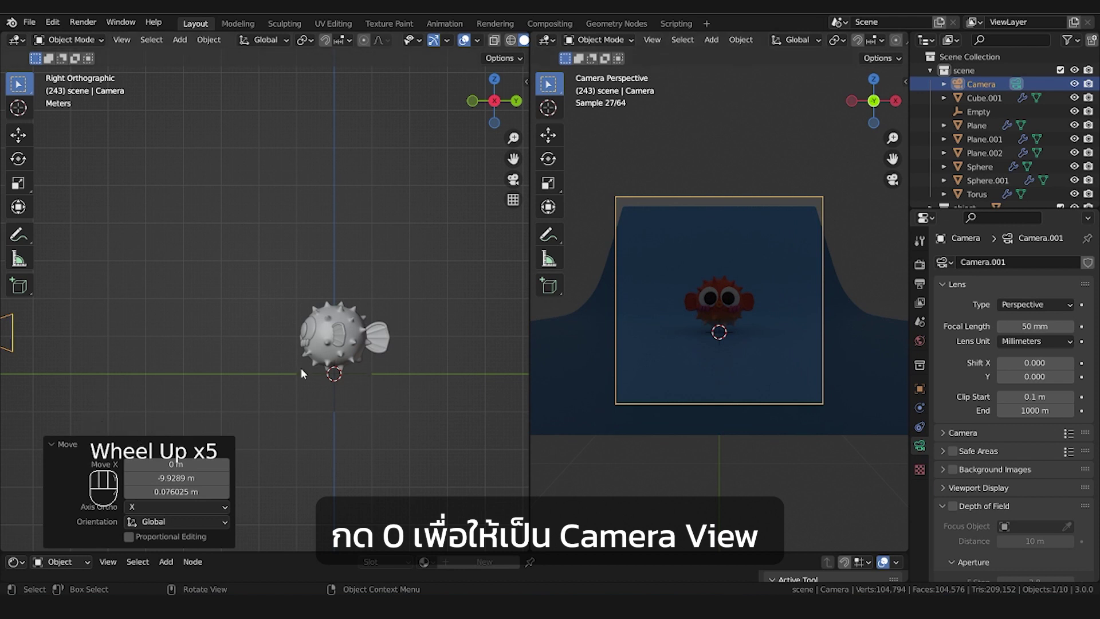
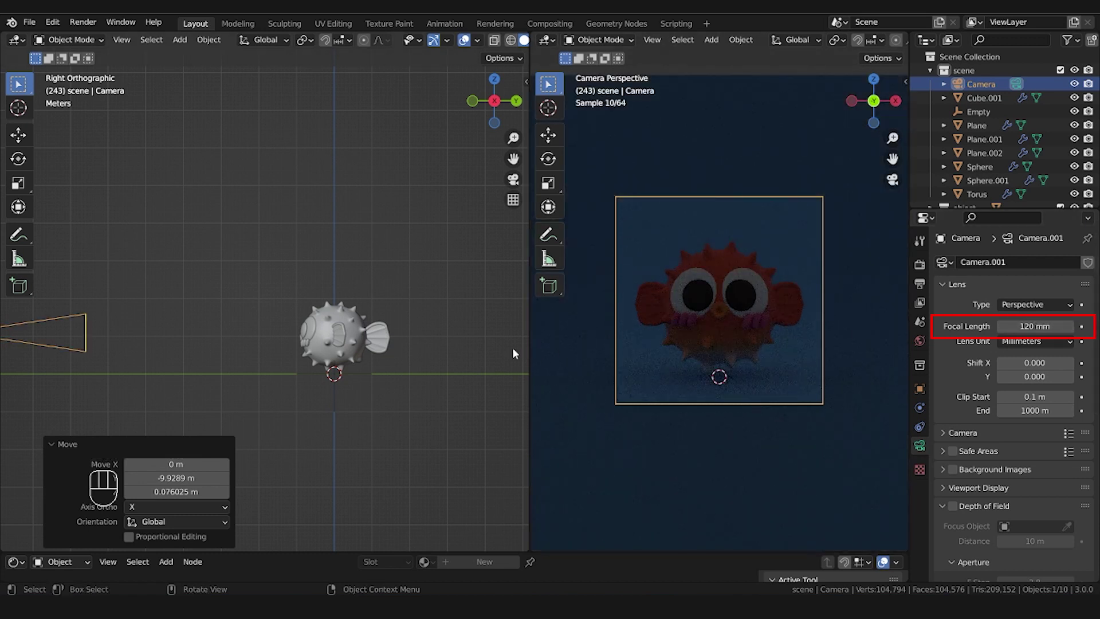
{"action": "left_click_drag", "start_coordinate": [138, 378], "coordinate": [317, 363]}
{"action": "key", "text": "g"}
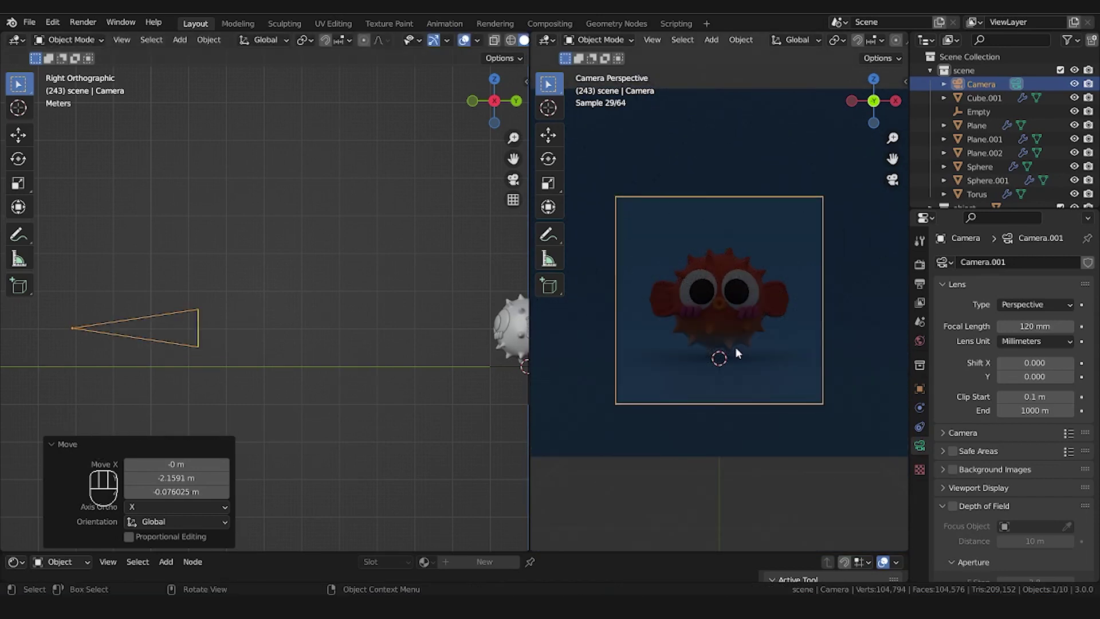
Select all the pufferfish parts, turn them around the vertical axis and raise the fish into frame
{"action": "left_click", "coordinate": [738, 317]}
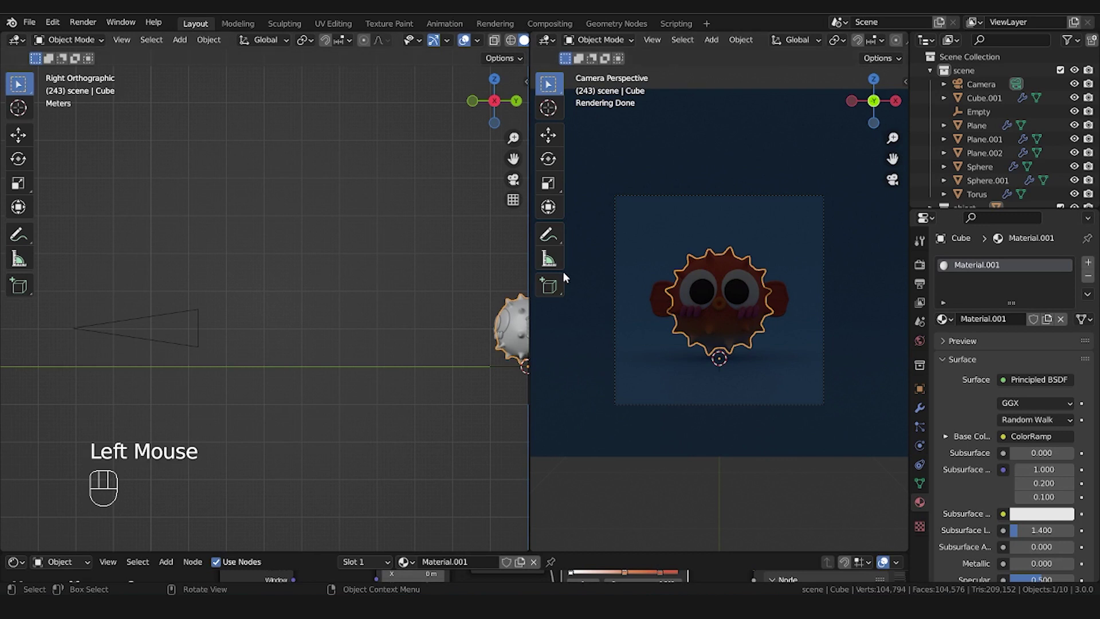
{"action": "left_click_drag", "start_coordinate": [430, 314], "coordinate": [304, 315]}
{"action": "left_click_drag", "start_coordinate": [310, 264], "coordinate": [482, 370]}
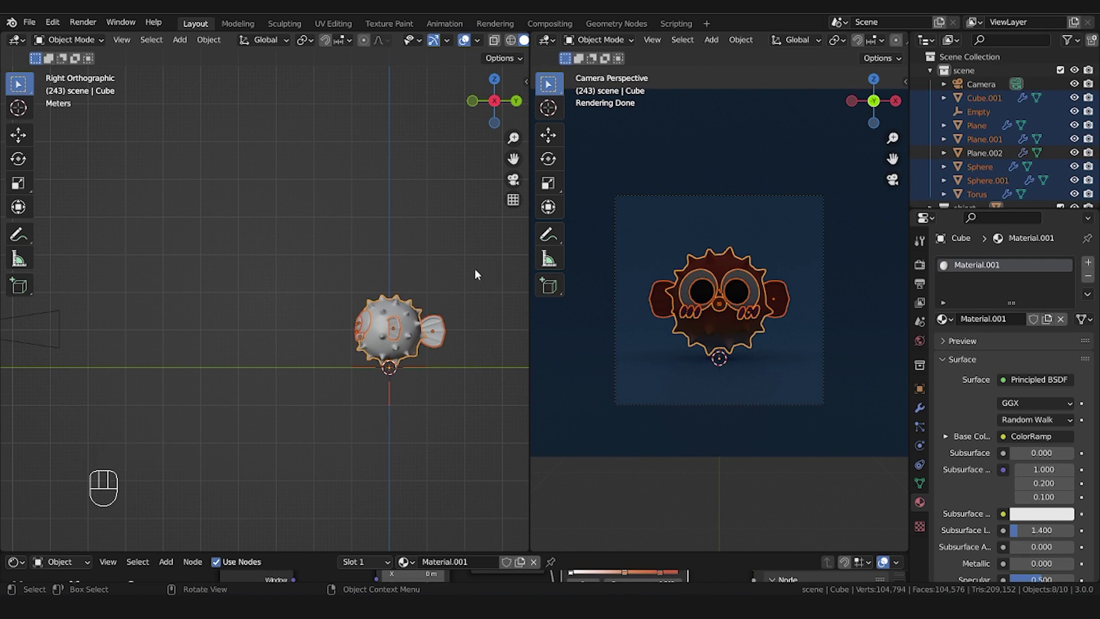
{"action": "left_click", "coordinate": [423, 369]}
{"action": "key", "text": "r"}
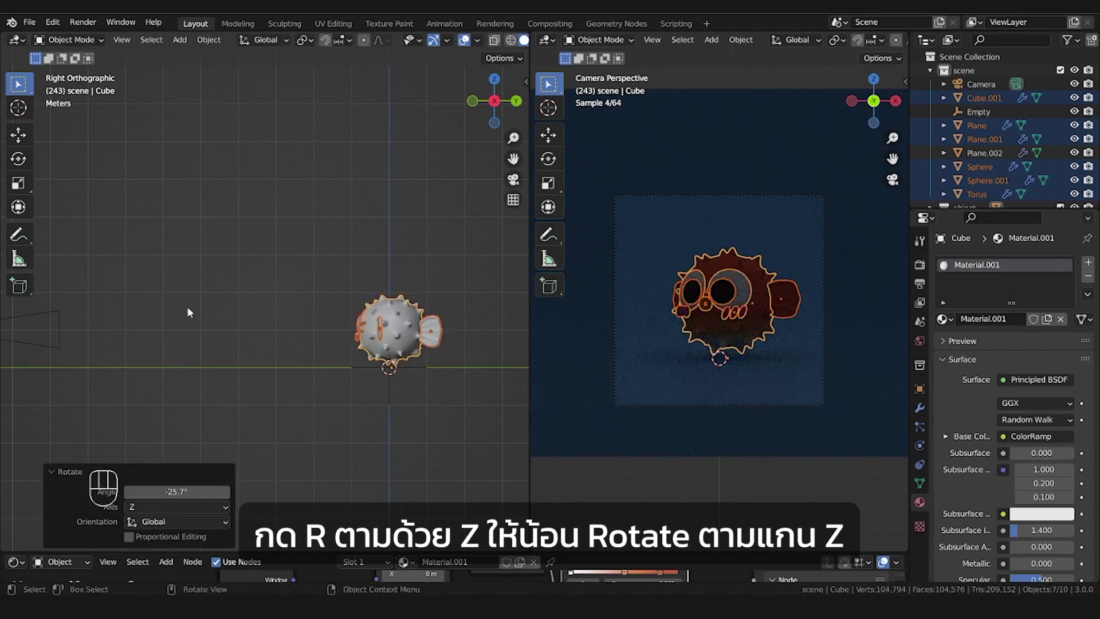
{"action": "key", "text": "r"}
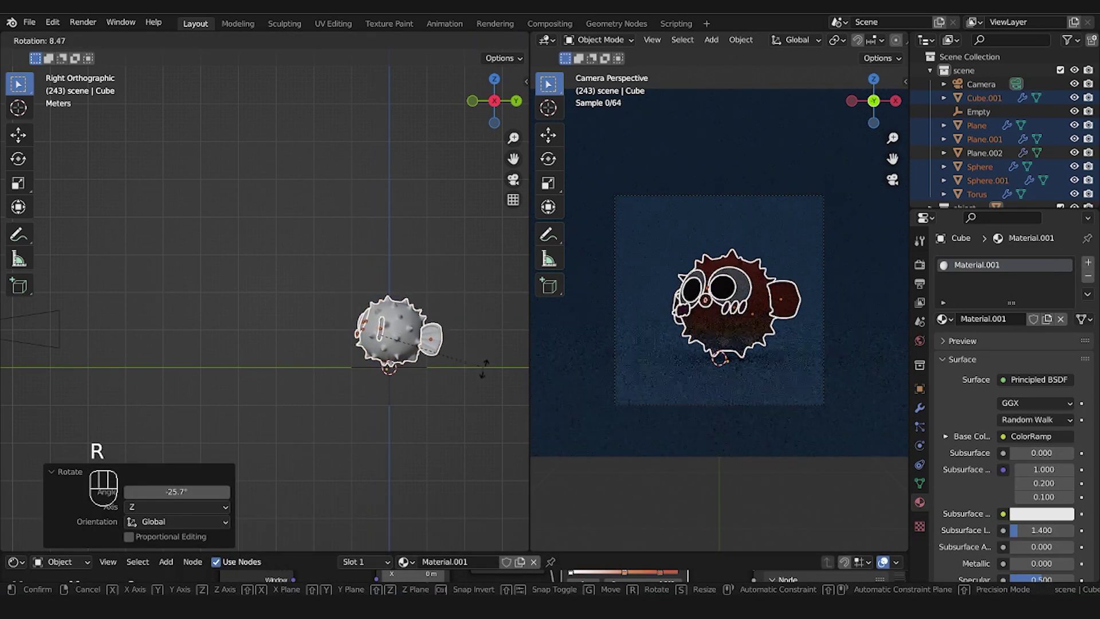
{"action": "key", "text": "g"}
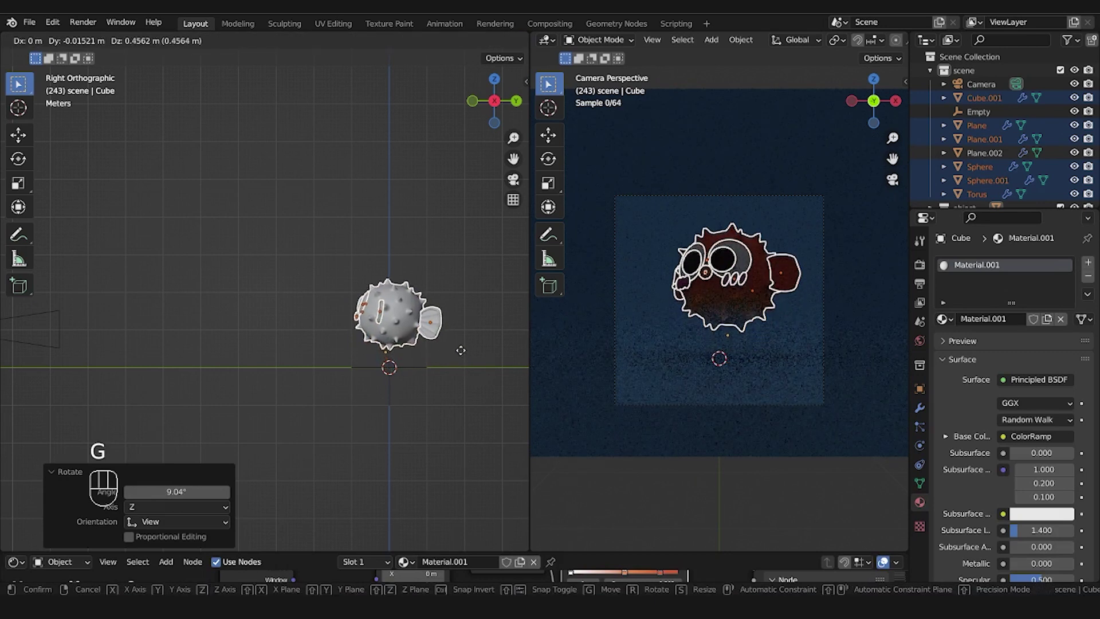
{"action": "left_click", "coordinate": [64, 331]}
Move the camera up to follow the fish and orbit the left view around the backdrop
{"action": "key", "text": "g"}
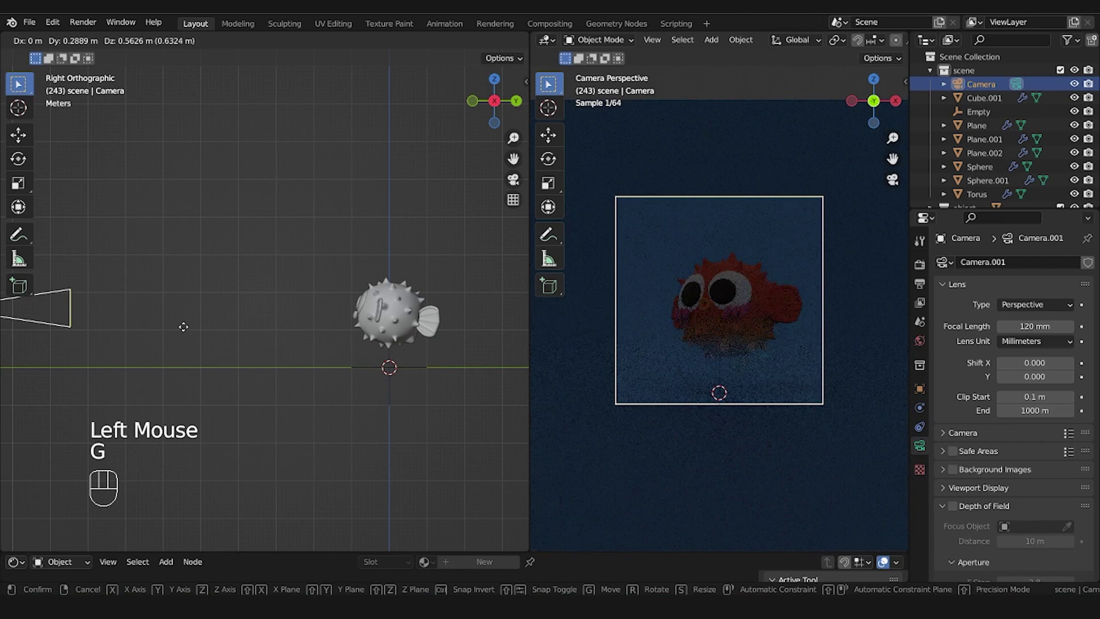
{"action": "left_click", "coordinate": [408, 371]}
{"action": "scroll", "scroll_direction": "up", "scroll_amount": 3}
{"action": "left_click_drag", "start_coordinate": [379, 388], "coordinate": [394, 385]}
{"action": "left_click_drag", "start_coordinate": [406, 352], "coordinate": [329, 351]}
Add an area light, make its shape a disk and position it beside the fish from top view
{"action": "key", "text": "shift+a"}
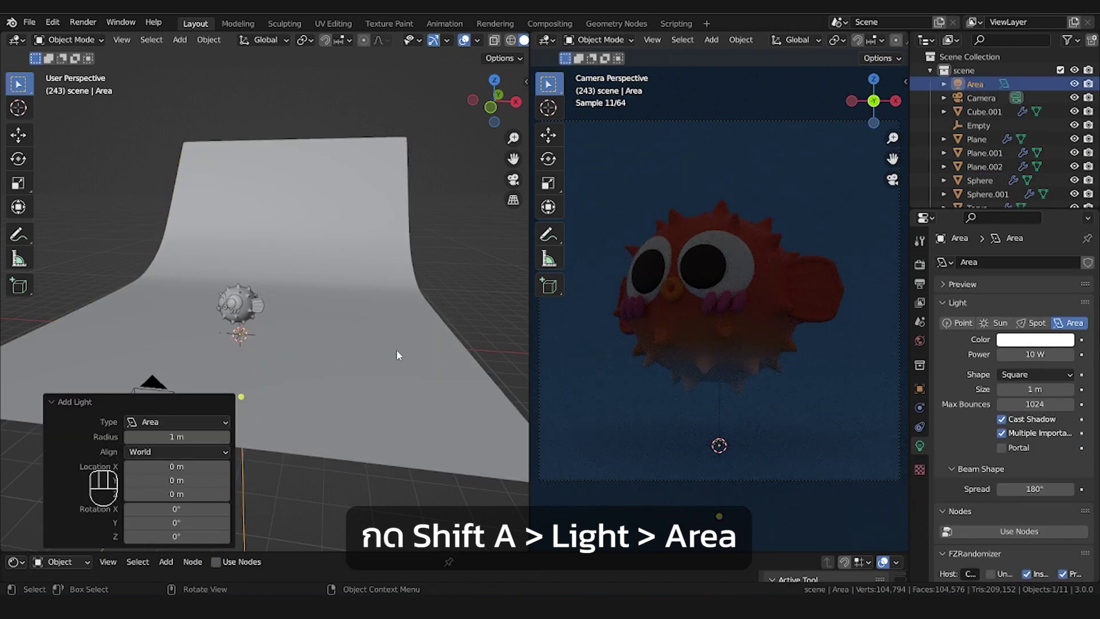
{"action": "left_click", "coordinate": [1012, 381]}
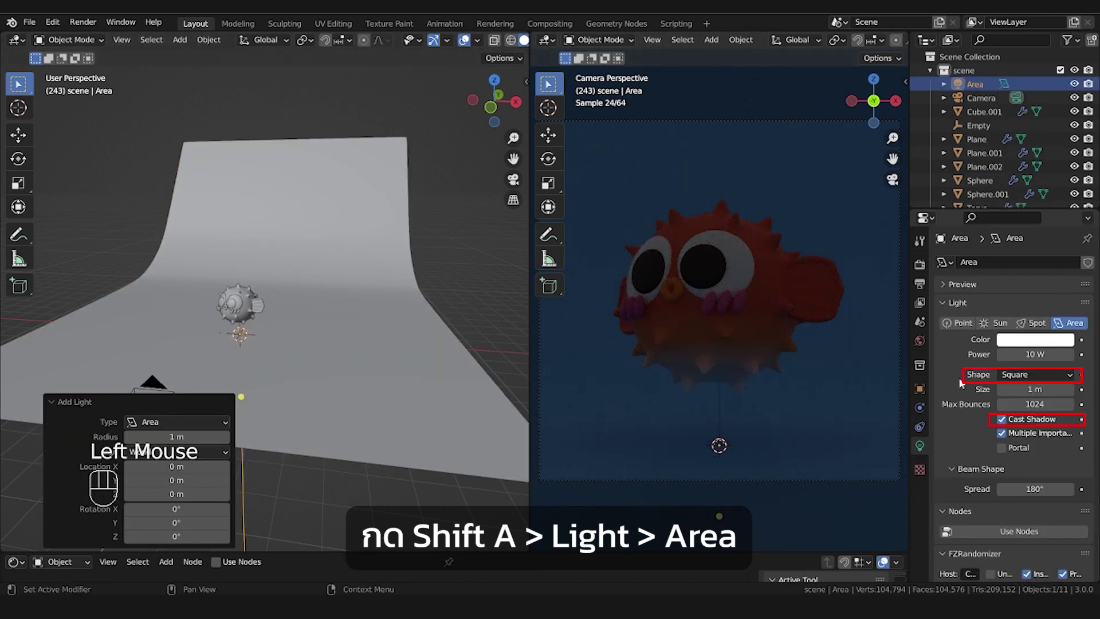
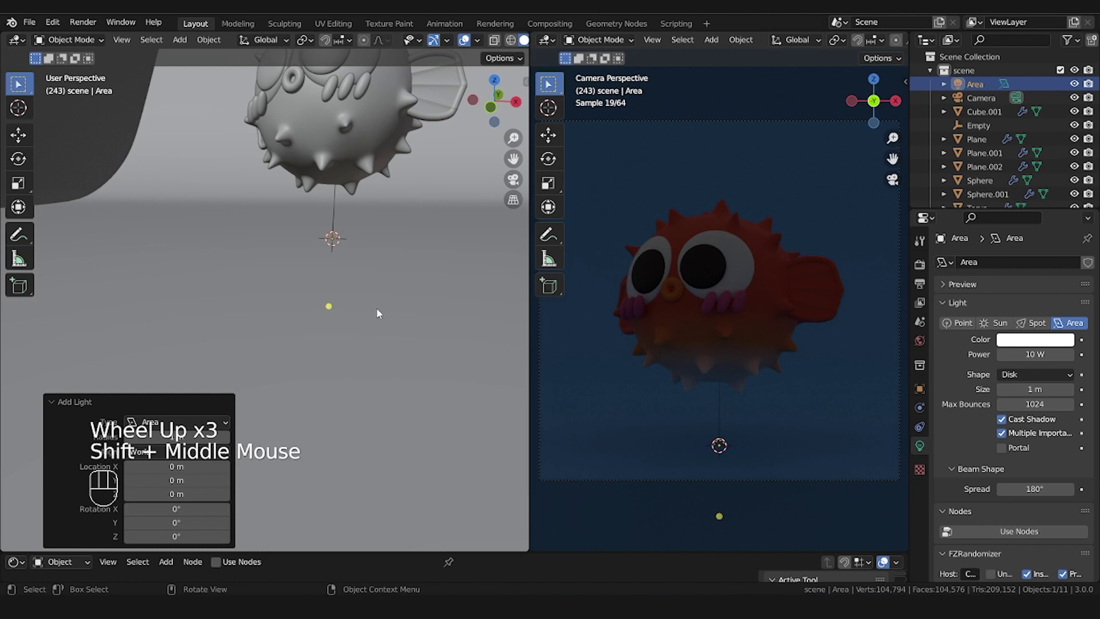
{"action": "key", "text": "g"}
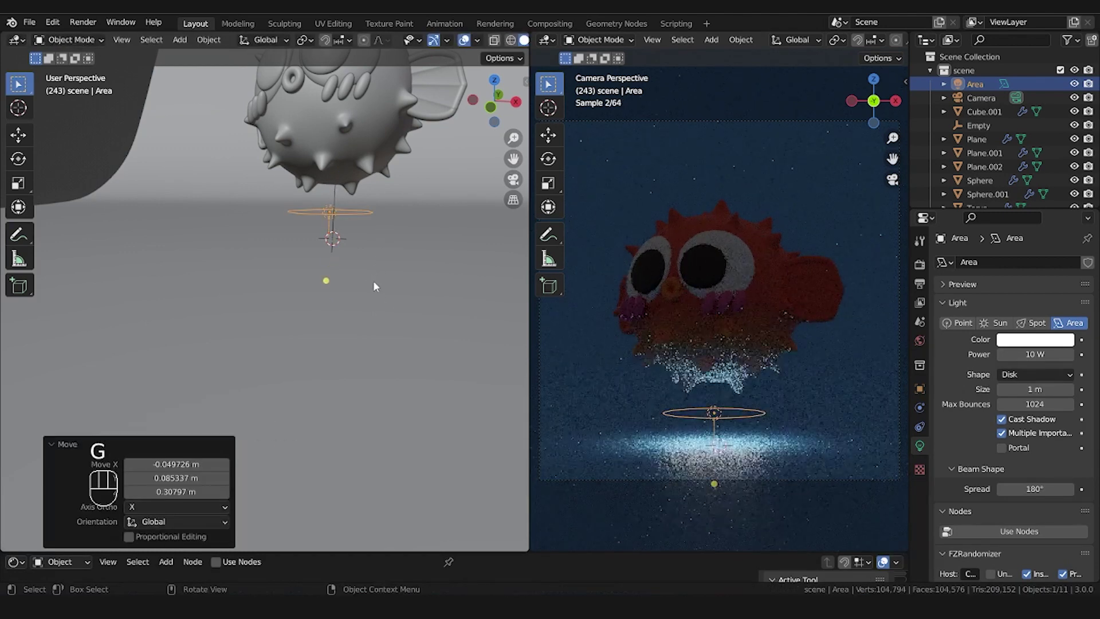
{"action": "key", "text": "KP_7"}
{"action": "key", "text": "g"}
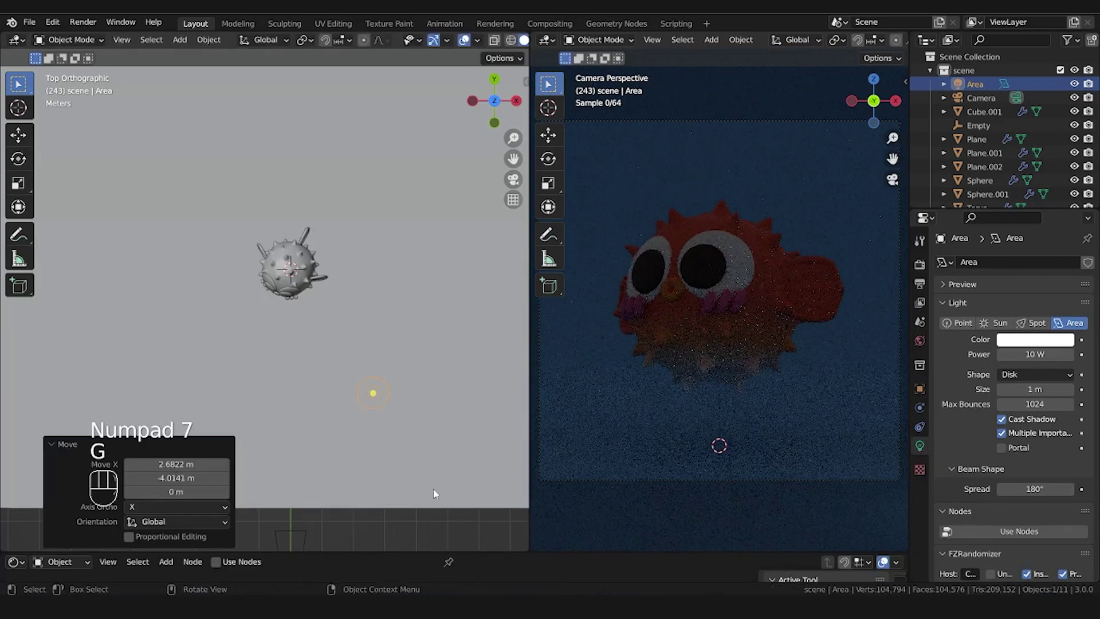
{"action": "left_click_drag", "start_coordinate": [319, 481], "coordinate": [401, 397]}
{"action": "scroll", "scroll_direction": "down", "scroll_amount": 3}
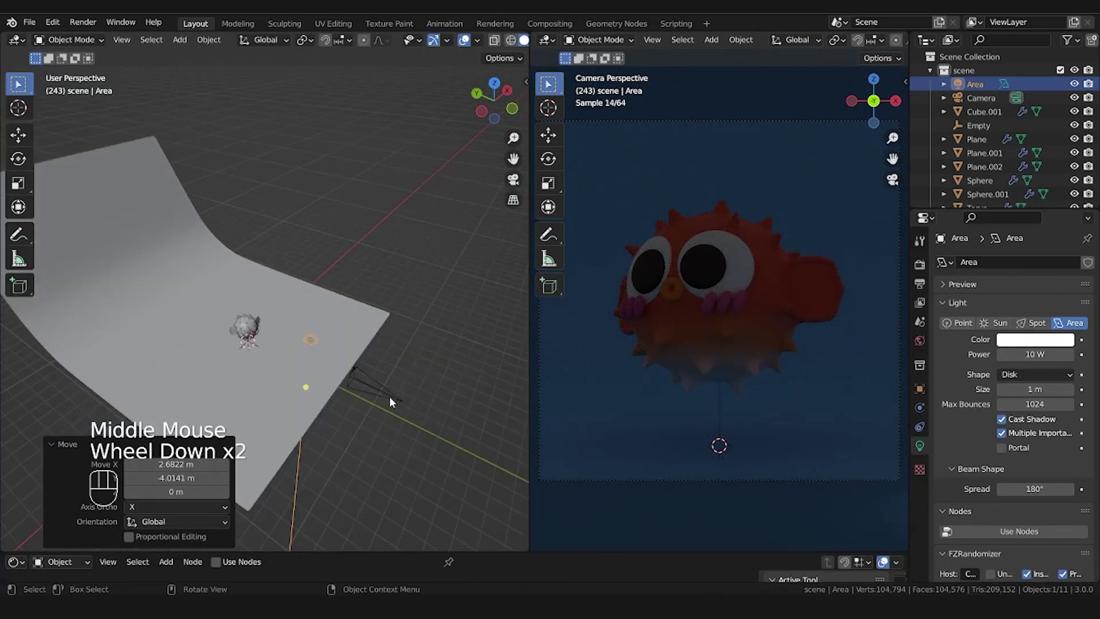
Tilt and turn the disk light in side, top and front views so it faces the pufferfish
{"action": "key", "text": "KP_3"}
{"action": "key", "text": "r"}
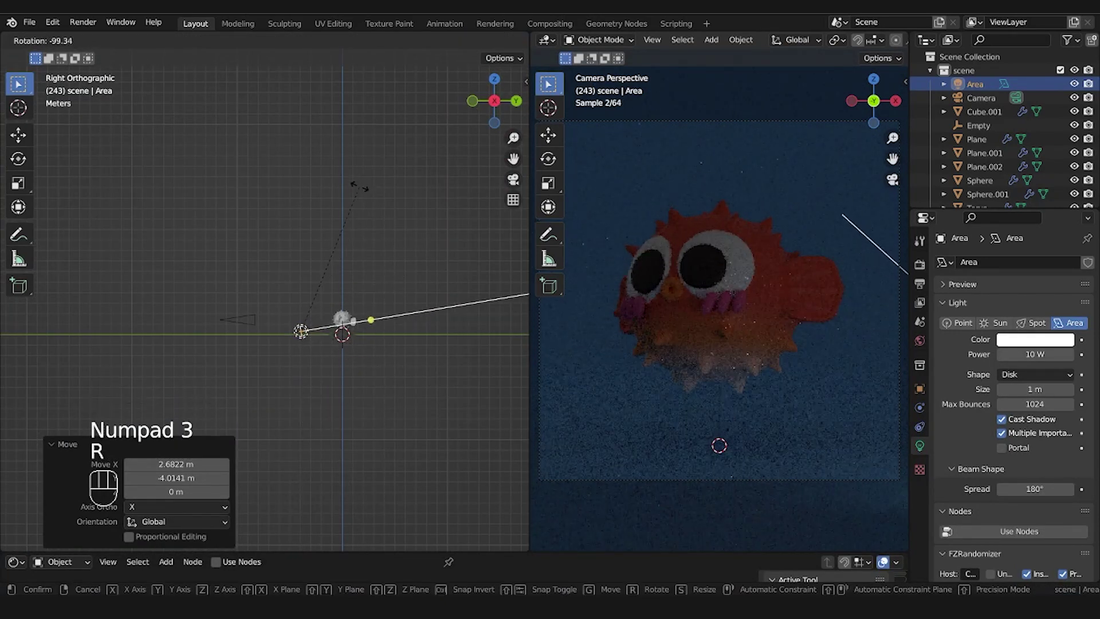
{"action": "key", "text": "g"}
{"action": "key", "text": "r"}
{"action": "key", "text": "KP_7"}
{"action": "key", "text": "r"}
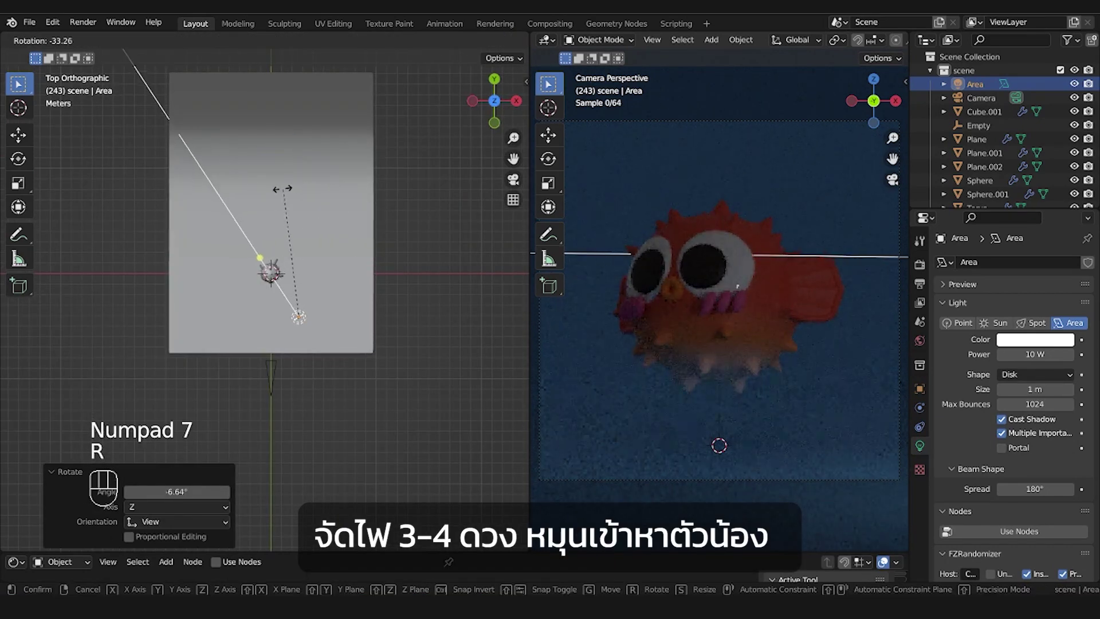
{"action": "key", "text": "KP_1"}
{"action": "key", "text": "r"}
{"action": "key", "text": "g"}
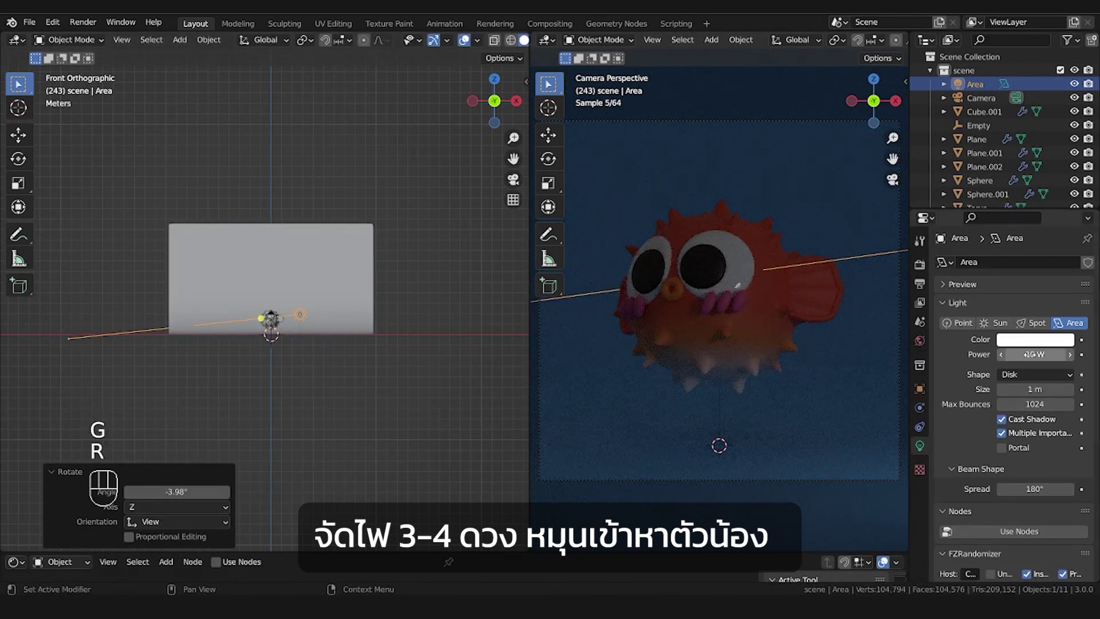
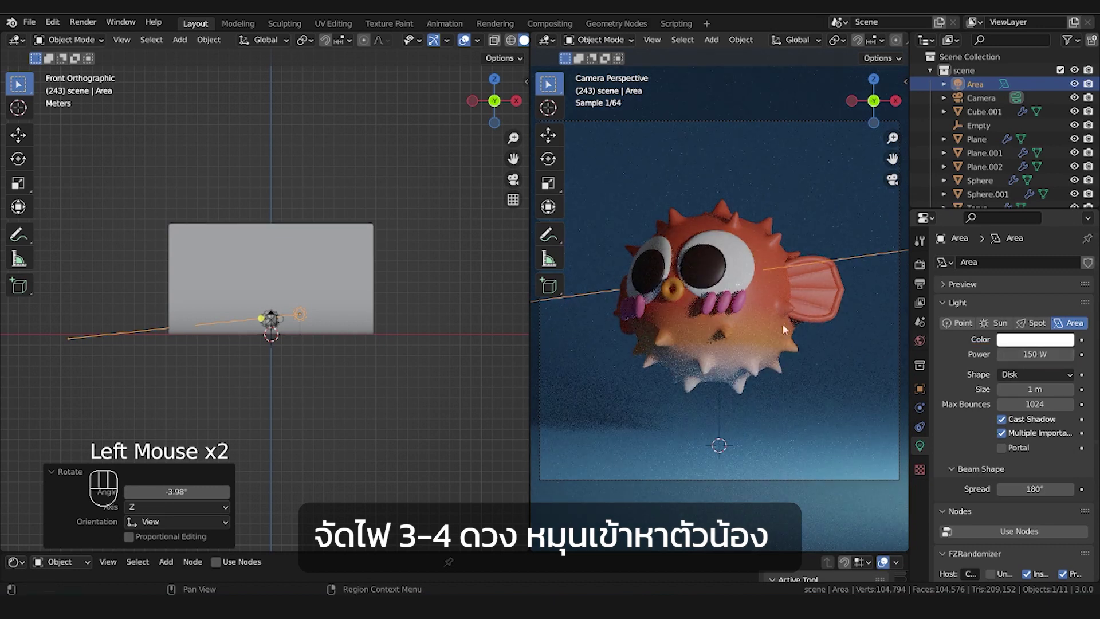
{"action": "key", "text": "KP_7"}
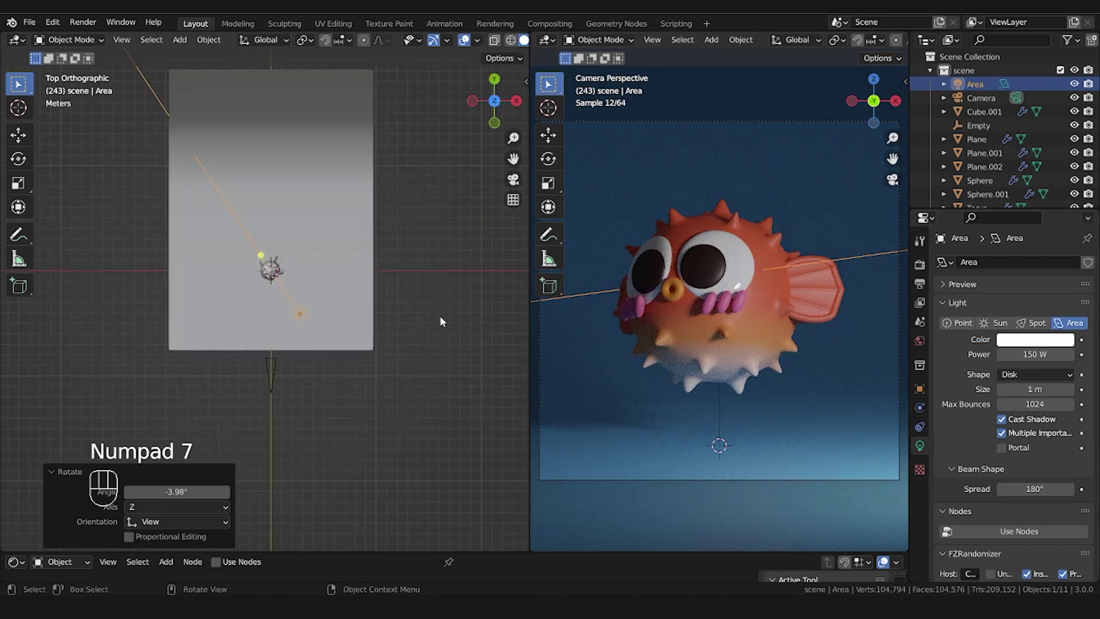
Duplicate the light into a spot light and move and rotate it beside the fish
{"action": "key", "text": "shift+d"}
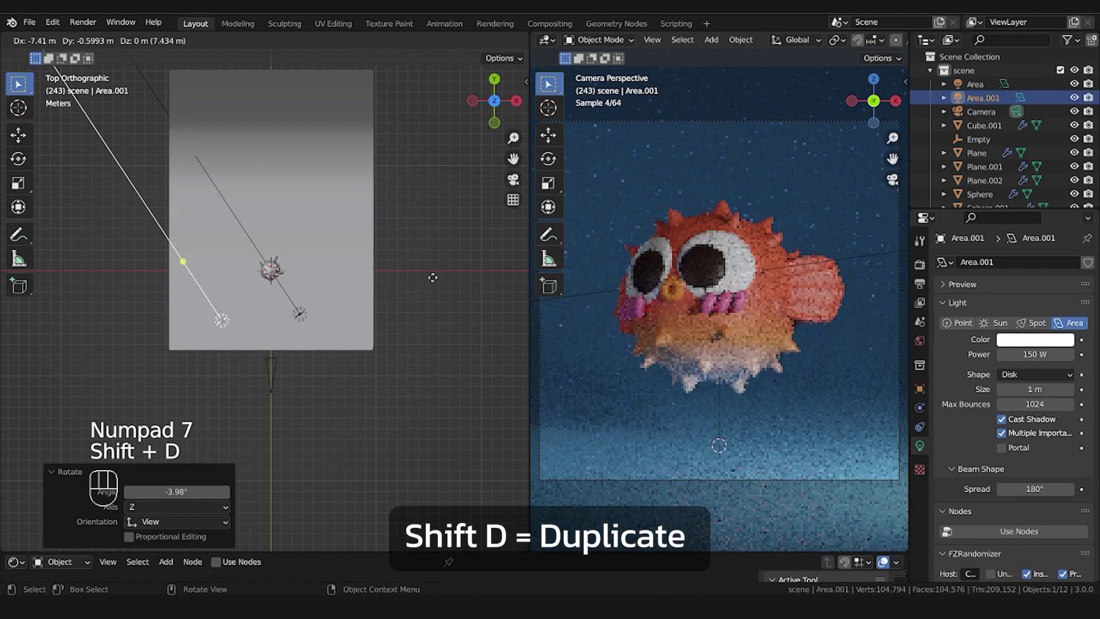
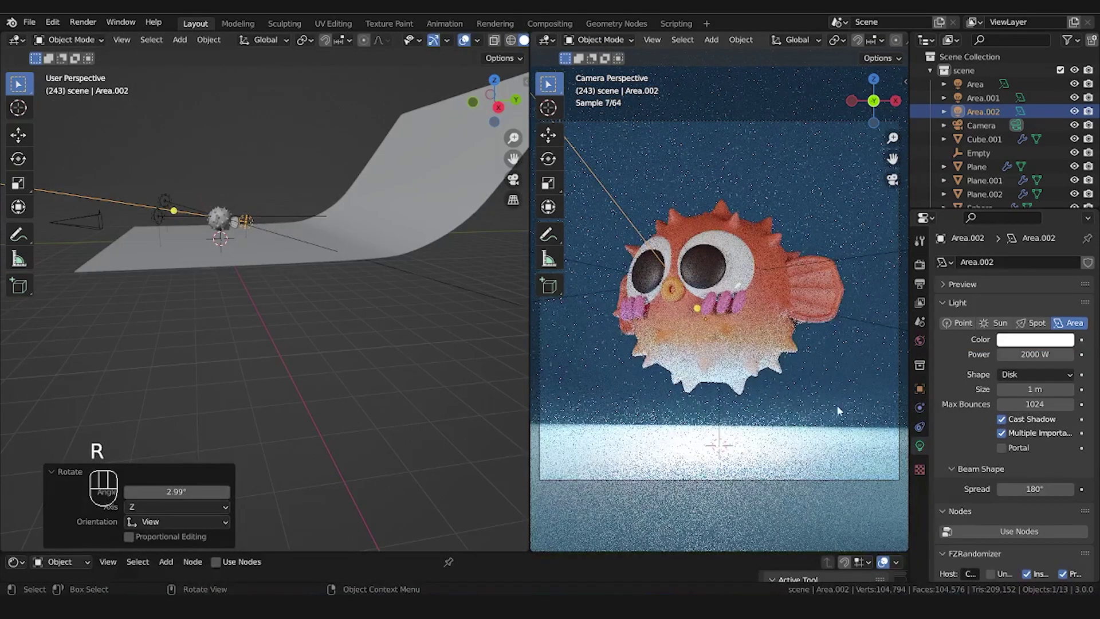
{"action": "left_click_drag", "start_coordinate": [291, 225], "coordinate": [265, 222]}
{"action": "scroll", "scroll_direction": "up", "scroll_amount": 3}
{"action": "left_click_drag", "start_coordinate": [322, 239], "coordinate": [381, 299]}
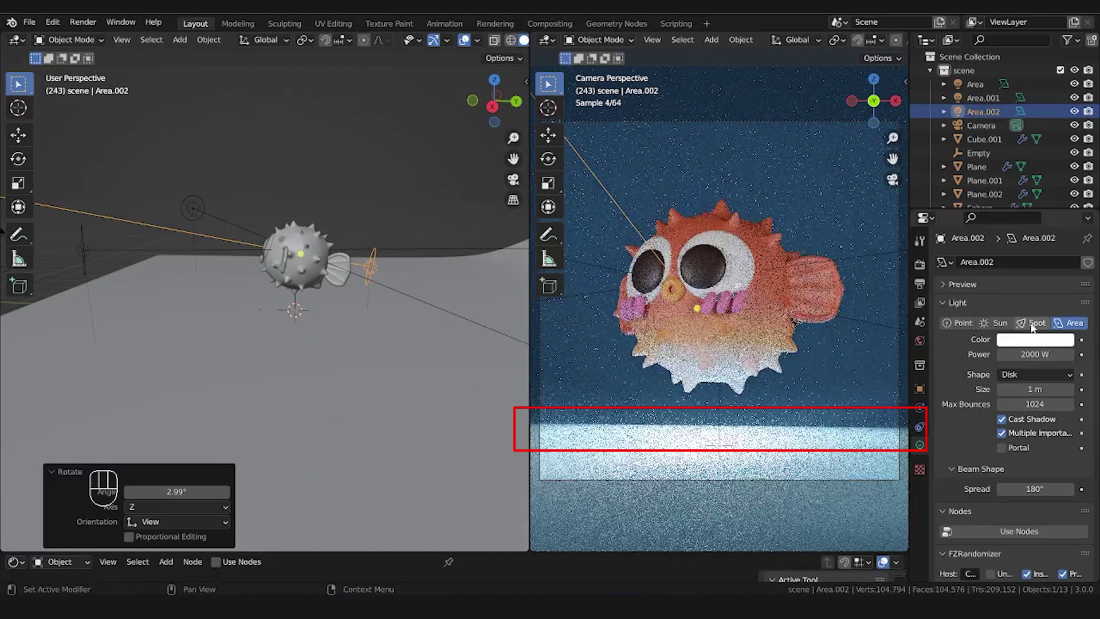
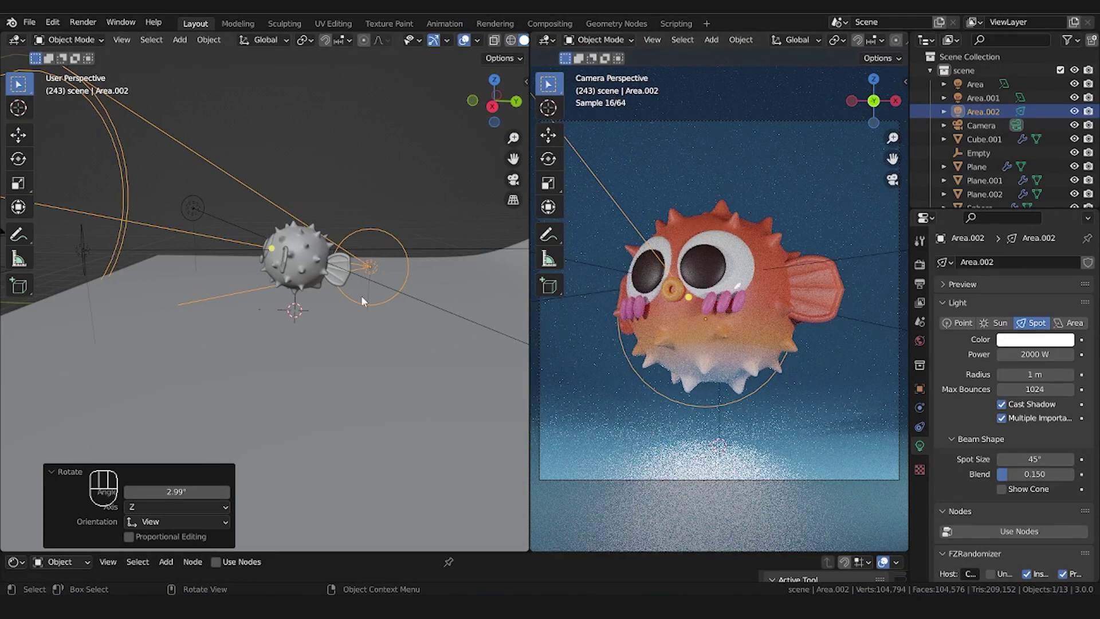
{"action": "left_click_drag", "start_coordinate": [405, 300], "coordinate": [416, 282]}
{"action": "key", "text": "g"}
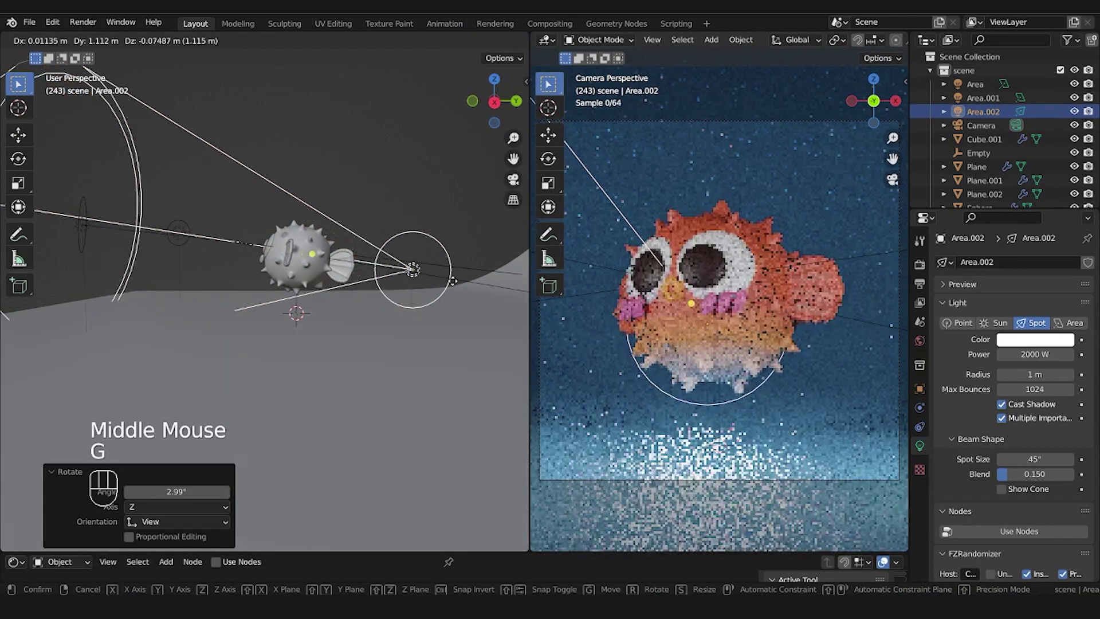
{"action": "key", "text": "Page_Down"}
{"action": "key", "text": "KP_7"}
{"action": "key", "text": "r"}
{"action": "key", "text": "g"}
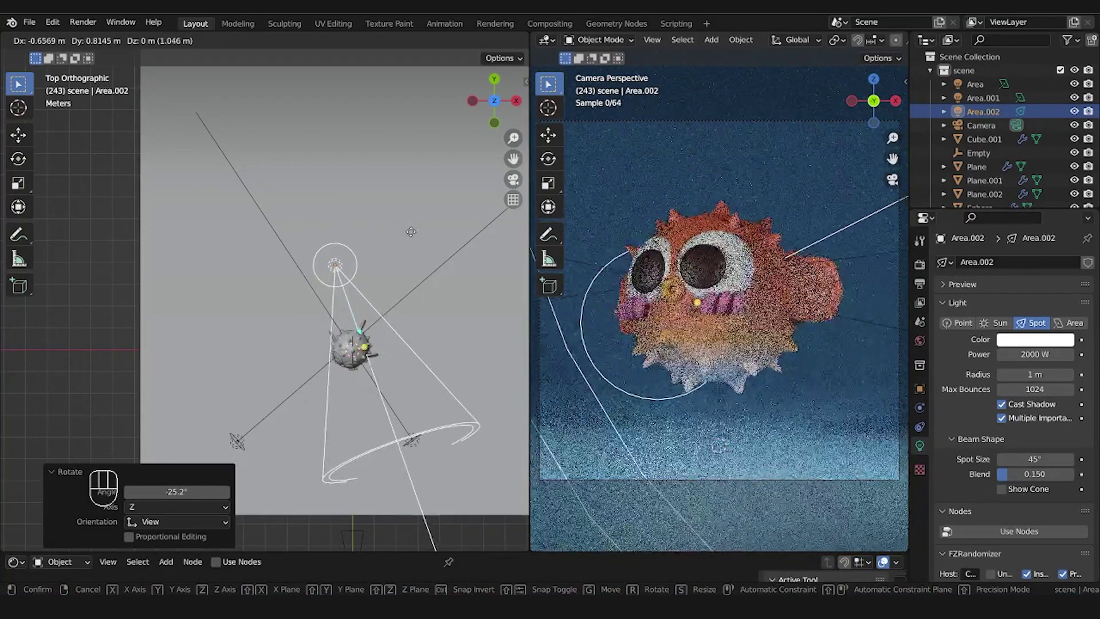
{"action": "key", "text": "g"}
Duplicate the spot light again as the cyan one and aim it at the fish from the right side
{"action": "key", "text": "shift+d"}
{"action": "key", "text": "r"}
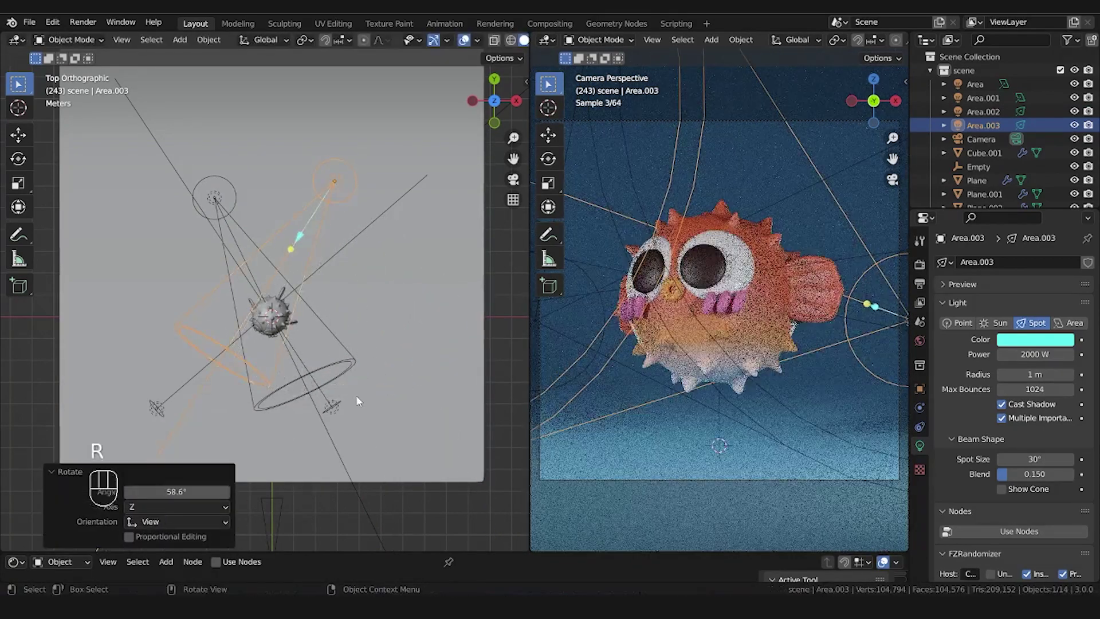
{"action": "key", "text": "g"}
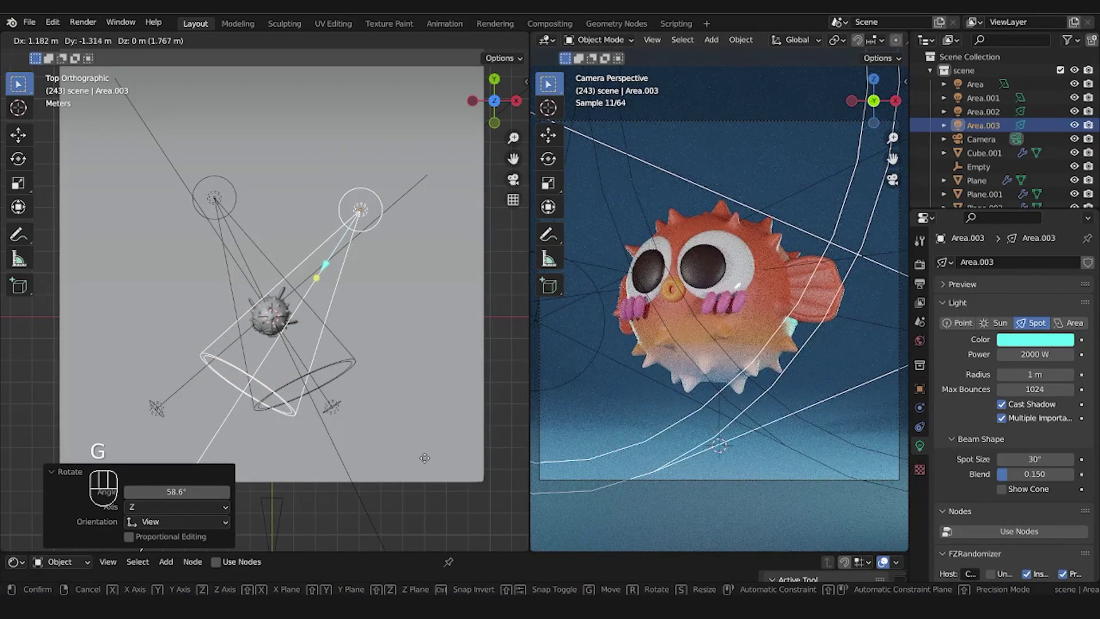
{"action": "middle_click", "coordinate": [360, 276]}
{"action": "middle_click", "coordinate": [407, 290]}
{"action": "key", "text": "g"}
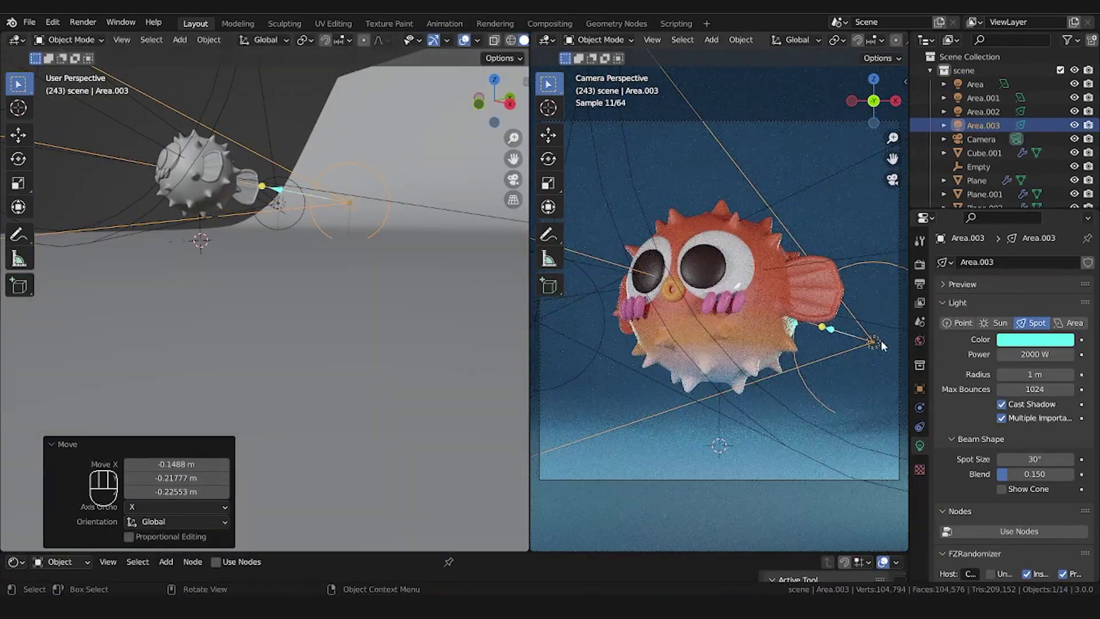
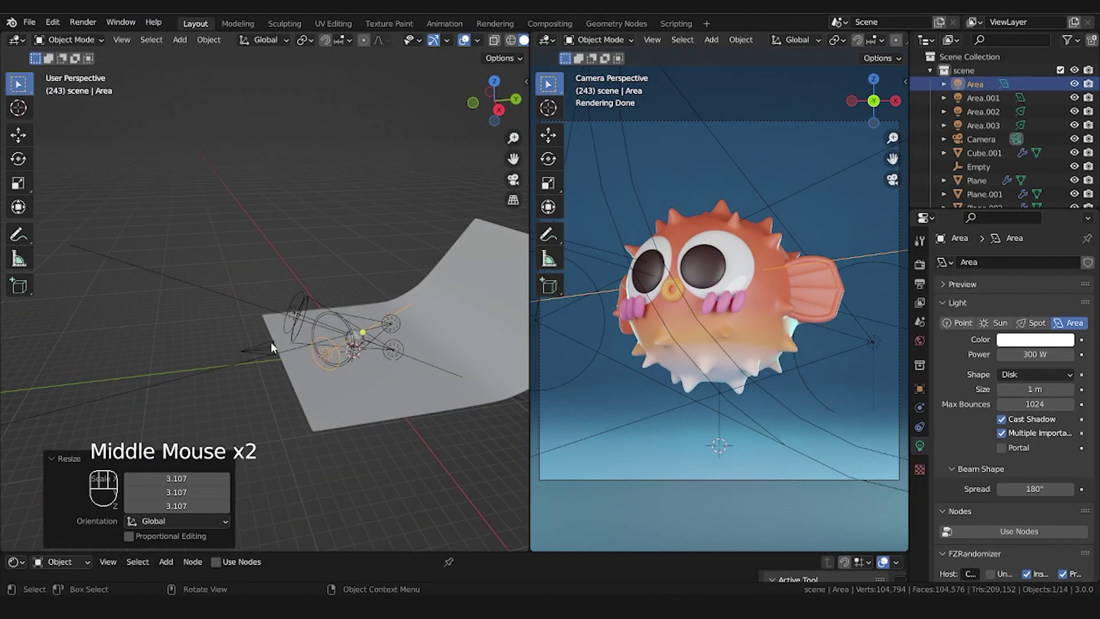
Duplicate the area light, lift it above the fish in side view and rotate it to point straight down
{"action": "key", "text": "KP_7"}
{"action": "scroll", "scroll_direction": "up", "scroll_amount": 3}
{"action": "key", "text": "shift+d"}
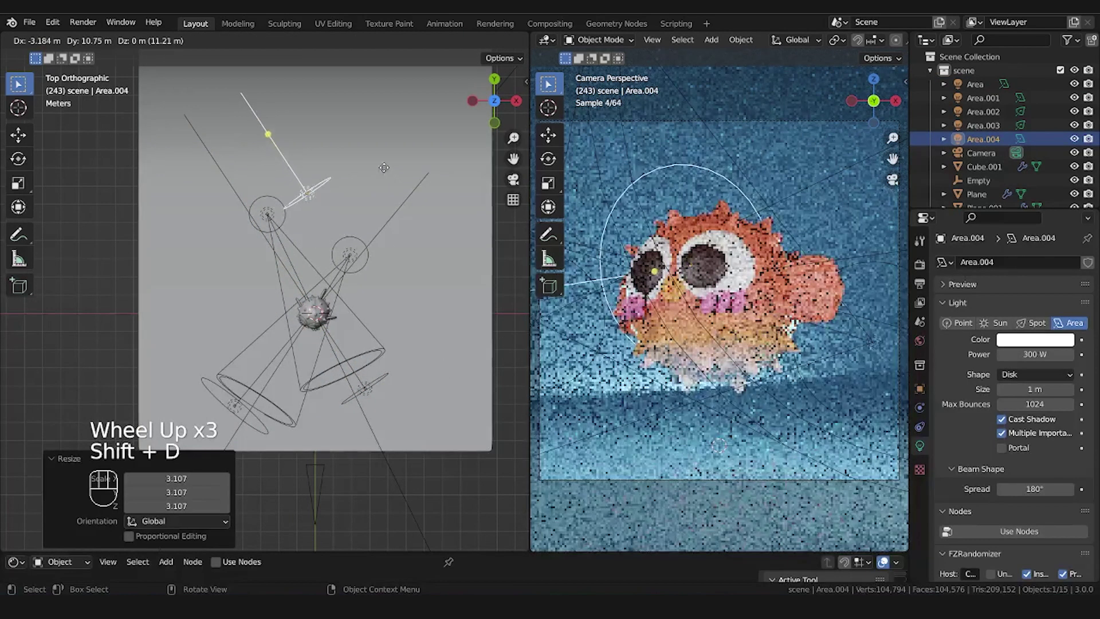
{"action": "key", "text": "r"}
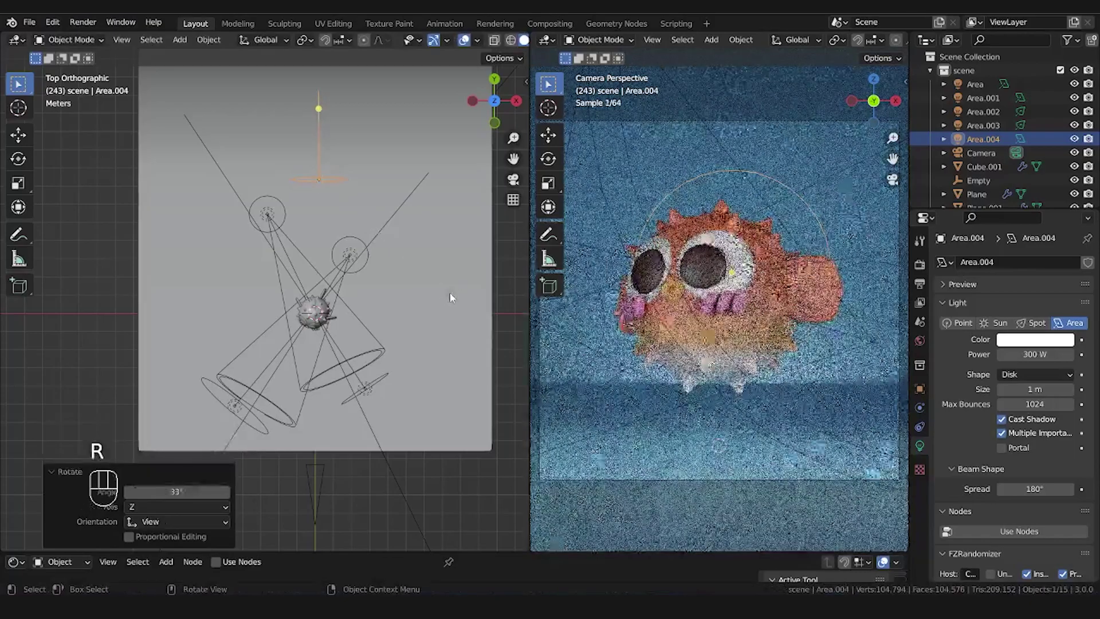
{"action": "key", "text": "KP_3"}
{"action": "key", "text": "r"}
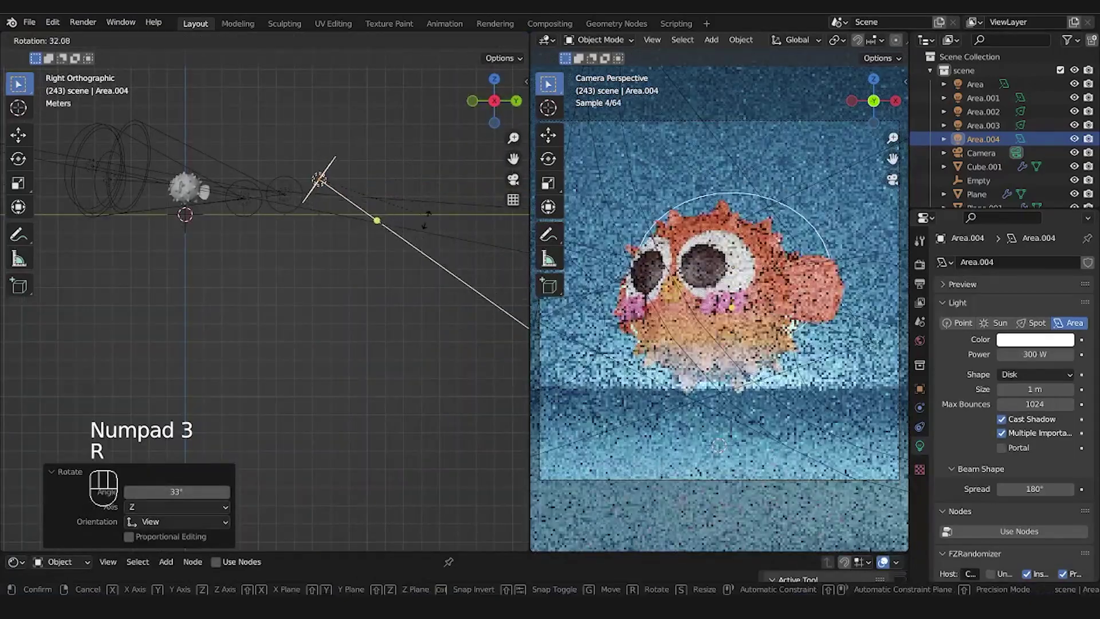
{"action": "key", "text": "g"}
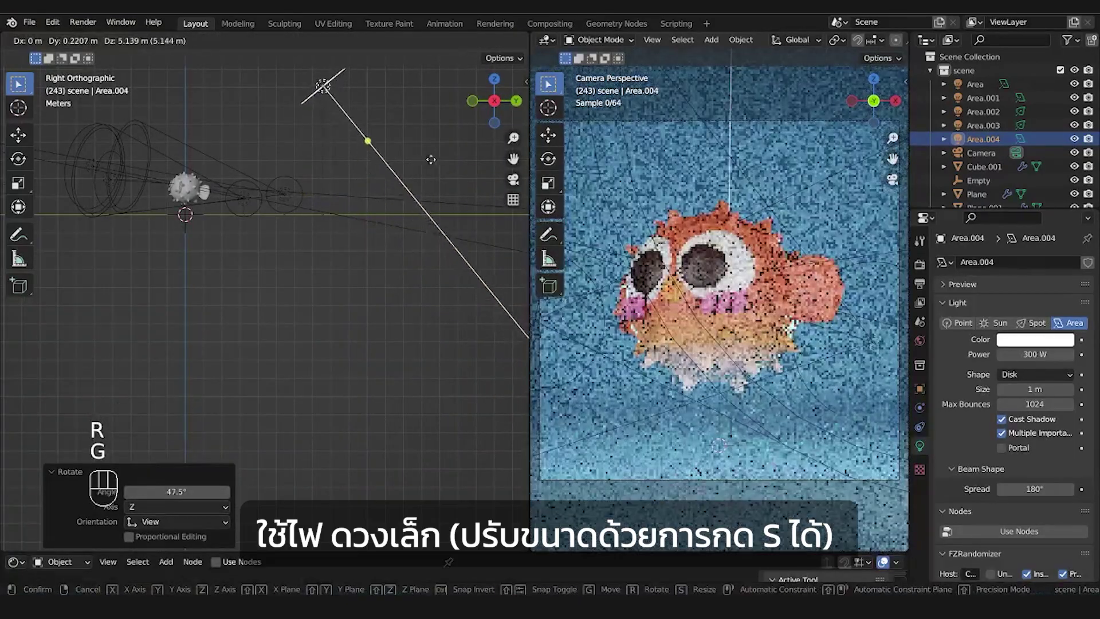
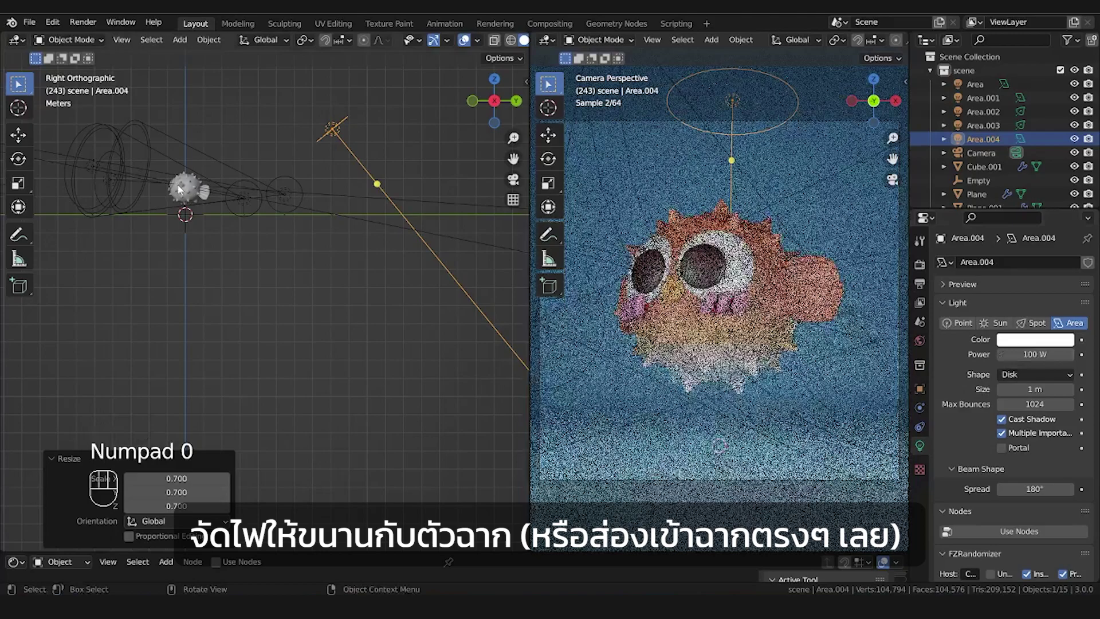
{"action": "key", "text": "g"}
{"action": "key", "text": "r"}
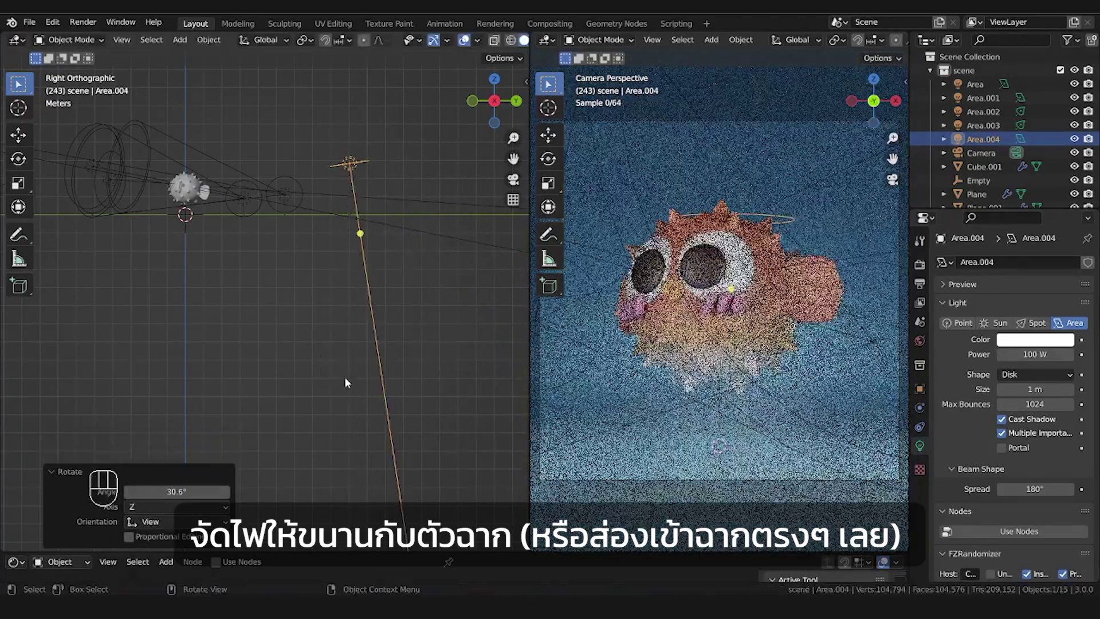
{"action": "key", "text": "g"}
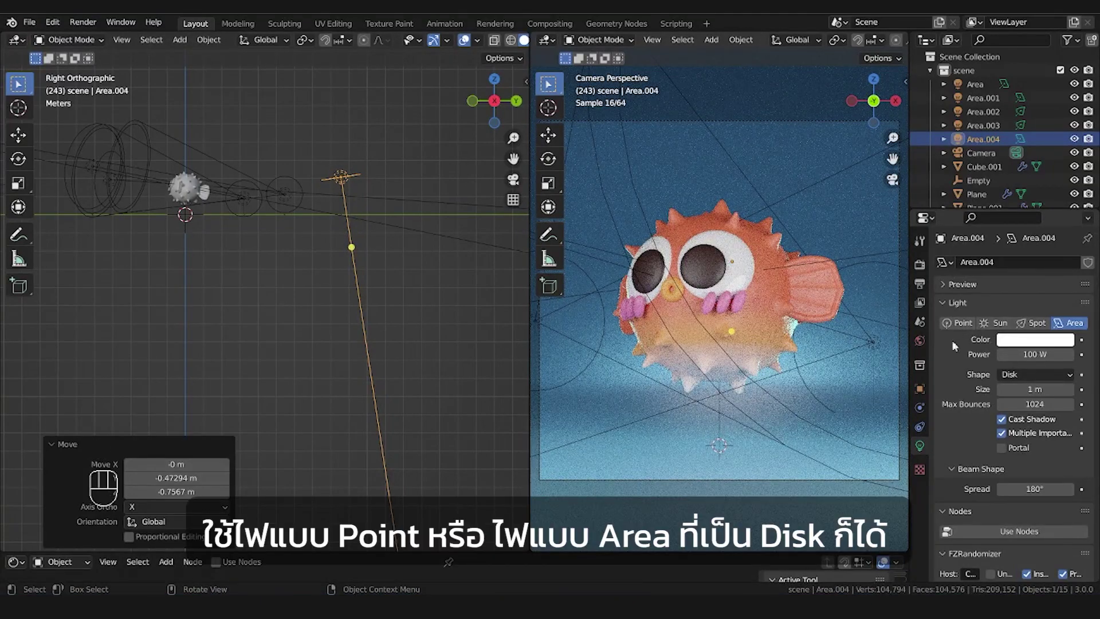
Switch the top light to a point light and move it near the curved backdrop
{"action": "left_click", "coordinate": [962, 327]}
{"action": "key", "text": "g"}
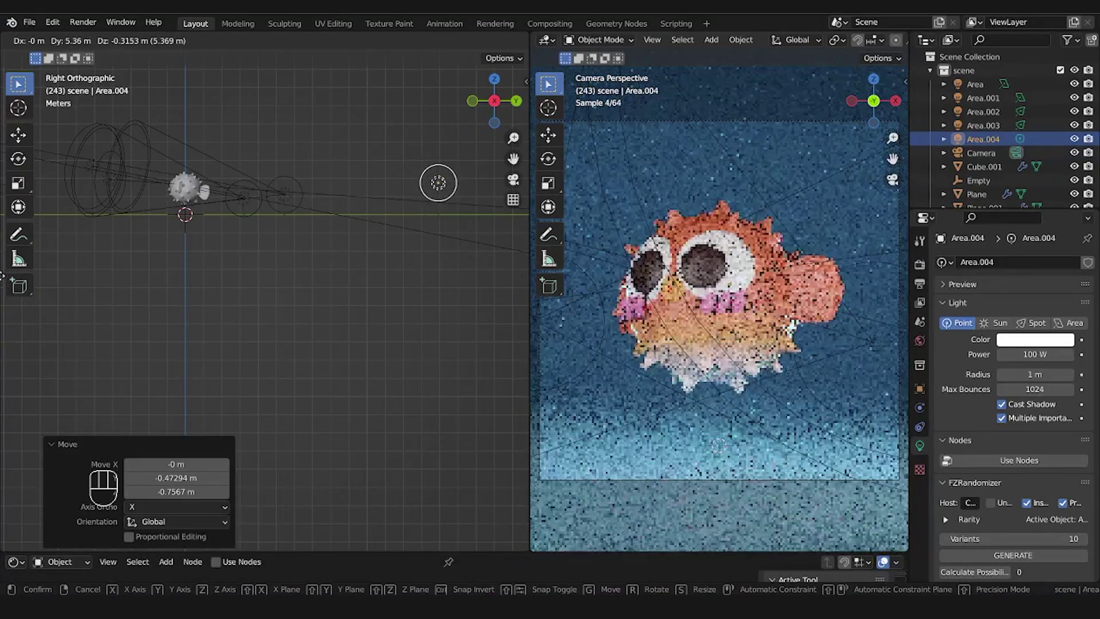
{"action": "left_click_drag", "start_coordinate": [436, 288], "coordinate": [461, 311]}
{"action": "scroll", "scroll_direction": "down", "scroll_amount": 3}
{"action": "left_click_drag", "start_coordinate": [397, 270], "coordinate": [372, 267]}
{"action": "key", "text": "g"}
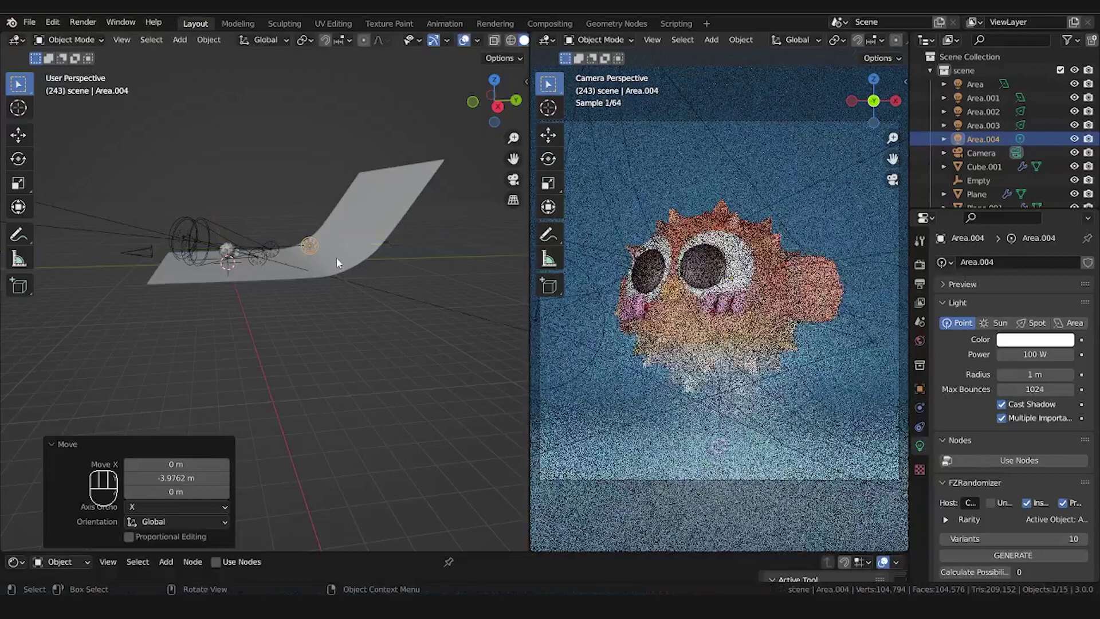
{"action": "middle_click", "coordinate": [279, 271]}
Select the curved blue backdrop Plane.002 and shift it down along the vertical axis
{"action": "left_click_drag", "start_coordinate": [280, 264], "coordinate": [353, 245]}
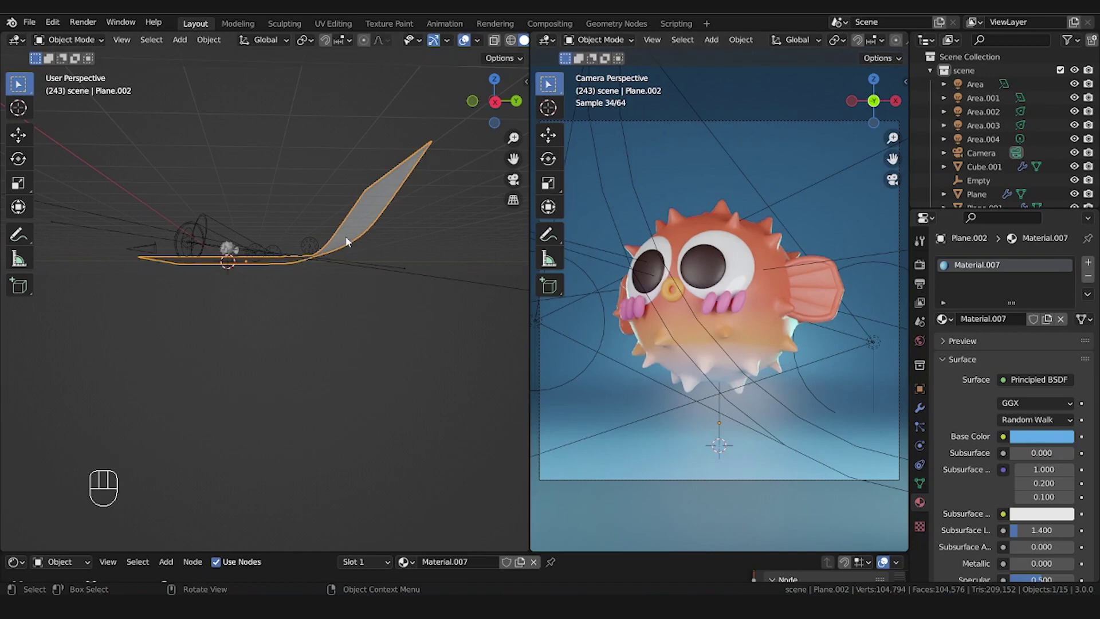
{"action": "key", "text": "g"}
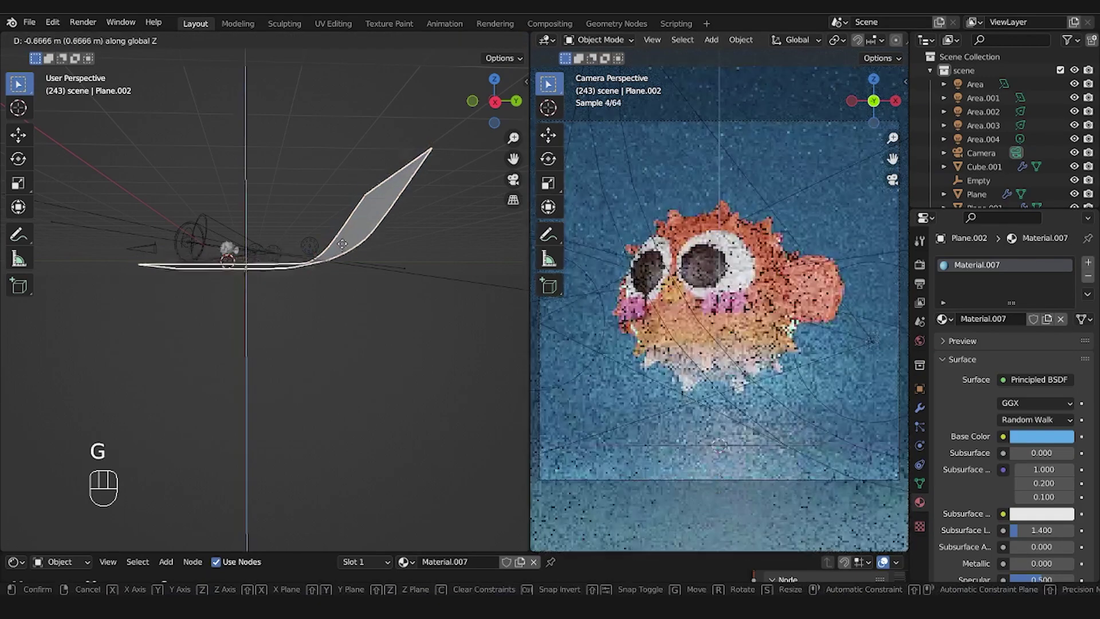
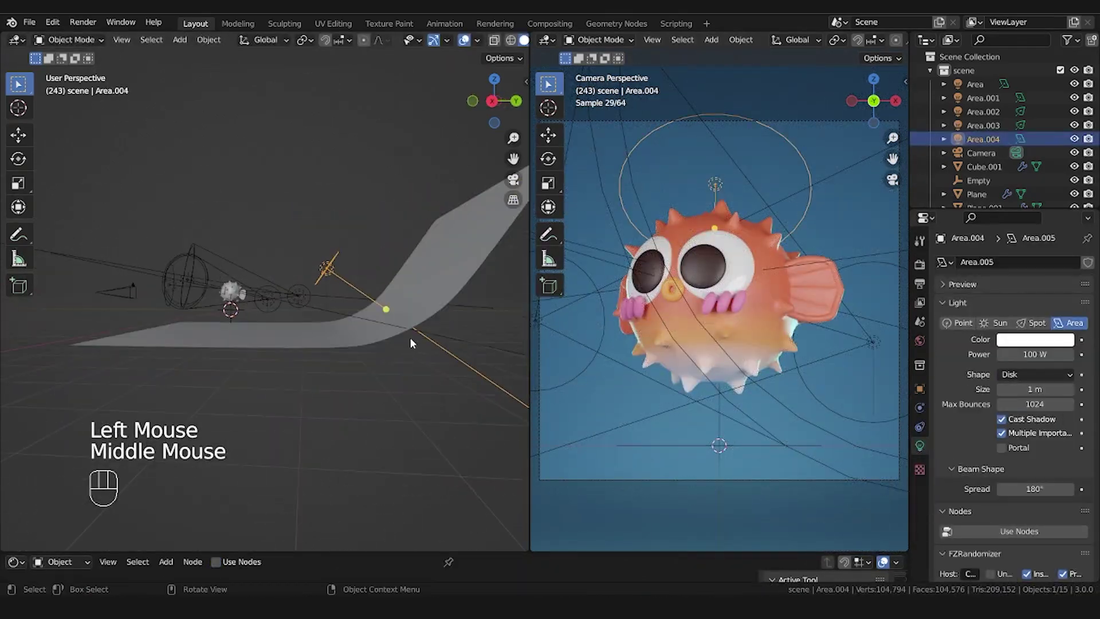
Nudge the top light's height and scale, then bring up the render output settings
{"action": "key", "text": "g"}
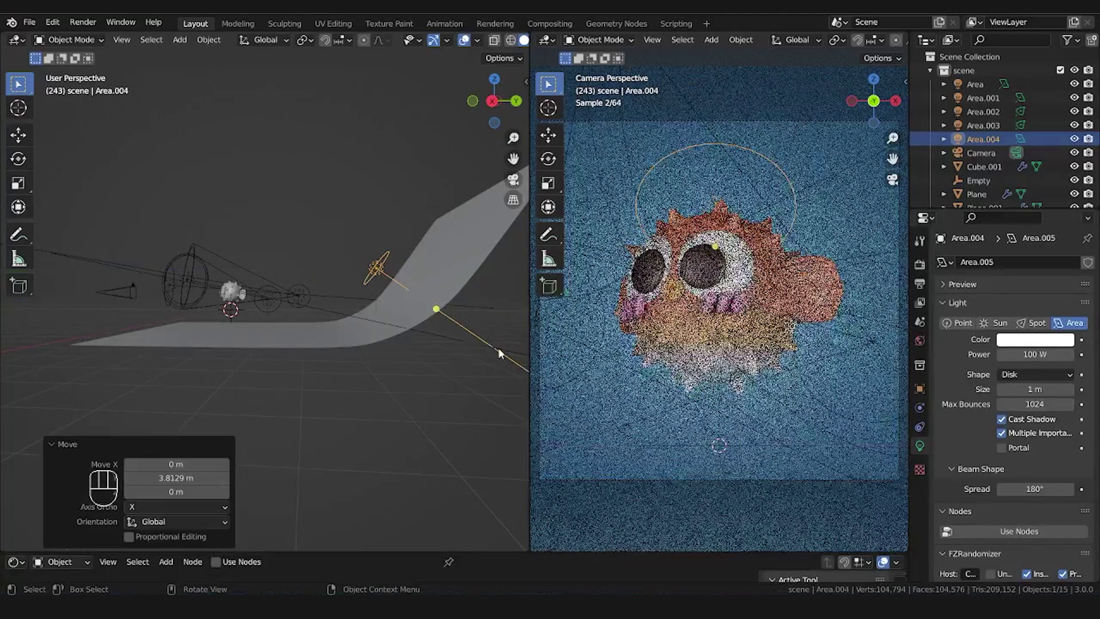
{"action": "key", "text": "s"}
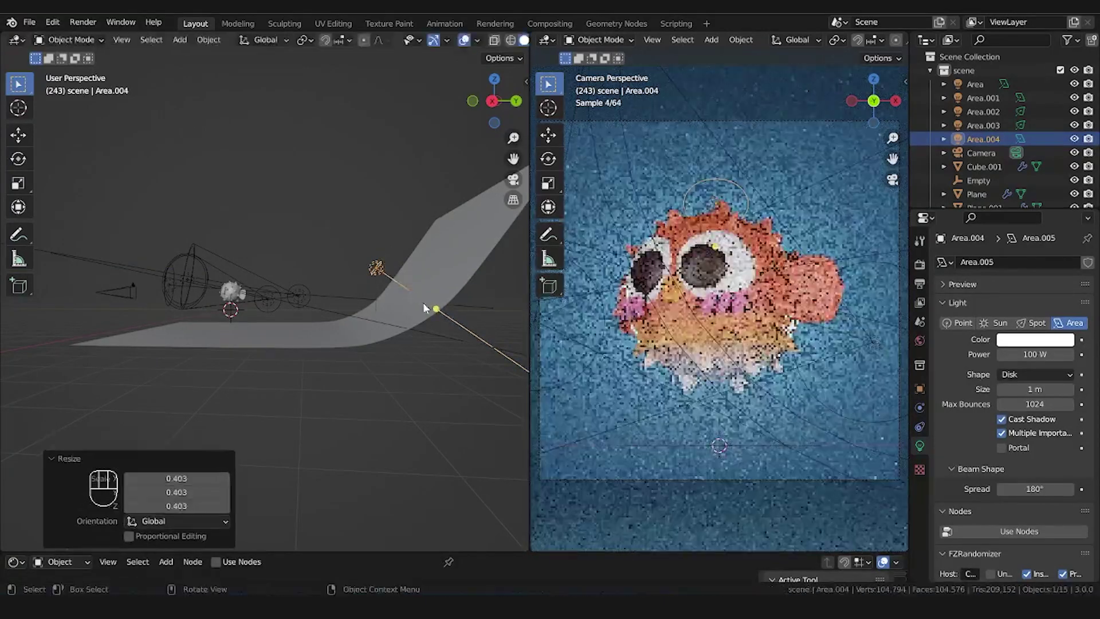
{"action": "key", "text": "g"}
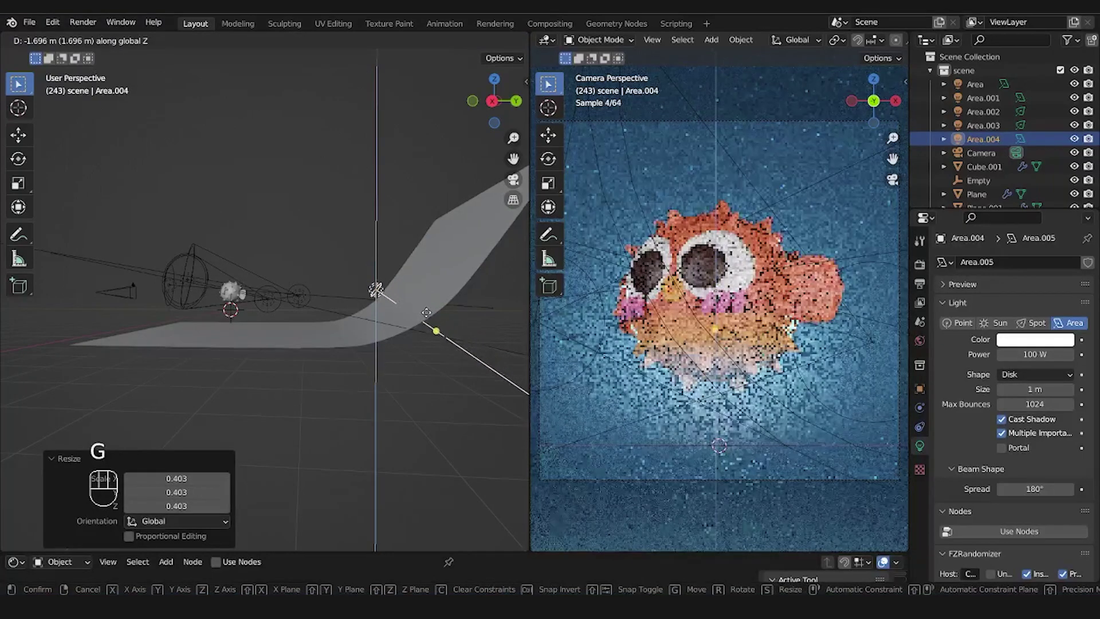
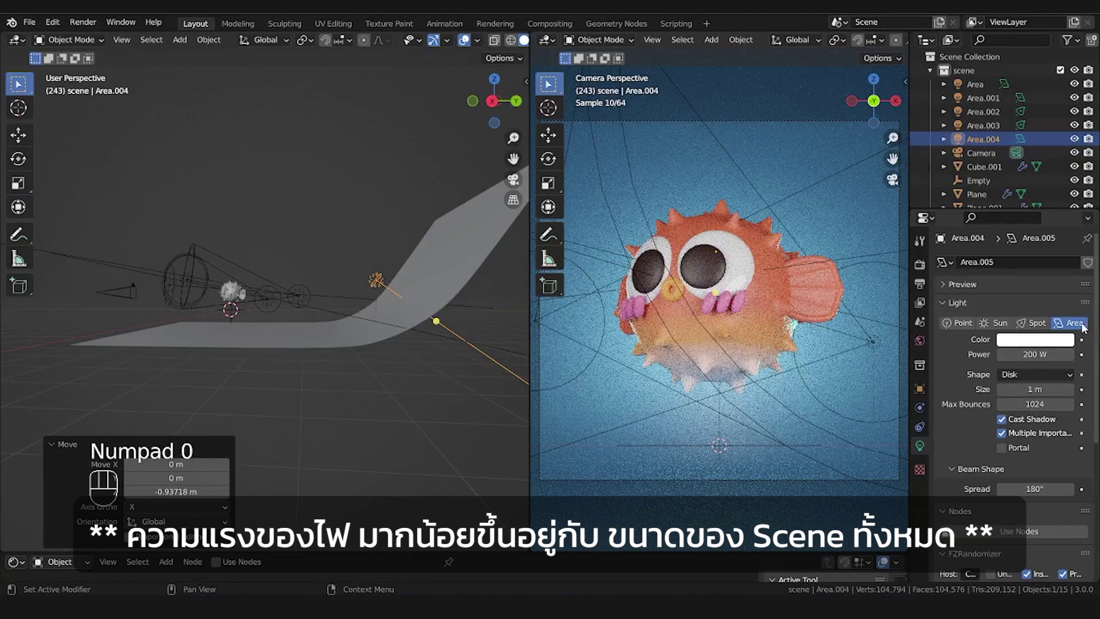
{"action": "key", "text": "g"}
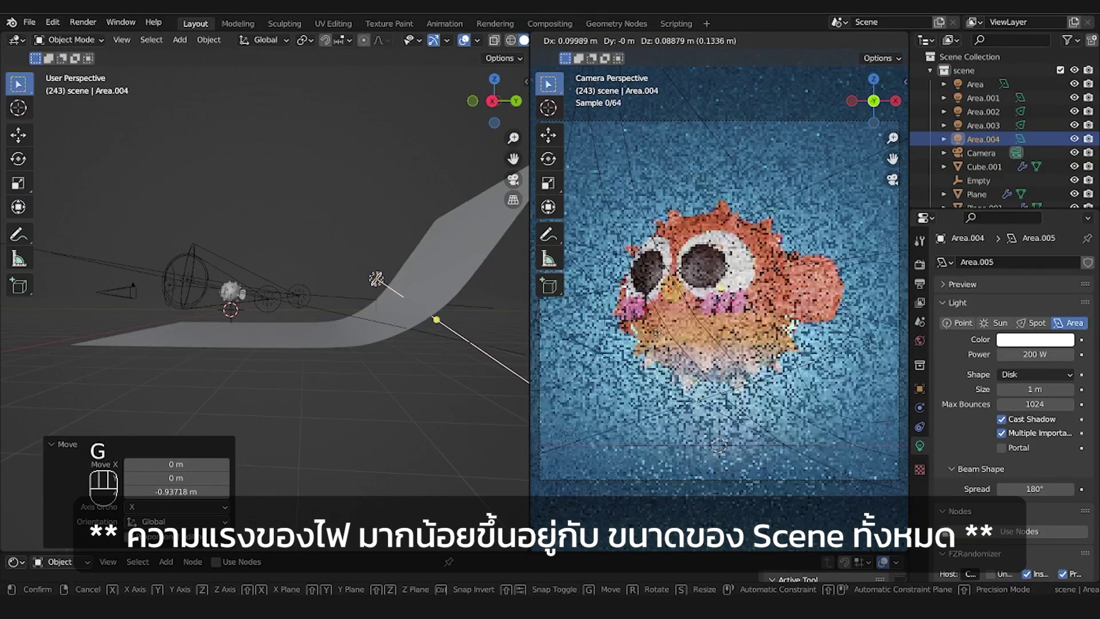
{"action": "left_click", "coordinate": [711, 296]}
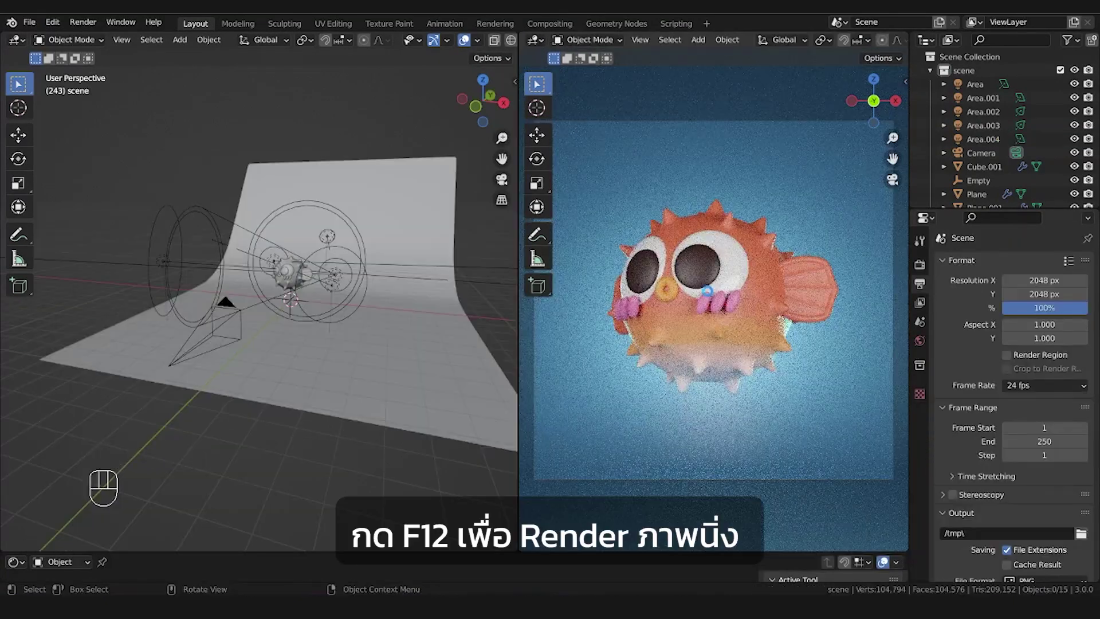